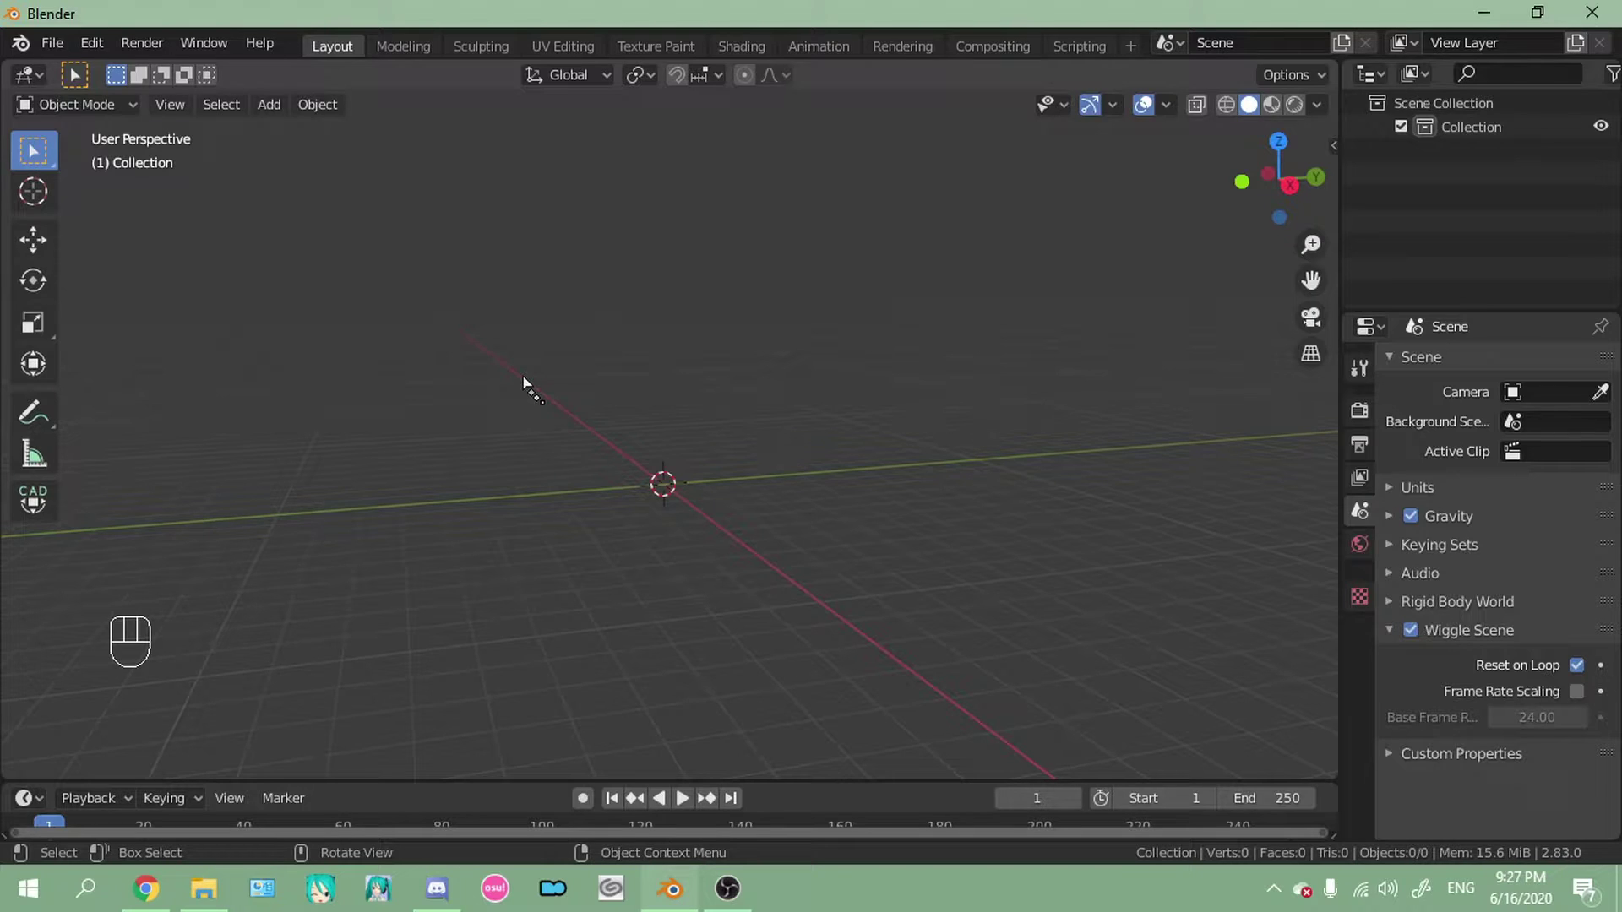
Render the empty scene, orbit around it, then view it from the front orthographically
{"action": "key", "text": "F12"}
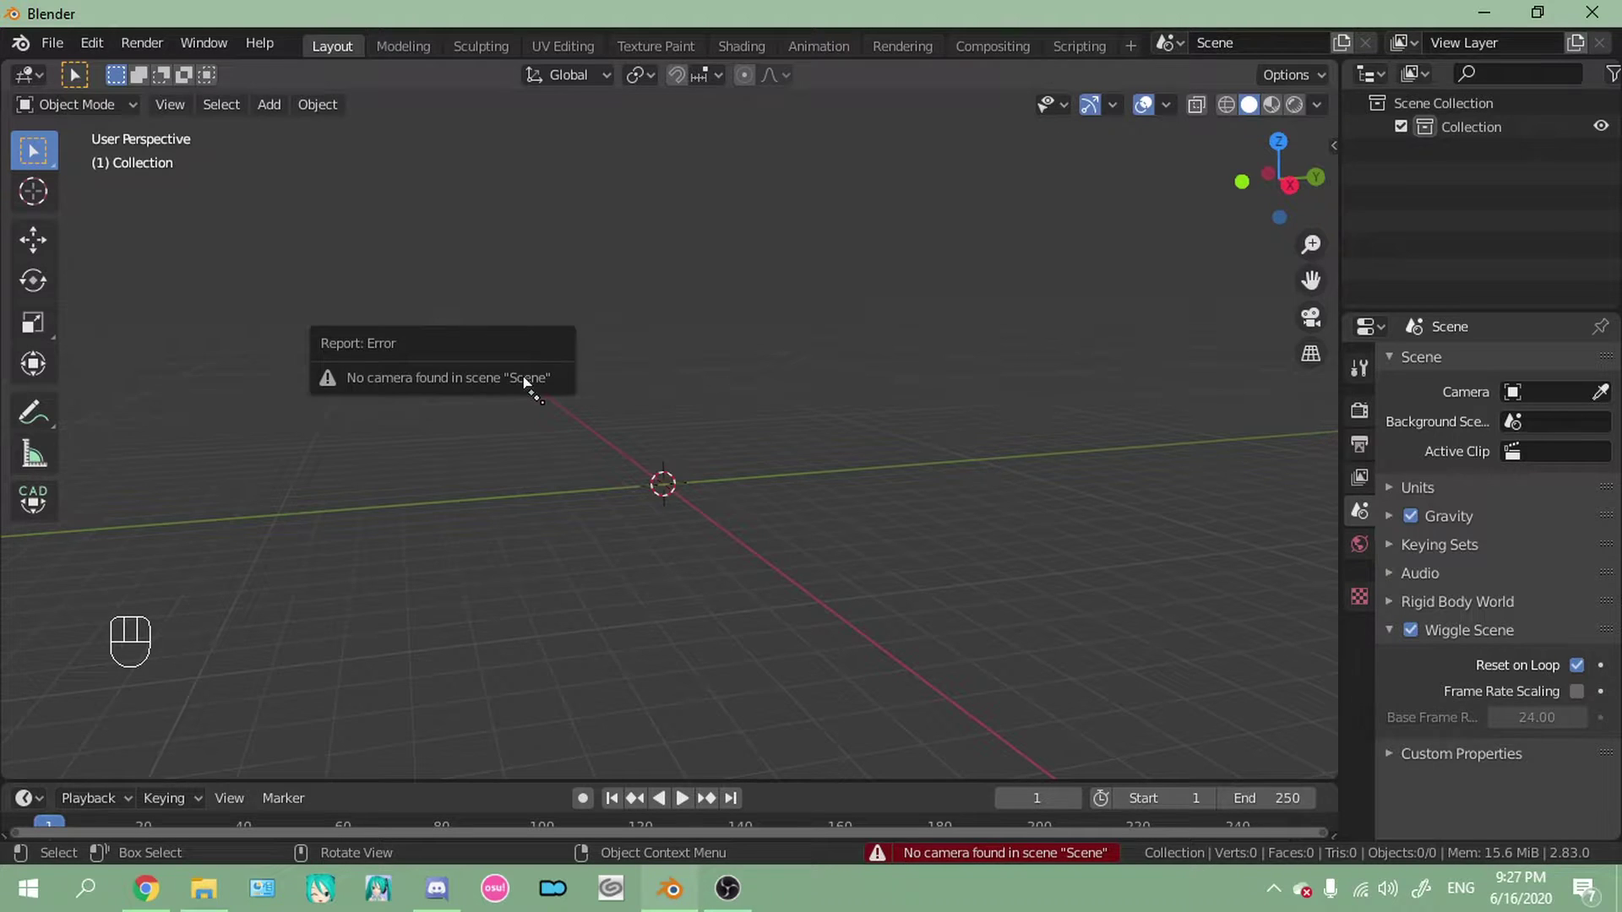
{"action": "left_click", "coordinate": [789, 351]}
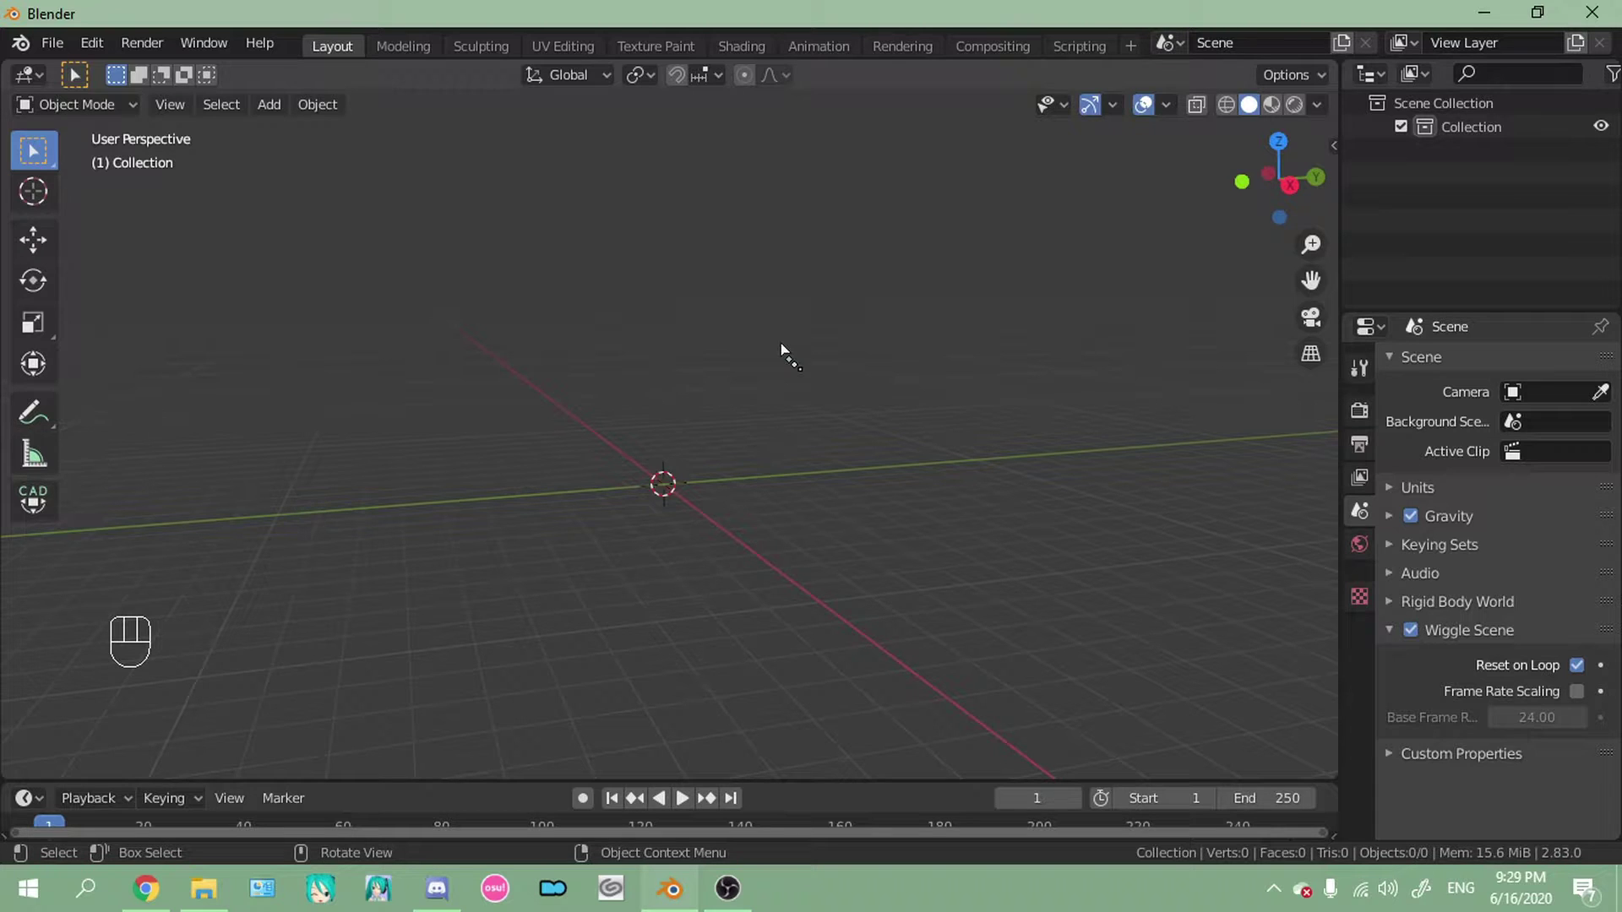
{"action": "left_click_drag", "start_coordinate": [688, 222], "coordinate": [906, 216]}
{"action": "left_click_drag", "start_coordinate": [881, 238], "coordinate": [881, 301]}
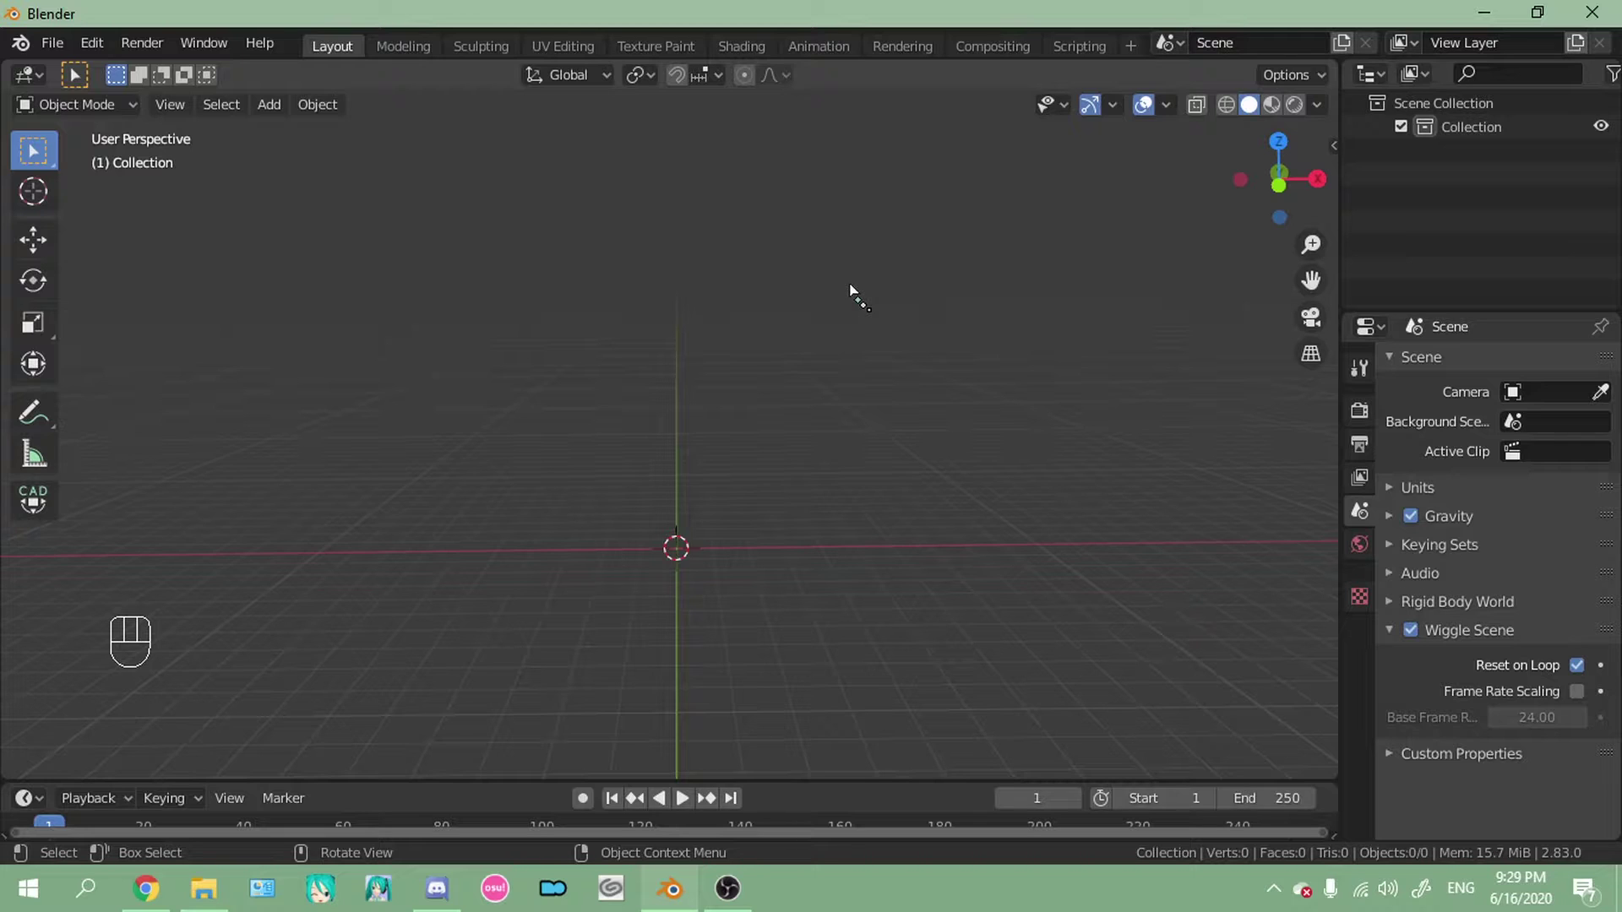
{"action": "middle_click", "coordinate": [775, 317]}
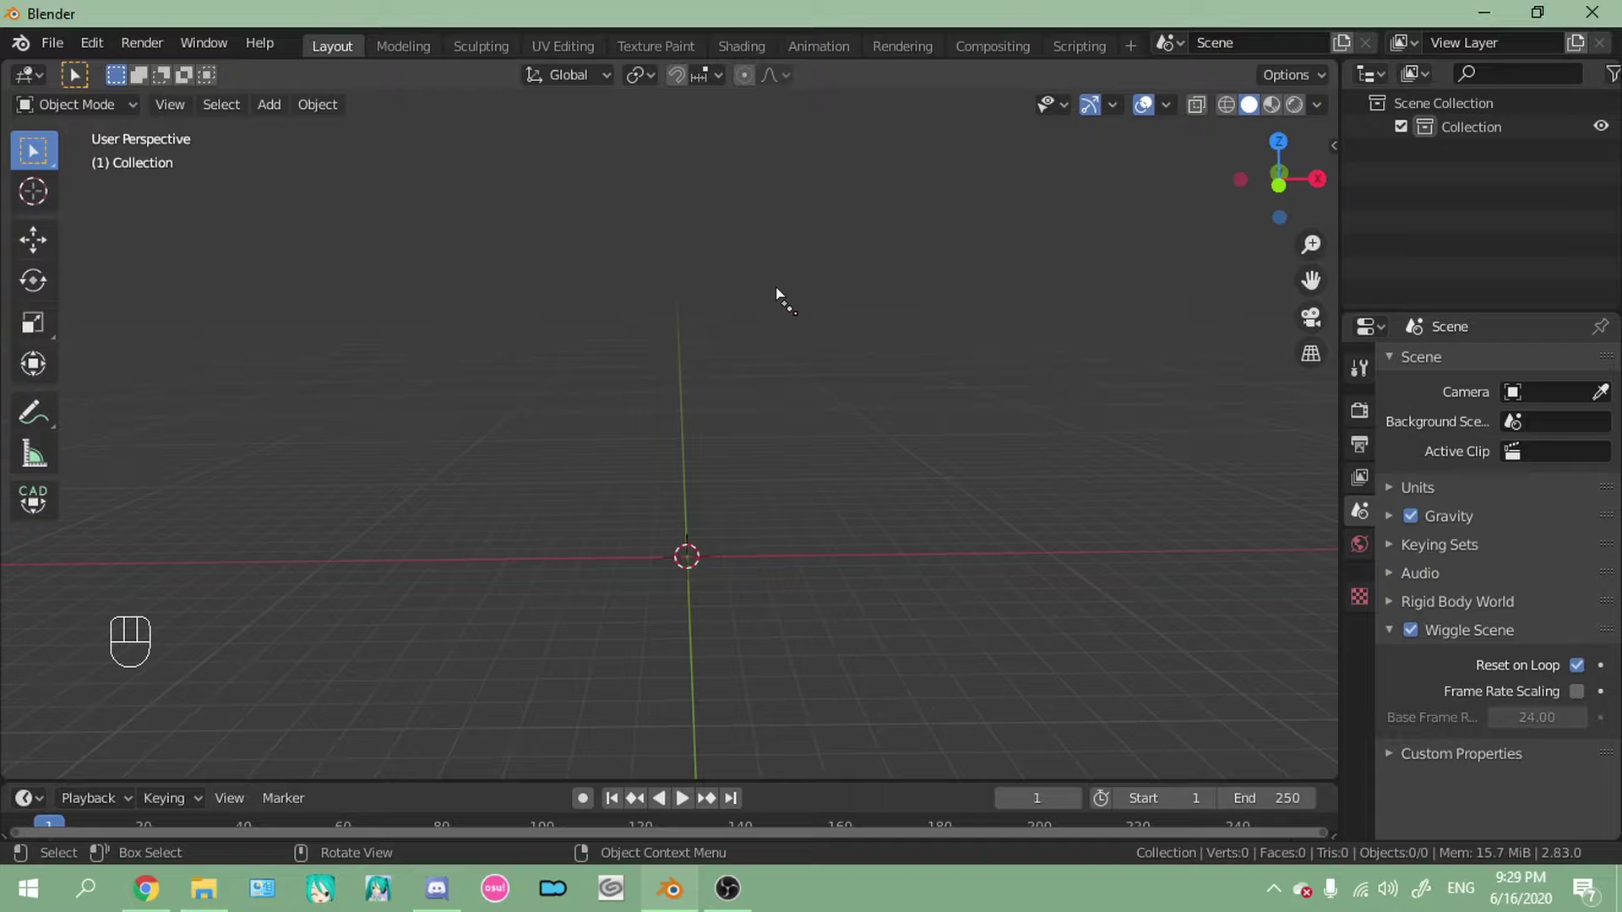
{"action": "key", "text": "KP_1"}
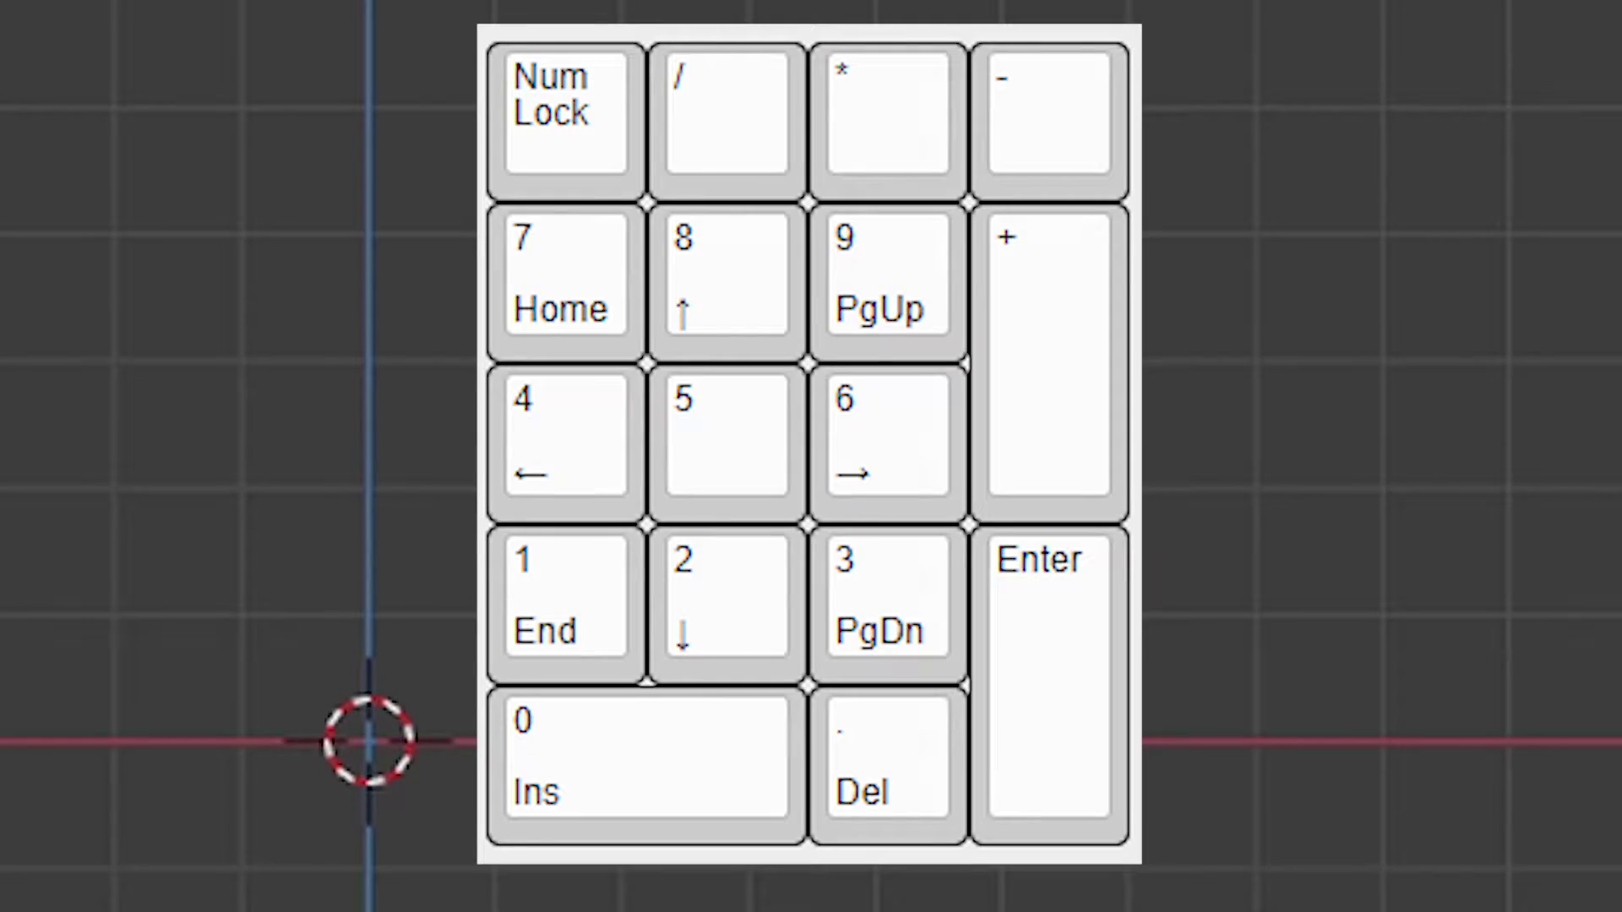
{"action": "left_click_drag", "start_coordinate": [115, 55], "coordinate": [187, 389]}
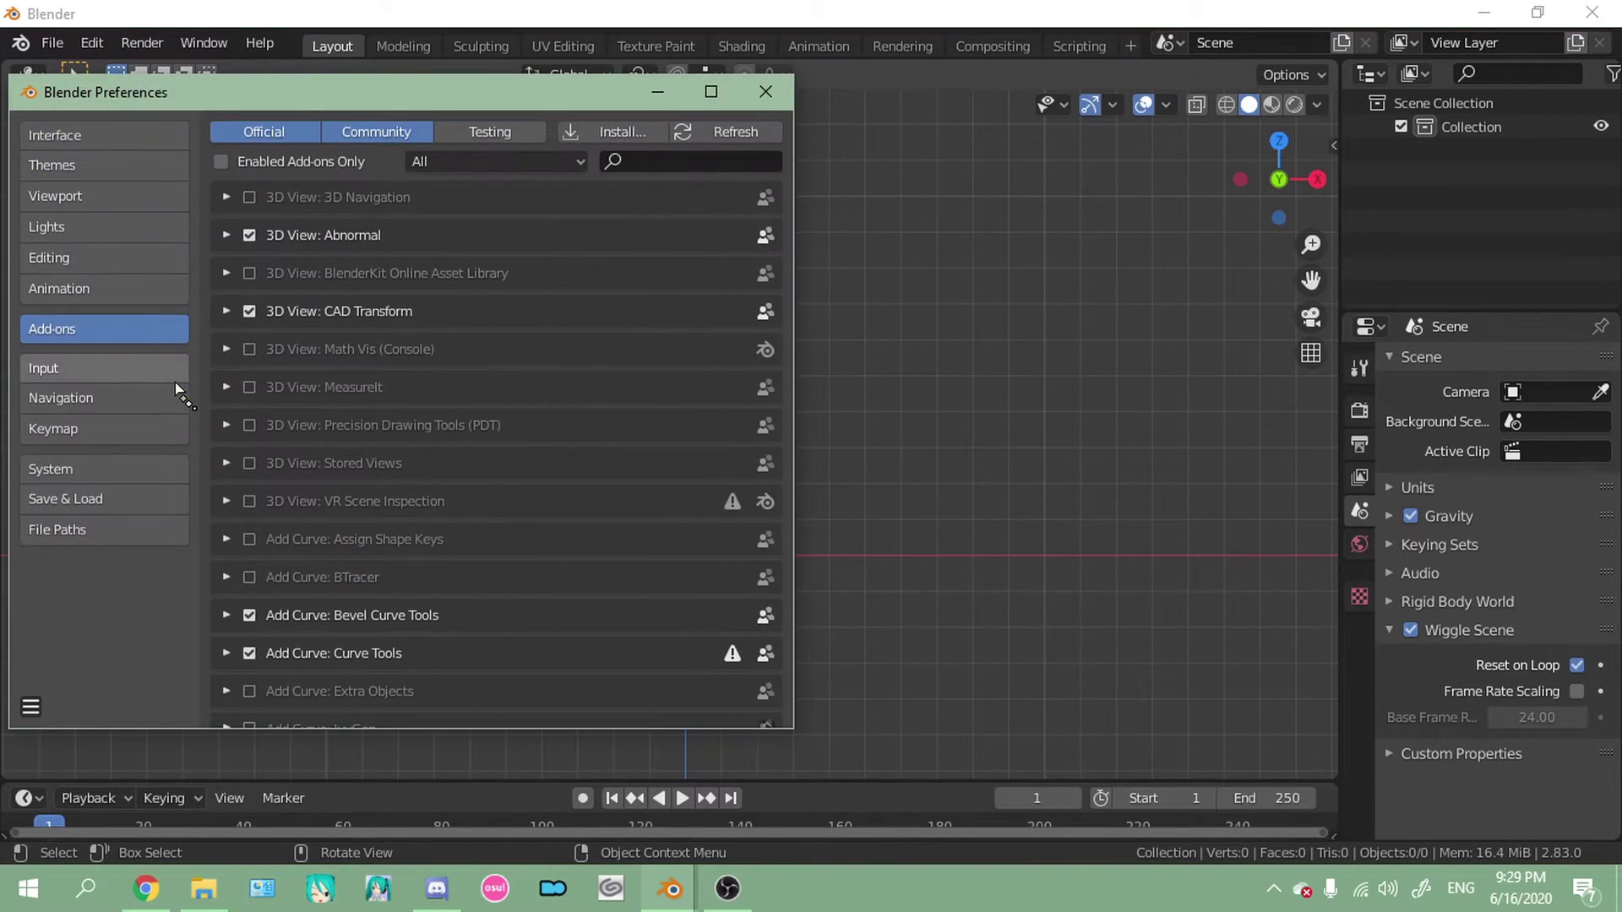
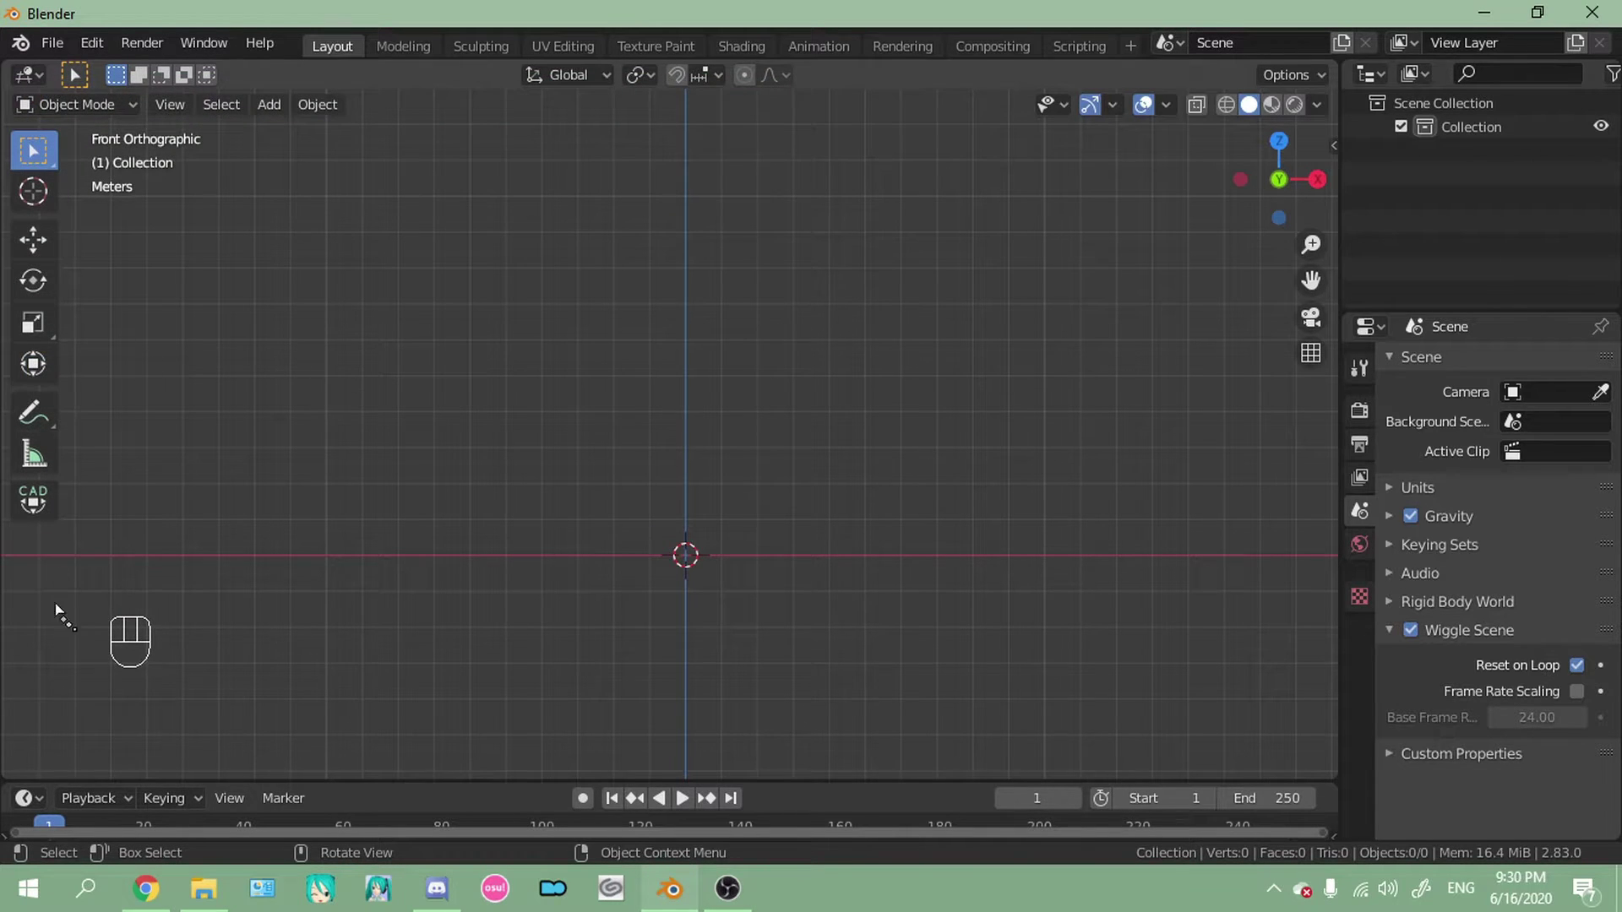
Show the MMD sidebar tools and start Model Import with twintail.pmx chosen
{"action": "key", "text": "KP_1"}
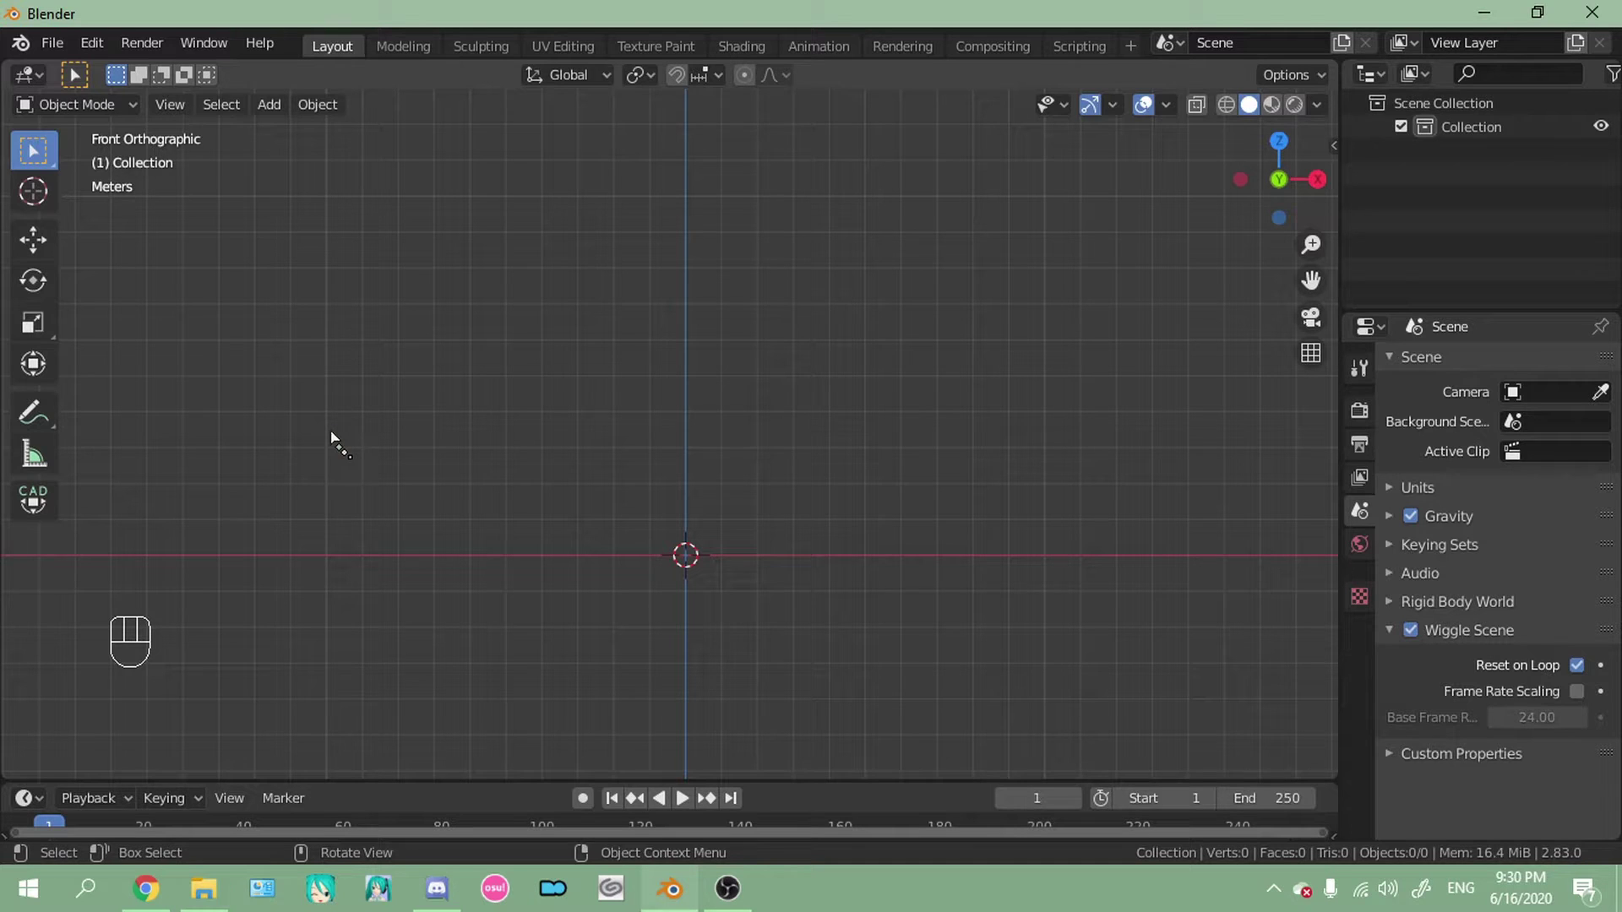
{"action": "left_click_drag", "start_coordinate": [714, 271], "coordinate": [712, 422]}
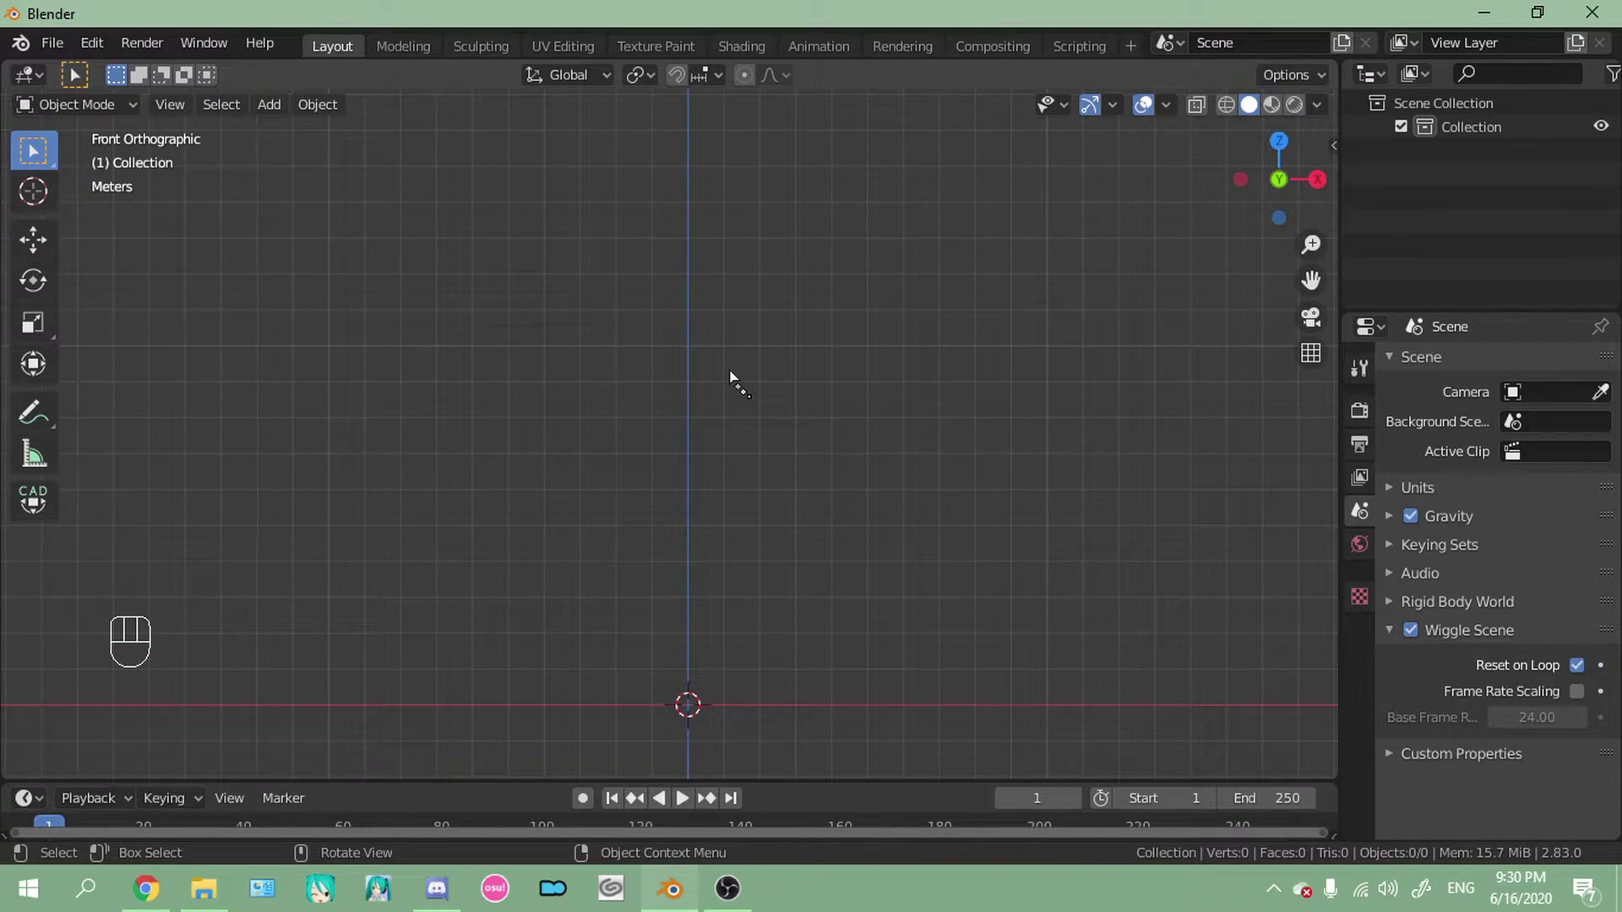
{"action": "key", "text": "n"}
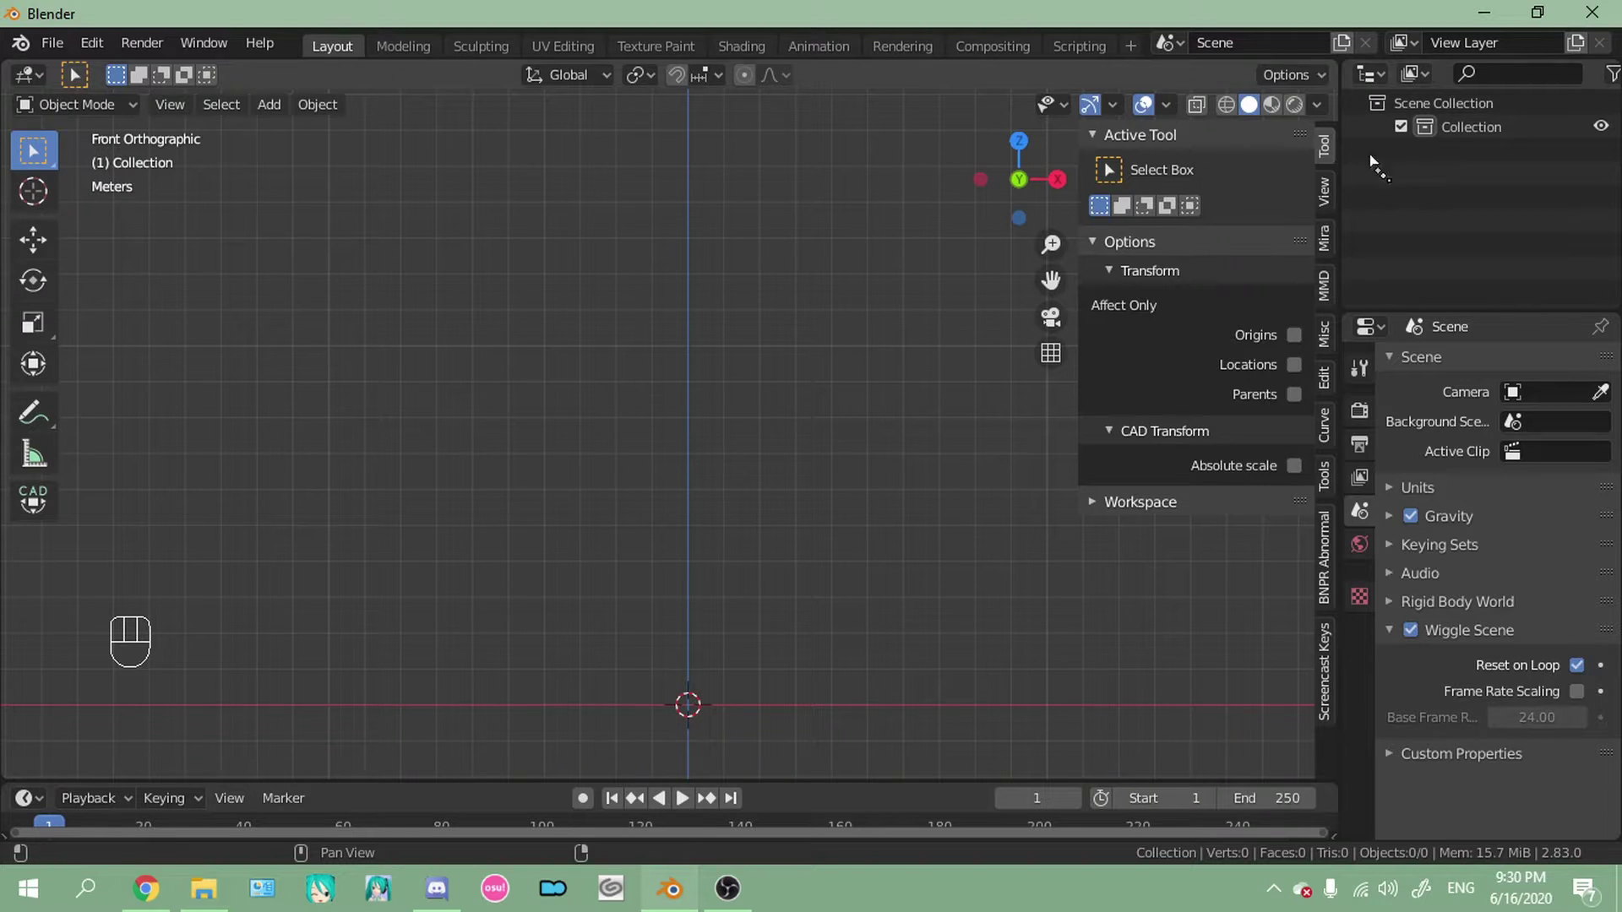
{"action": "left_click", "coordinate": [1338, 300]}
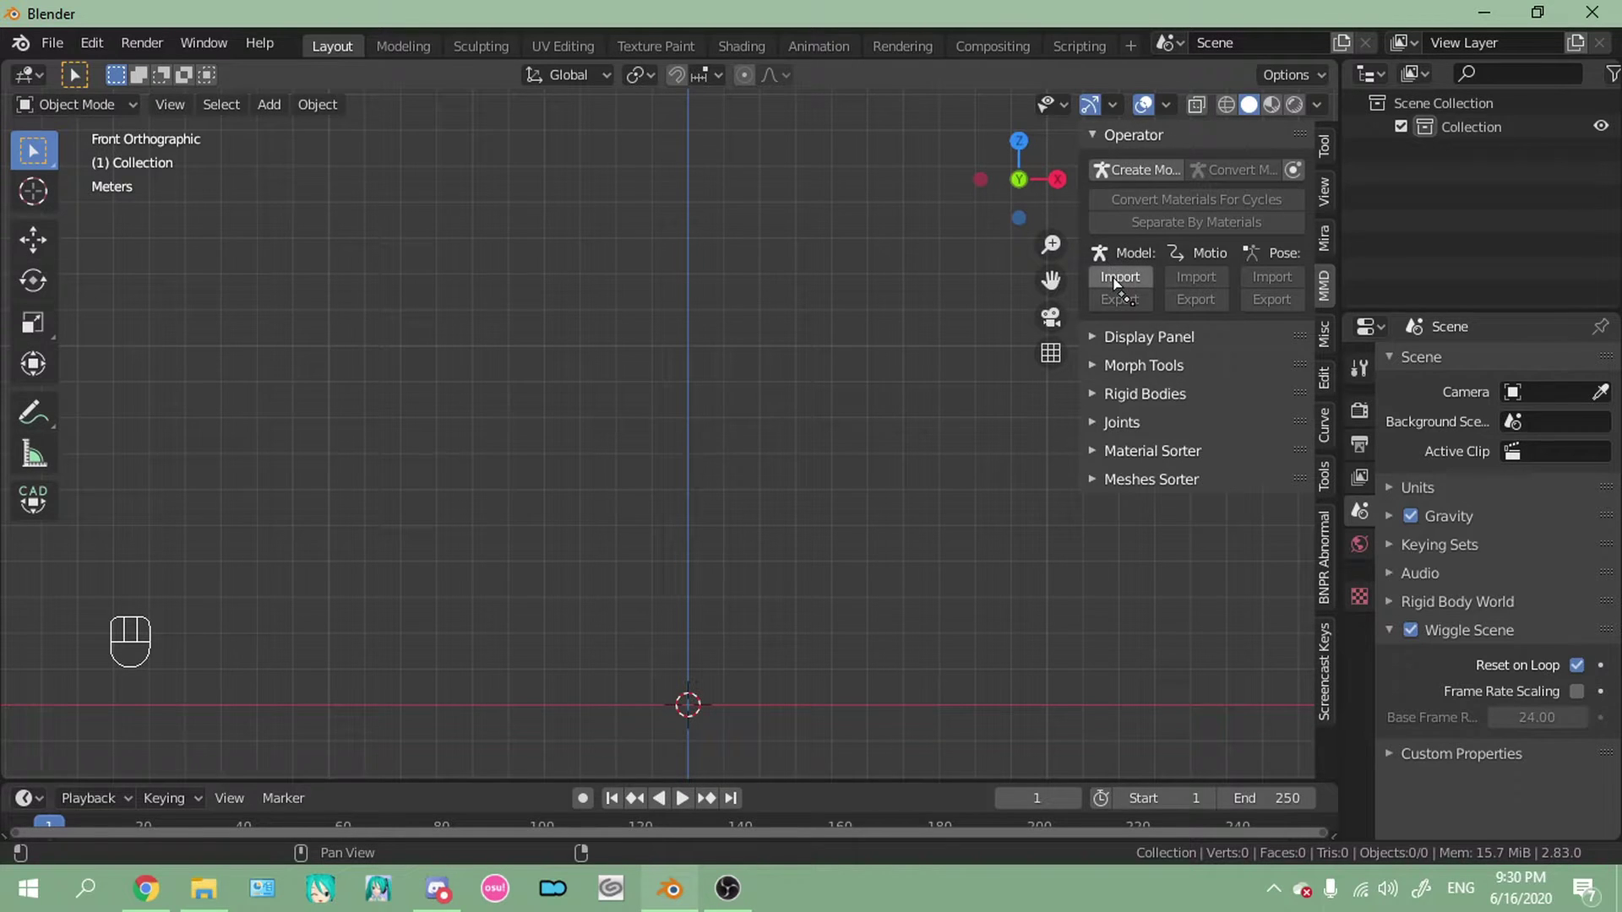
{"action": "left_click", "coordinate": [1125, 285]}
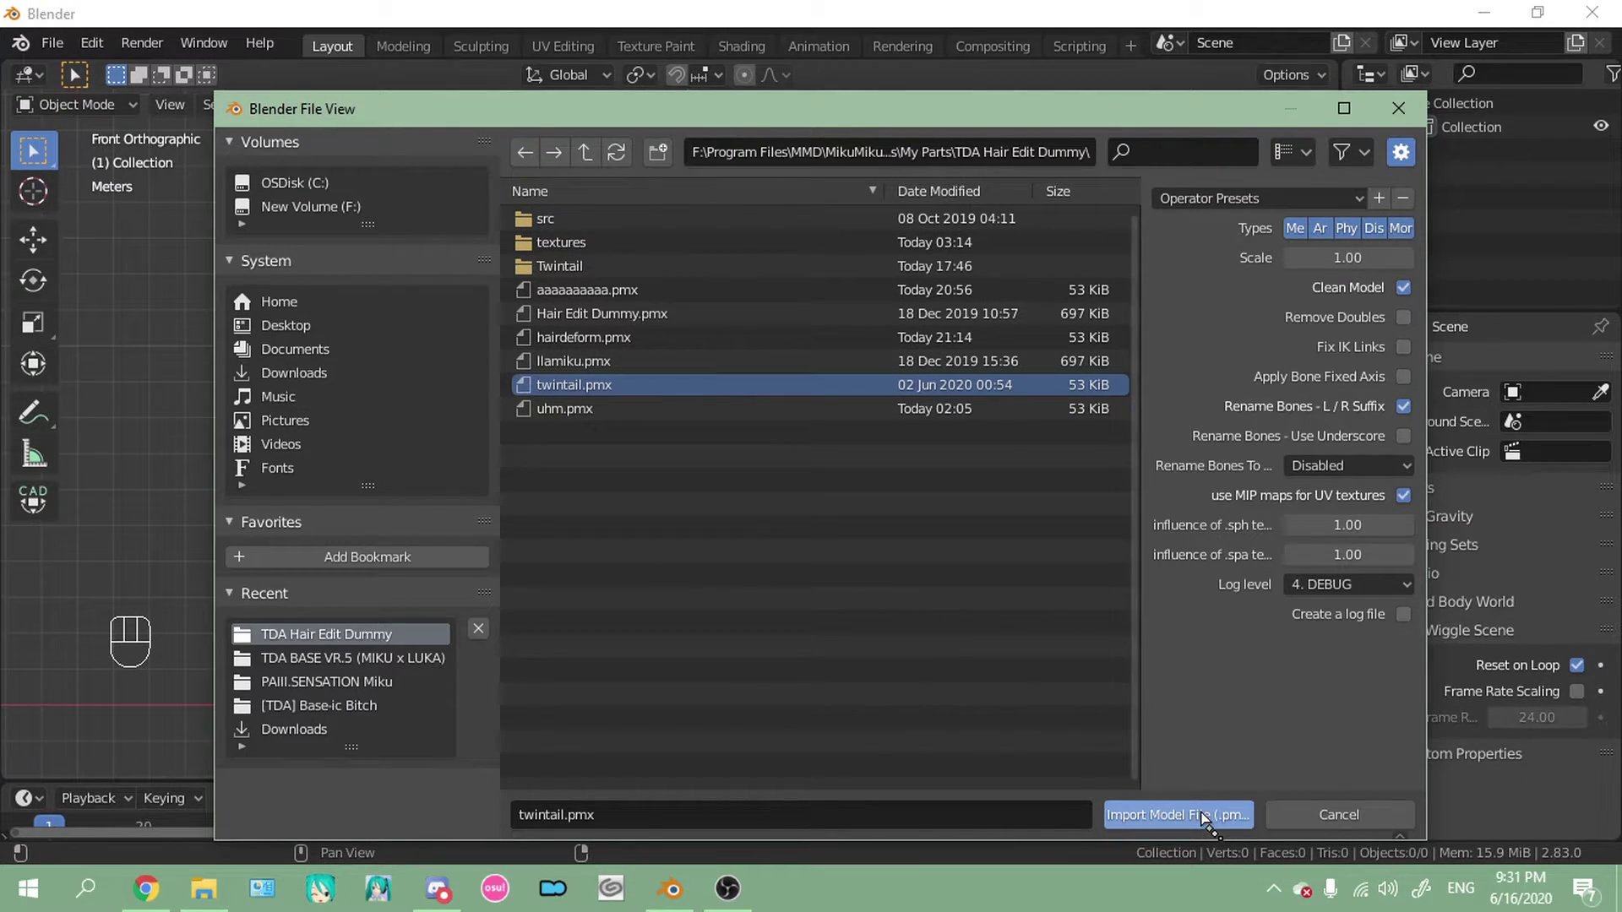
Import twintail.pmx, select the Twintail model and orbit around the hair mesh
{"action": "left_click_drag", "start_coordinate": [673, 376], "coordinate": [663, 579]}
{"action": "left_click", "coordinate": [807, 426]}
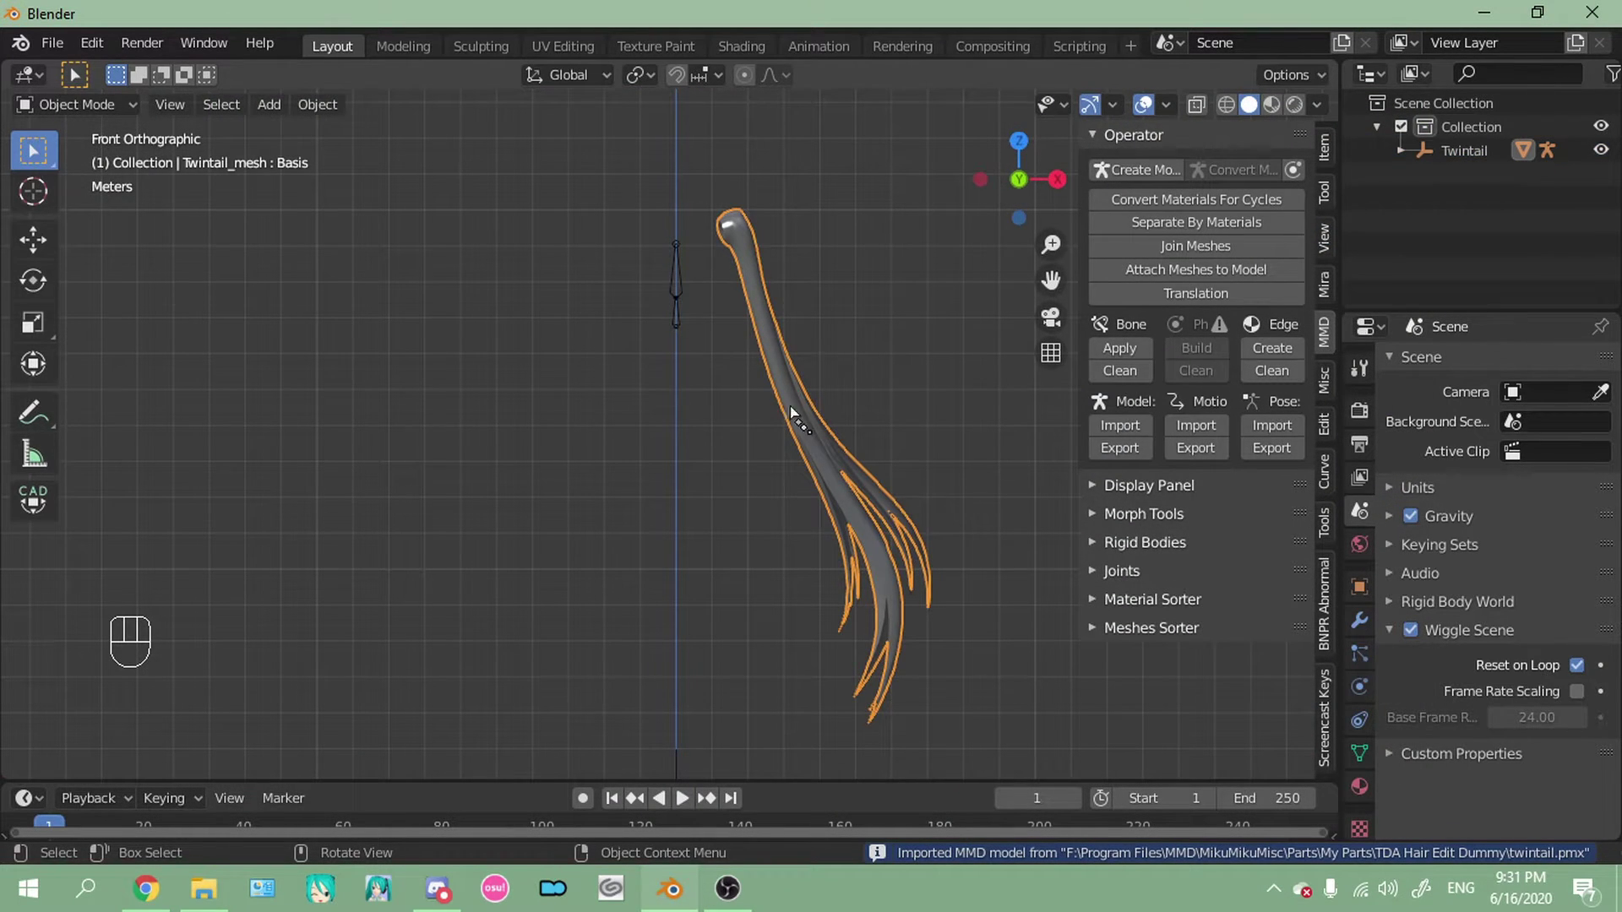
{"action": "left_click", "coordinate": [690, 279]}
{"action": "left_click_drag", "start_coordinate": [671, 574], "coordinate": [649, 271]}
{"action": "left_click", "coordinate": [647, 491]}
{"action": "left_click_drag", "start_coordinate": [684, 490], "coordinate": [638, 542]}
{"action": "left_click_drag", "start_coordinate": [599, 582], "coordinate": [597, 466]}
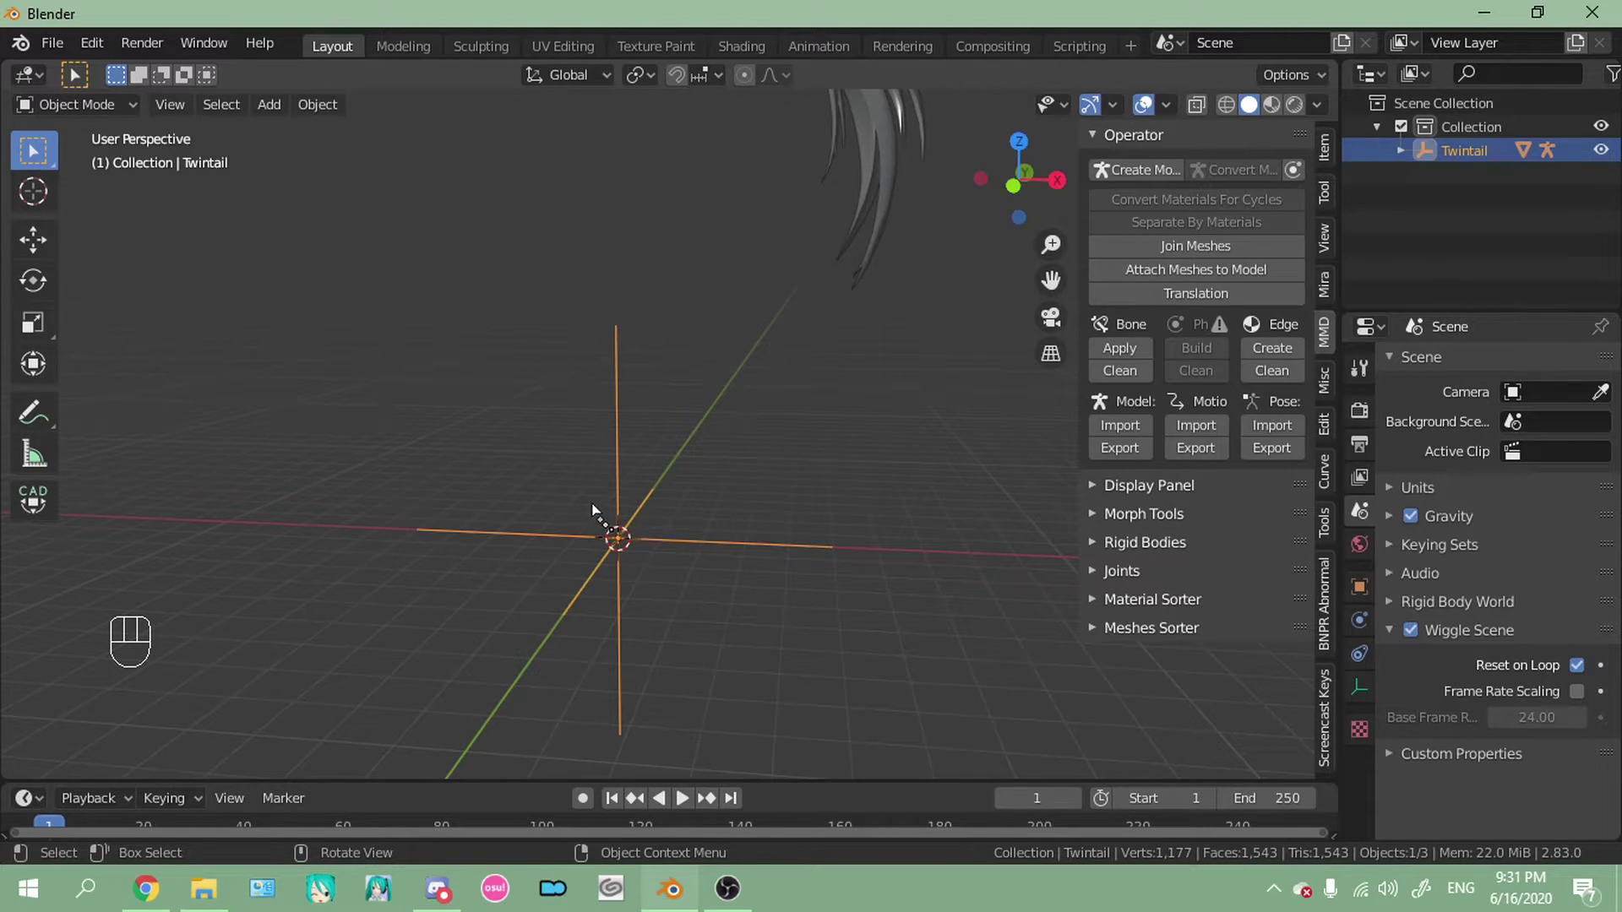
{"action": "left_click_drag", "start_coordinate": [639, 525], "coordinate": [692, 522]}
{"action": "left_click_drag", "start_coordinate": [754, 492], "coordinate": [773, 502]}
Undo an accidental delete, keep inspecting the model and return to front orthographic view
{"action": "key", "text": "Delete"}
{"action": "left_click_drag", "start_coordinate": [726, 381], "coordinate": [793, 510]}
{"action": "left_click_drag", "start_coordinate": [775, 423], "coordinate": [773, 348]}
{"action": "key", "text": "ctrl+z"}
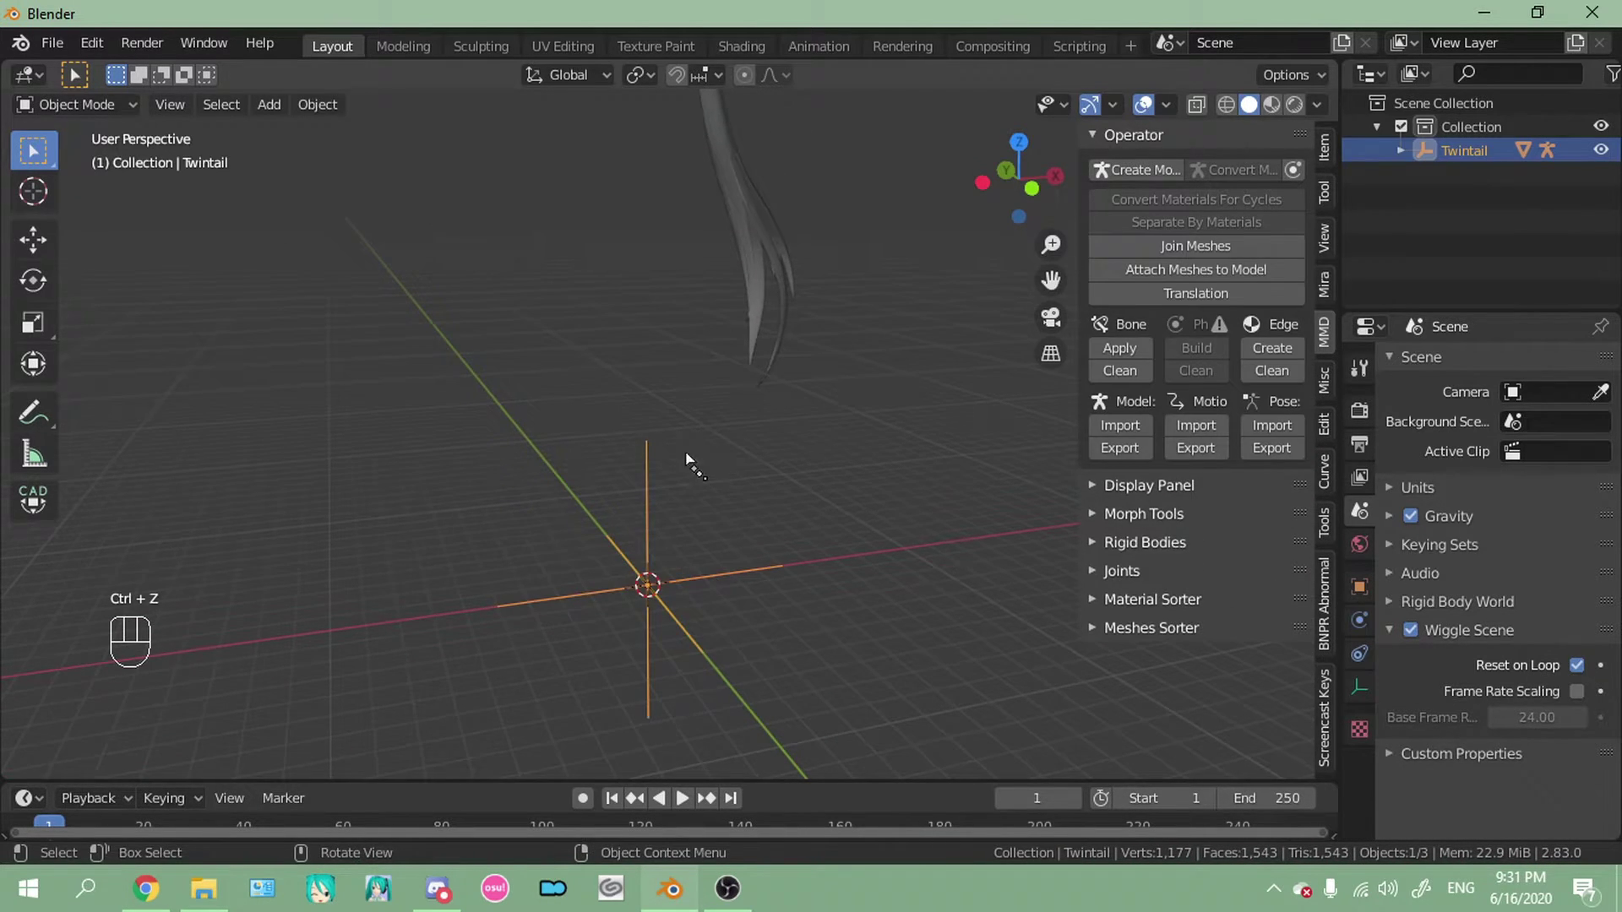
{"action": "left_click_drag", "start_coordinate": [848, 408], "coordinate": [771, 407]}
{"action": "left_click", "coordinate": [723, 410]}
{"action": "left_click_drag", "start_coordinate": [694, 326], "coordinate": [740, 277]}
{"action": "left_click_drag", "start_coordinate": [736, 282], "coordinate": [738, 417]}
{"action": "middle_click", "coordinate": [676, 395]}
{"action": "key", "text": "KP_1"}
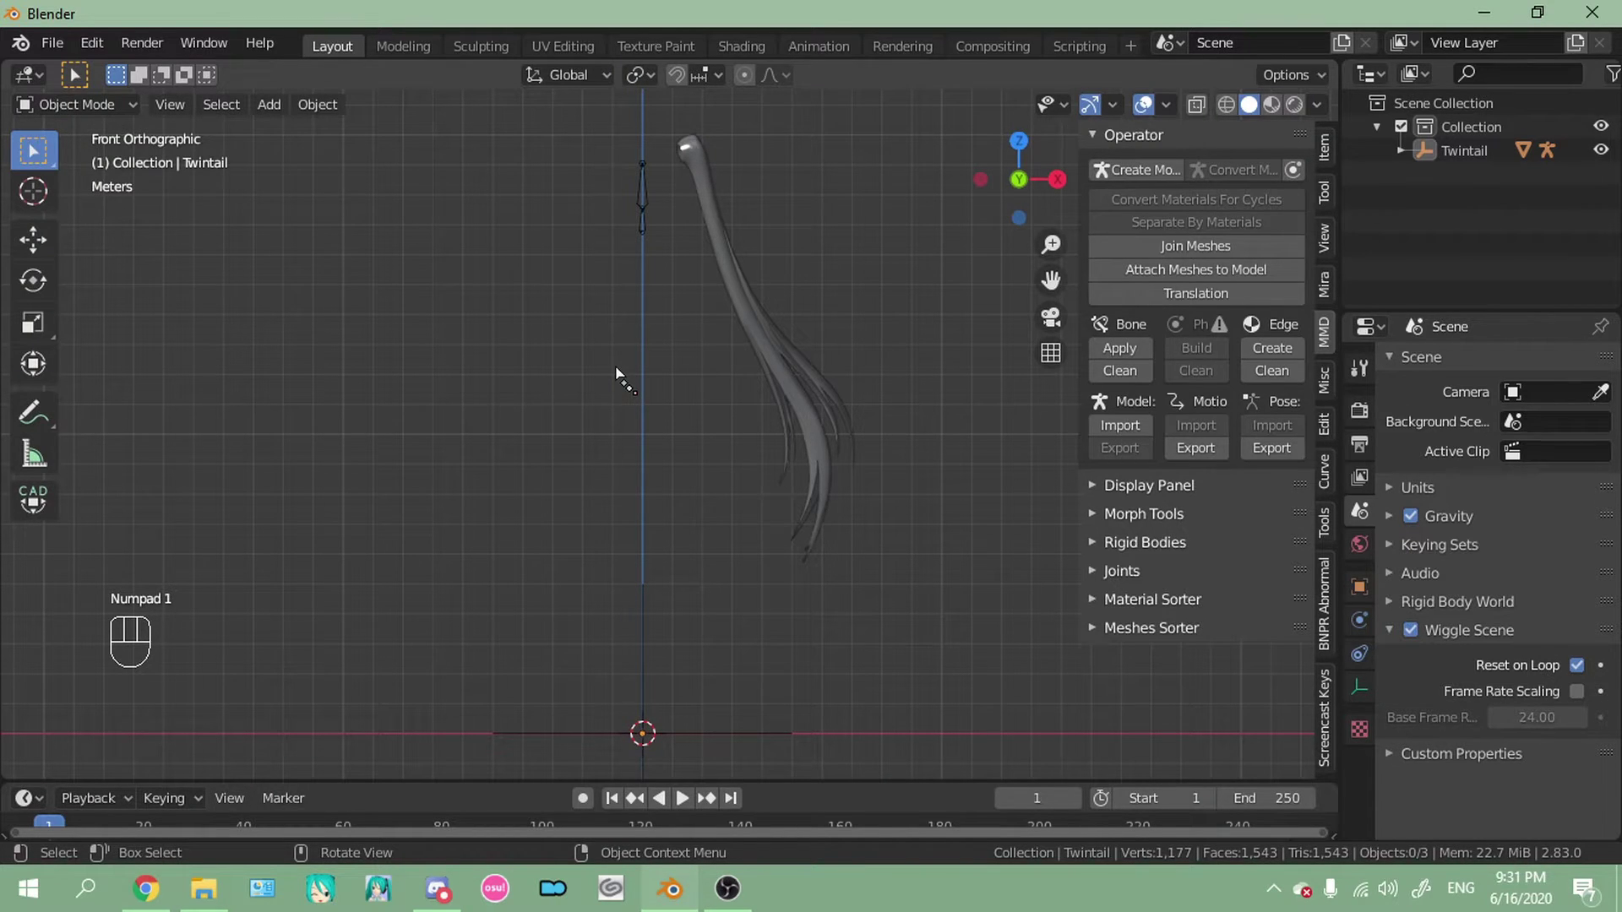
Add a Bezier curve at the world origin and orbit around it
{"action": "key", "text": "shift+a"}
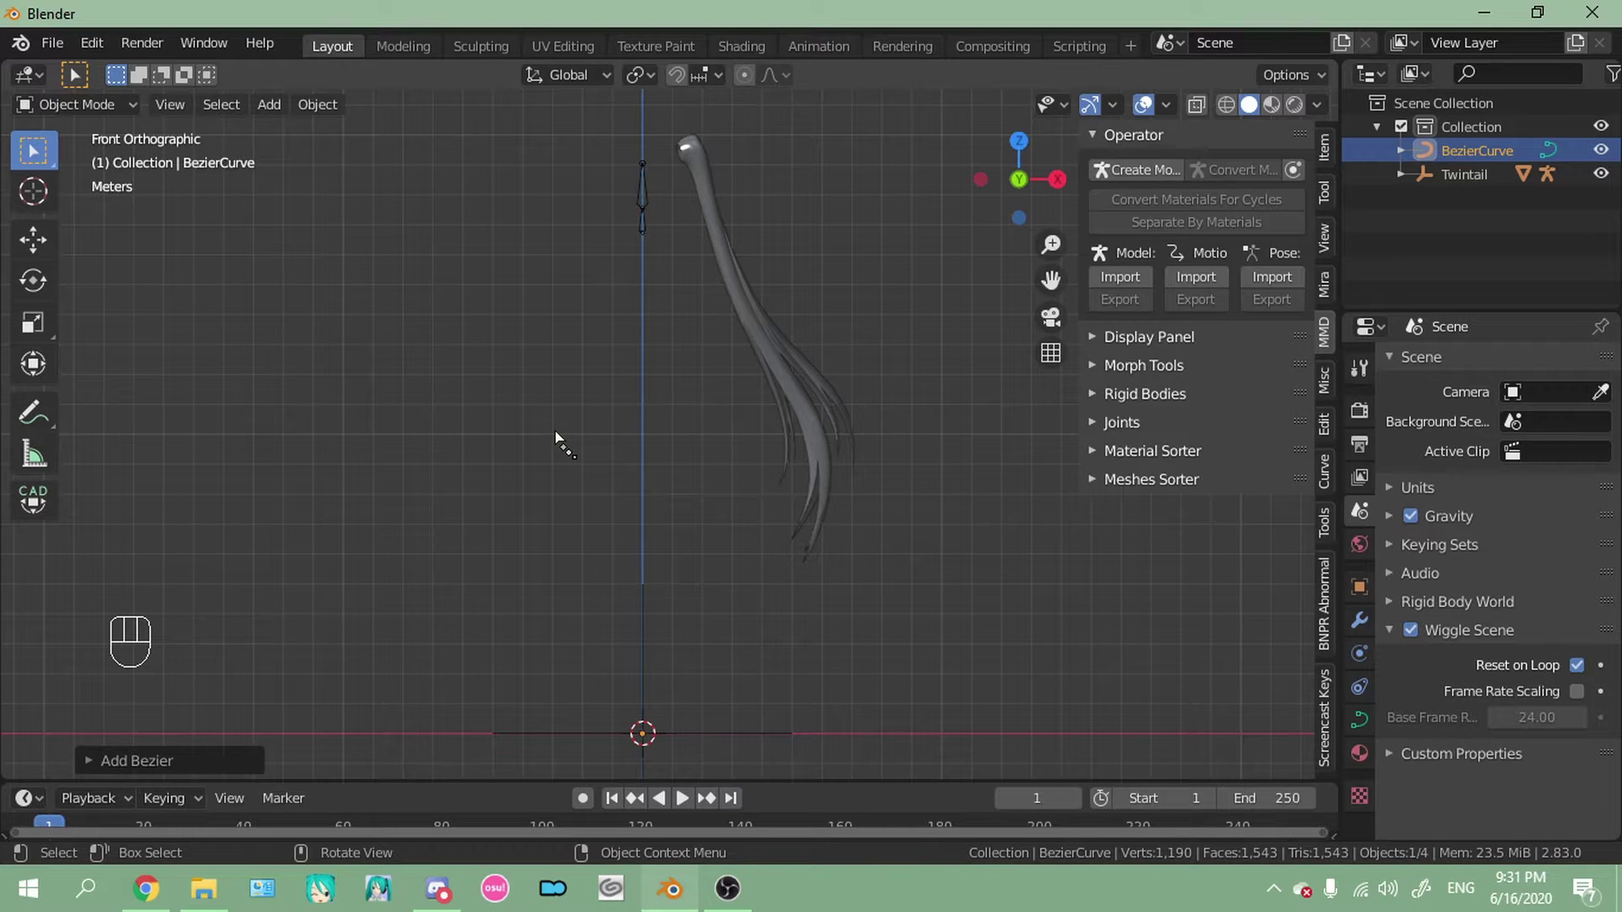
{"action": "left_click_drag", "start_coordinate": [695, 354], "coordinate": [747, 464]}
{"action": "left_click_drag", "start_coordinate": [754, 490], "coordinate": [755, 452]}
{"action": "left_click_drag", "start_coordinate": [741, 461], "coordinate": [726, 484]}
{"action": "left_click_drag", "start_coordinate": [735, 491], "coordinate": [721, 502]}
{"action": "middle_click", "coordinate": [739, 522]}
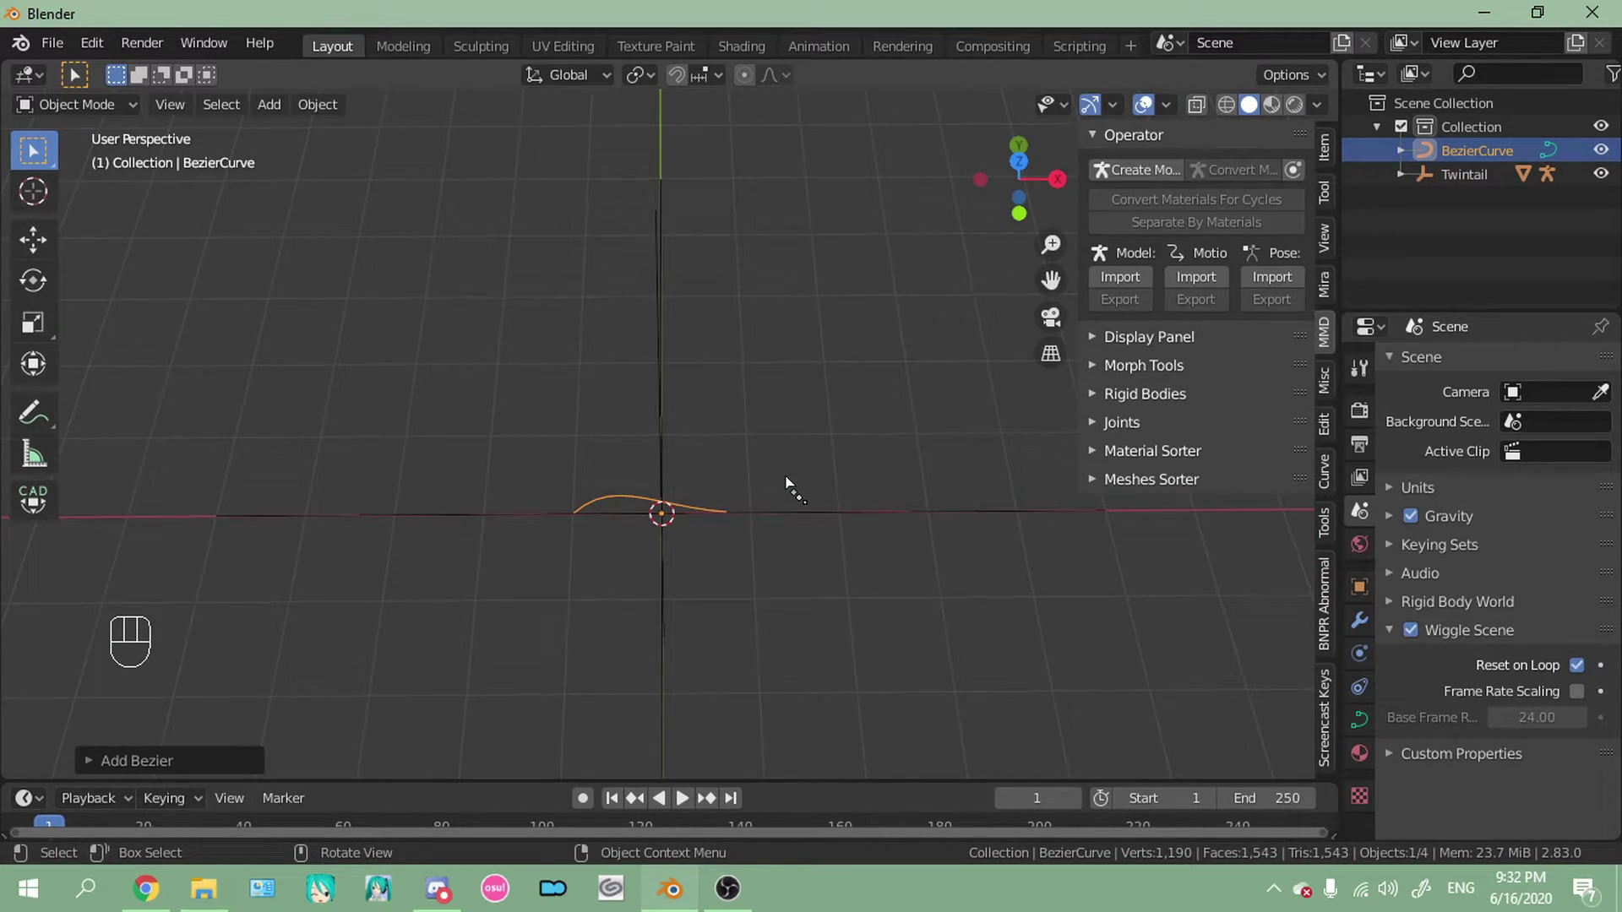
Edit the curve, select all control points and change their handle type
{"action": "key", "text": "Tab"}
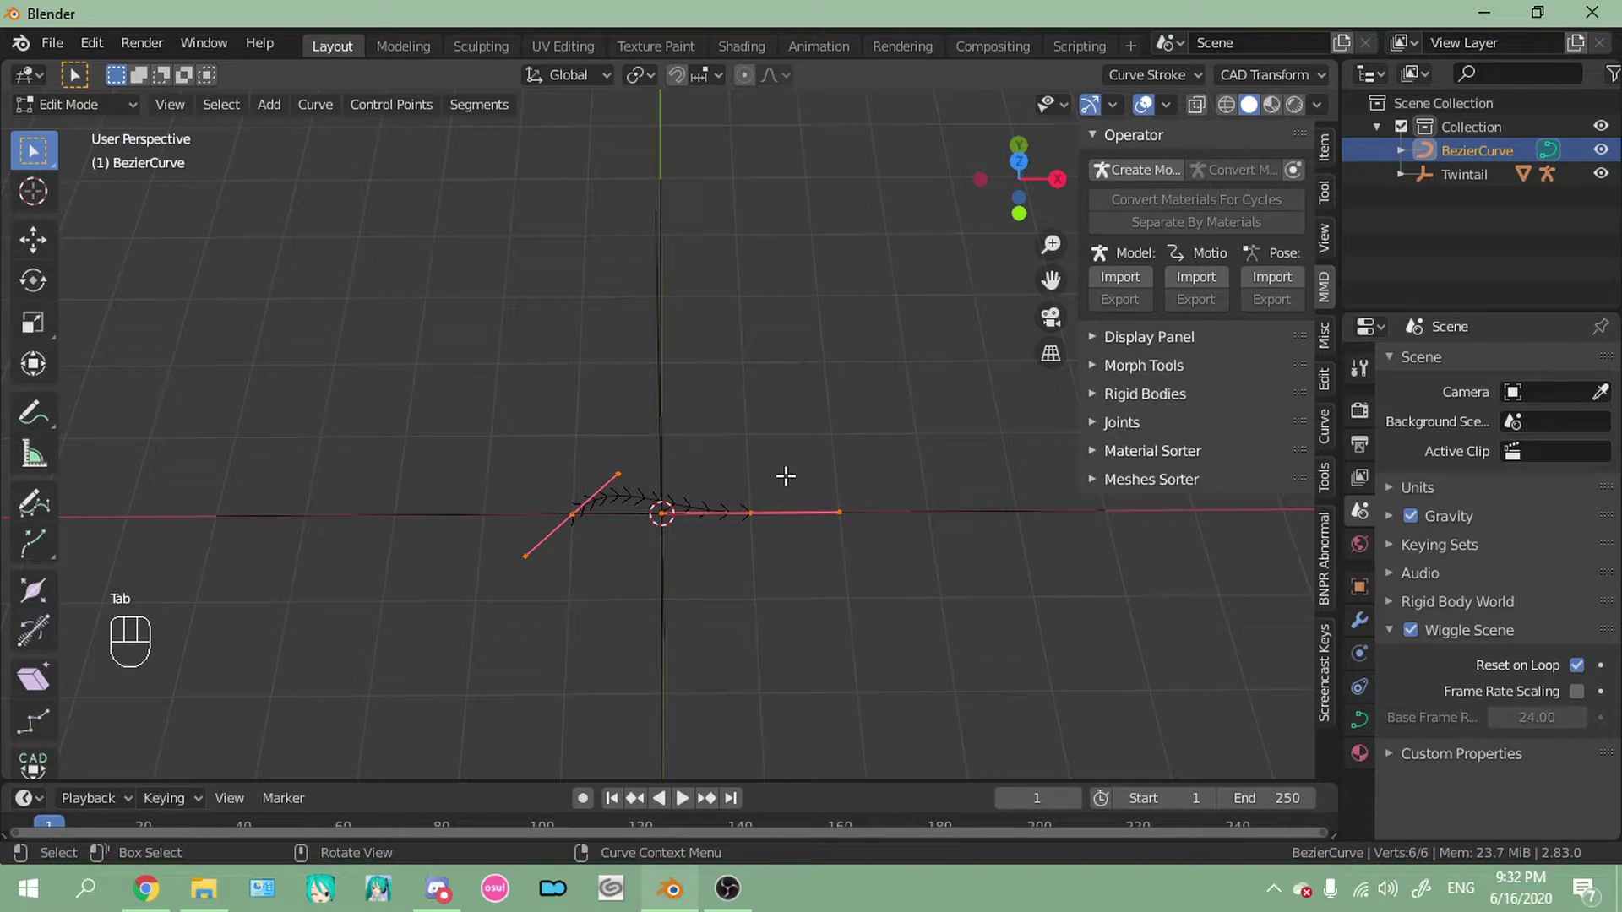
{"action": "key", "text": "a"}
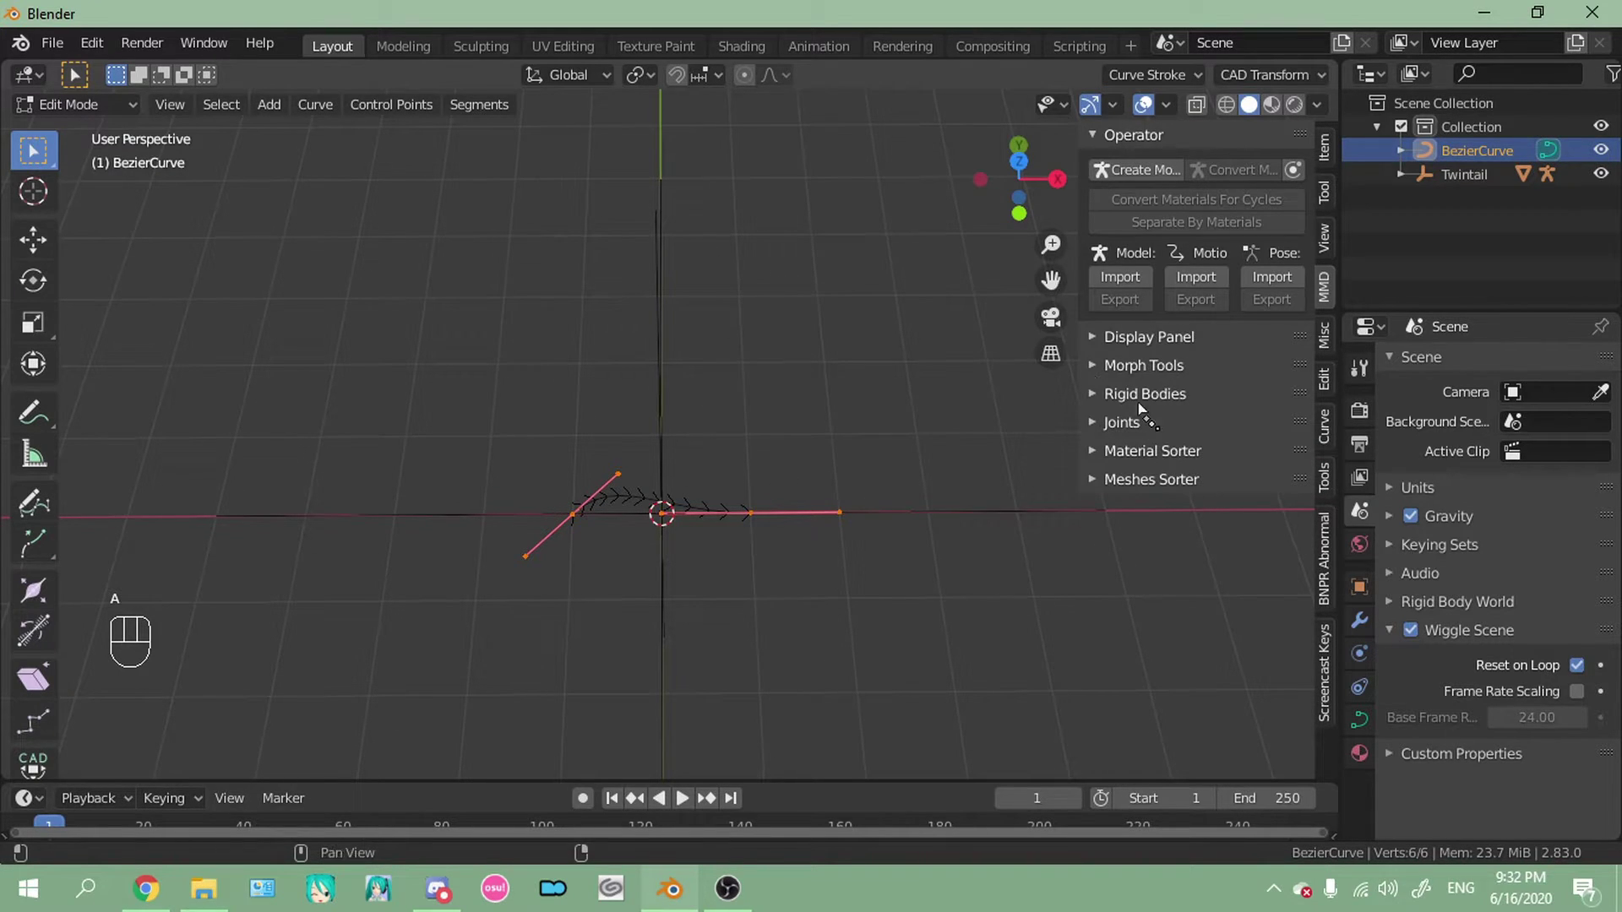
{"action": "key", "text": "v"}
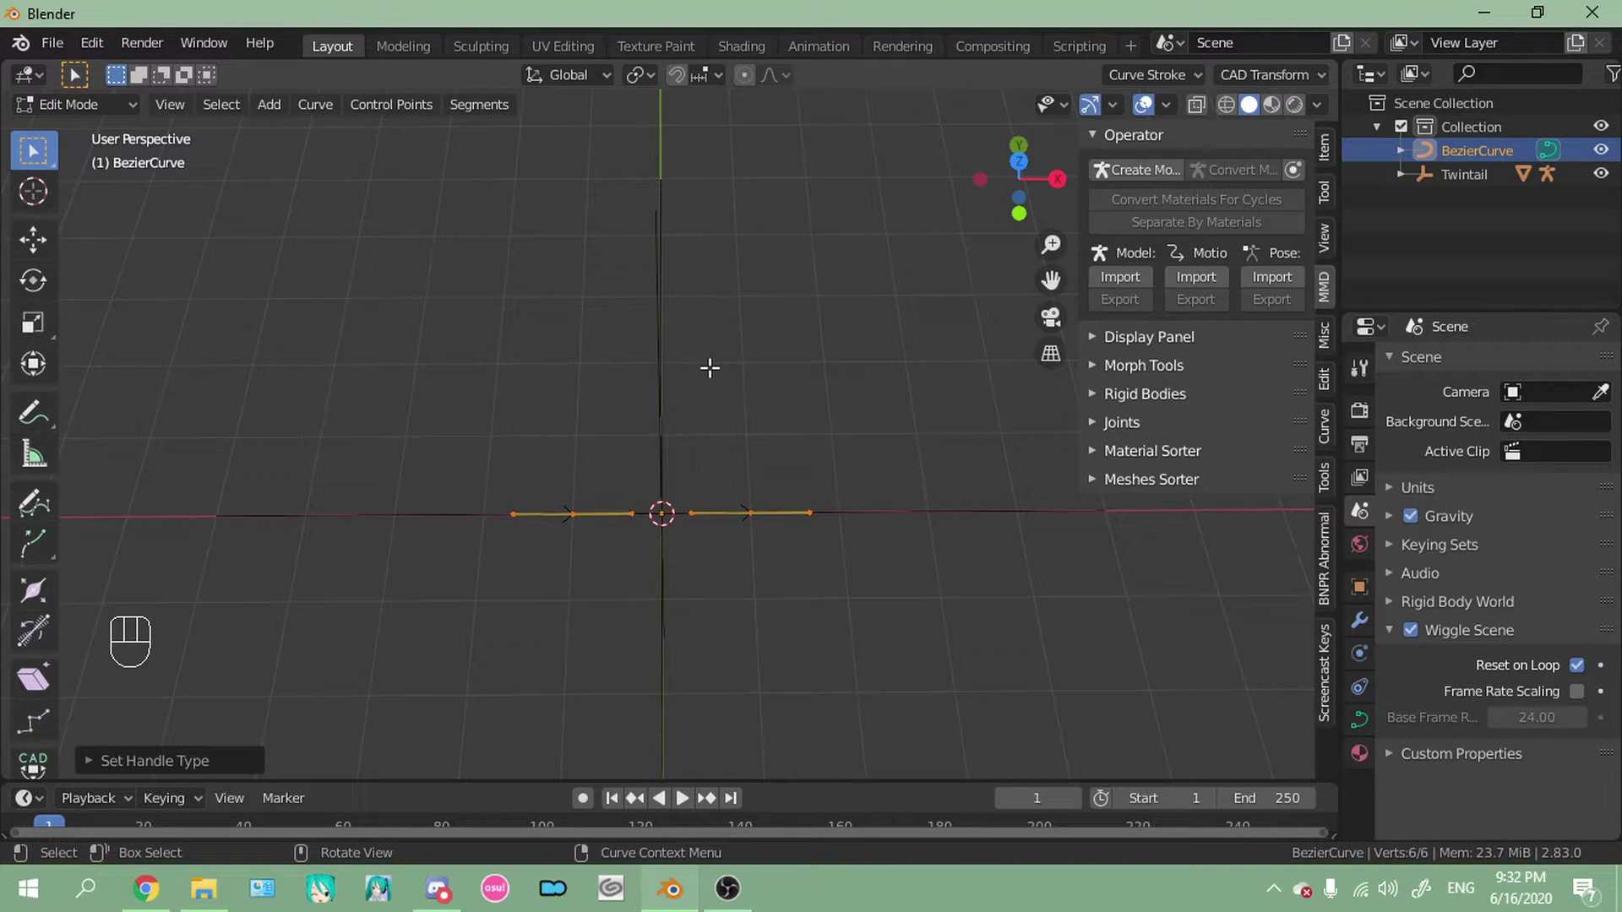
{"action": "key", "text": "v"}
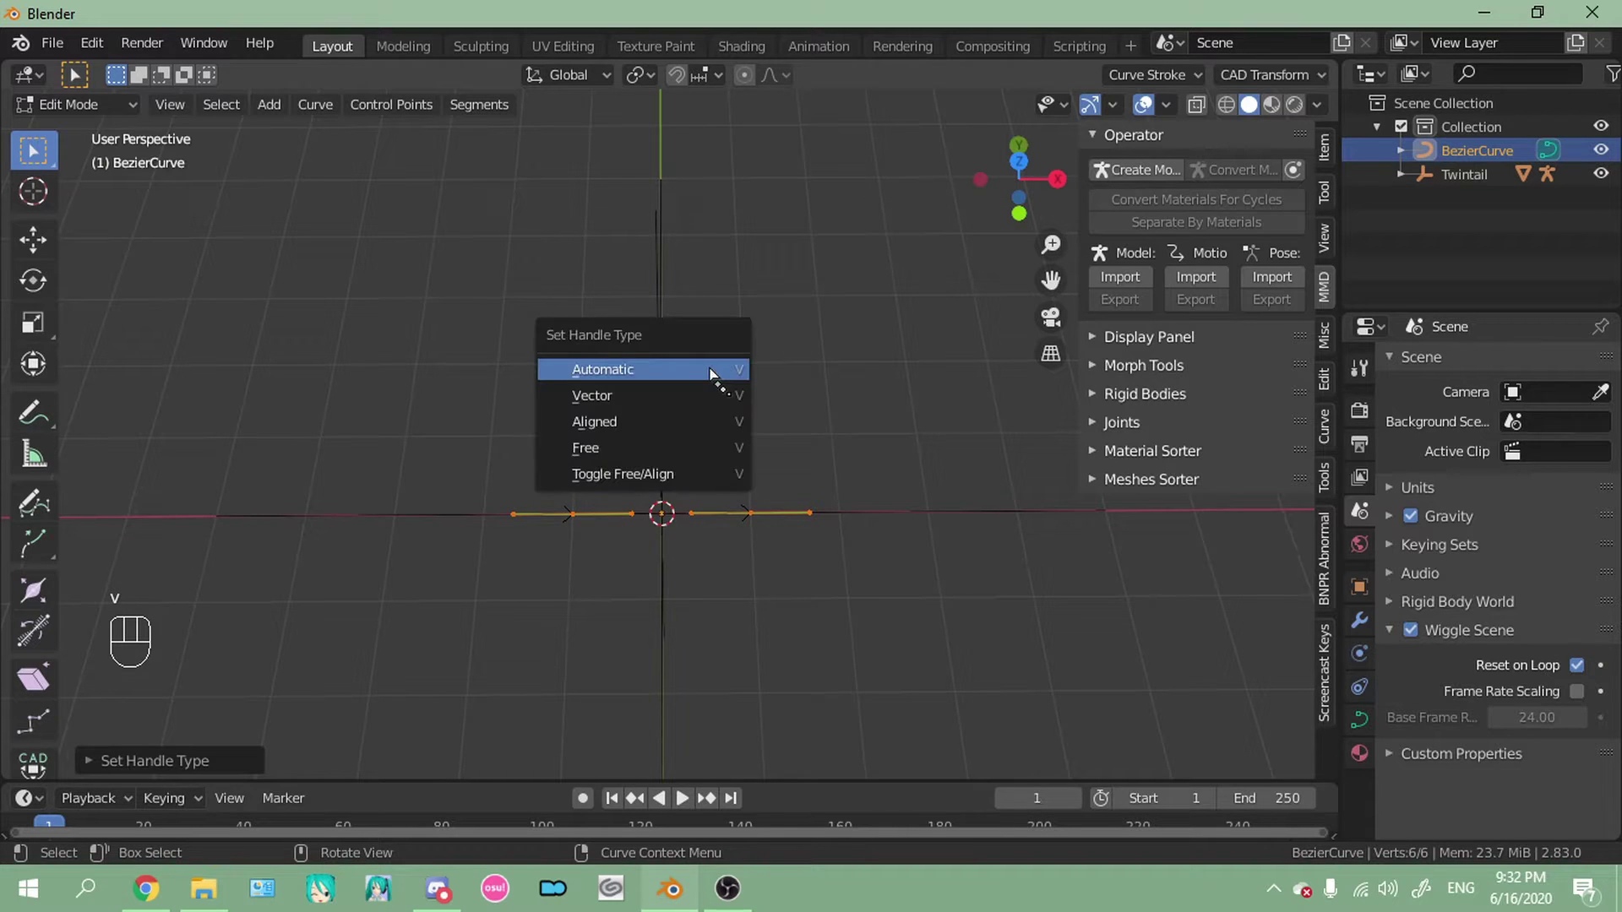
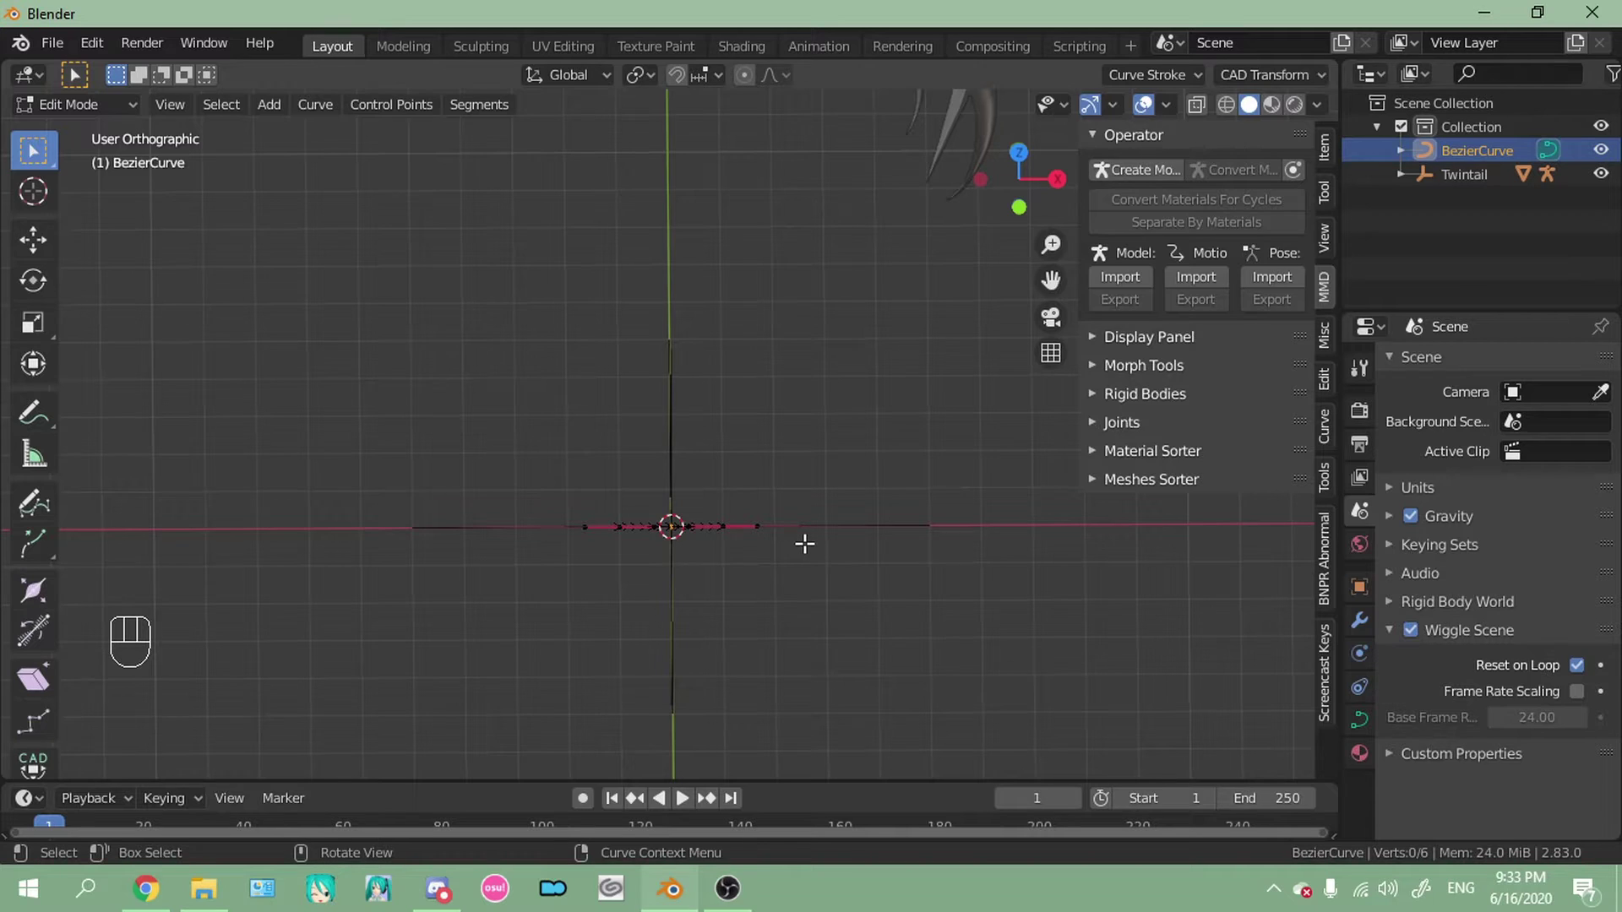
Leave Edit Mode, resize the curve, stand it upright and move it up beside the hair
{"action": "key", "text": "Tab"}
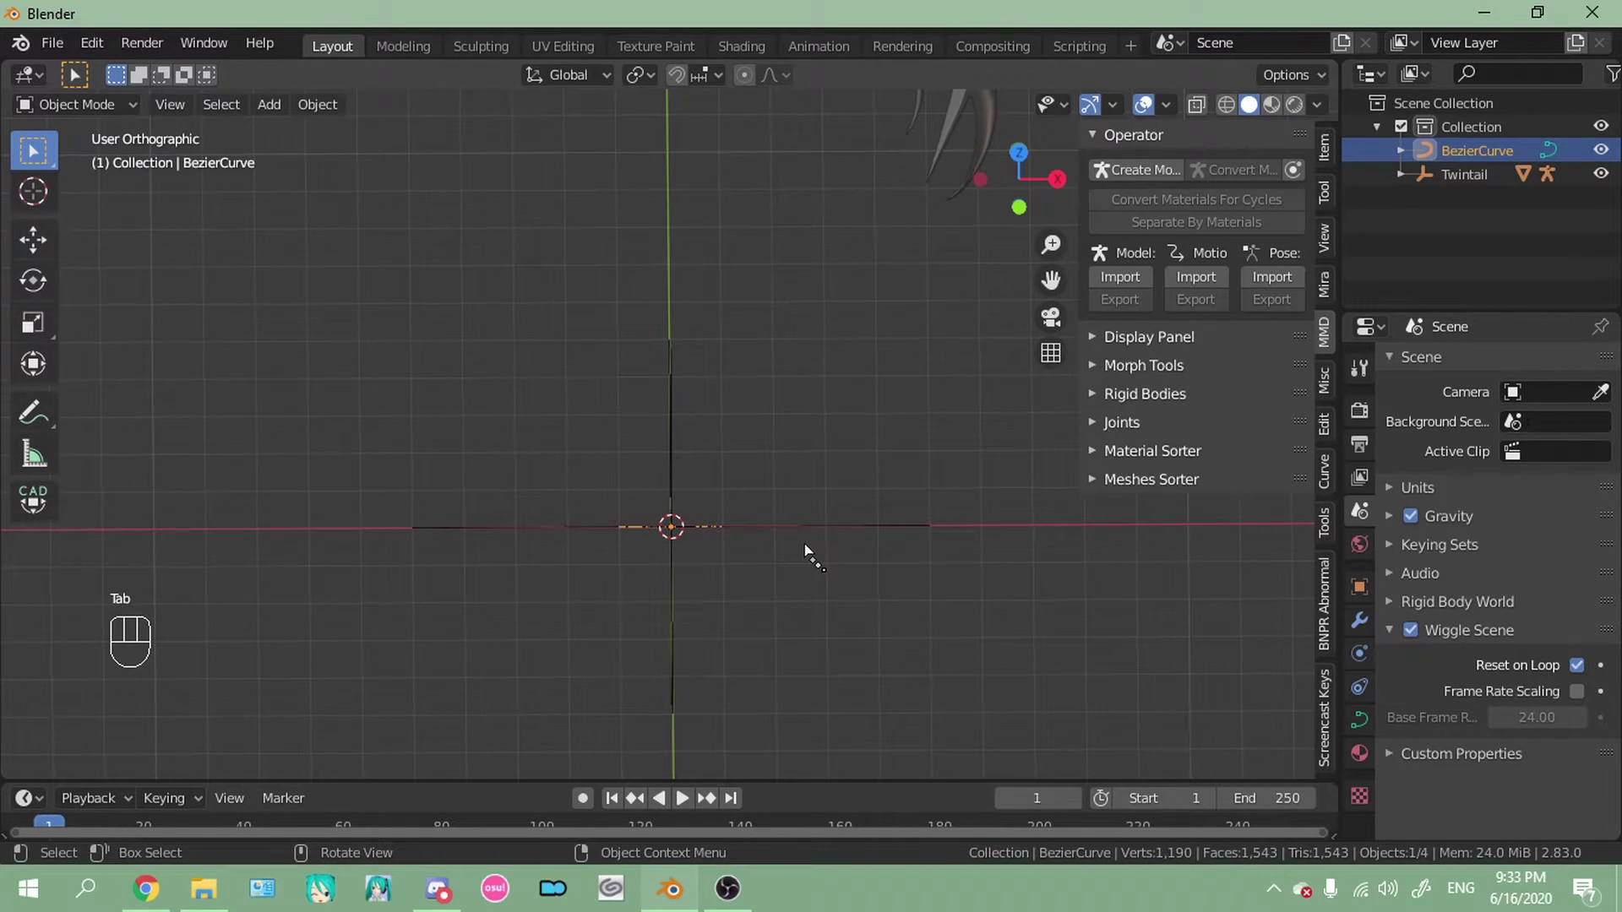
{"action": "key", "text": "KP_1"}
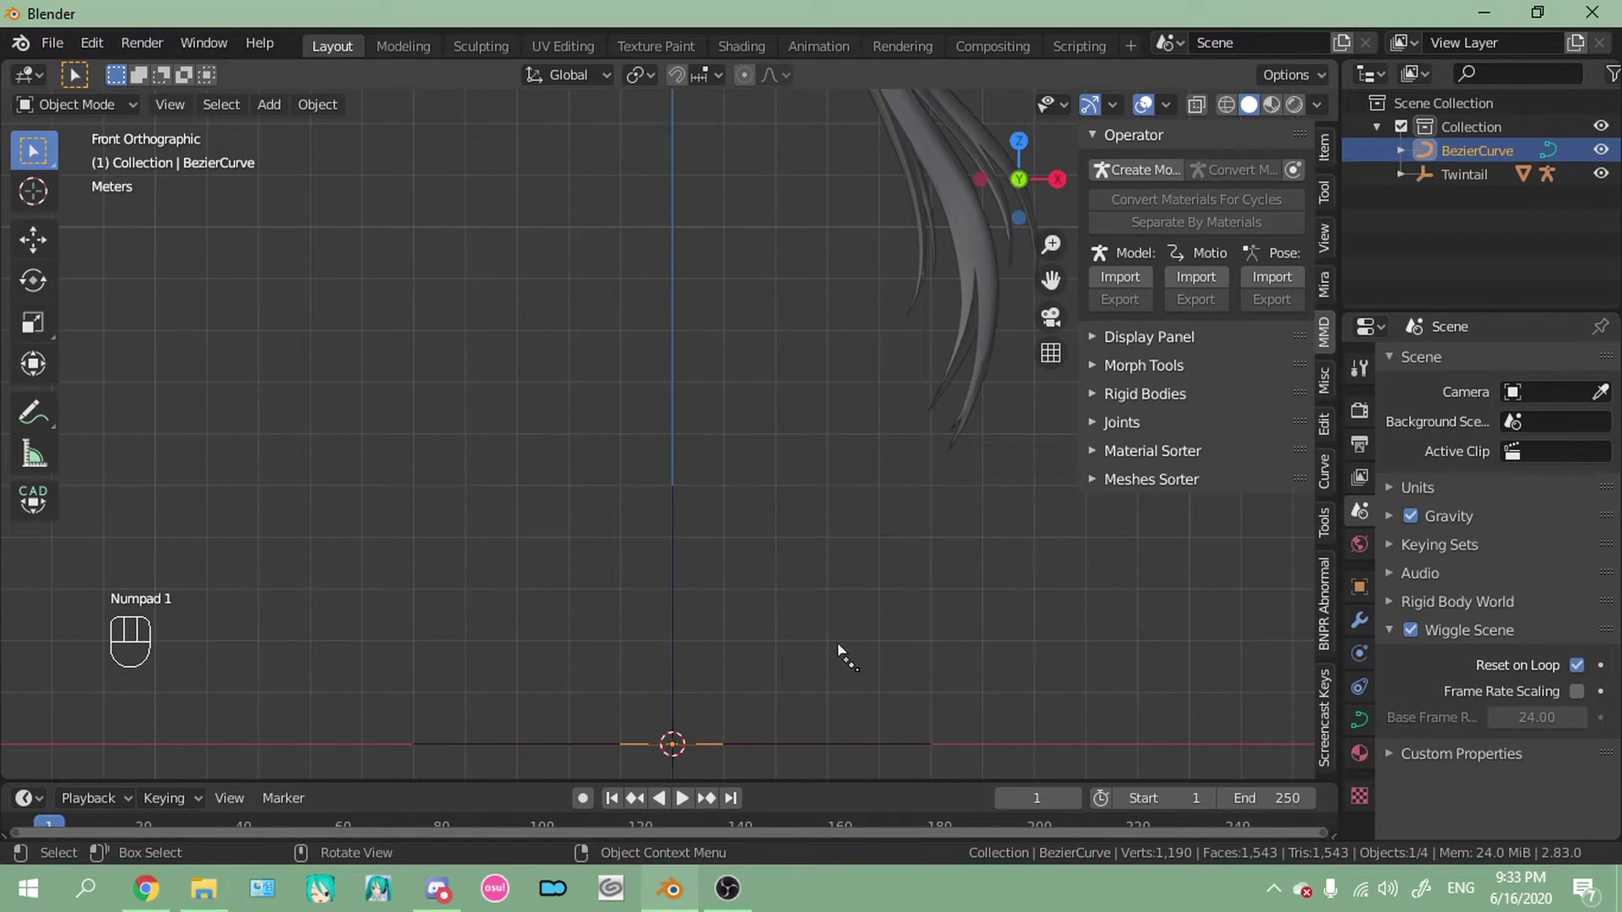
{"action": "key", "text": "s"}
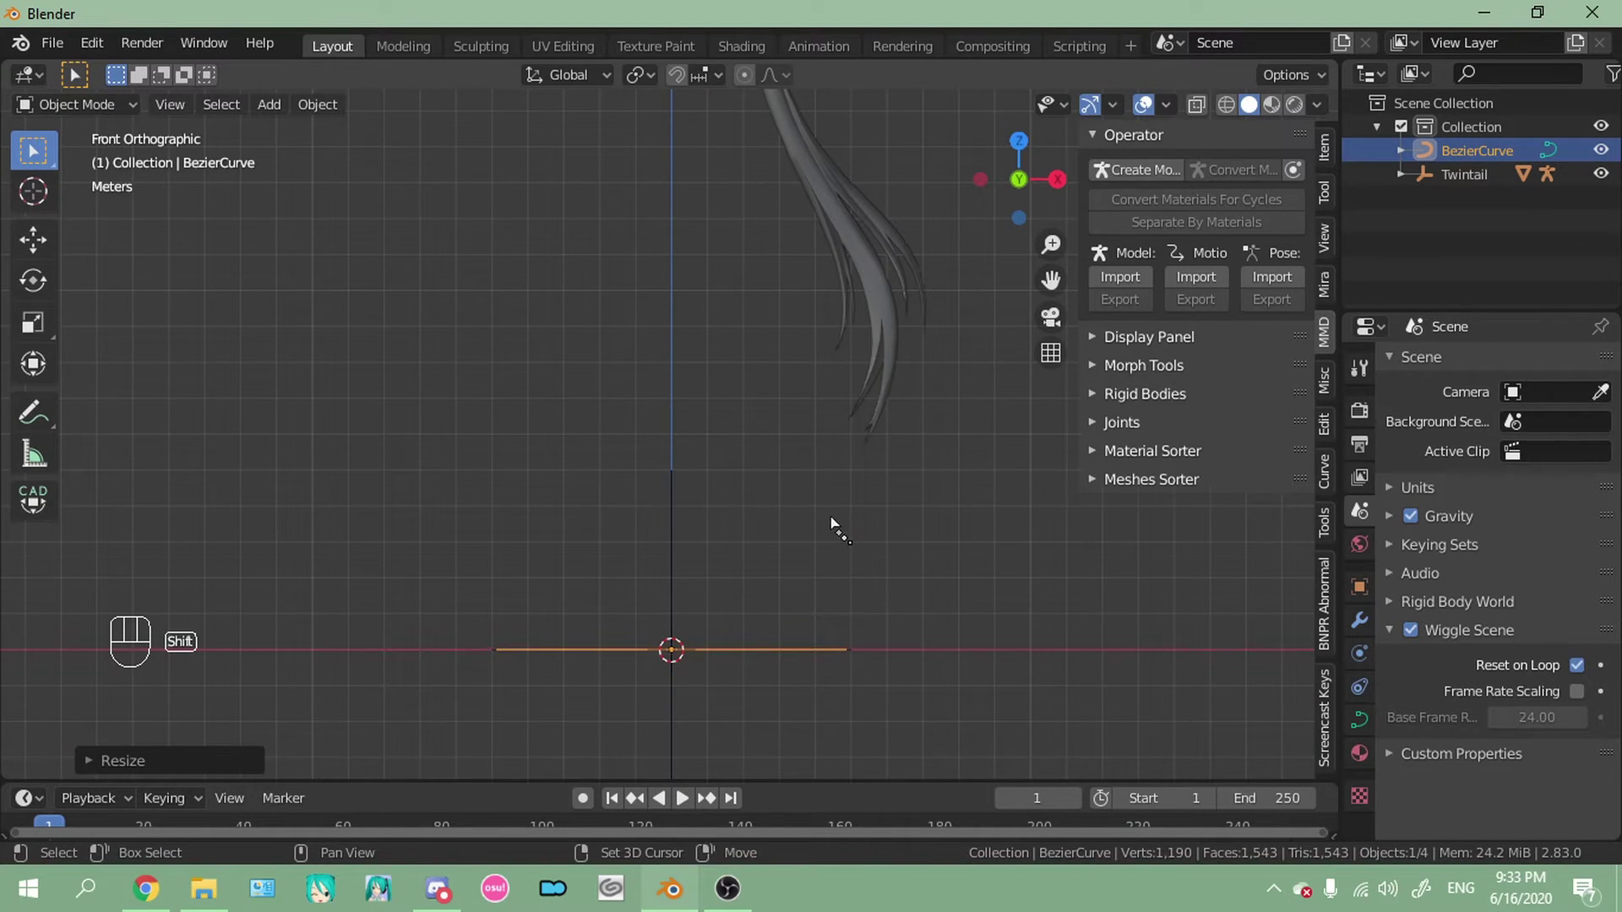
{"action": "middle_click", "coordinate": [847, 530]}
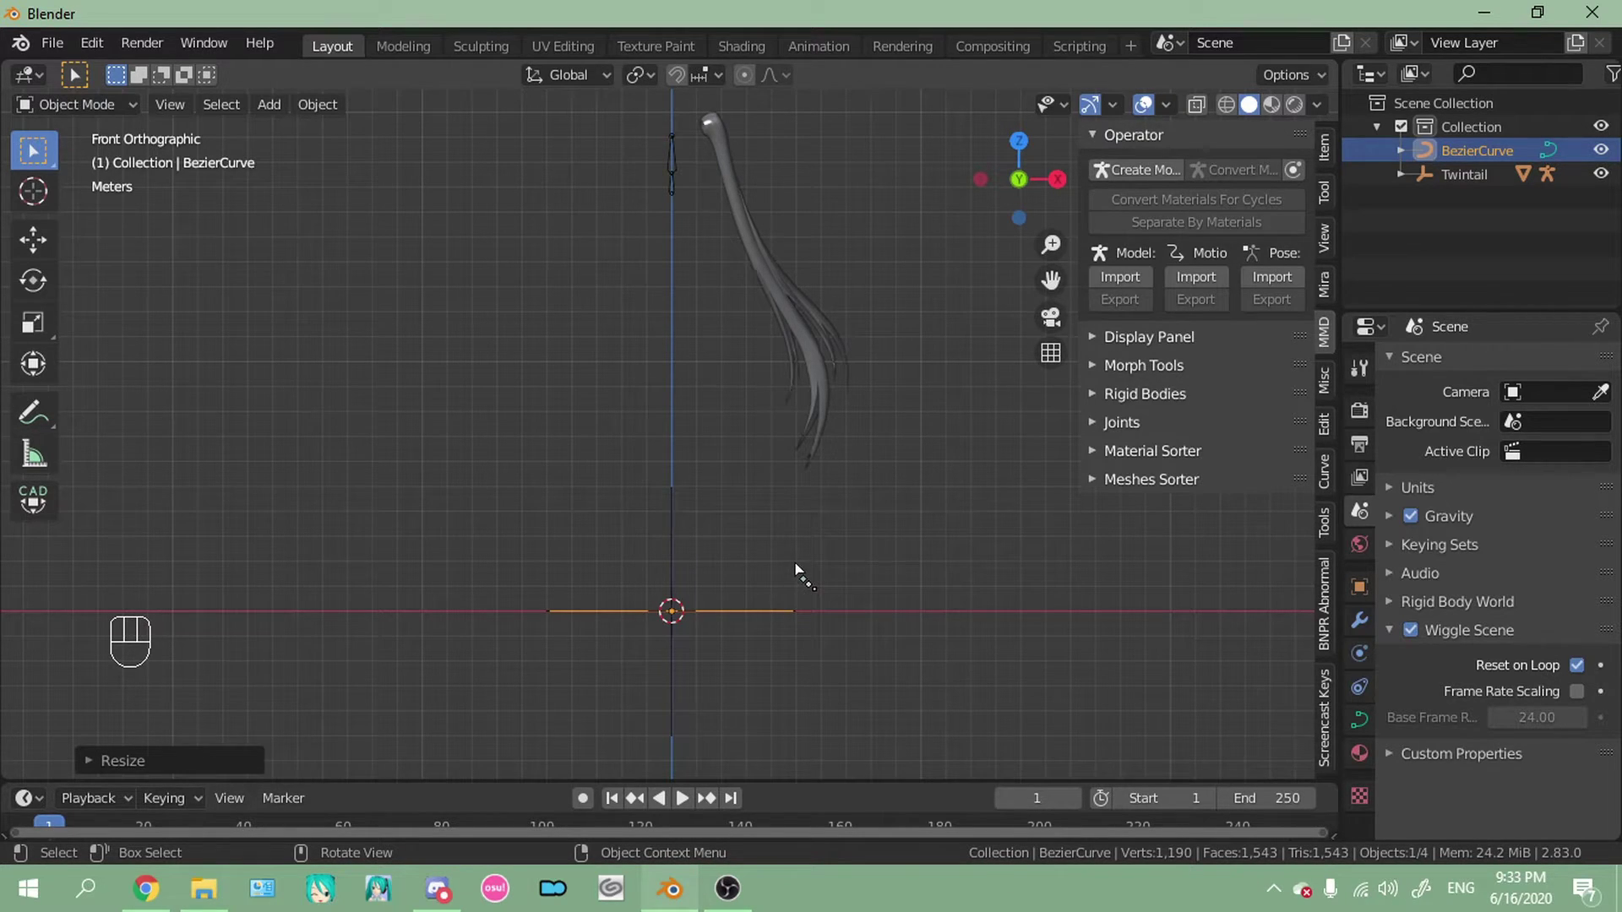
{"action": "key", "text": "s"}
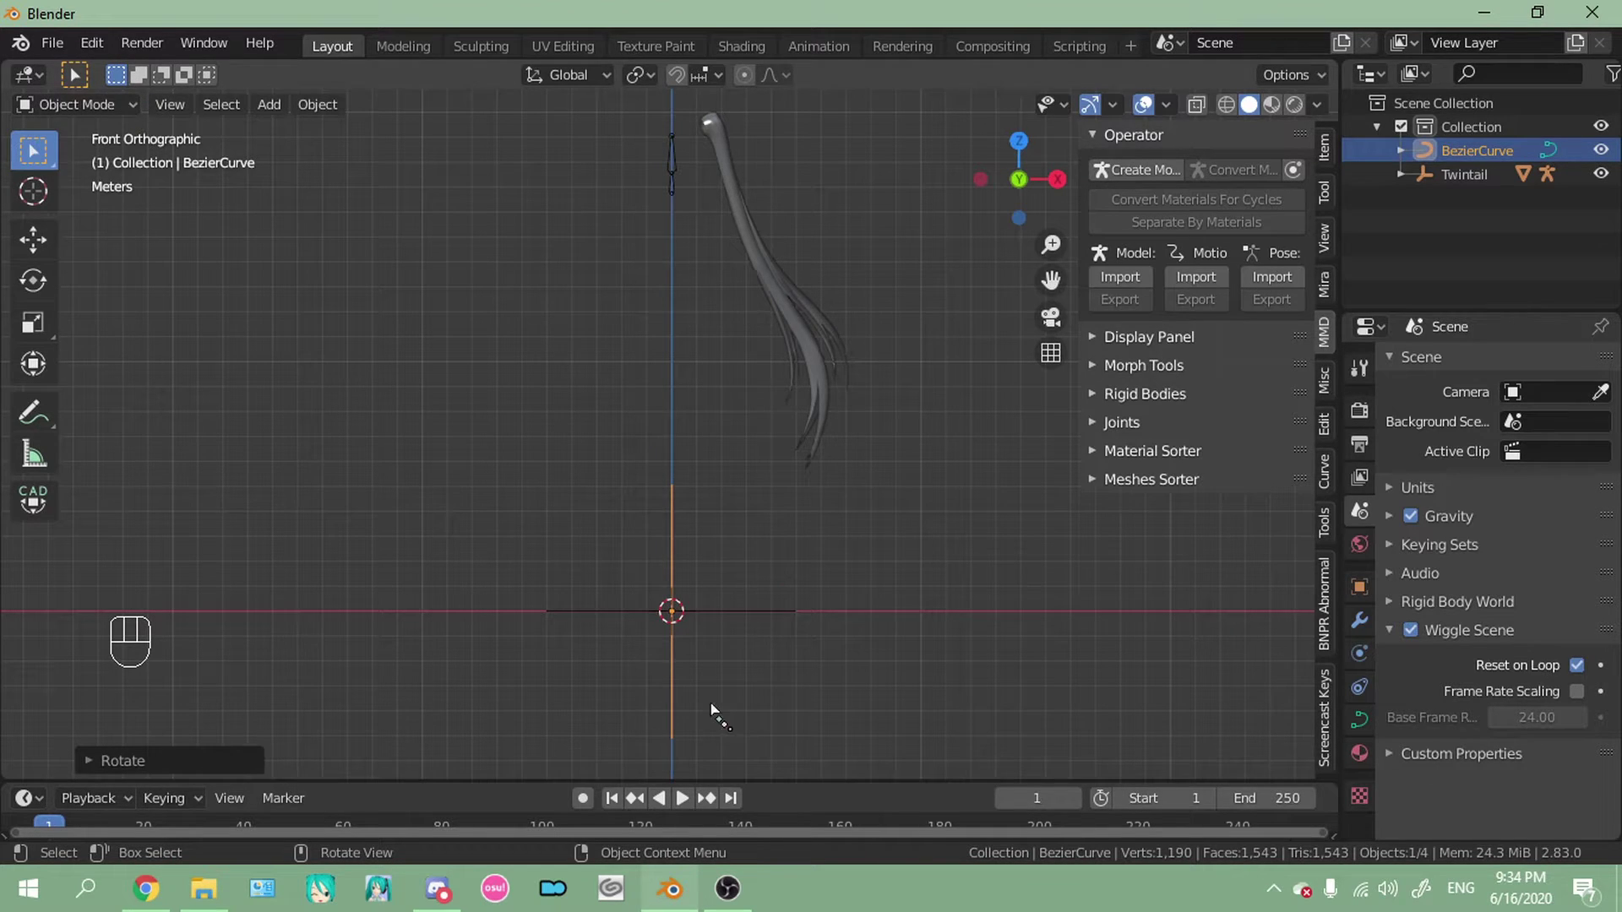
{"action": "middle_click", "coordinate": [838, 520]}
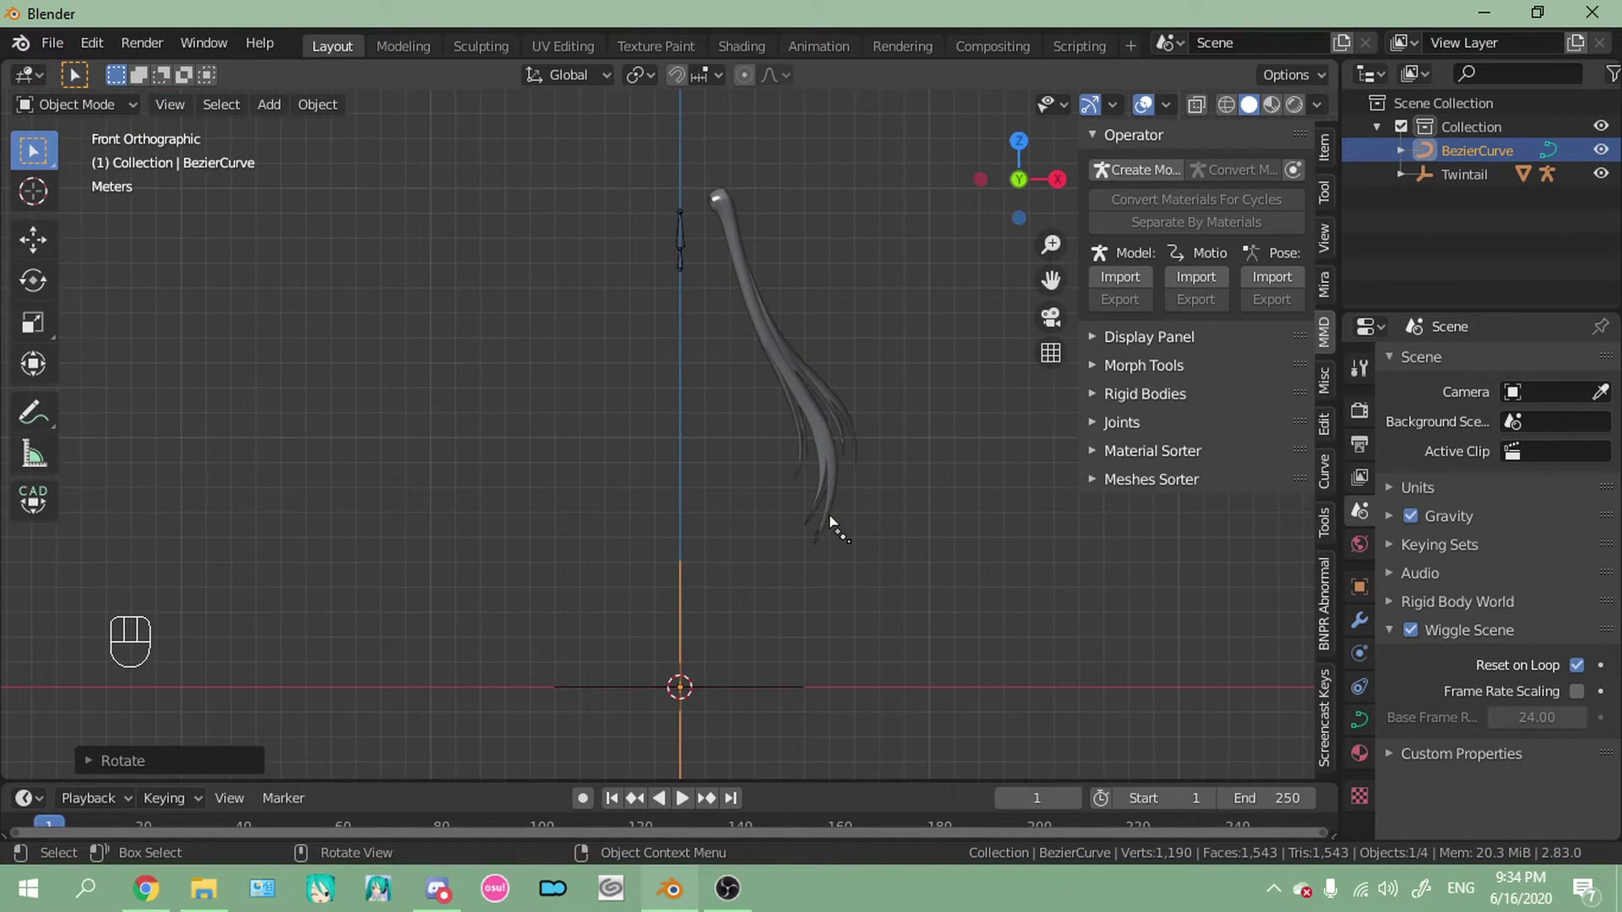
{"action": "key", "text": "g"}
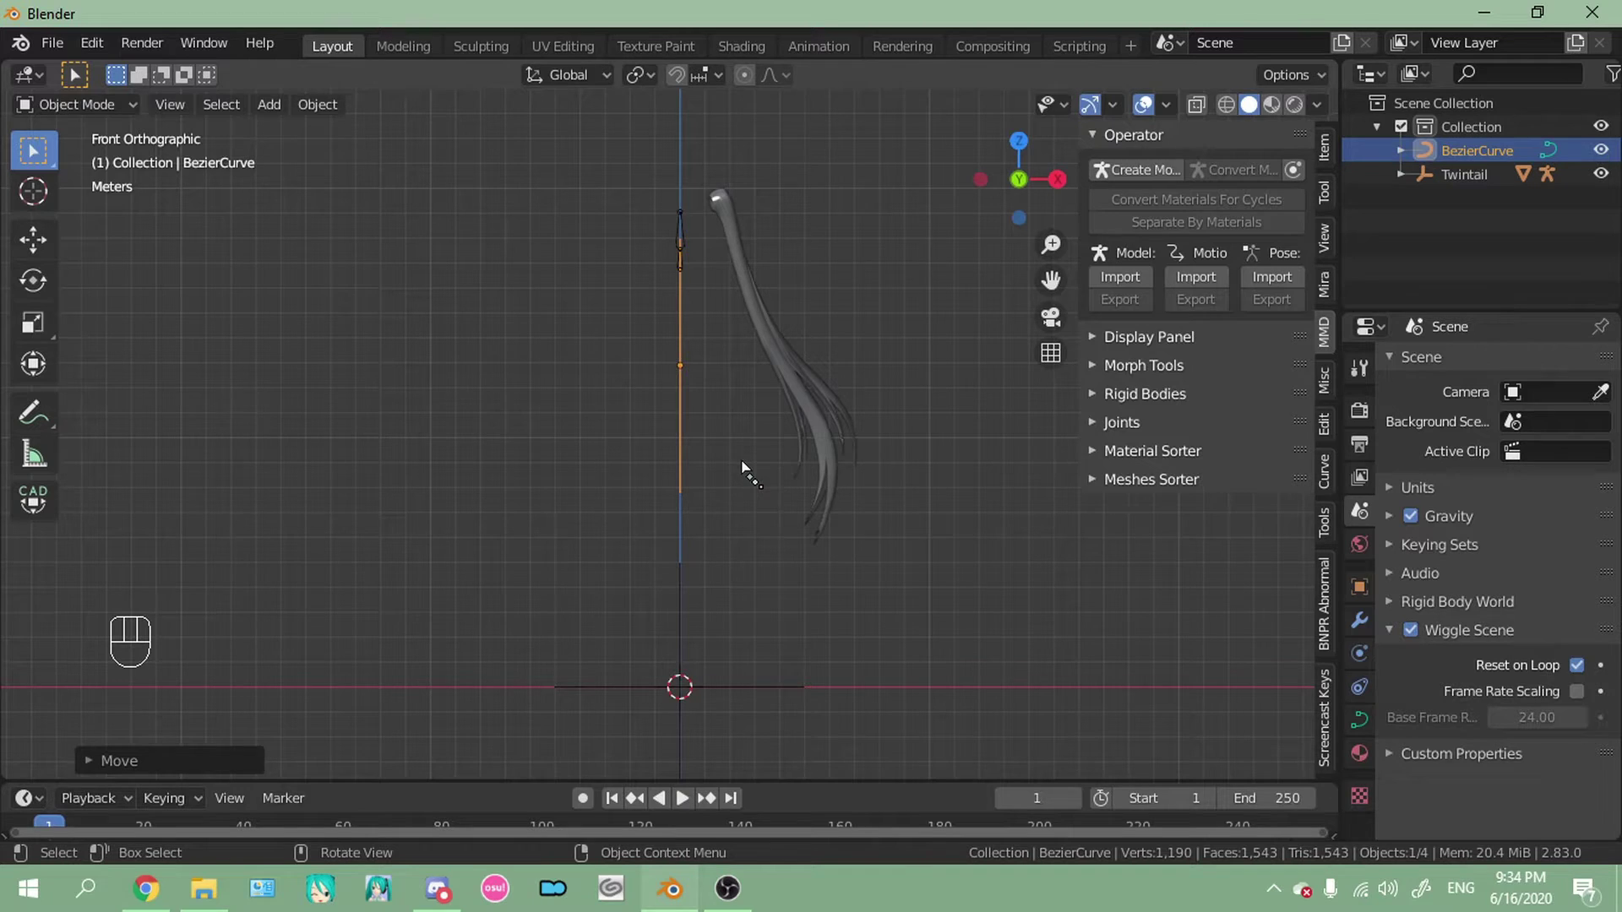
Lengthen the curve, shift it sideways into the twintail and tilt it to follow the hair
{"action": "key", "text": "s"}
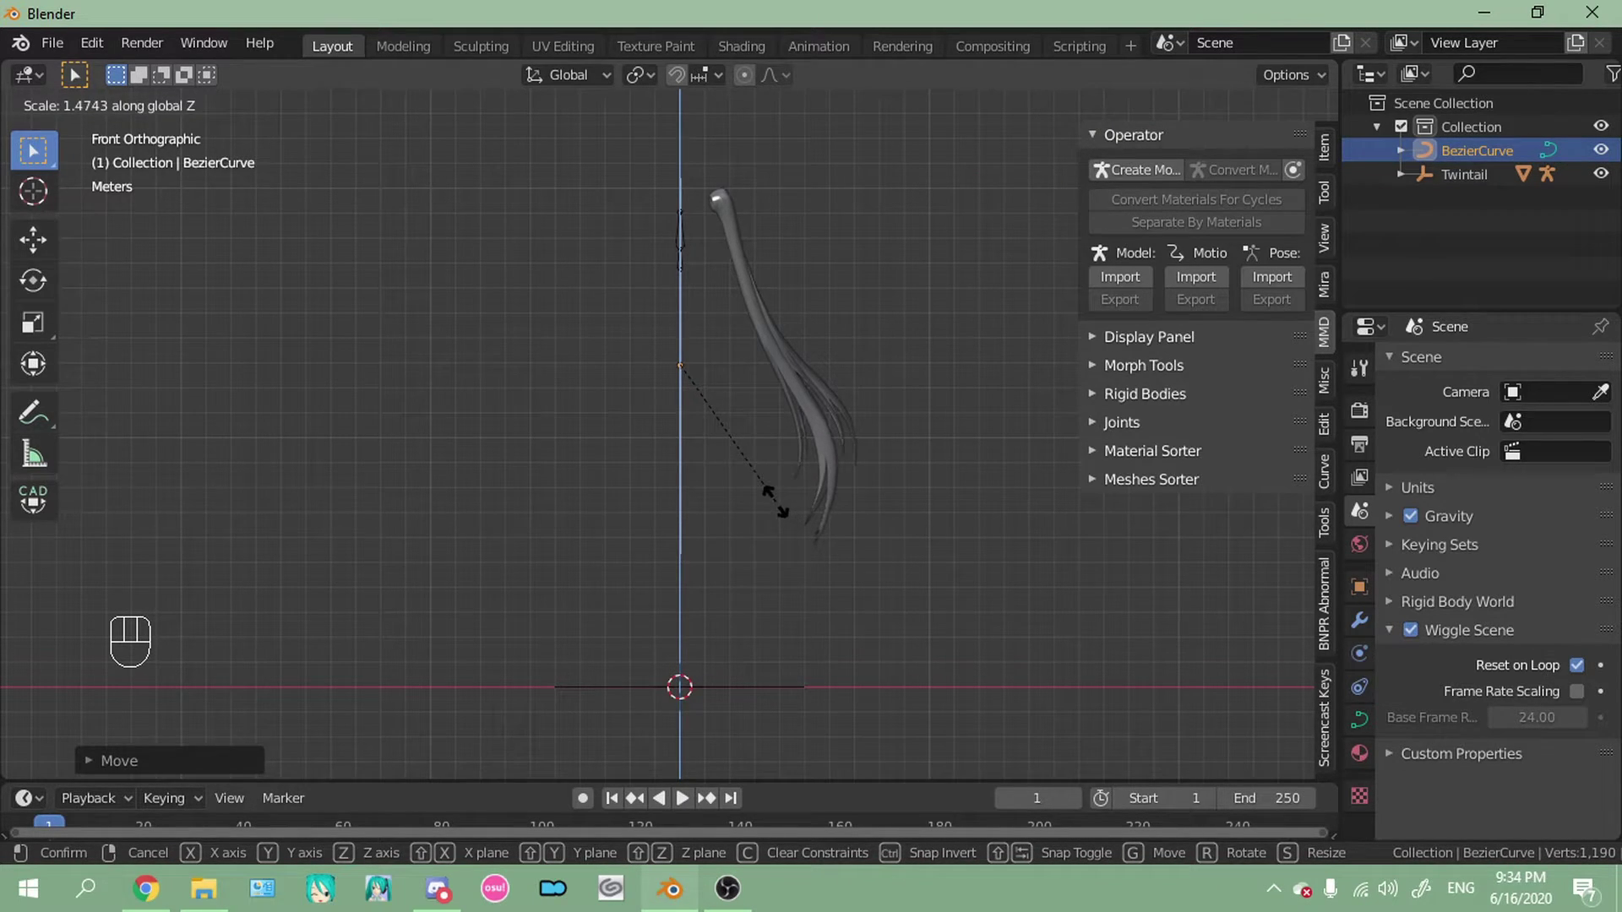
{"action": "key", "text": "g"}
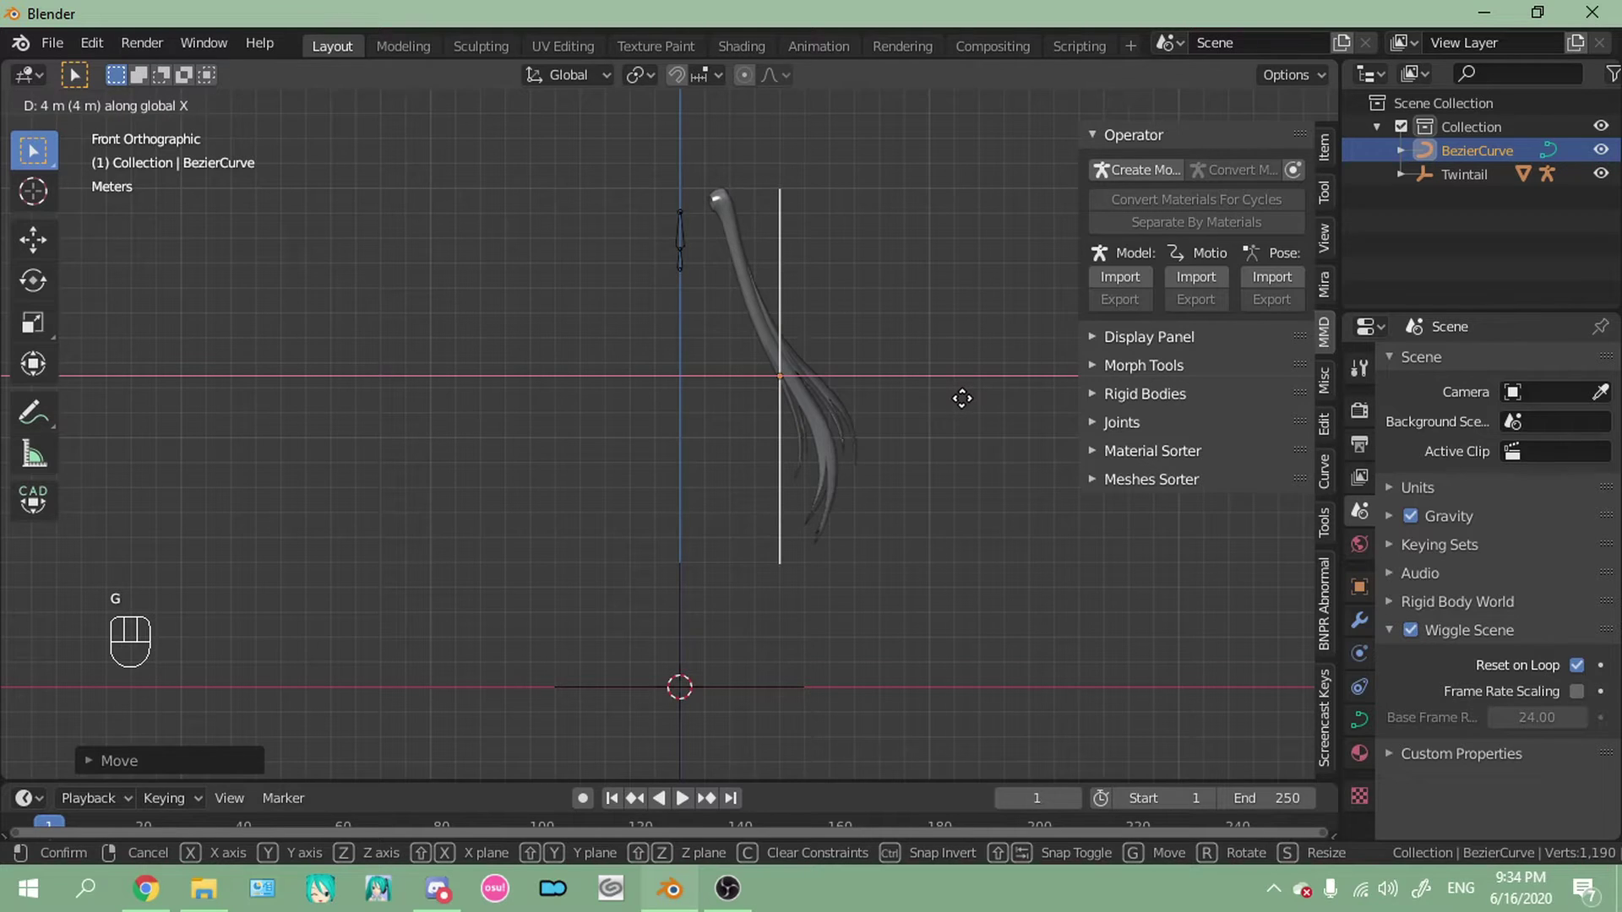
{"action": "key", "text": "g"}
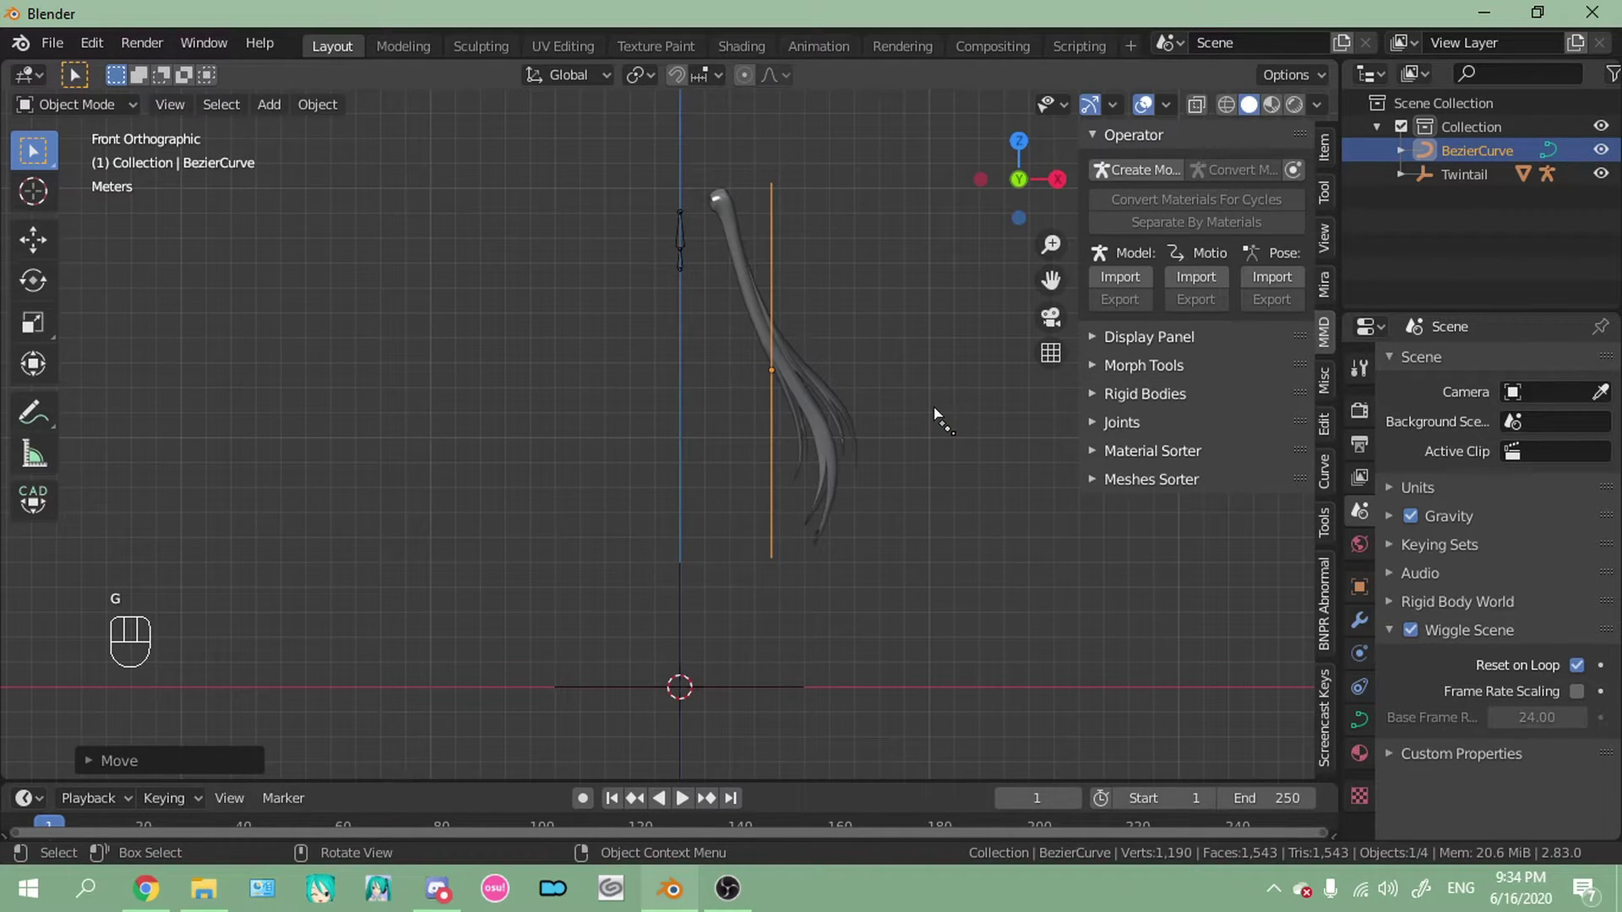
{"action": "key", "text": "s"}
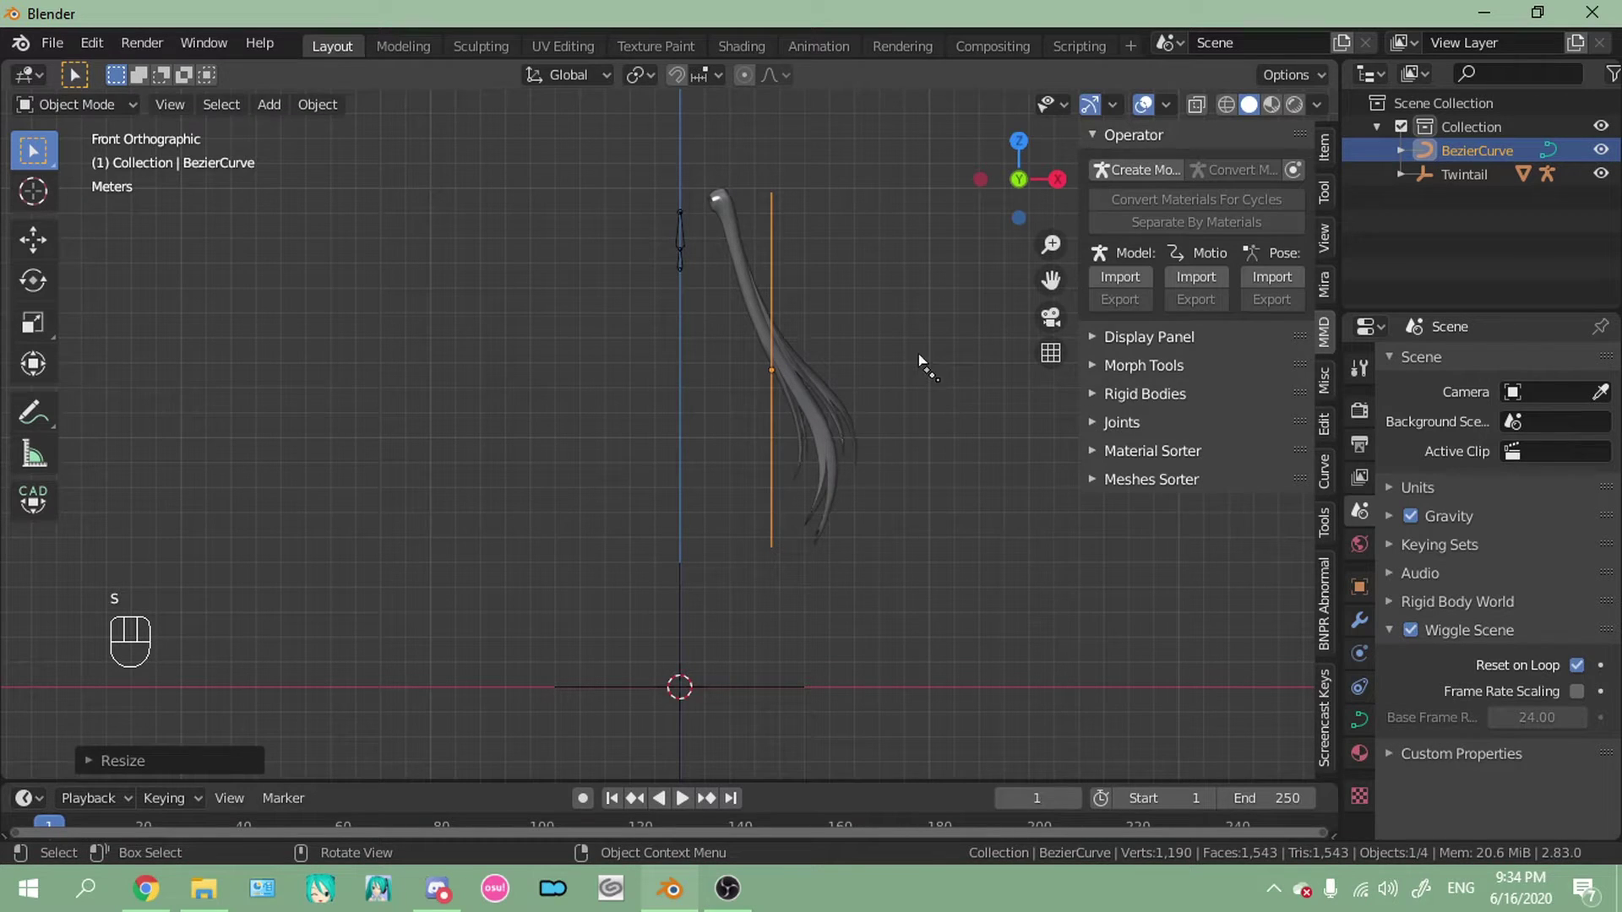
{"action": "key", "text": "r"}
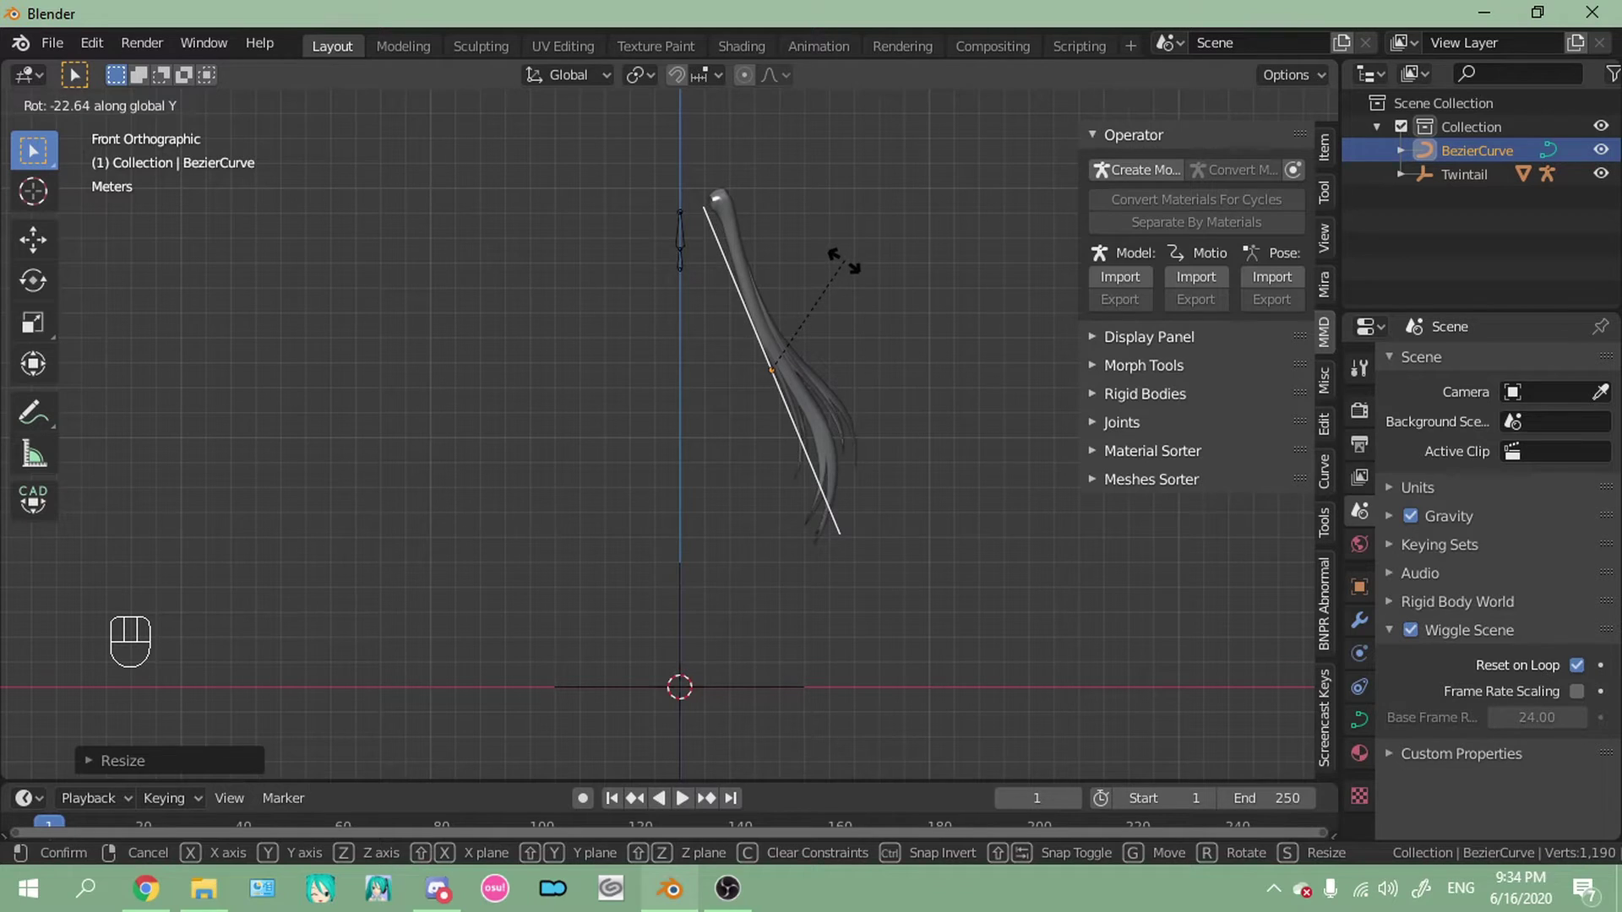
{"action": "key", "text": "g"}
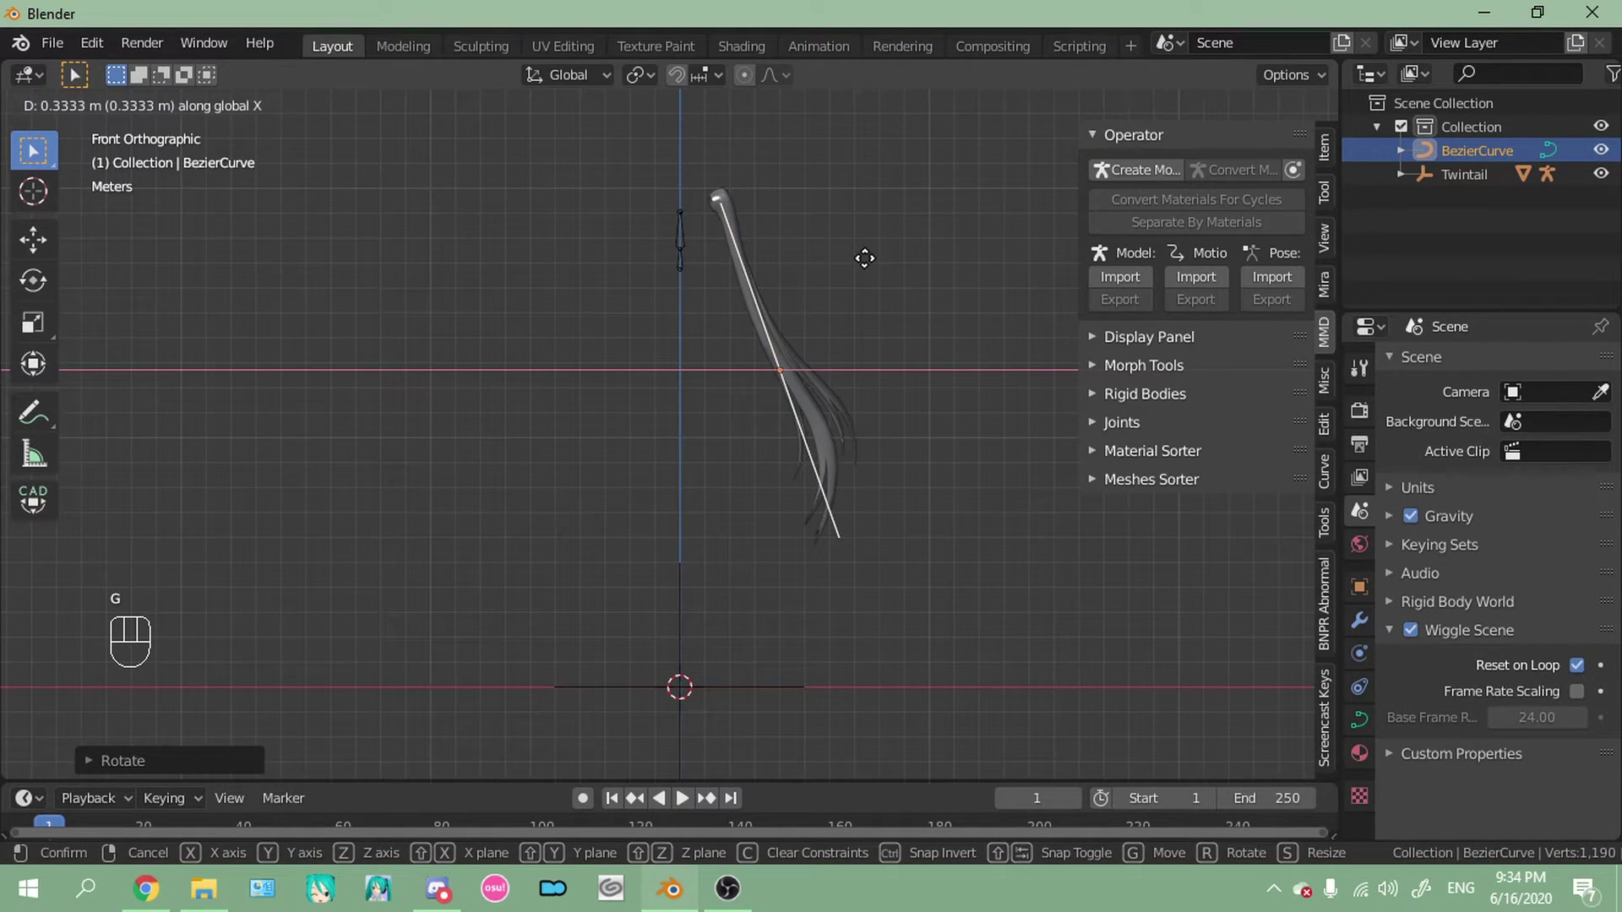
{"action": "key", "text": "g"}
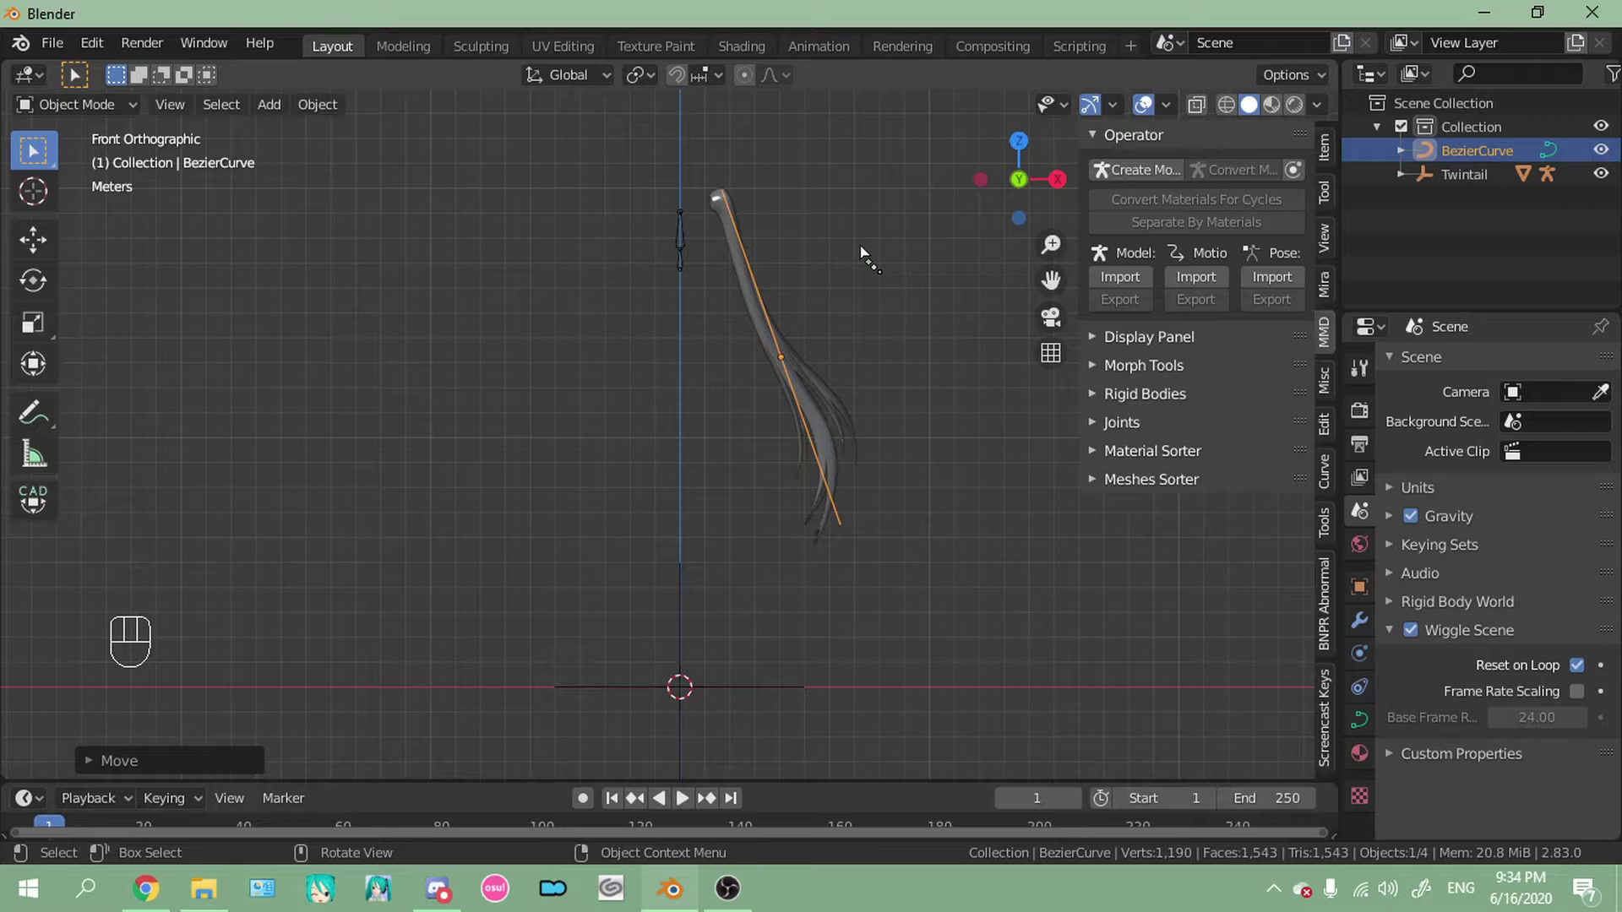
{"action": "key", "text": "r"}
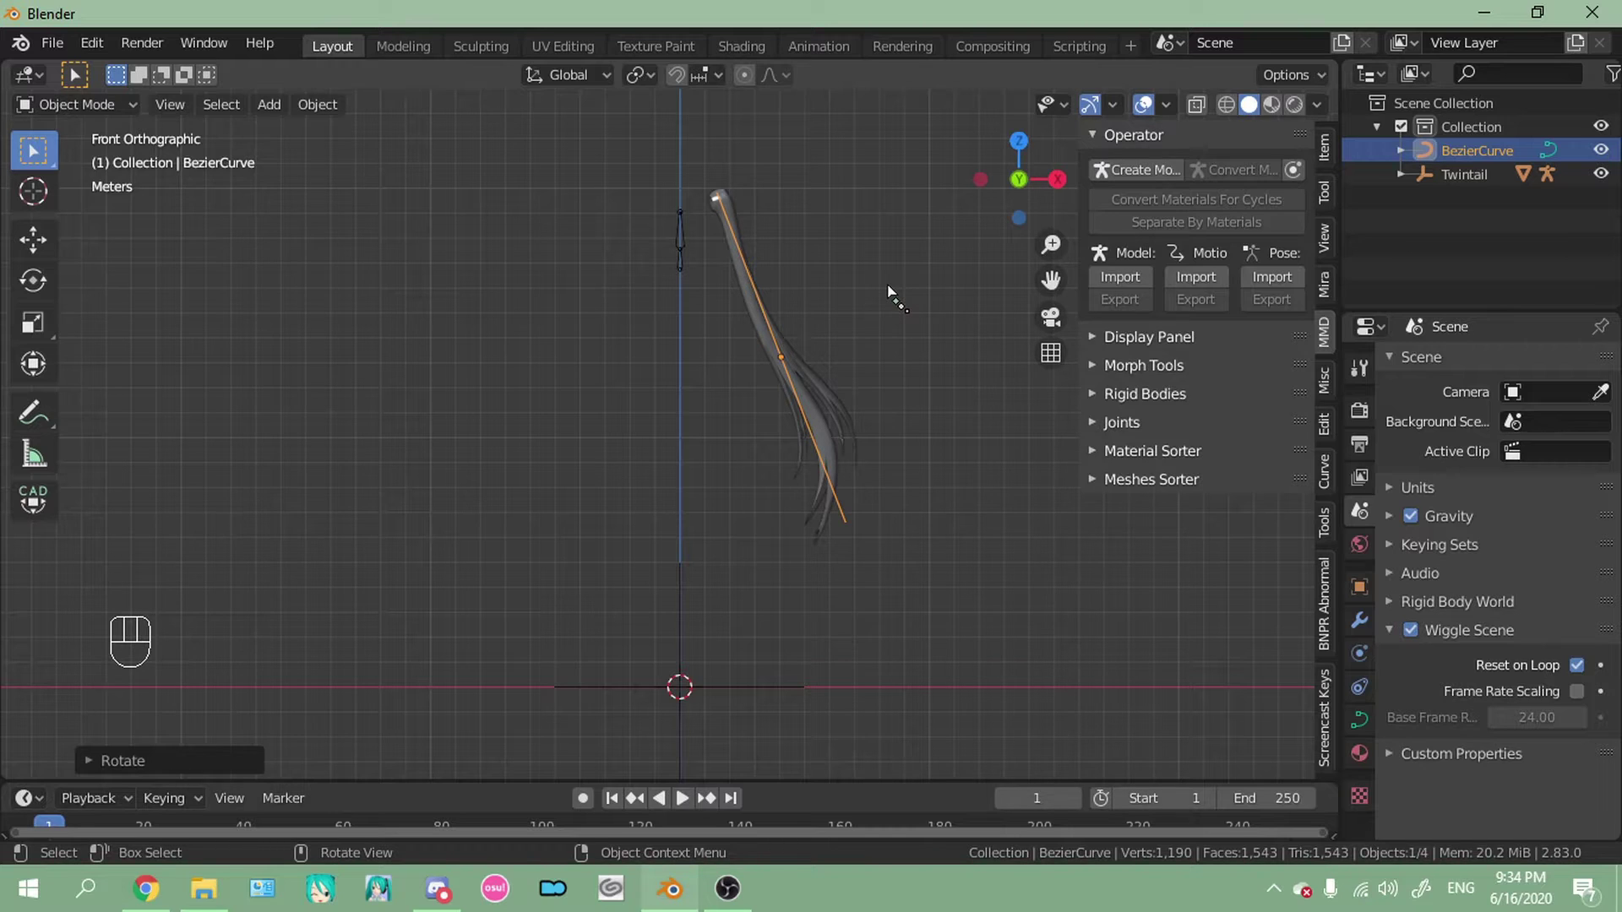
From the right view move the curve forward into the hair and tilt it slightly, then return to front view
{"action": "key", "text": "KP_3"}
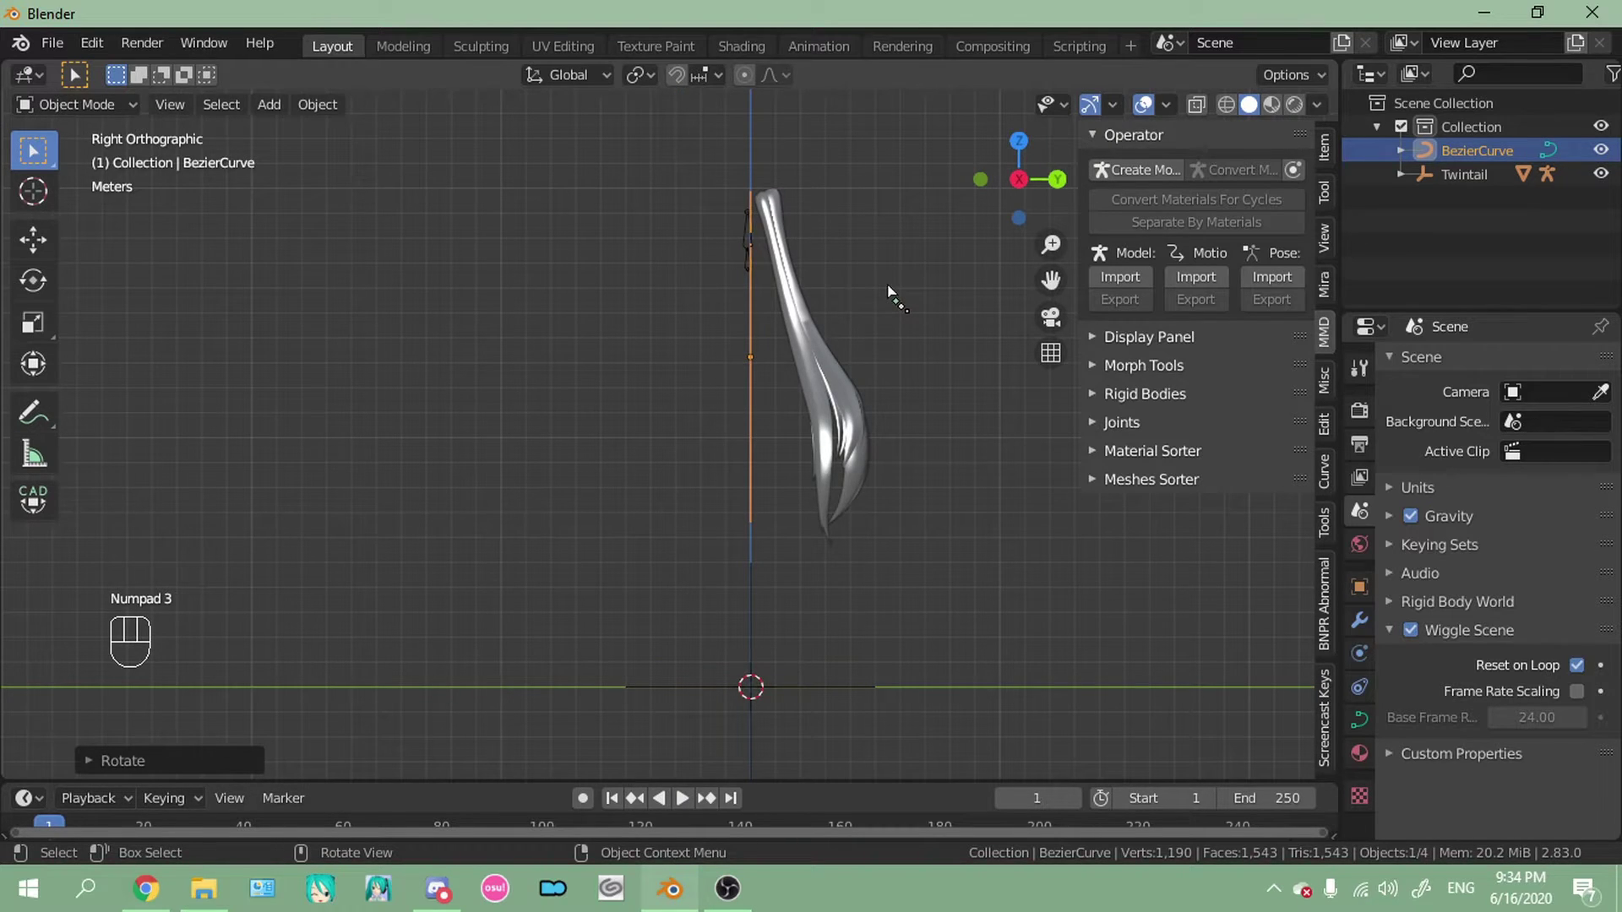
{"action": "key", "text": "g"}
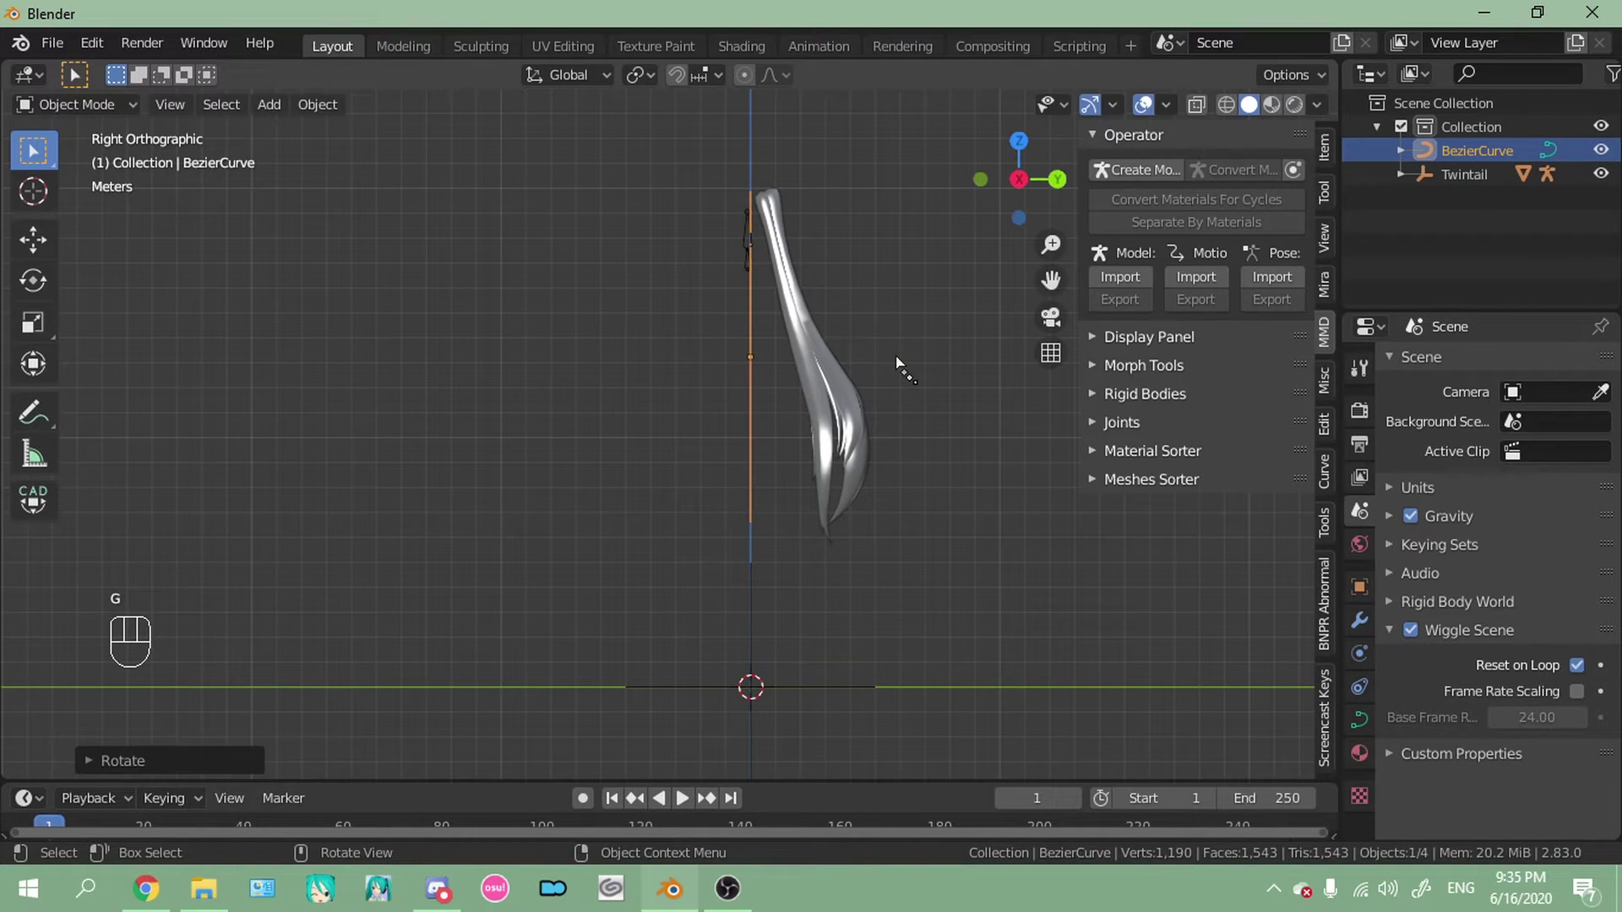
{"action": "key", "text": "g"}
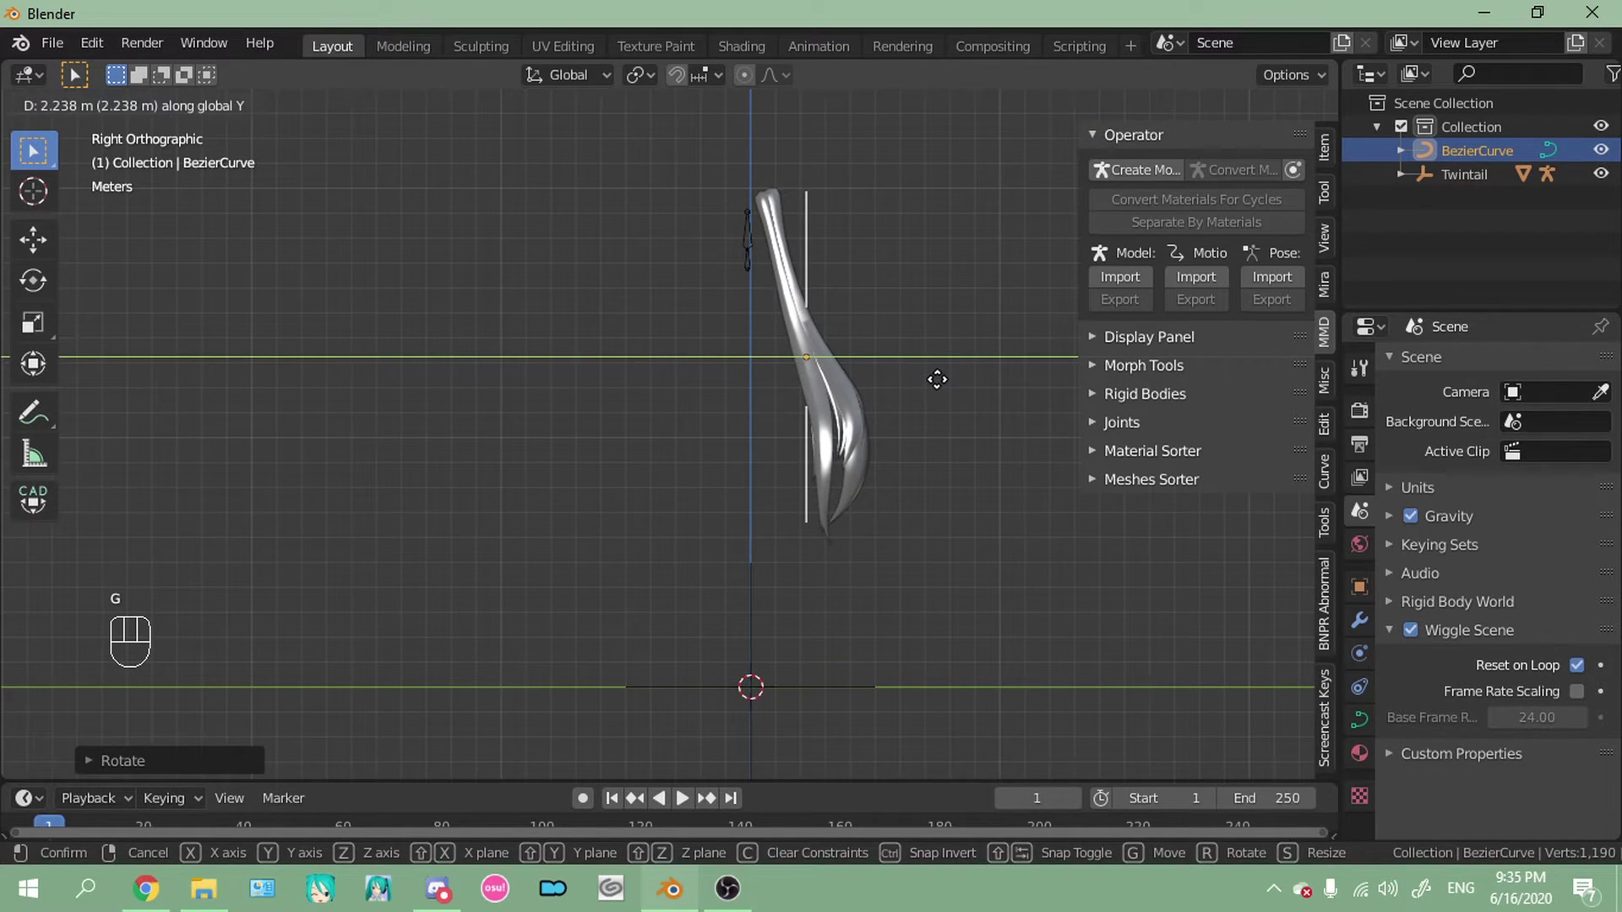
{"action": "key", "text": "r"}
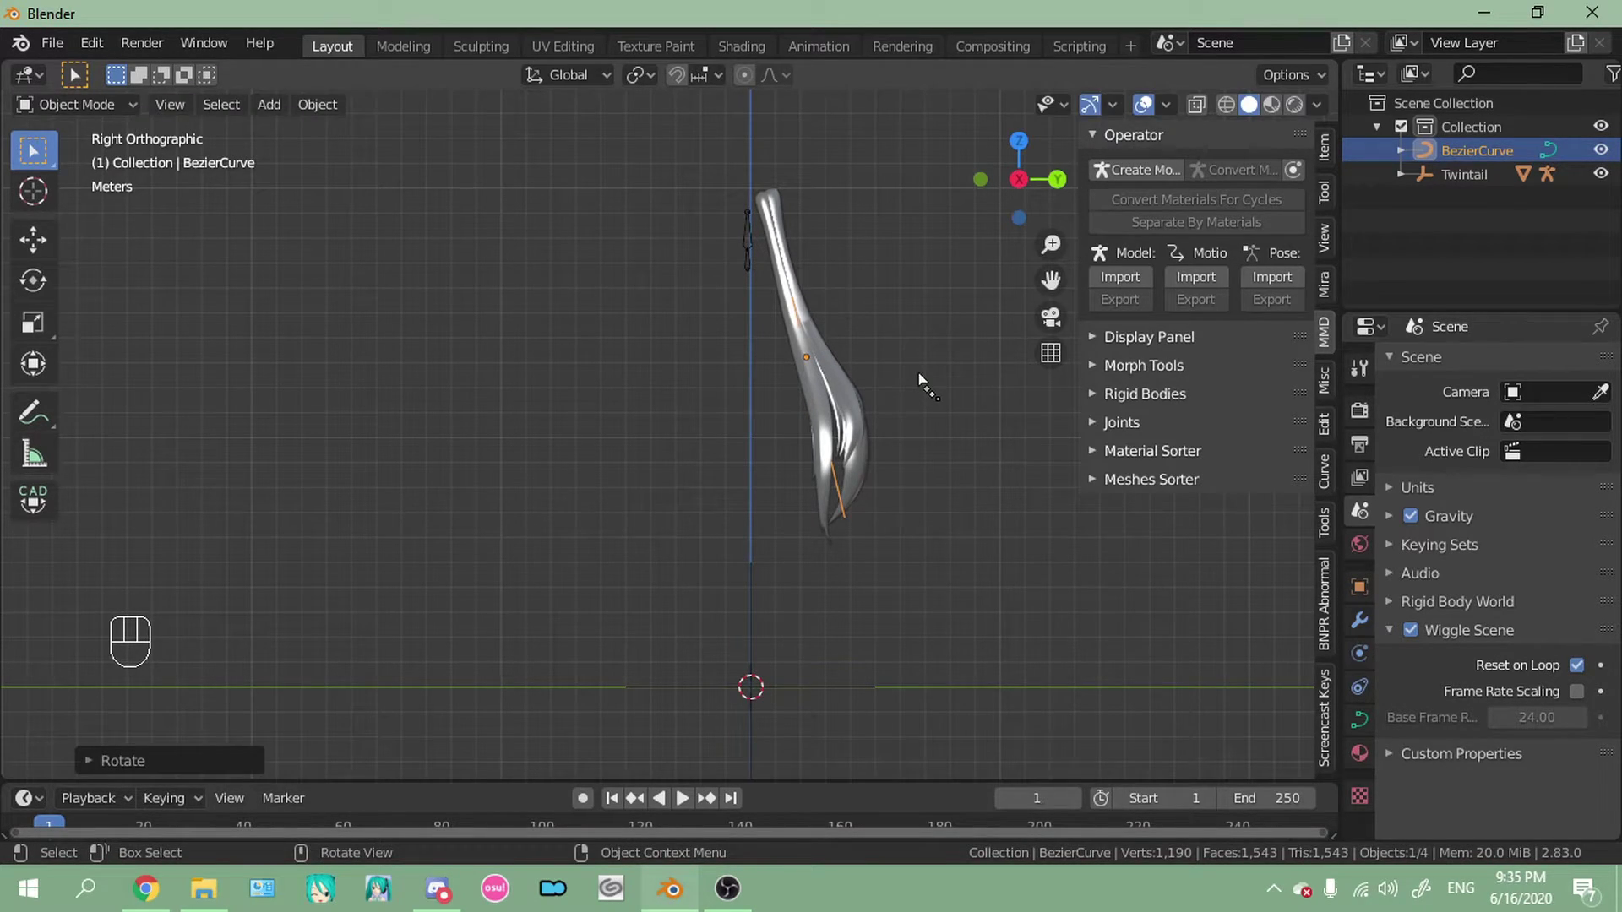
{"action": "left_click_drag", "start_coordinate": [884, 322], "coordinate": [656, 464]}
{"action": "left_click_drag", "start_coordinate": [740, 400], "coordinate": [753, 530]}
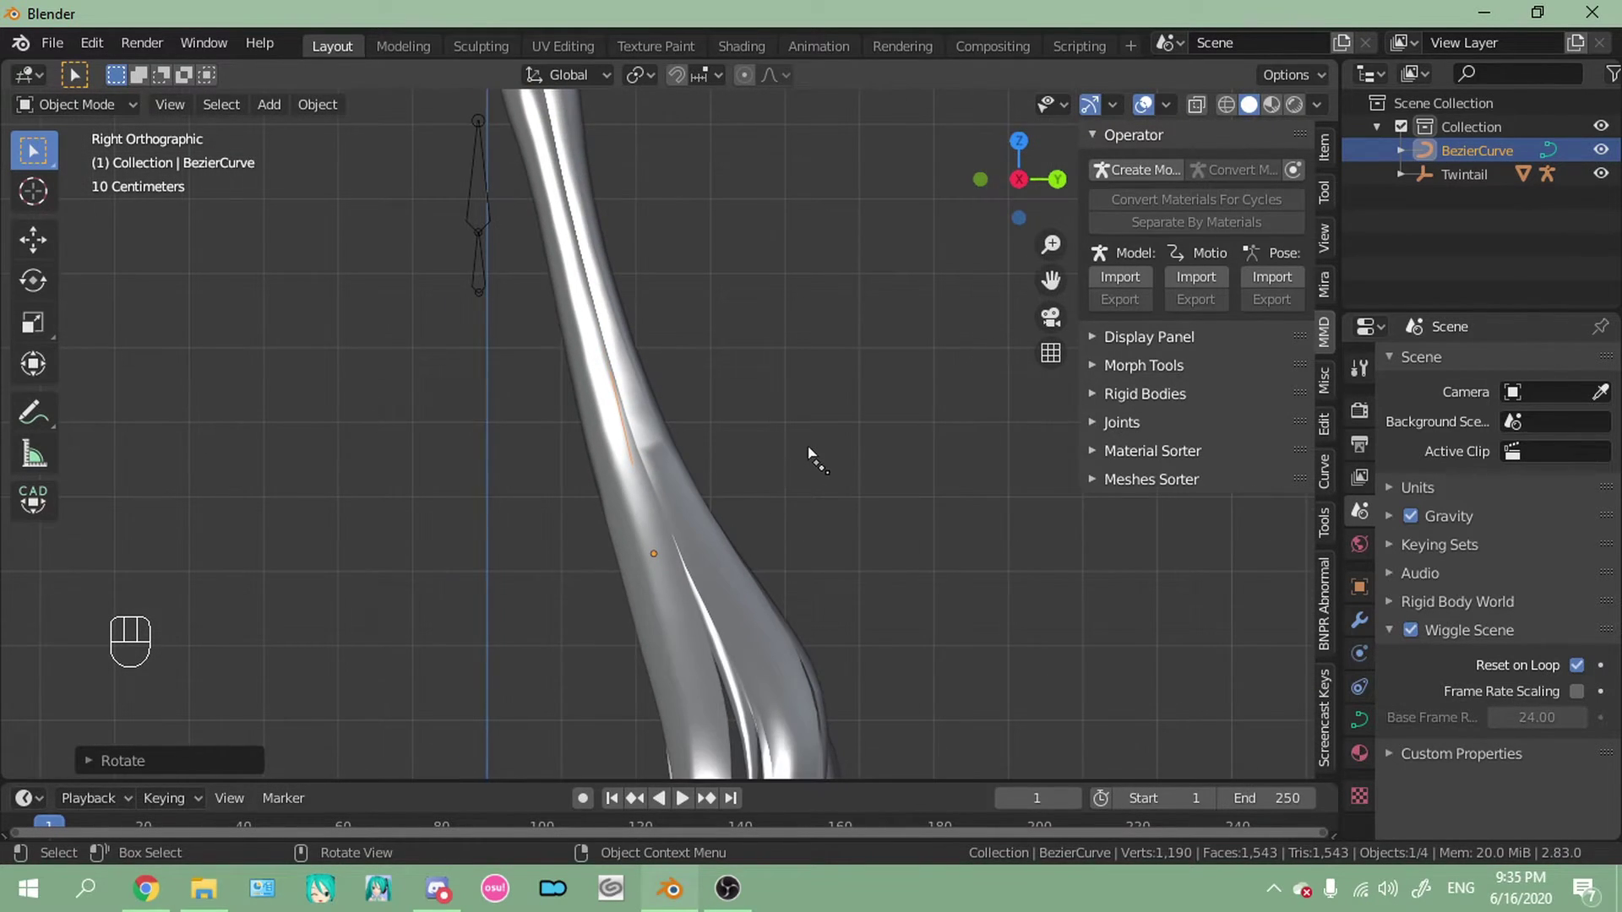
{"action": "key", "text": "r"}
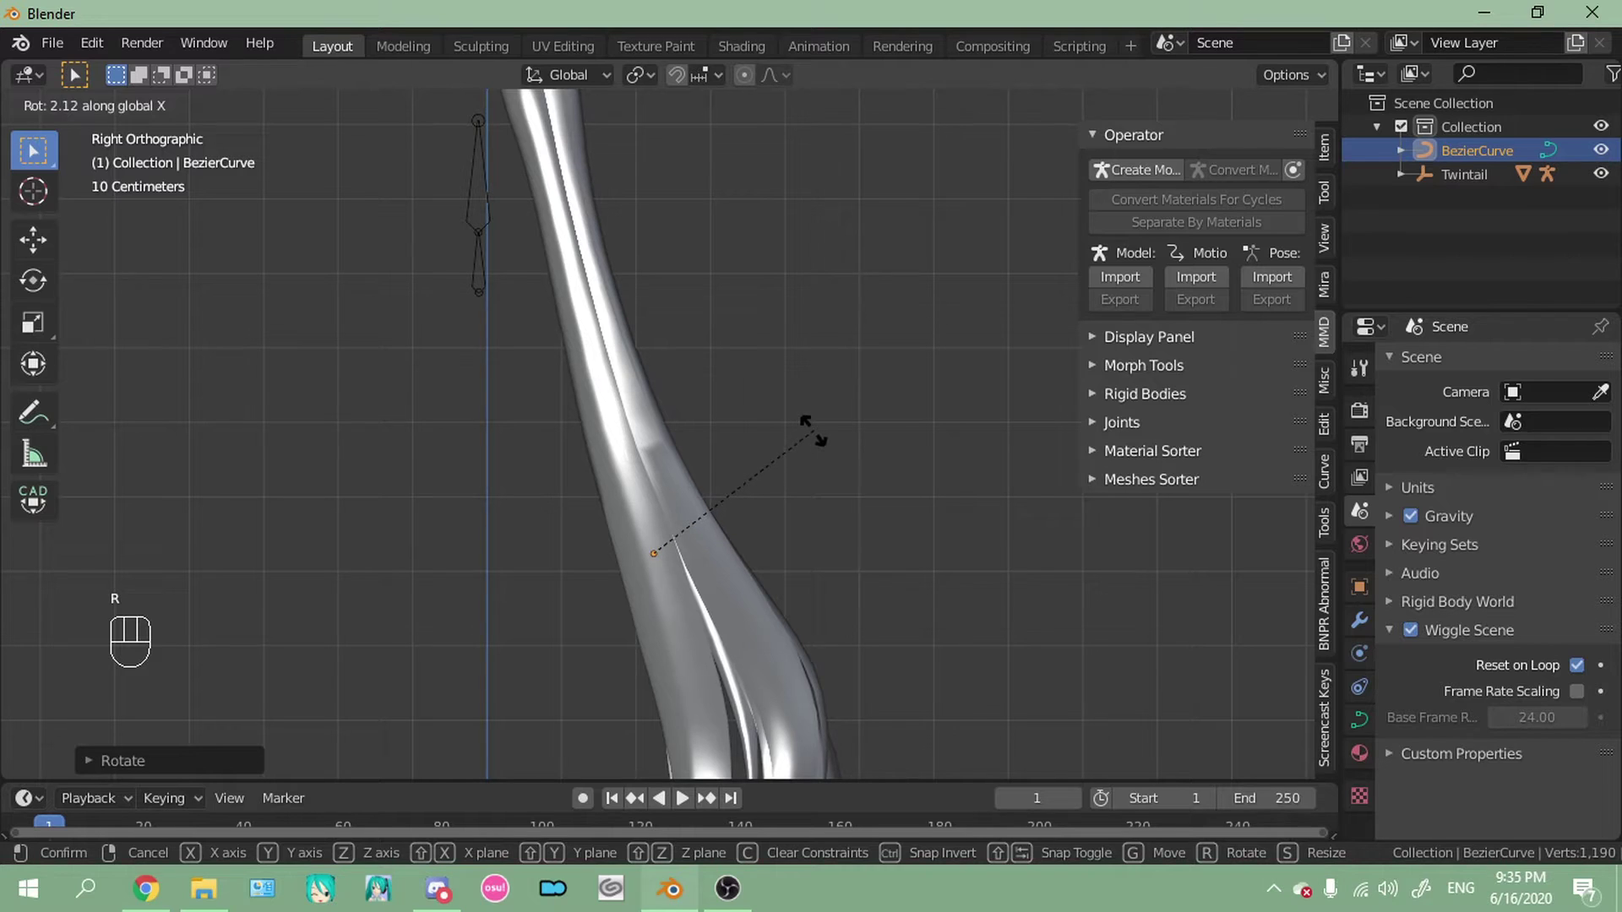
{"action": "key", "text": "g"}
{"action": "key", "text": "KP_1"}
Enter Edit Mode on the Bezier curve to adjust its control points
{"action": "key", "text": "Tab"}
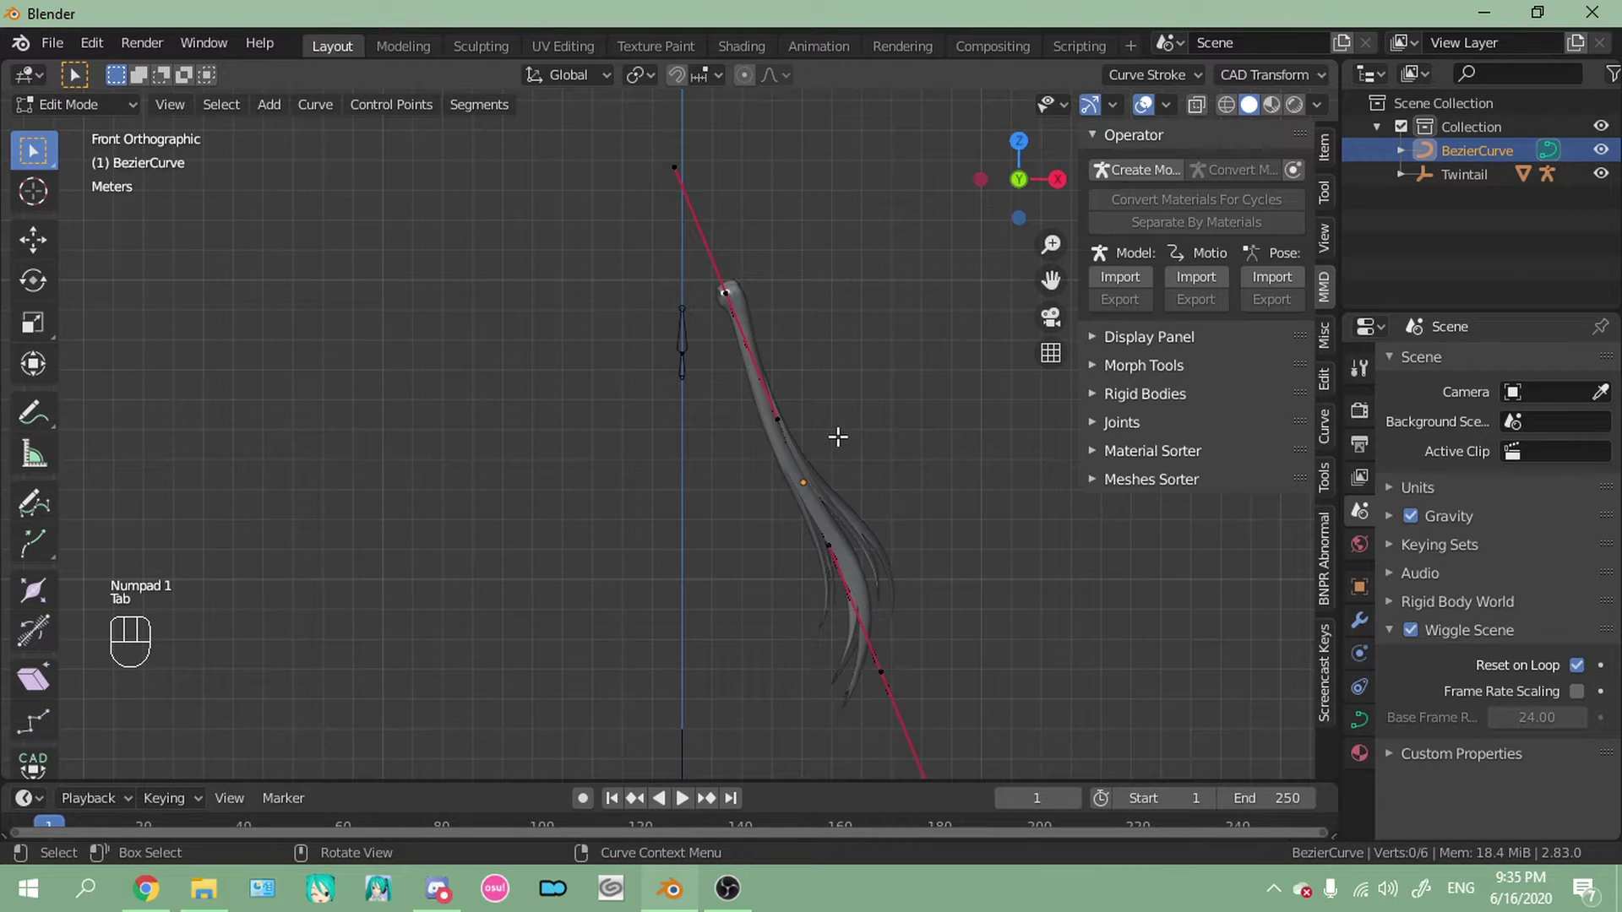
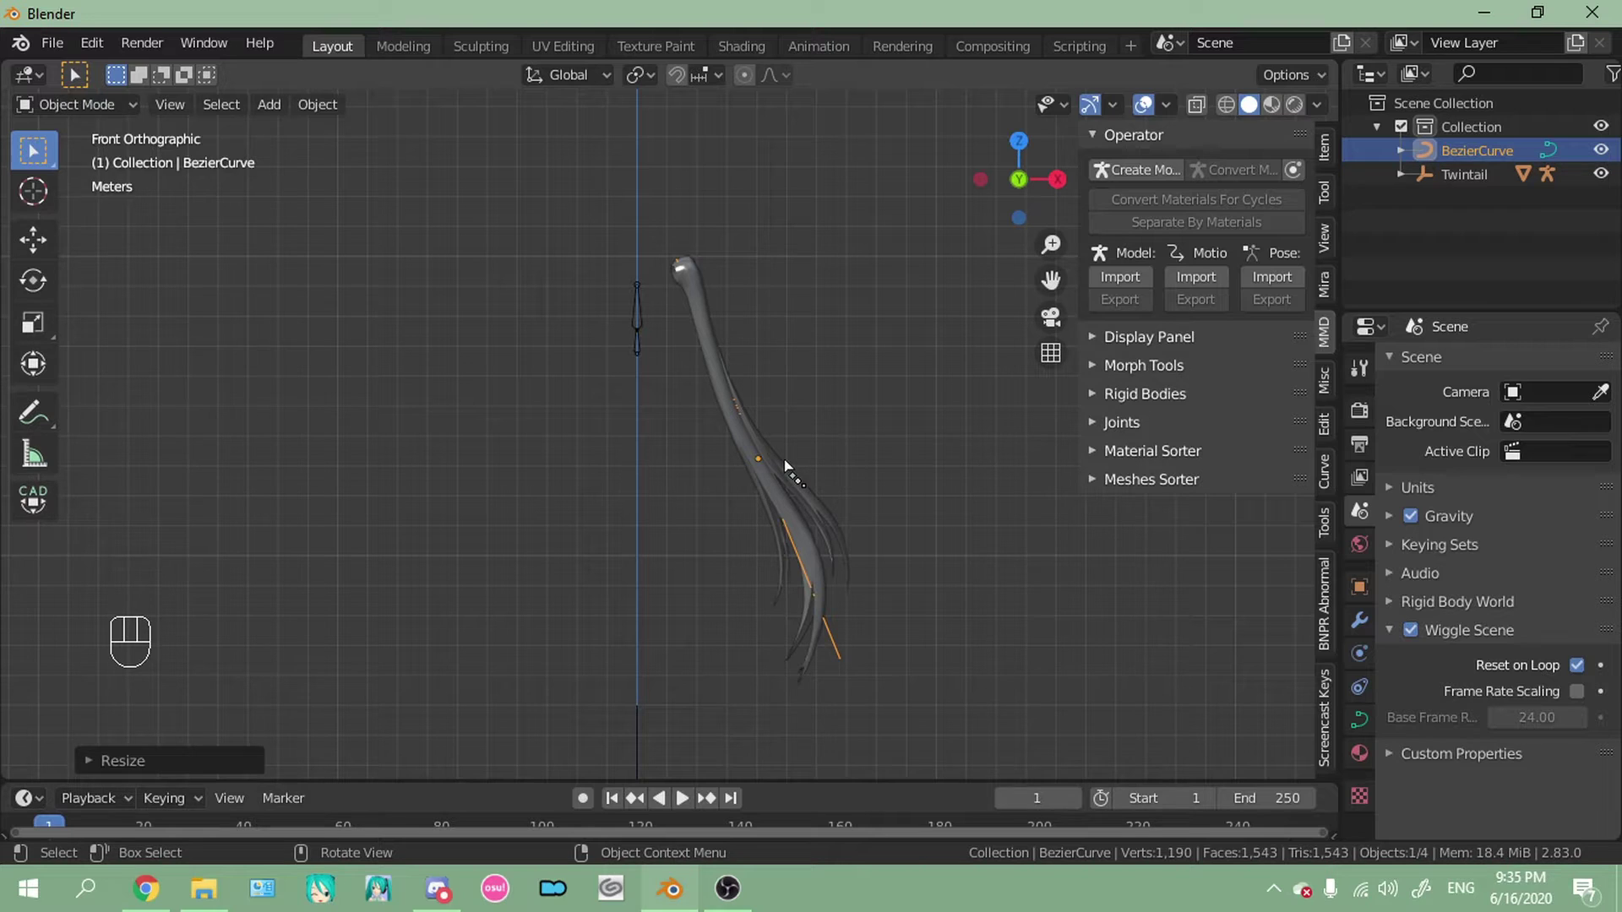
{"action": "key", "text": "Tab"}
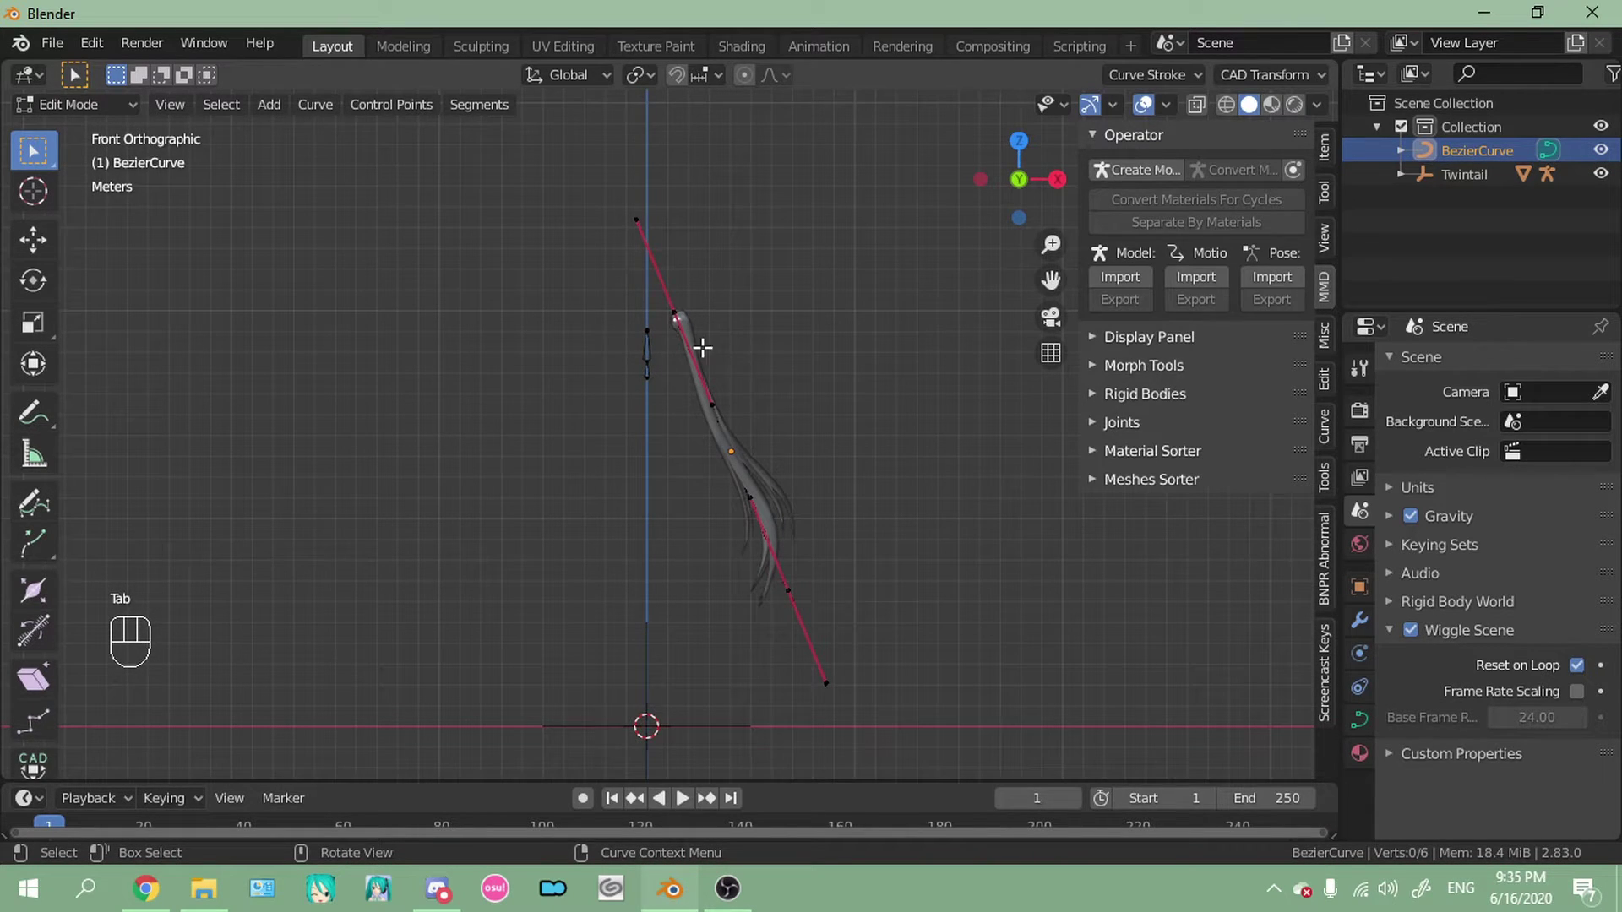
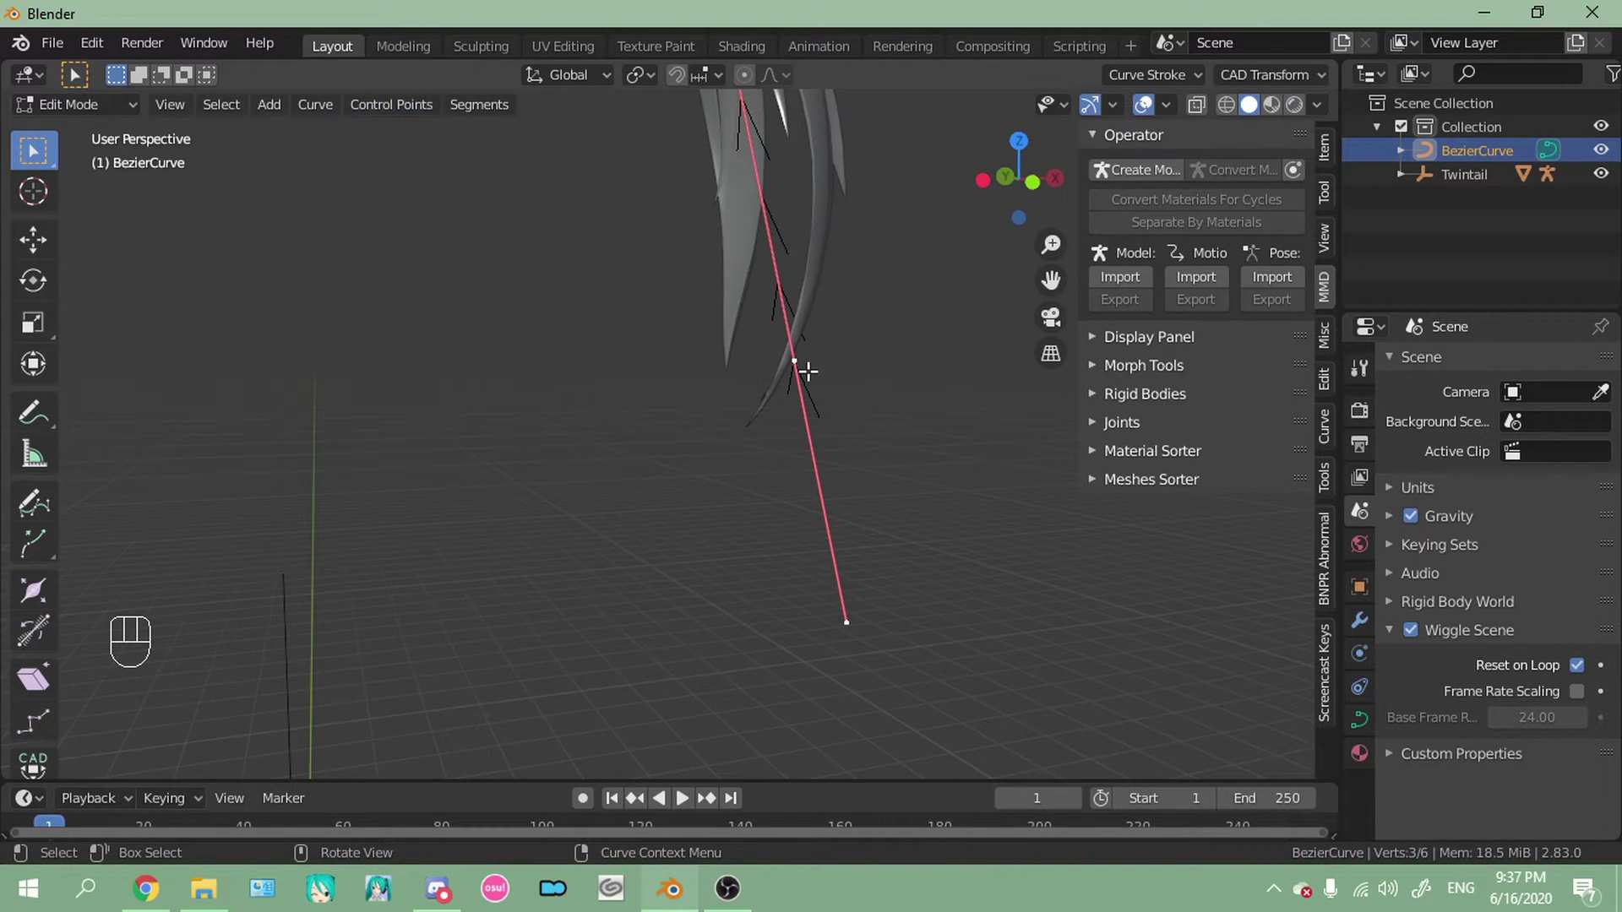
Leave curve editing and select the Twintail_mesh, orbiting around the hair
{"action": "left_click_drag", "start_coordinate": [321, 117], "coordinate": [645, 290]}
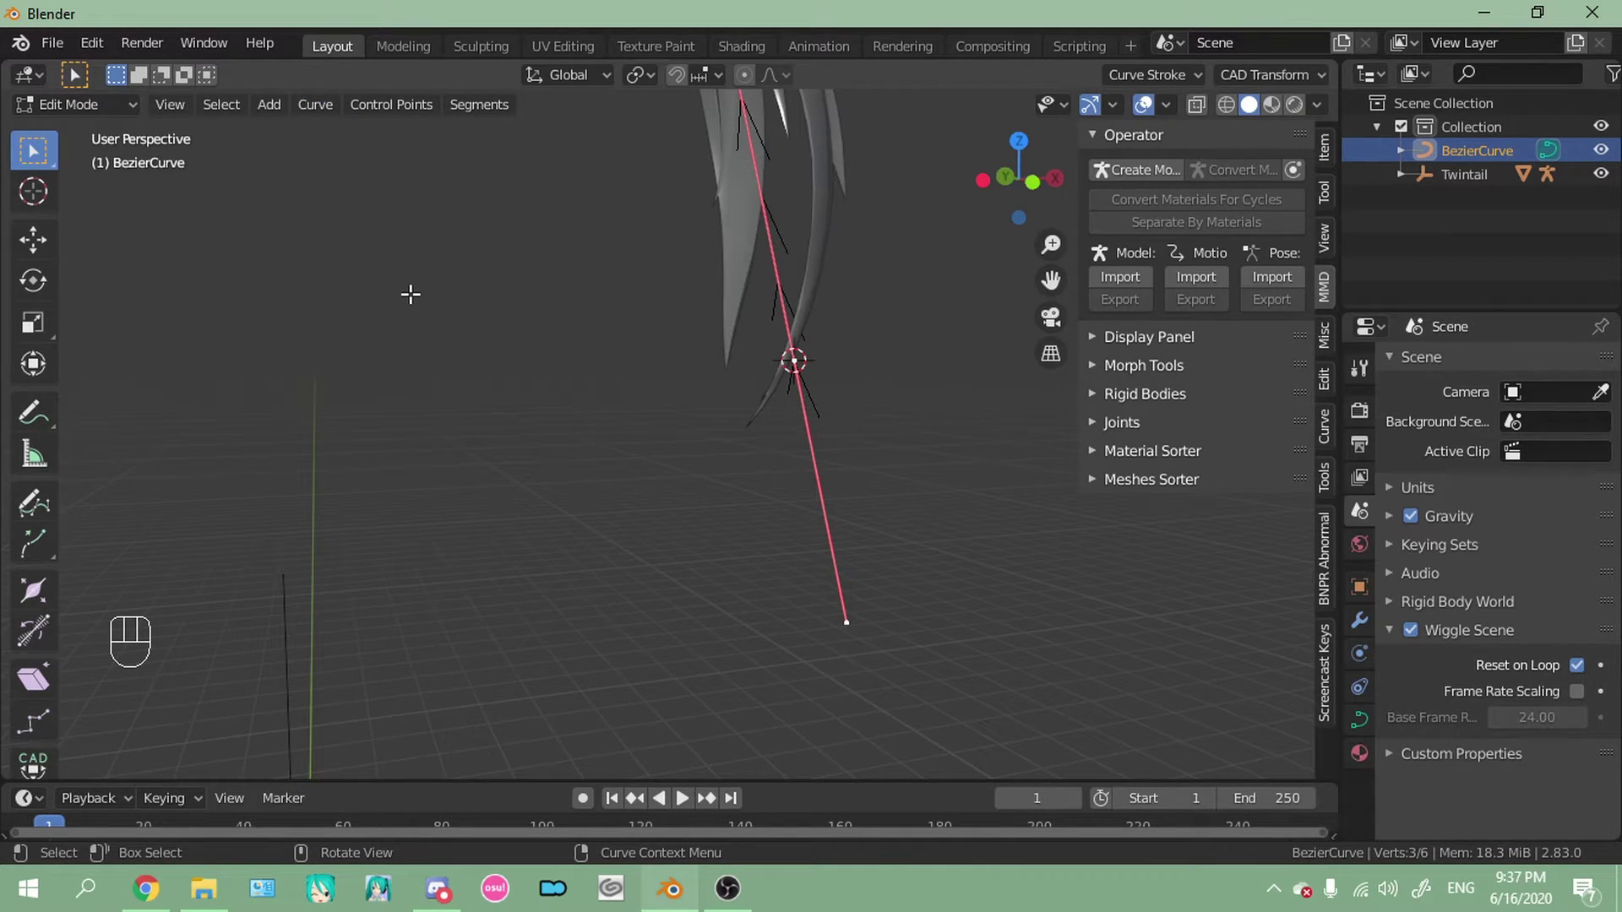
{"action": "key", "text": "Tab"}
{"action": "left_click_drag", "start_coordinate": [318, 111], "coordinate": [670, 212]}
{"action": "left_click_drag", "start_coordinate": [766, 370], "coordinate": [656, 376]}
{"action": "left_click_drag", "start_coordinate": [667, 377], "coordinate": [708, 373]}
{"action": "left_click_drag", "start_coordinate": [733, 334], "coordinate": [731, 439]}
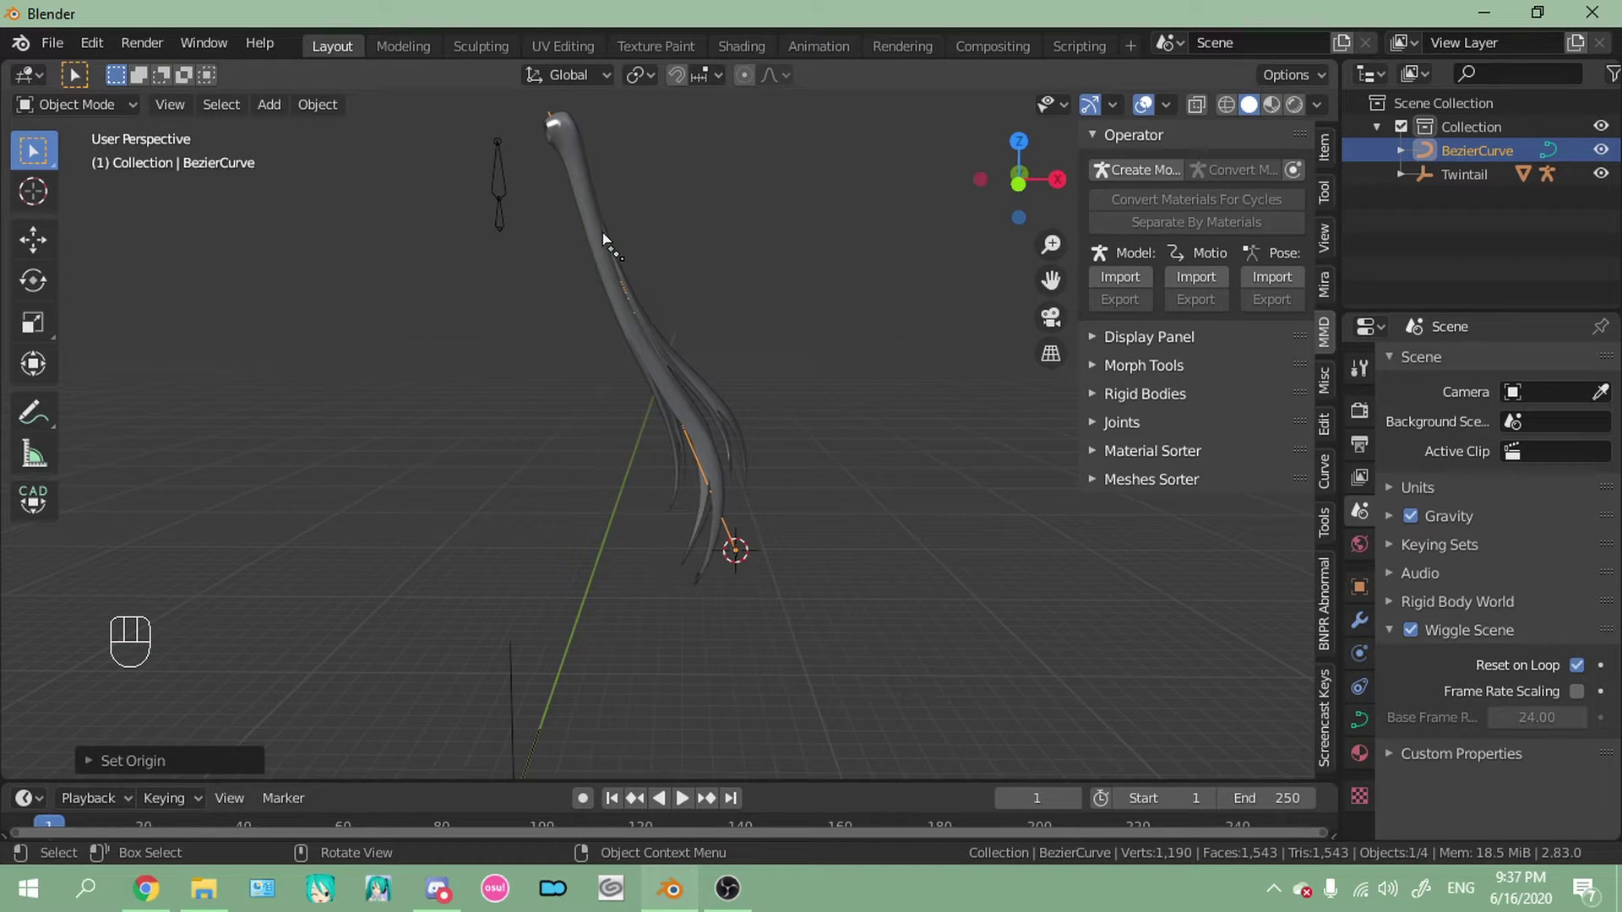
{"action": "left_click", "coordinate": [614, 239]}
{"action": "left_click_drag", "start_coordinate": [758, 333], "coordinate": [787, 351]}
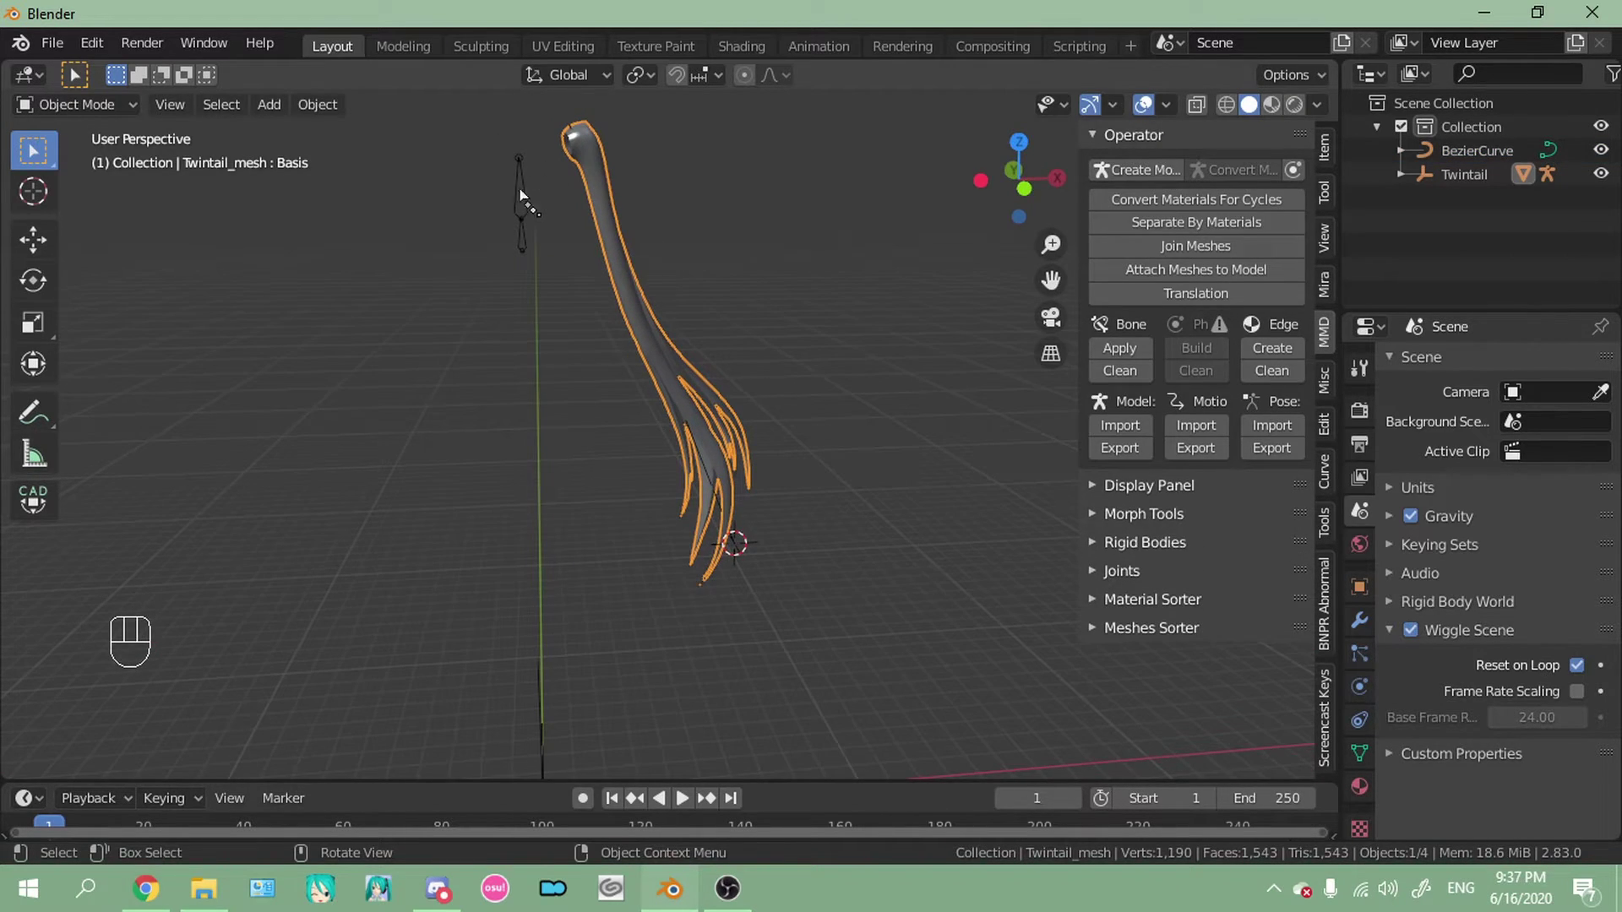
{"action": "left_click_drag", "start_coordinate": [333, 110], "coordinate": [632, 207]}
{"action": "left_click_drag", "start_coordinate": [871, 511], "coordinate": [857, 465]}
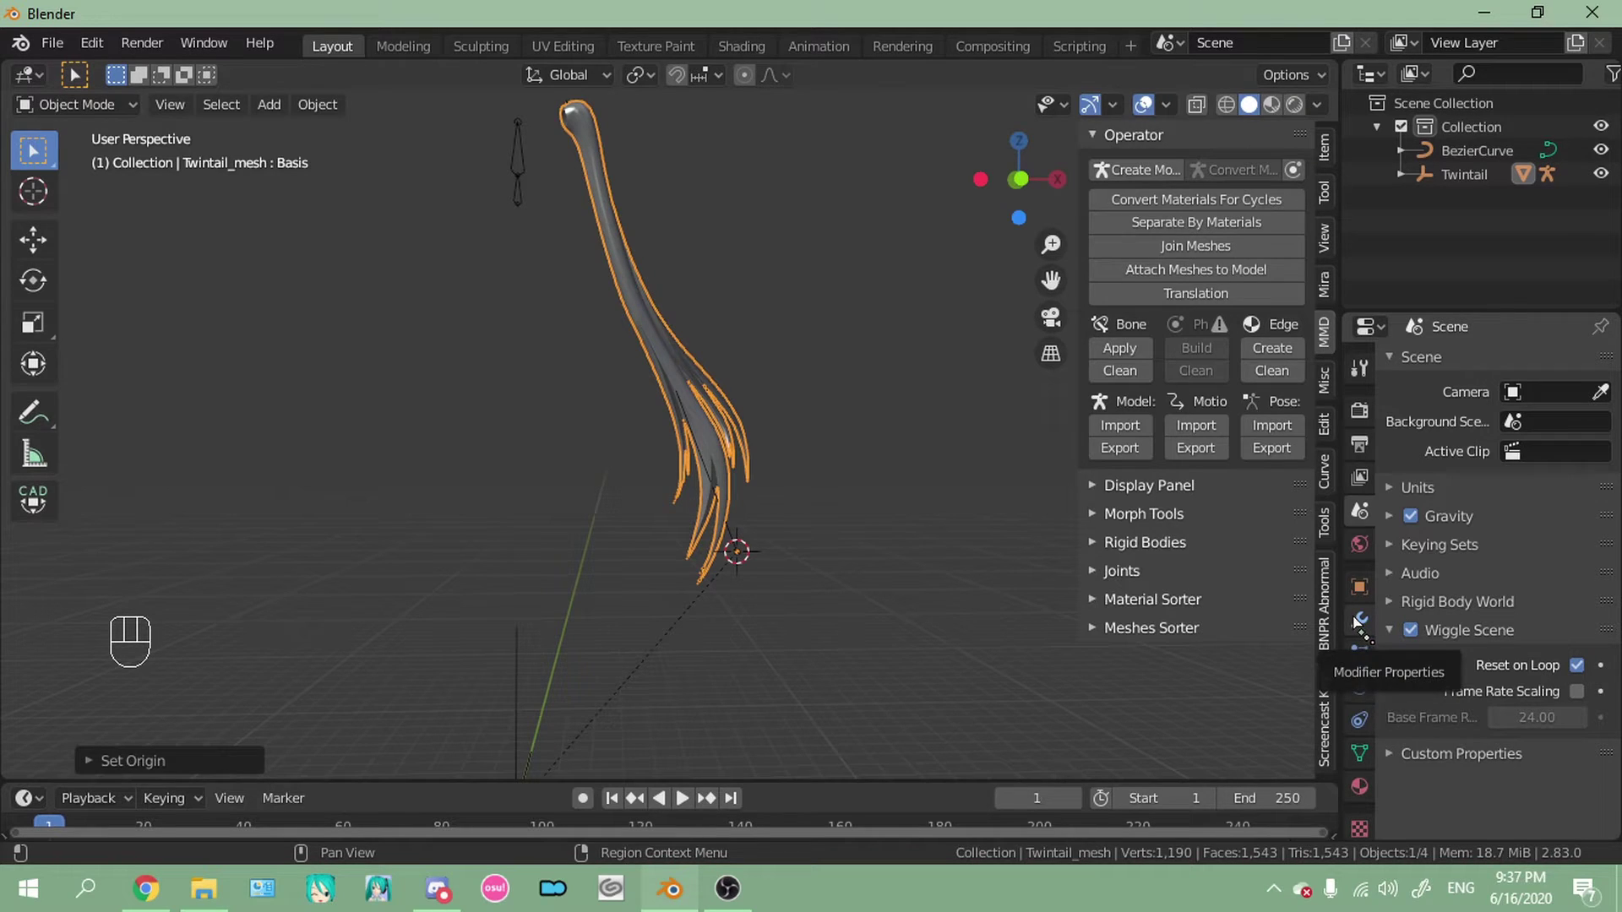
Add a Curve modifier to the hair mesh from Modifier Properties and zoom out over the twintail
{"action": "left_click", "coordinate": [1368, 627]}
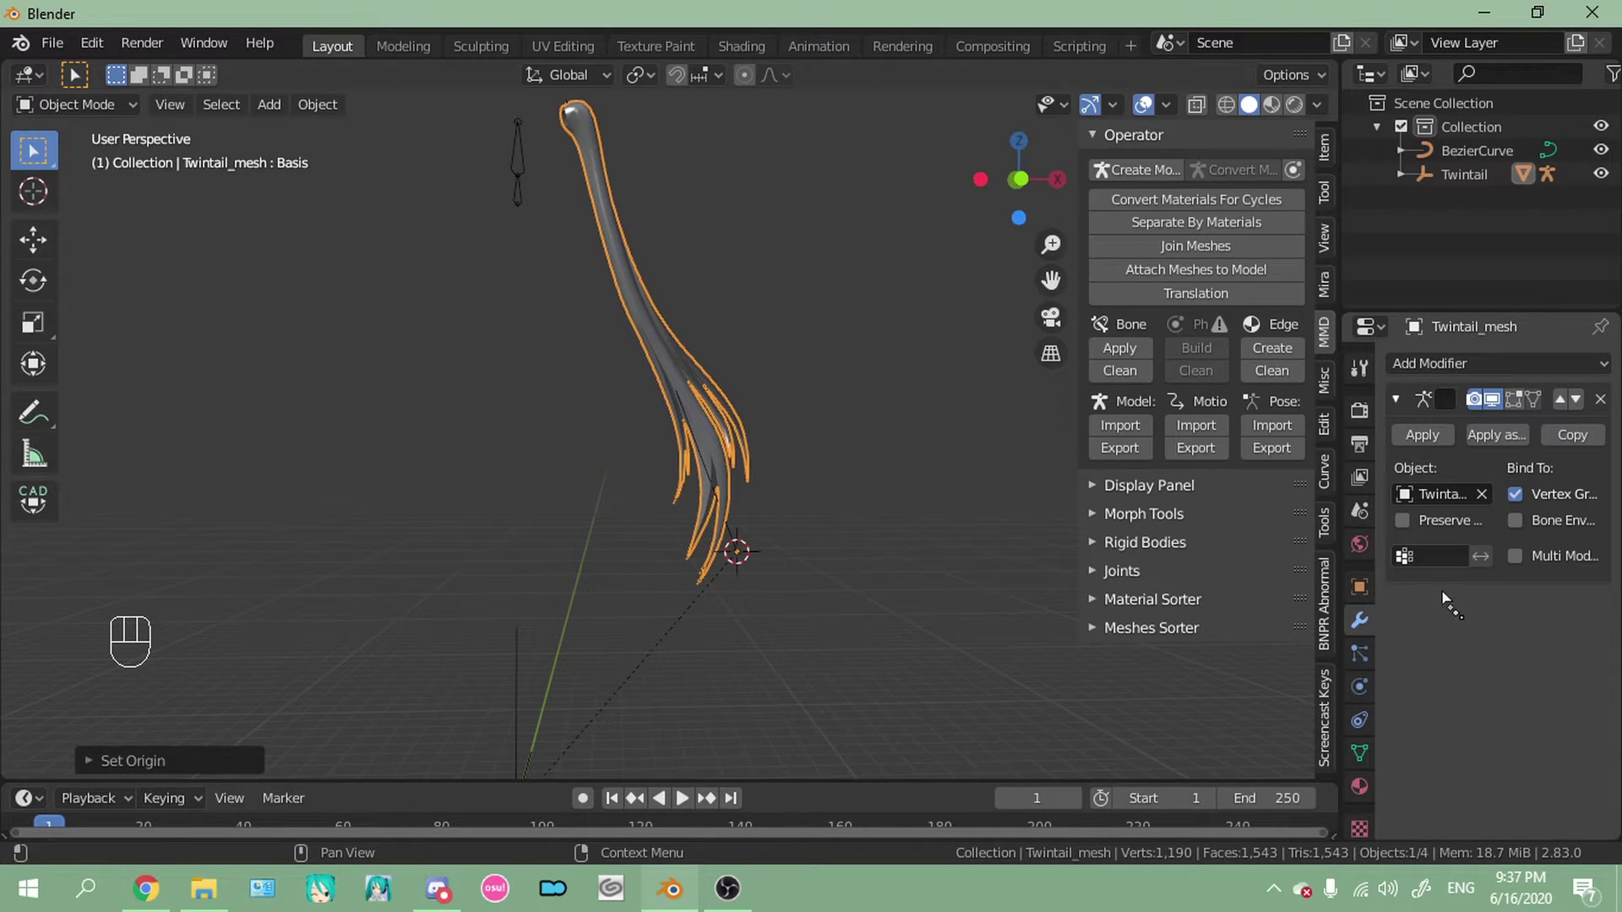
{"action": "left_click_drag", "start_coordinate": [1486, 370], "coordinate": [1320, 469]}
{"action": "left_click_drag", "start_coordinate": [1416, 706], "coordinate": [1449, 835]}
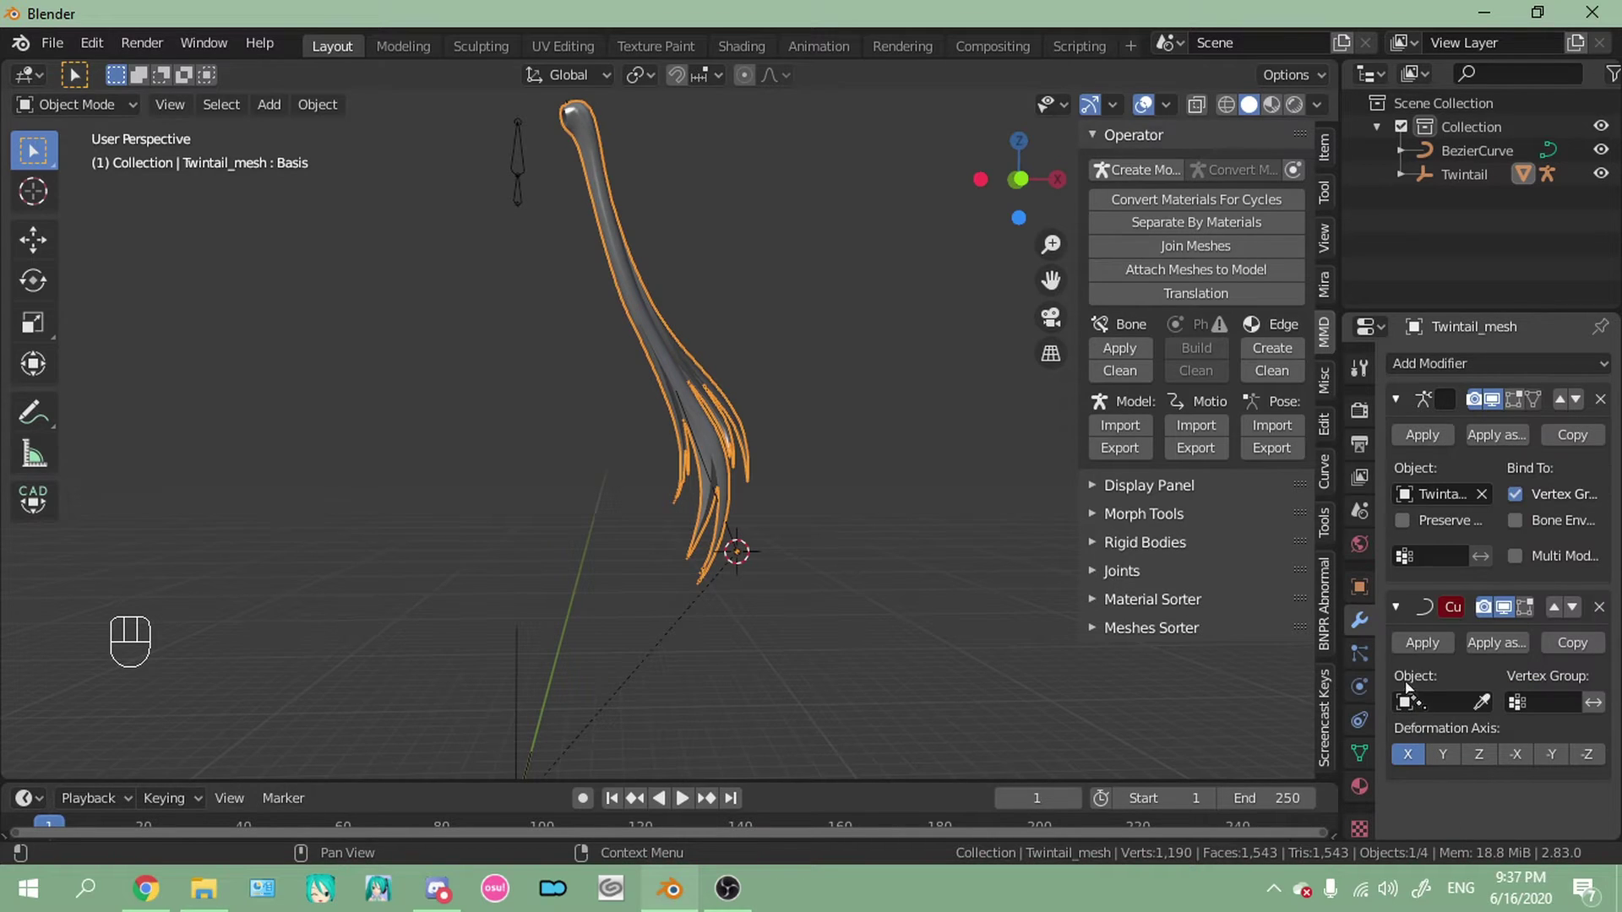
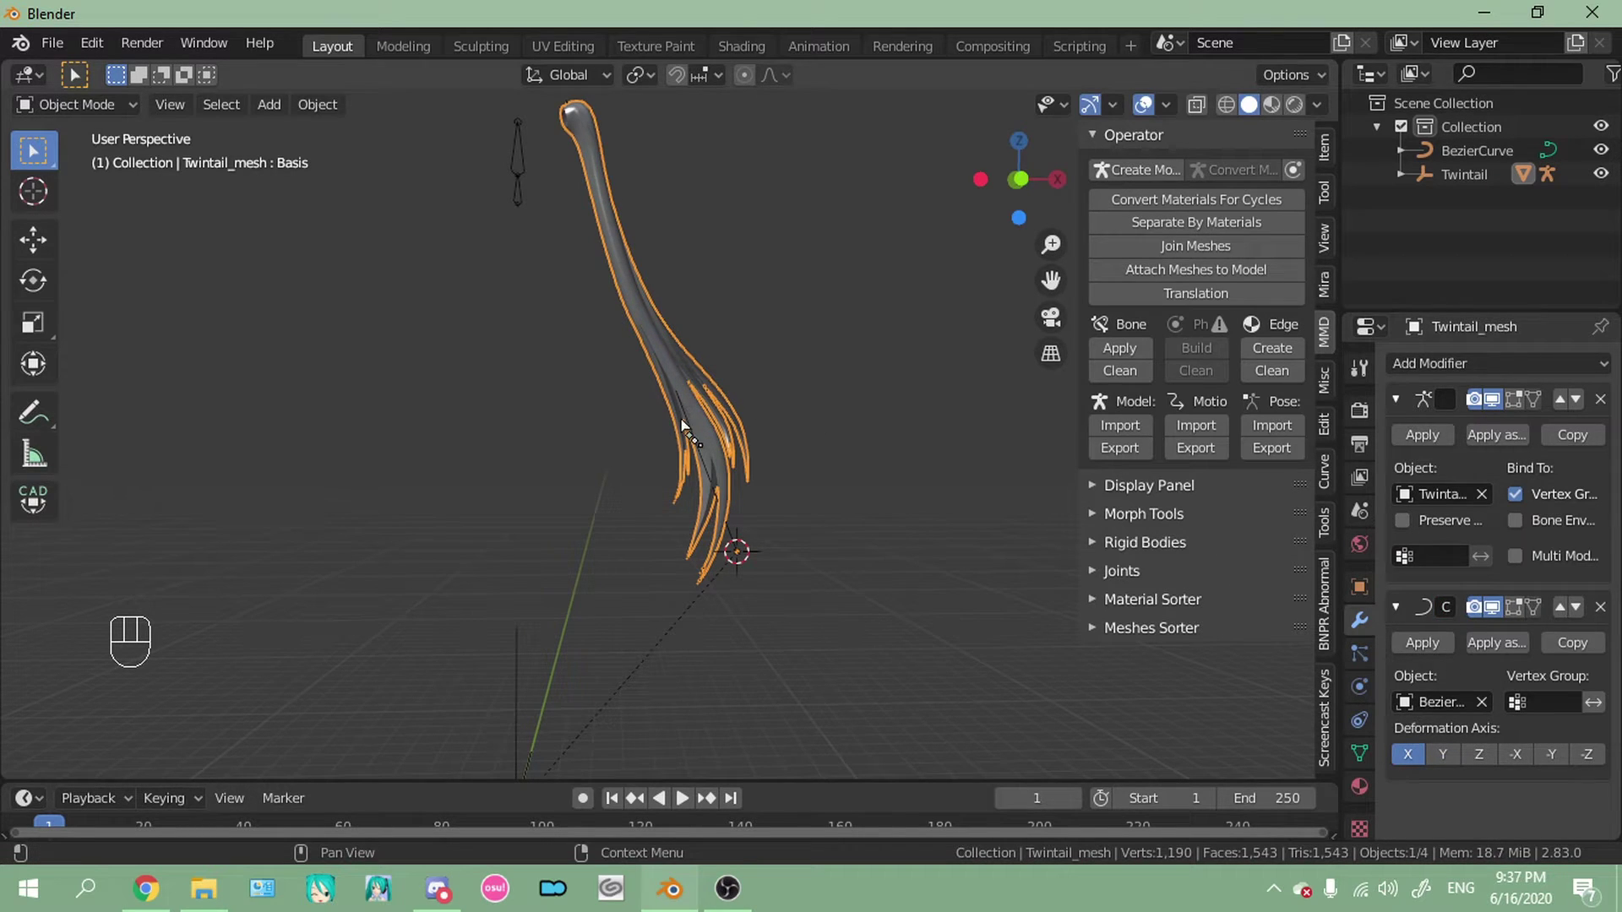
{"action": "left_click_drag", "start_coordinate": [616, 291], "coordinate": [657, 461]}
{"action": "left_click_drag", "start_coordinate": [676, 312], "coordinate": [673, 349]}
{"action": "left_click_drag", "start_coordinate": [784, 481], "coordinate": [772, 400]}
{"action": "left_click_drag", "start_coordinate": [795, 552], "coordinate": [840, 618]}
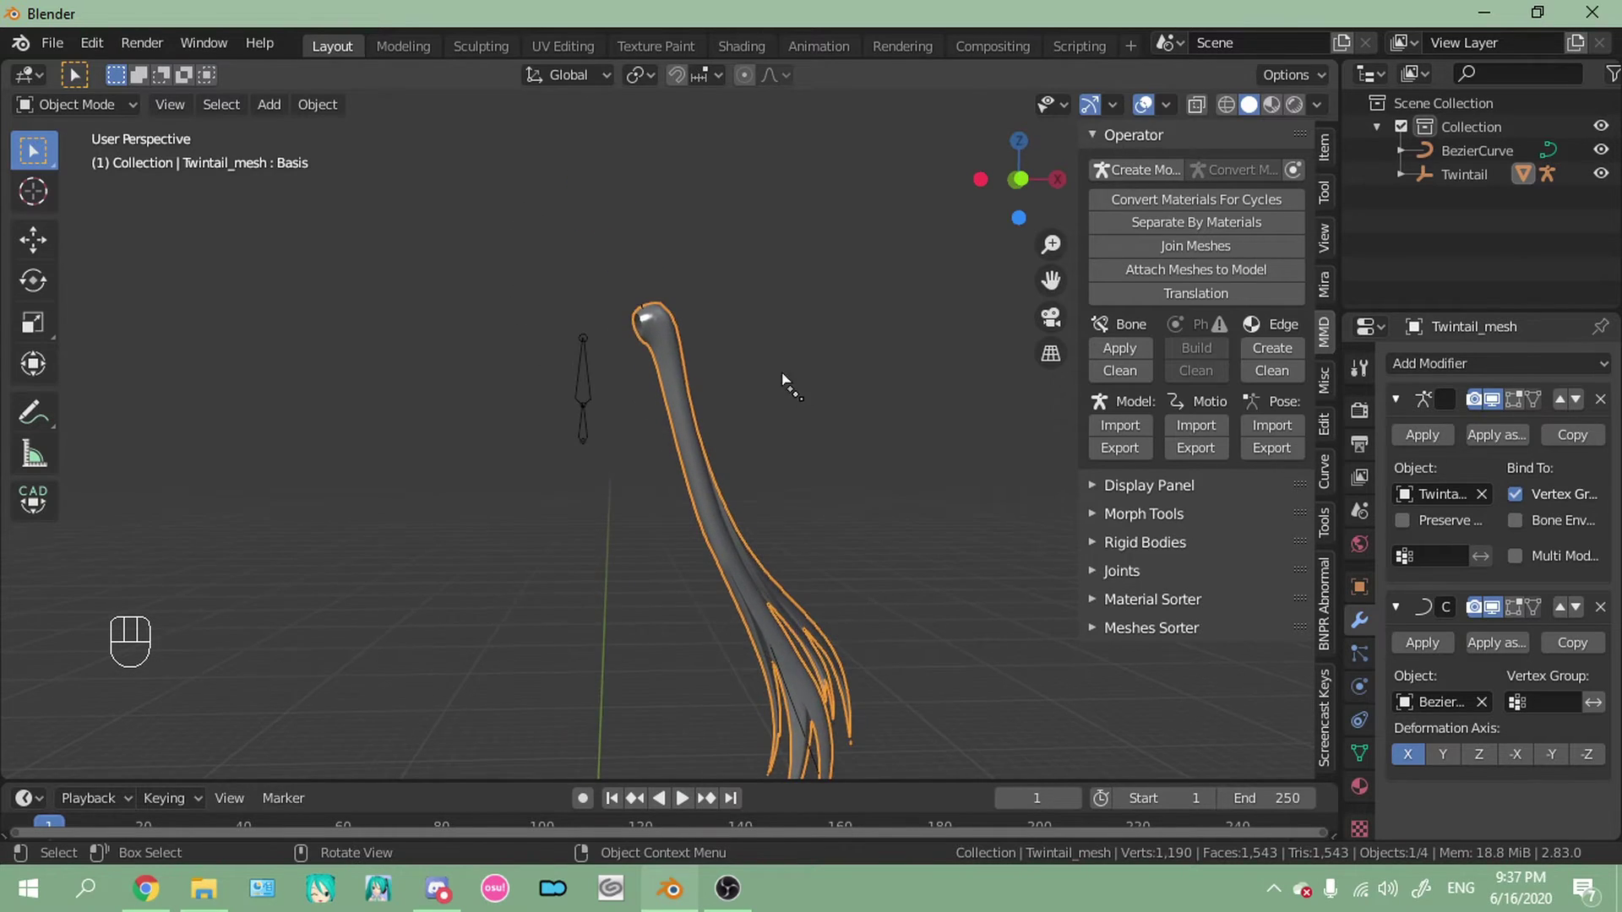
{"action": "middle_click", "coordinate": [674, 185]}
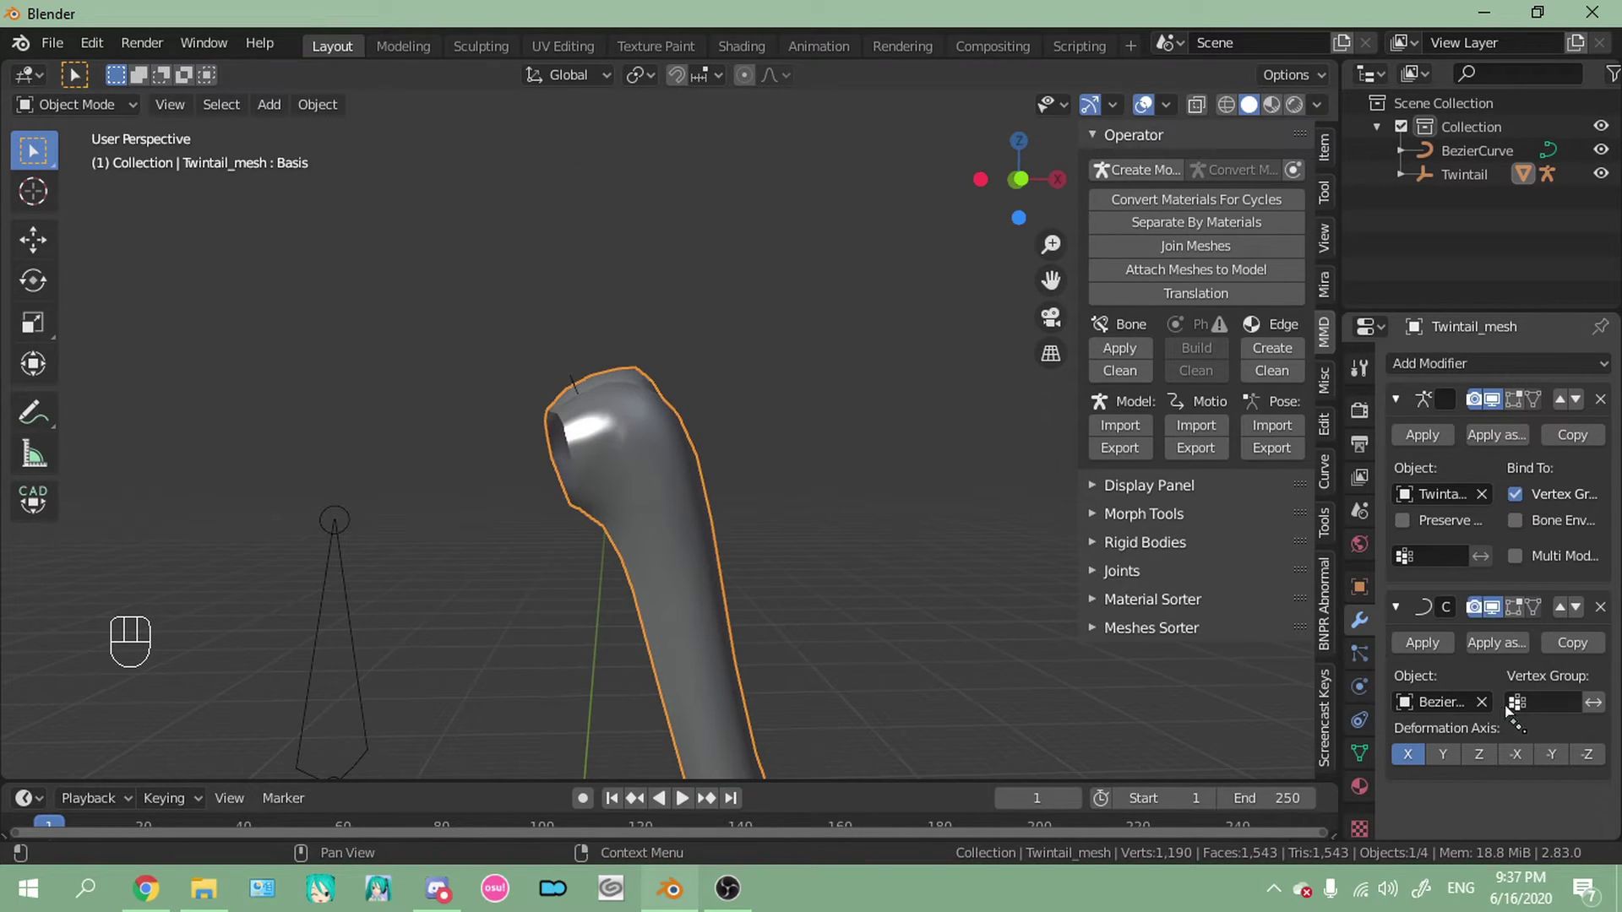
Set the Curve modifier's target to BezierCurve with the eyedropper
{"action": "left_click", "coordinate": [1496, 715]}
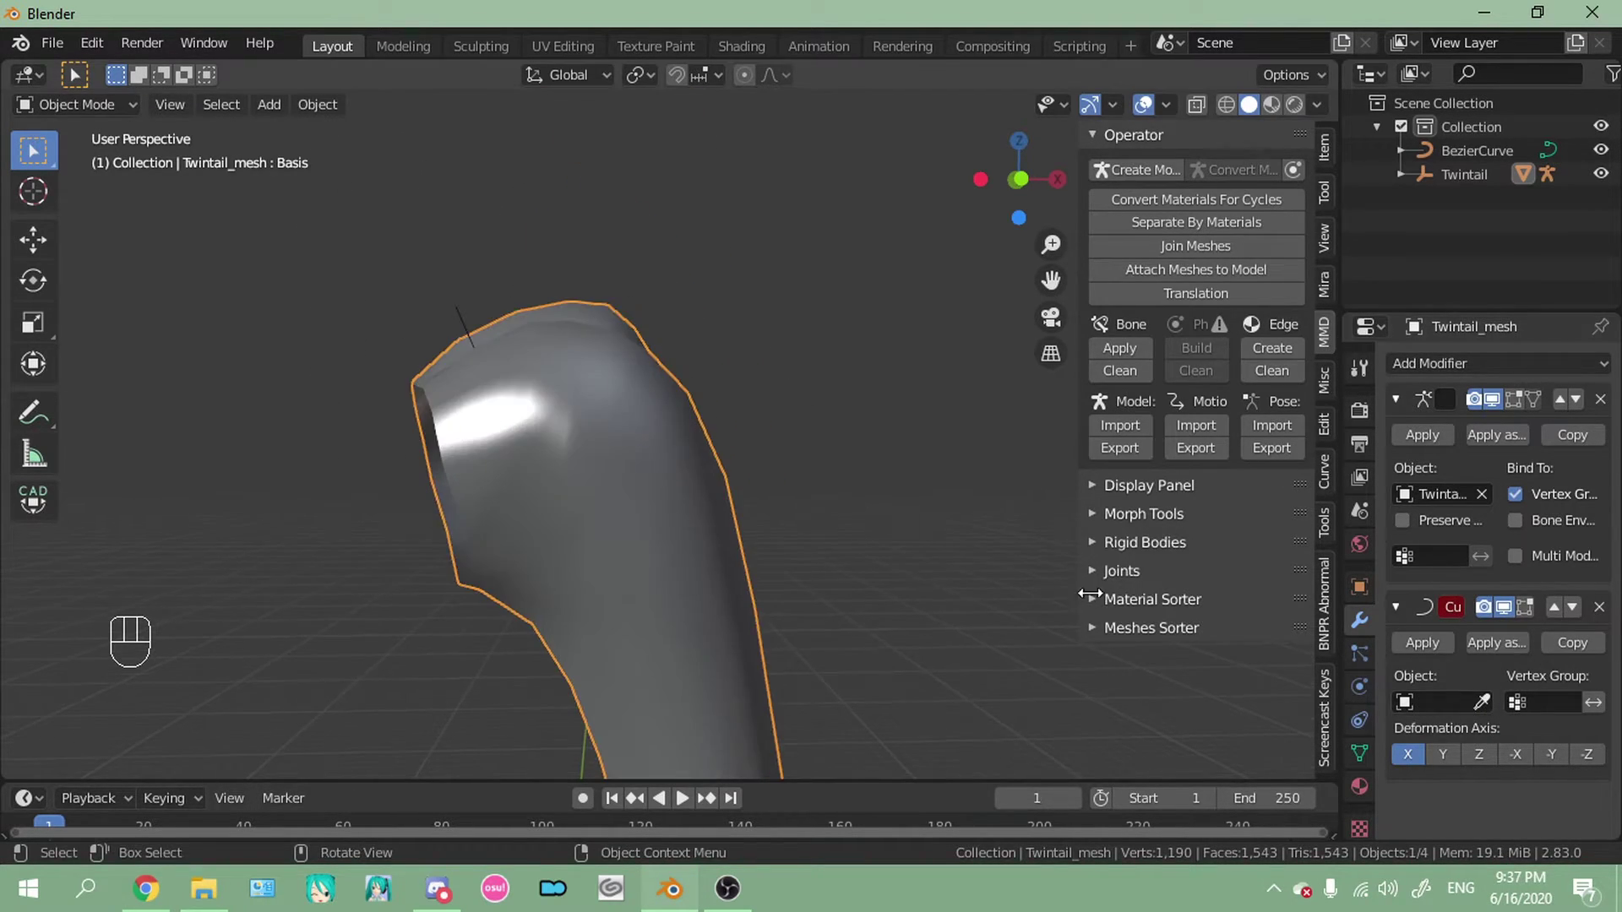
{"action": "left_click", "coordinate": [1497, 710]}
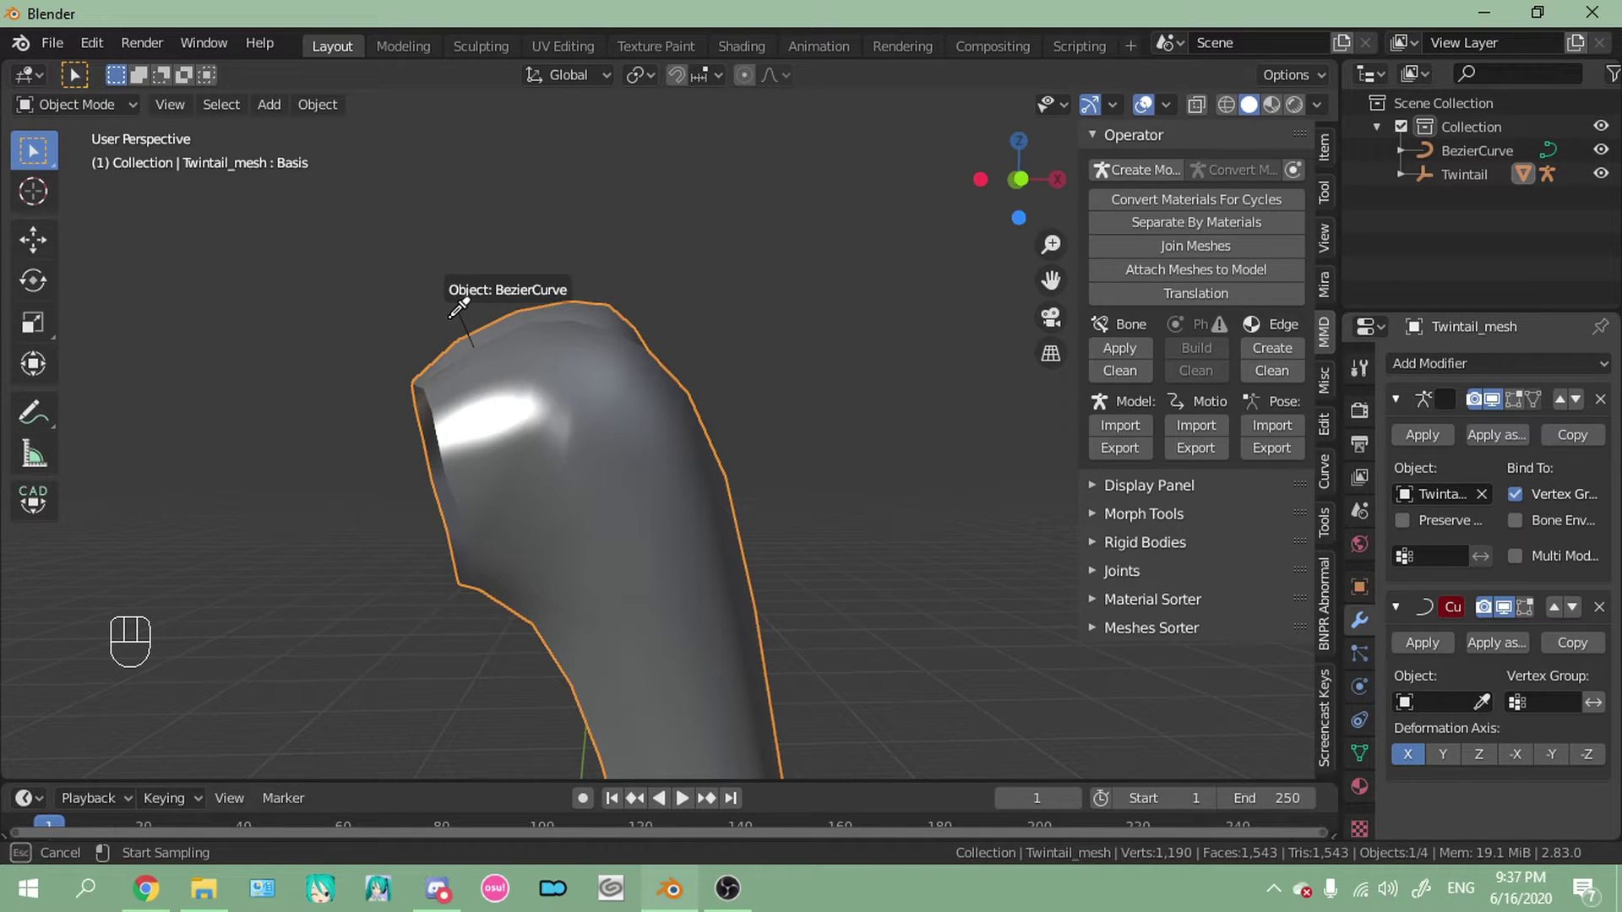
{"action": "left_click_drag", "start_coordinate": [680, 518], "coordinate": [574, 187]}
{"action": "middle_click", "coordinate": [745, 489]}
{"action": "left_click_drag", "start_coordinate": [756, 423], "coordinate": [754, 402]}
{"action": "key", "text": "ctrl+z"}
{"action": "left_click", "coordinate": [1489, 711]}
{"action": "left_click_drag", "start_coordinate": [615, 130], "coordinate": [749, 578]}
{"action": "left_click_drag", "start_coordinate": [443, 174], "coordinate": [535, 288]}
{"action": "left_click_drag", "start_coordinate": [559, 234], "coordinate": [614, 256]}
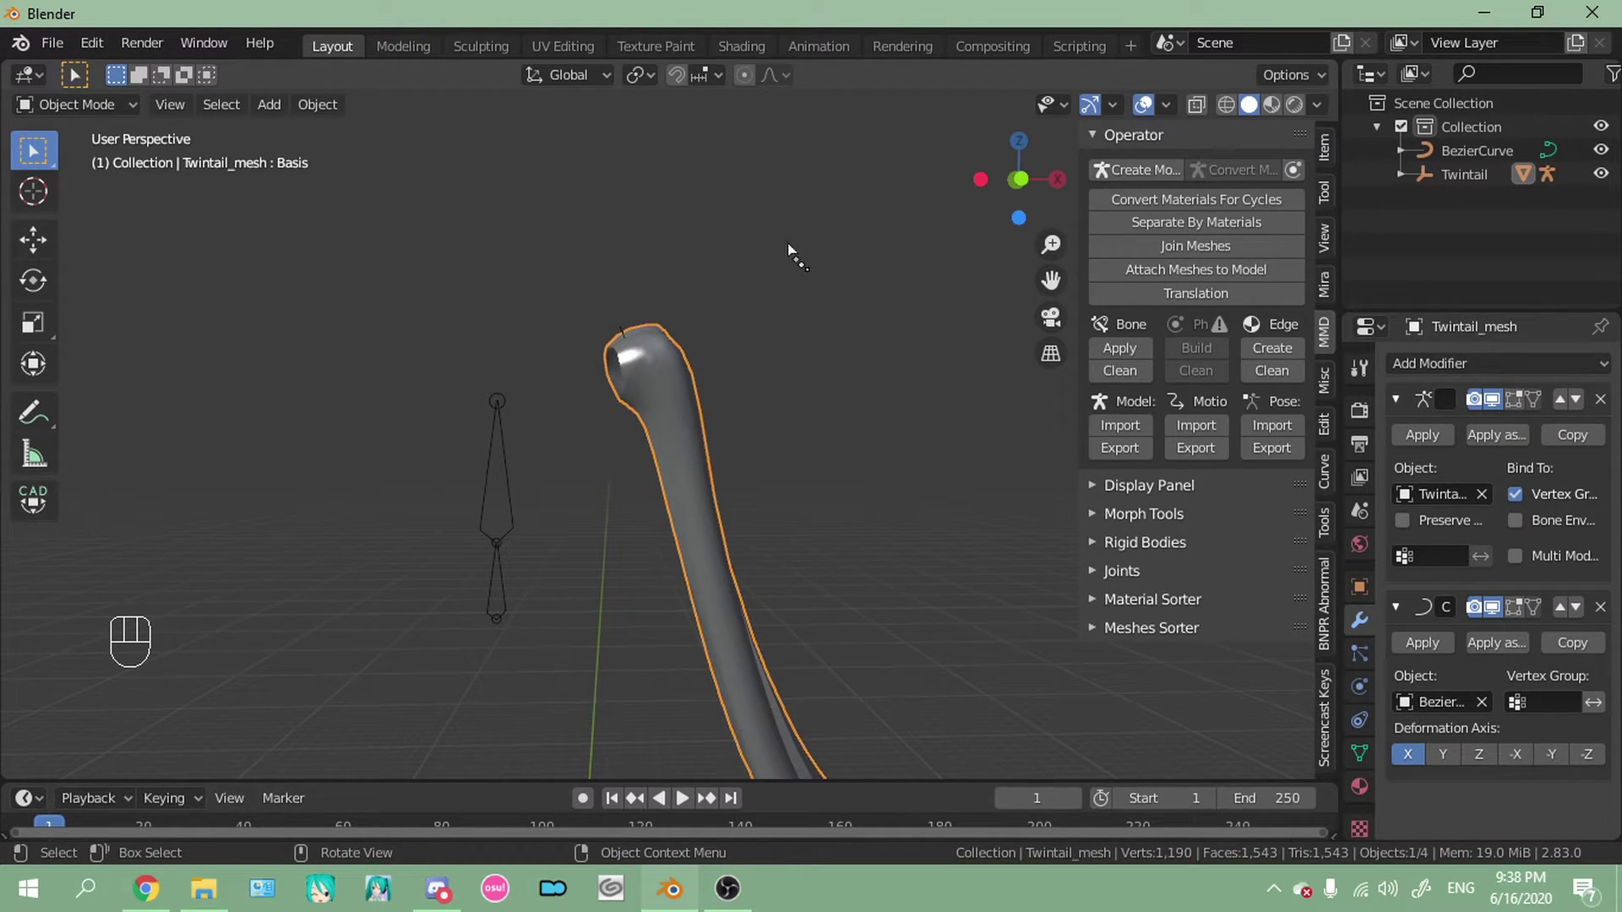
{"action": "left_click_drag", "start_coordinate": [609, 593], "coordinate": [605, 507]}
{"action": "left_click_drag", "start_coordinate": [737, 521], "coordinate": [699, 359]}
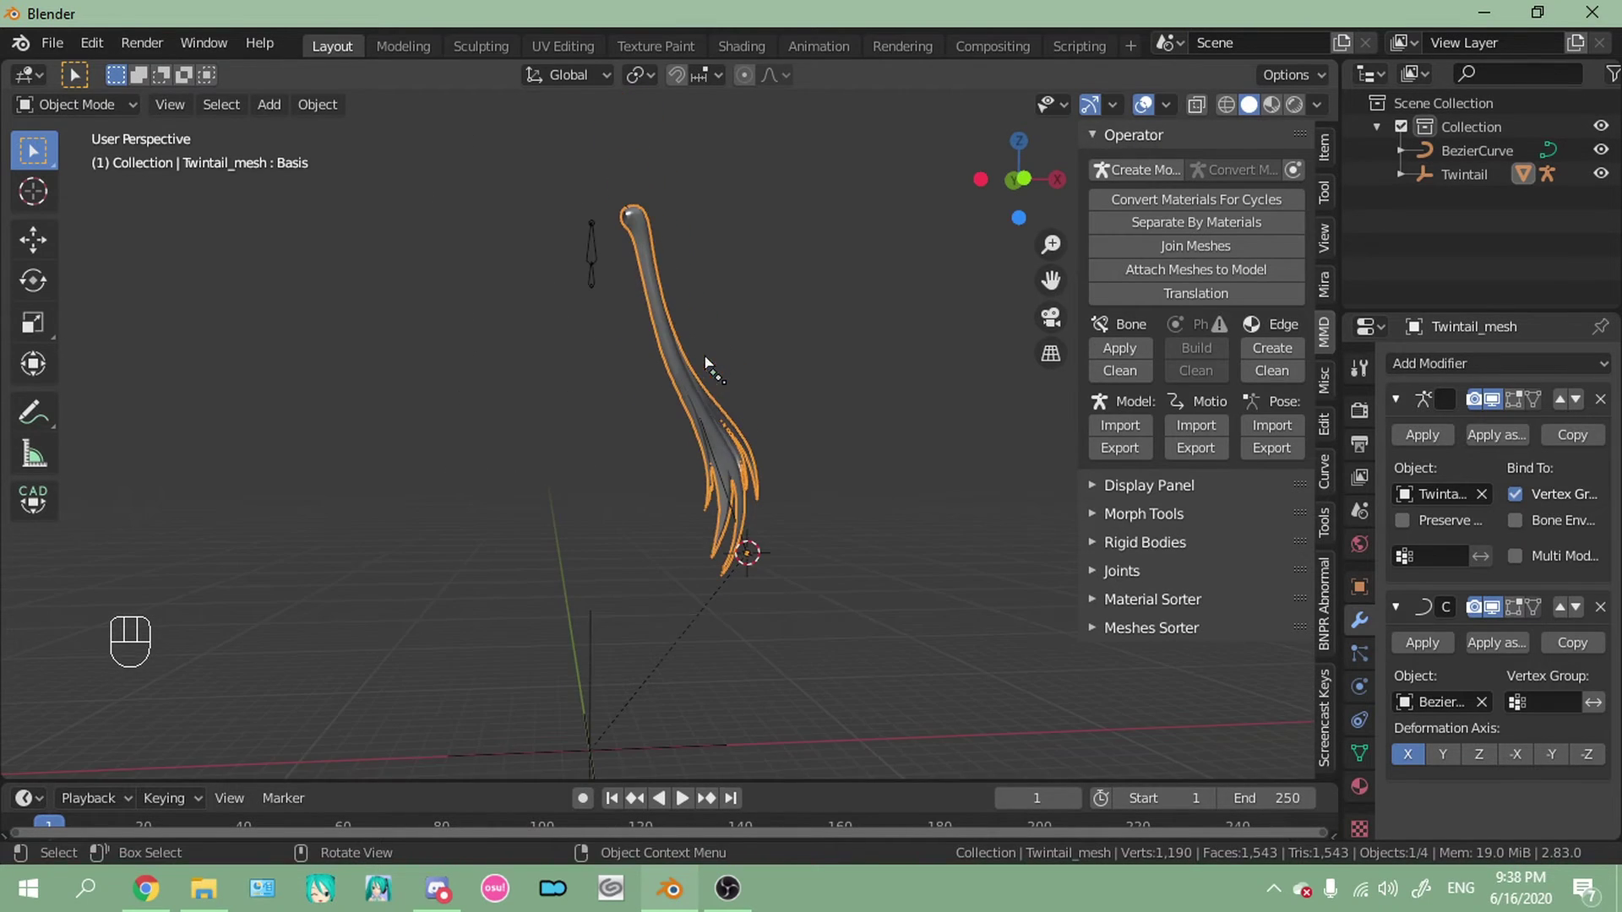
Edit the curve, move an end point along the hair and select all control points
{"action": "middle_click", "coordinate": [724, 364]}
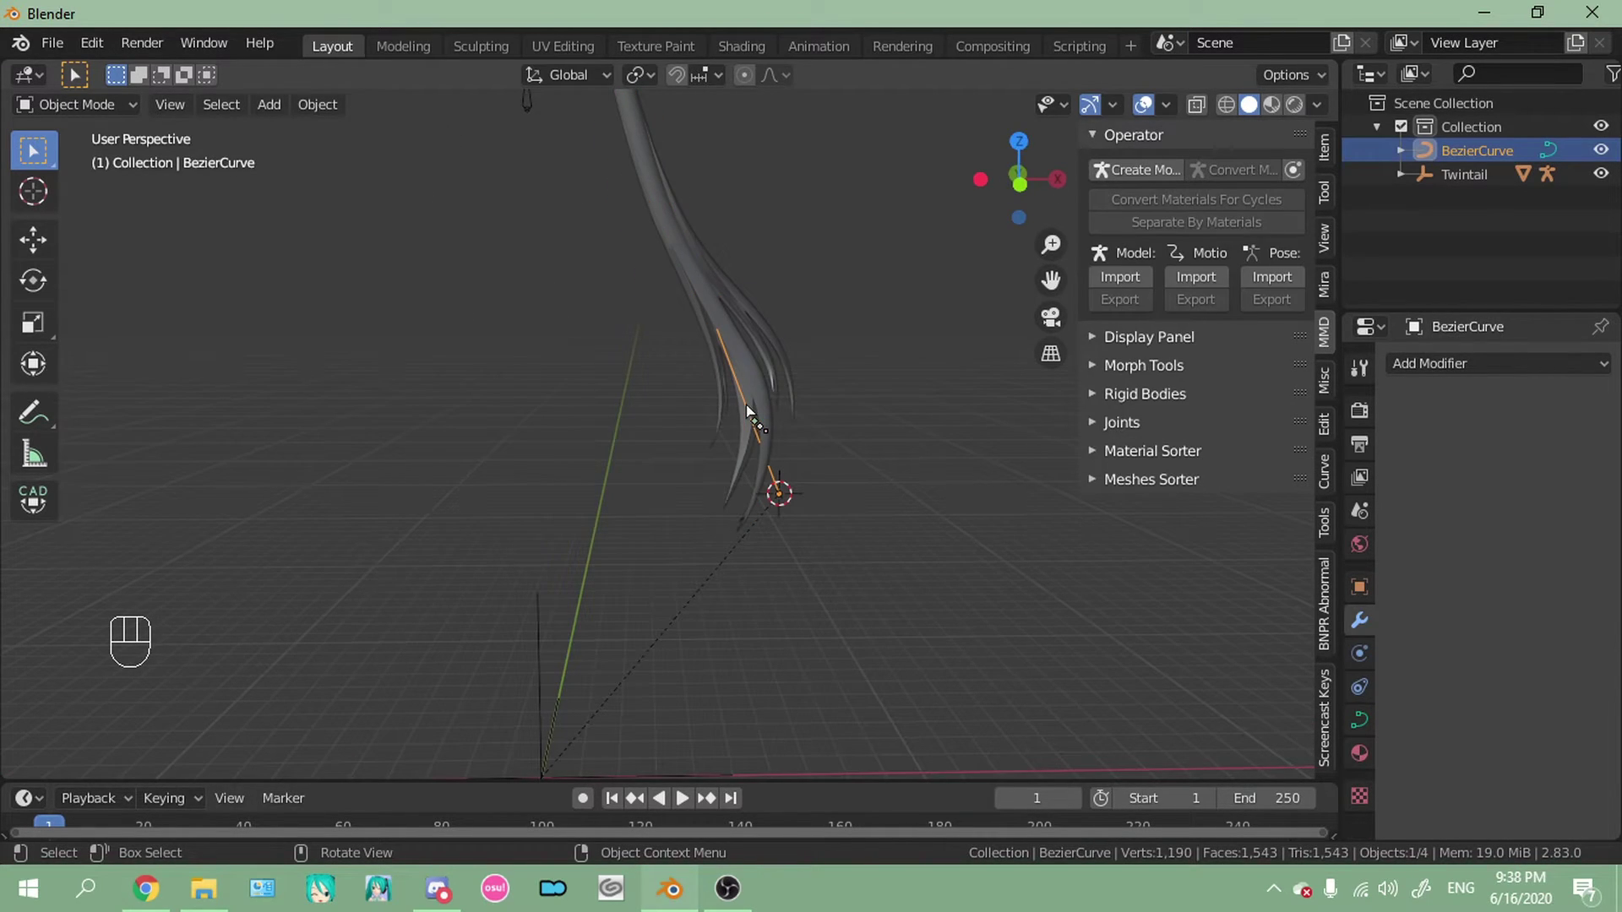
{"action": "key", "text": "Tab"}
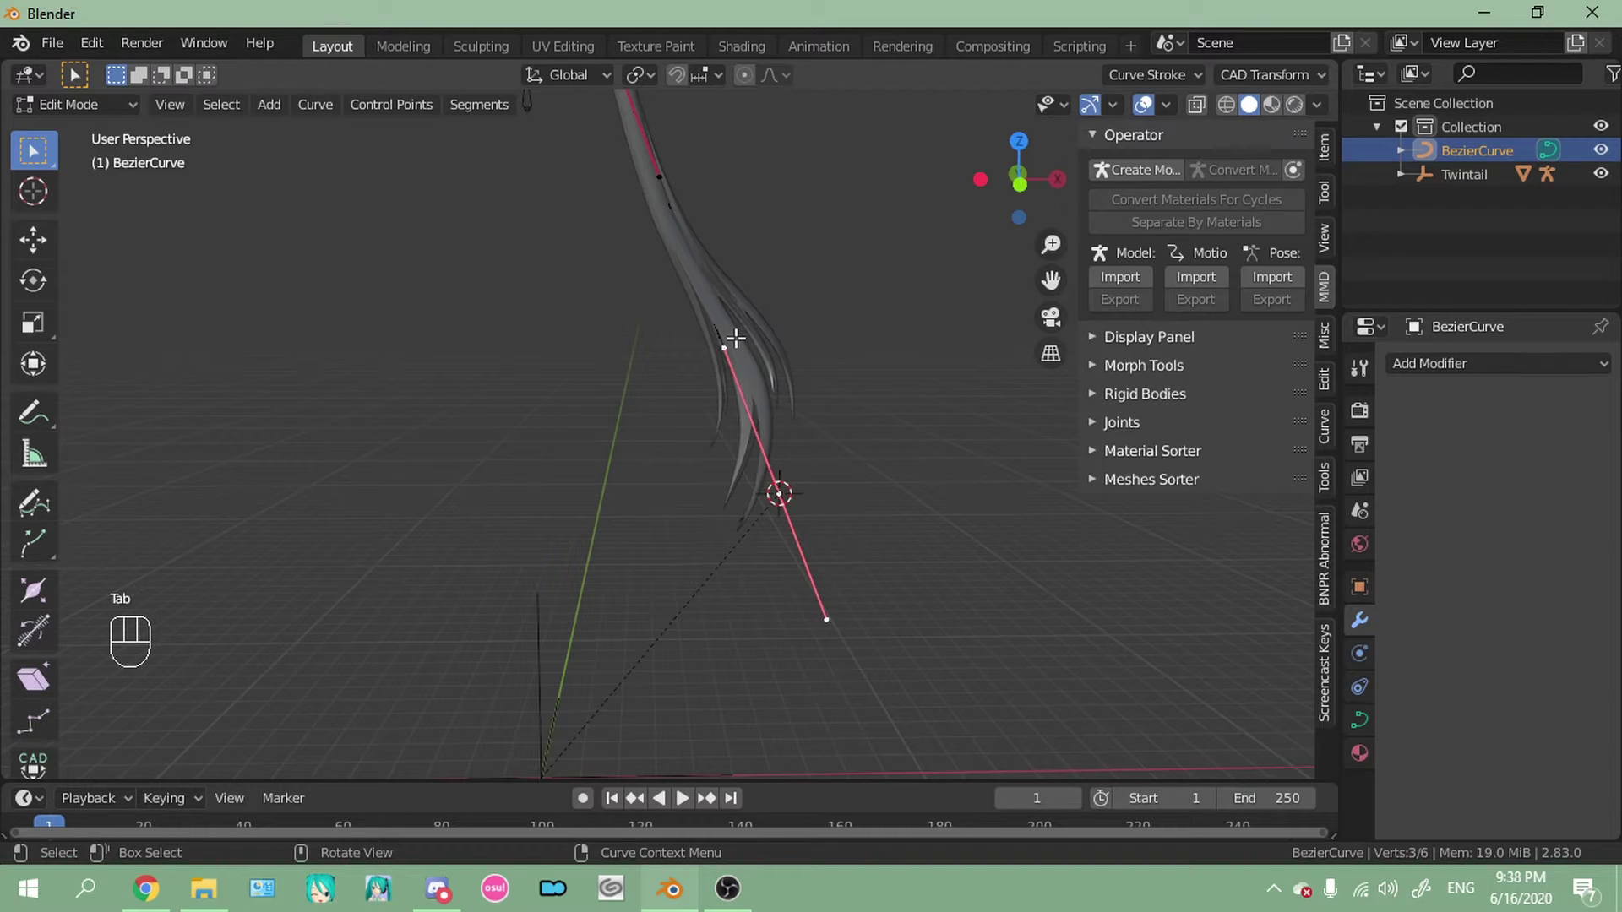
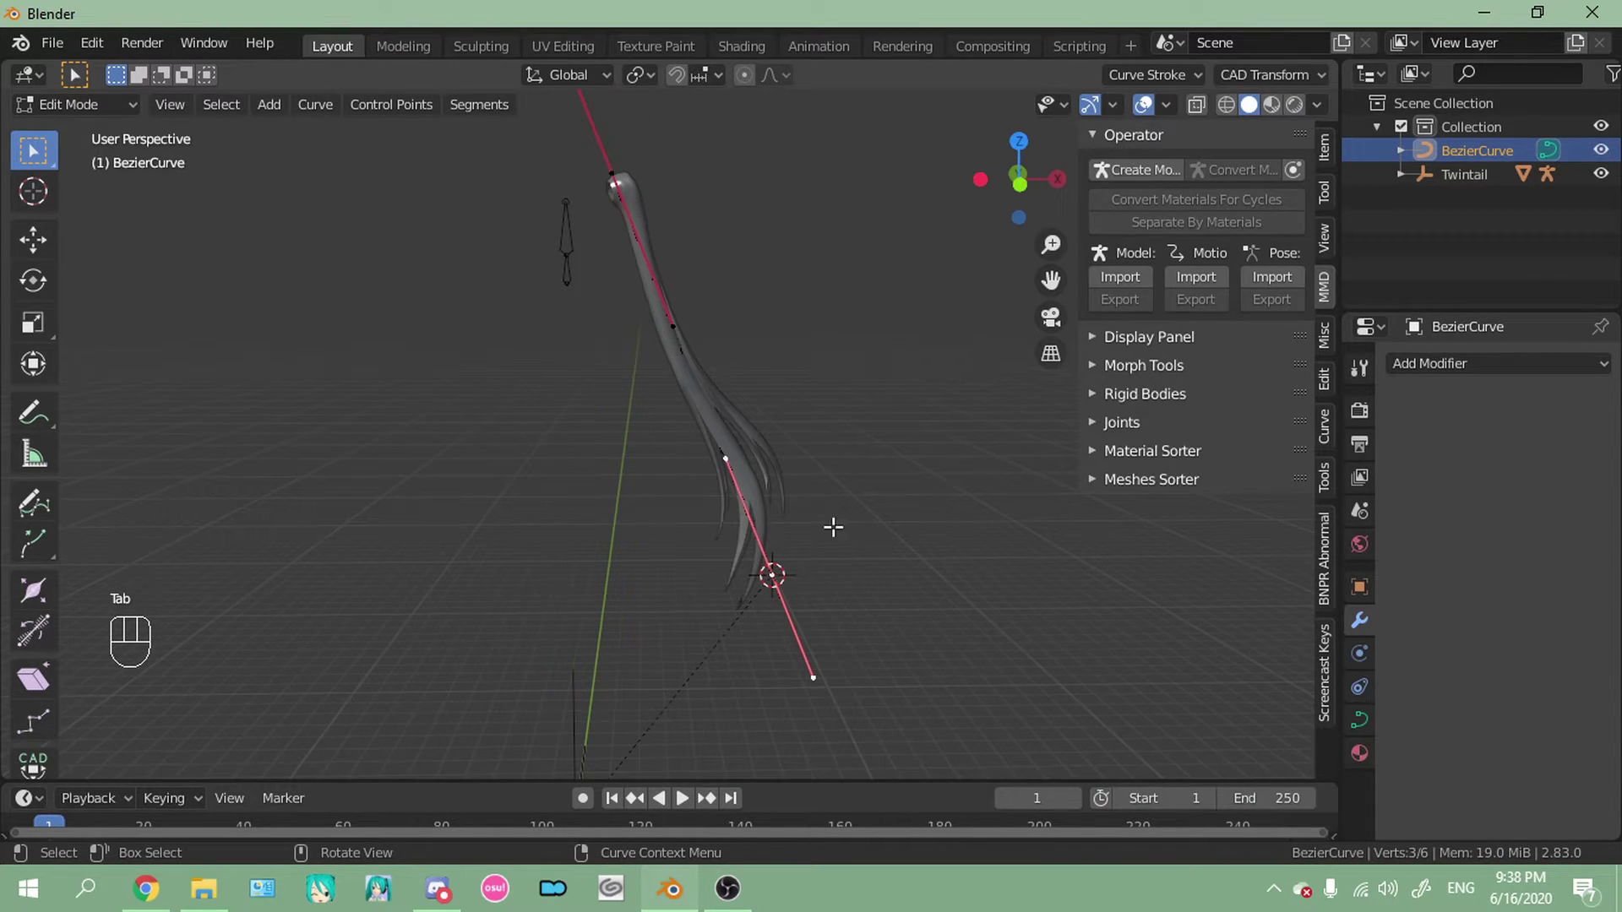
{"action": "key", "text": "g"}
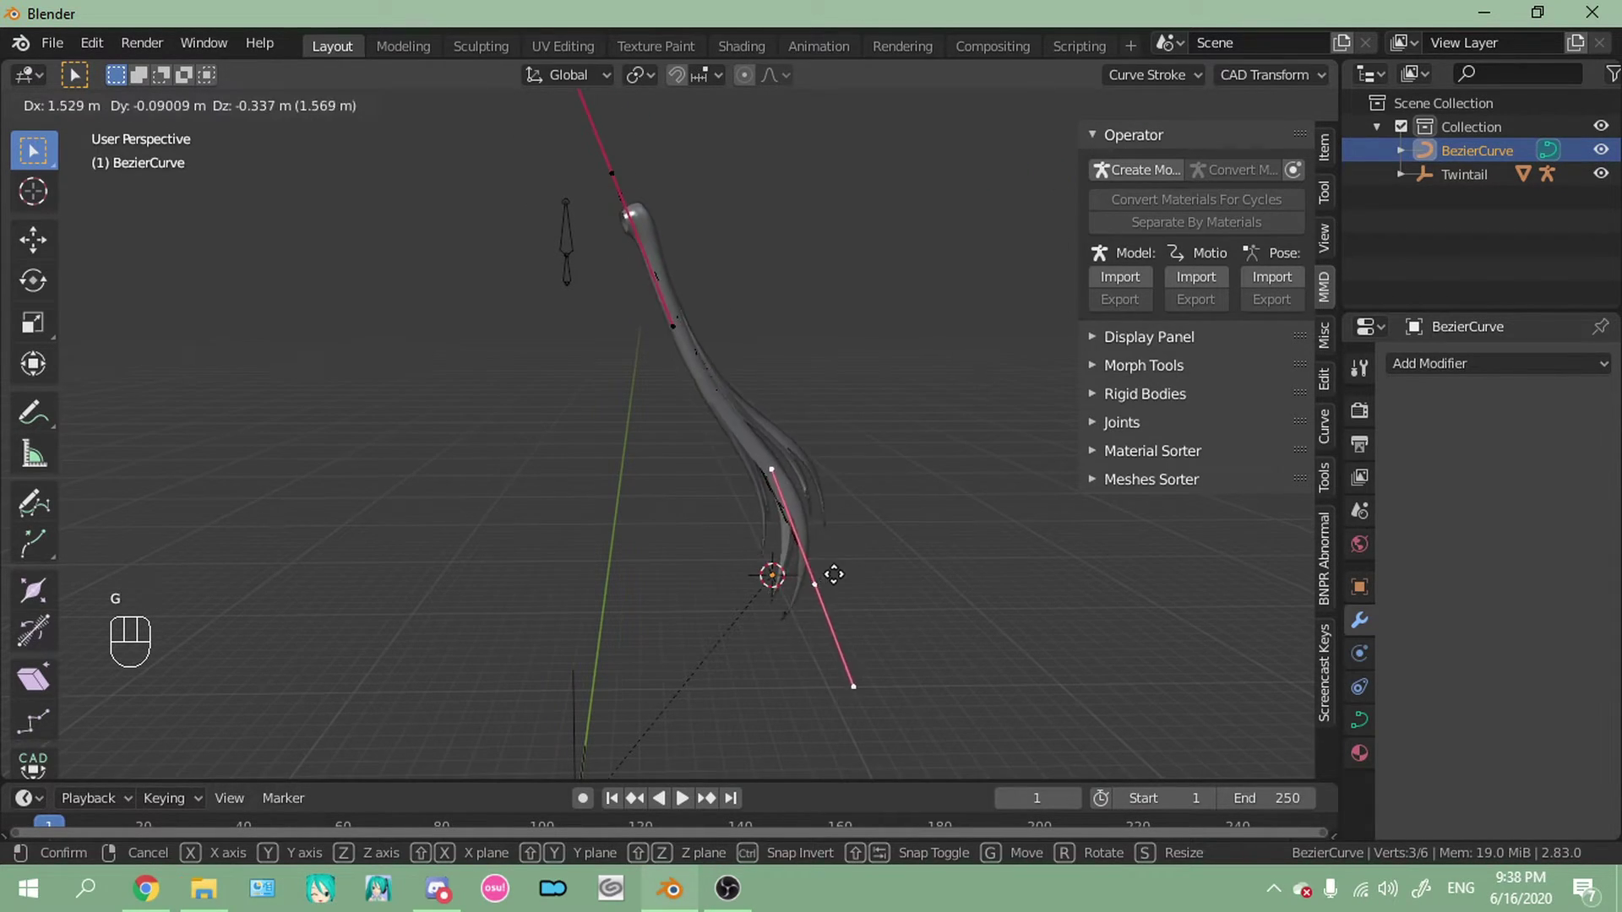
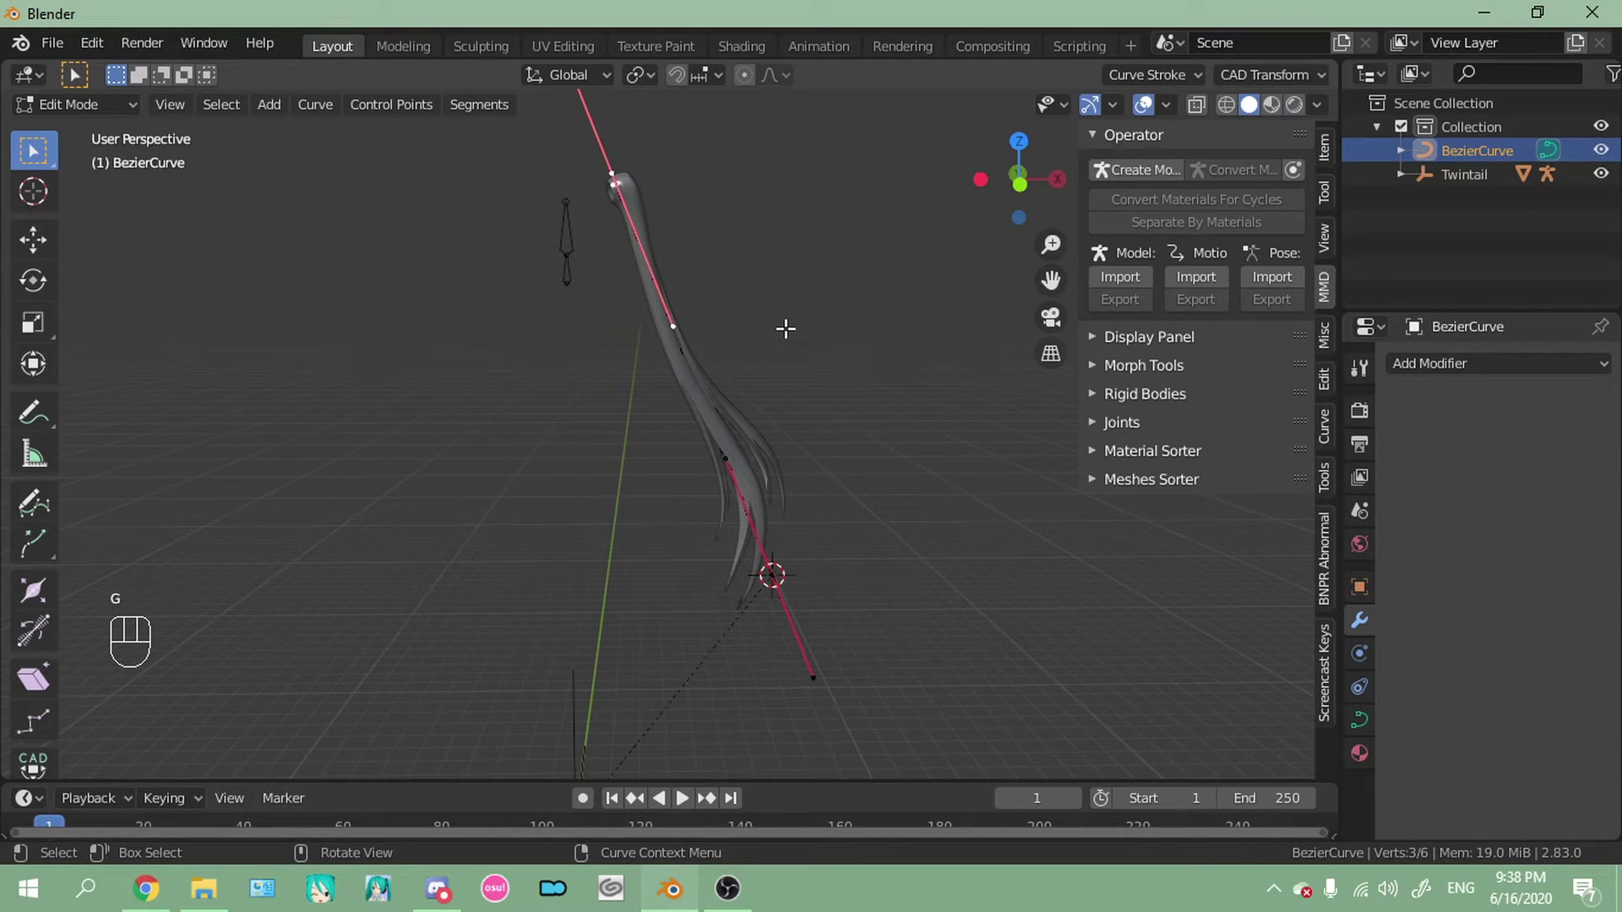
{"action": "key", "text": "a"}
Subdivide the curve four times into 51 control points and shift one to bend the hair
{"action": "left_click_drag", "start_coordinate": [683, 345], "coordinate": [655, 220]}
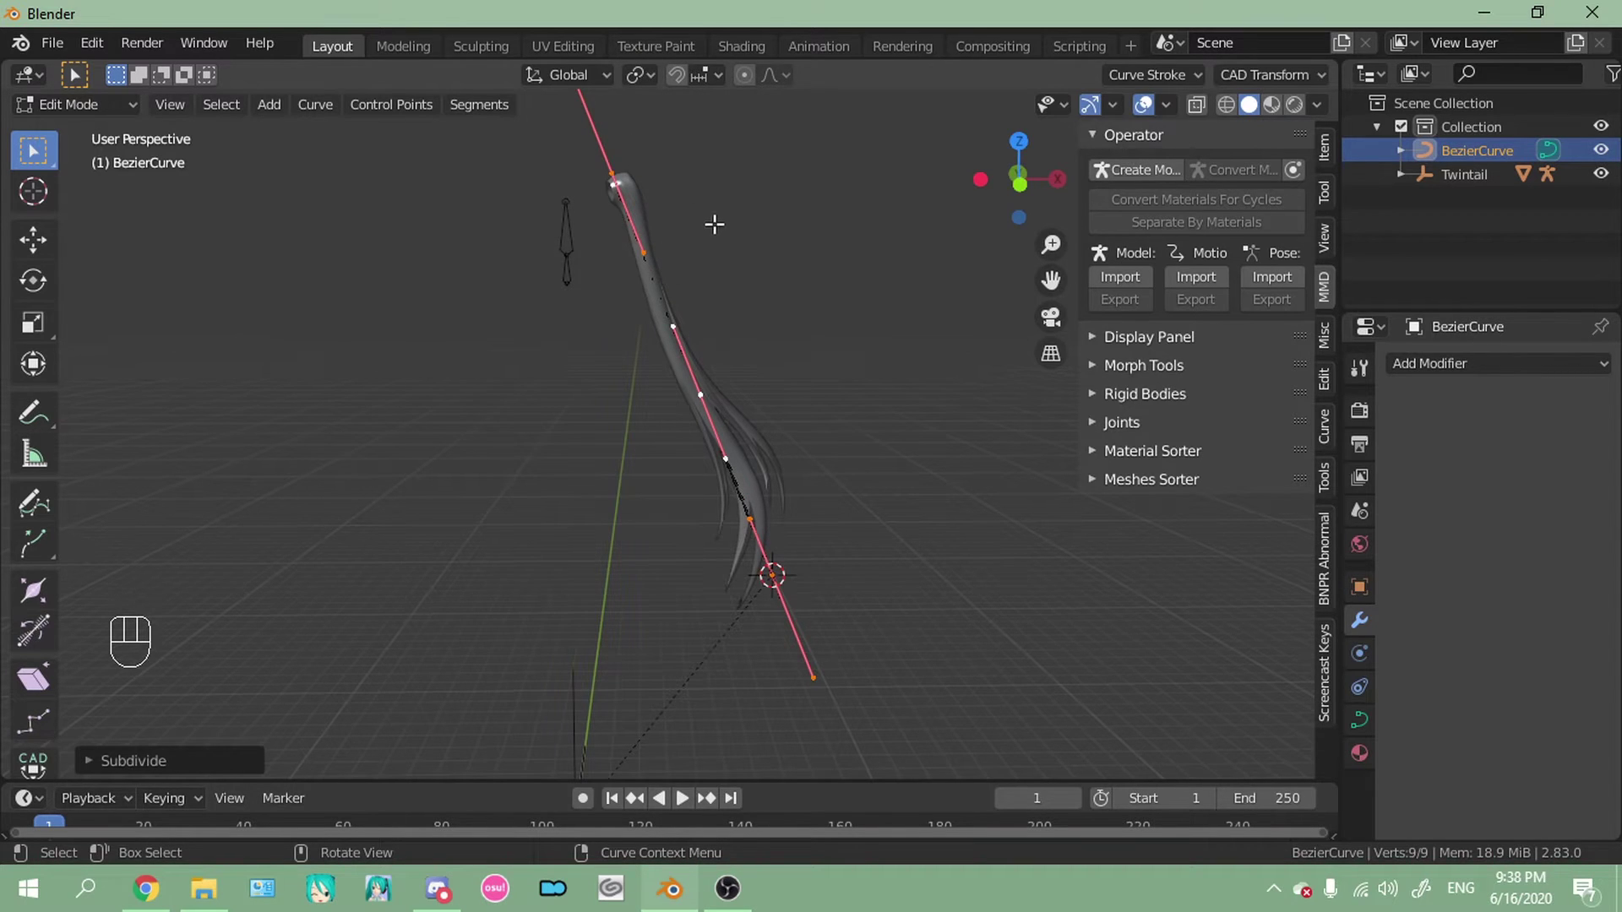
{"action": "left_click_drag", "start_coordinate": [663, 295], "coordinate": [640, 221]}
{"action": "left_click_drag", "start_coordinate": [653, 256], "coordinate": [630, 229]}
{"action": "left_click_drag", "start_coordinate": [640, 232], "coordinate": [619, 222]}
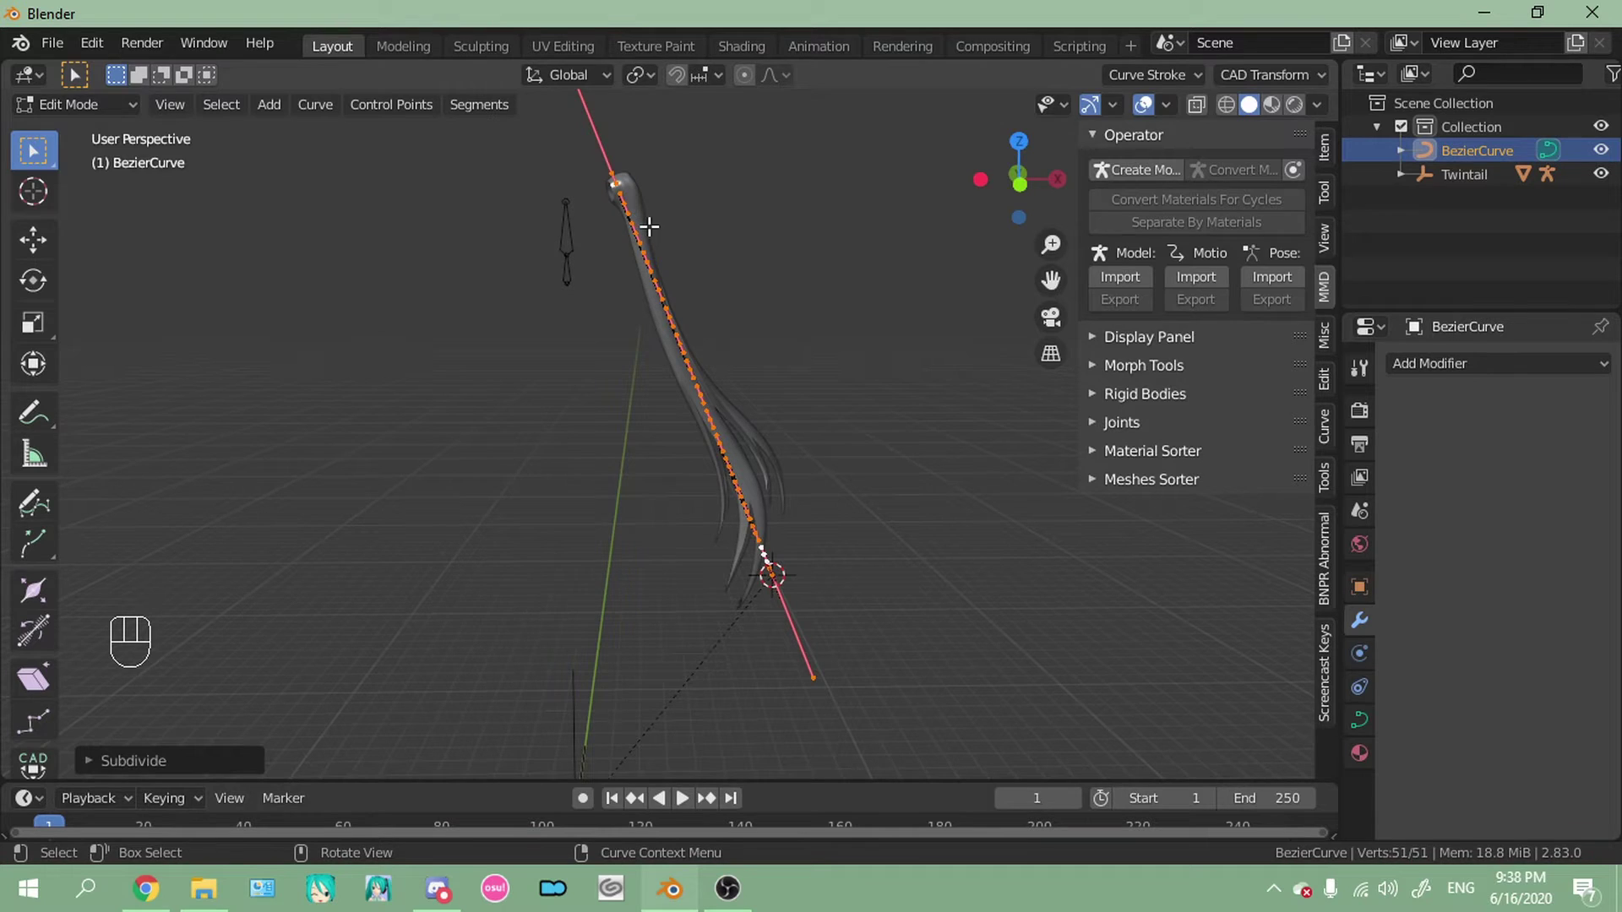
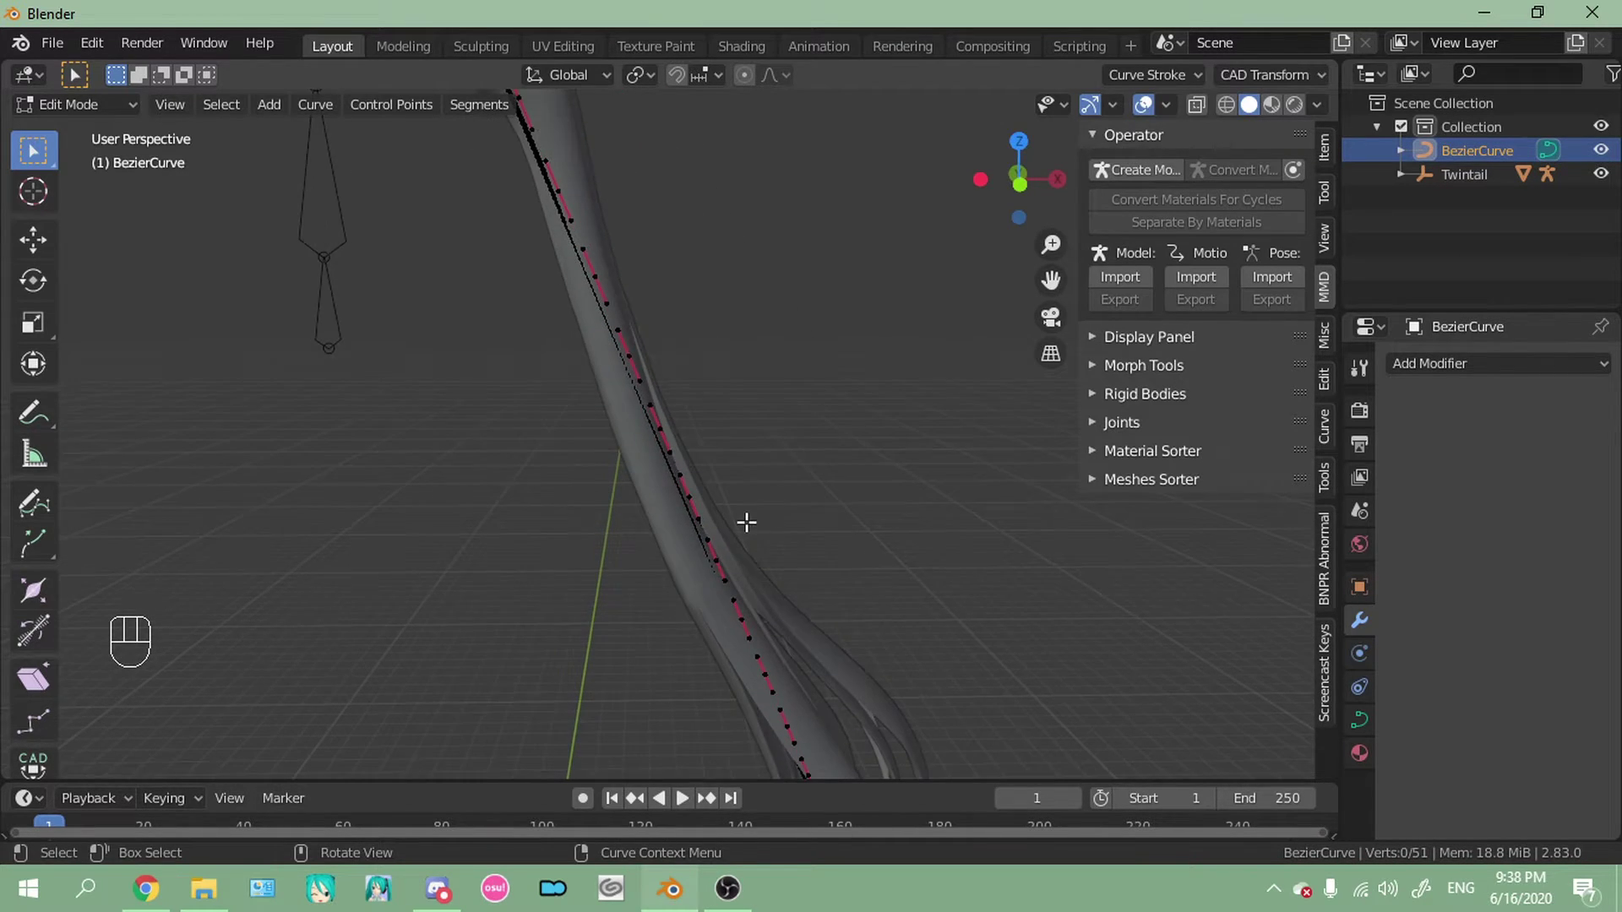
{"action": "key", "text": "g"}
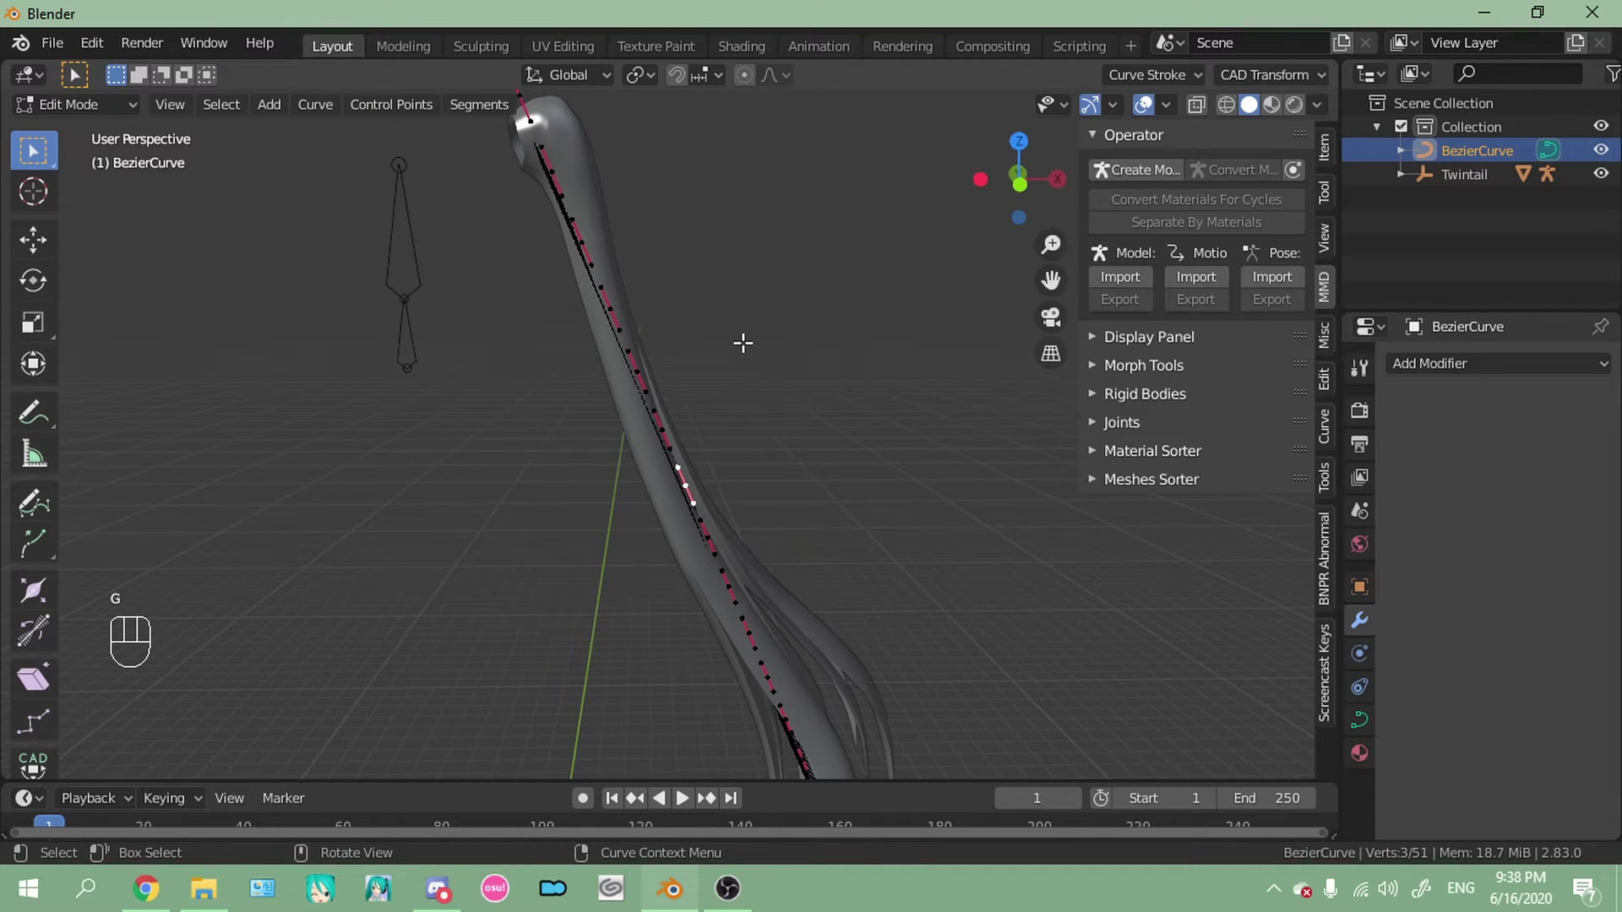
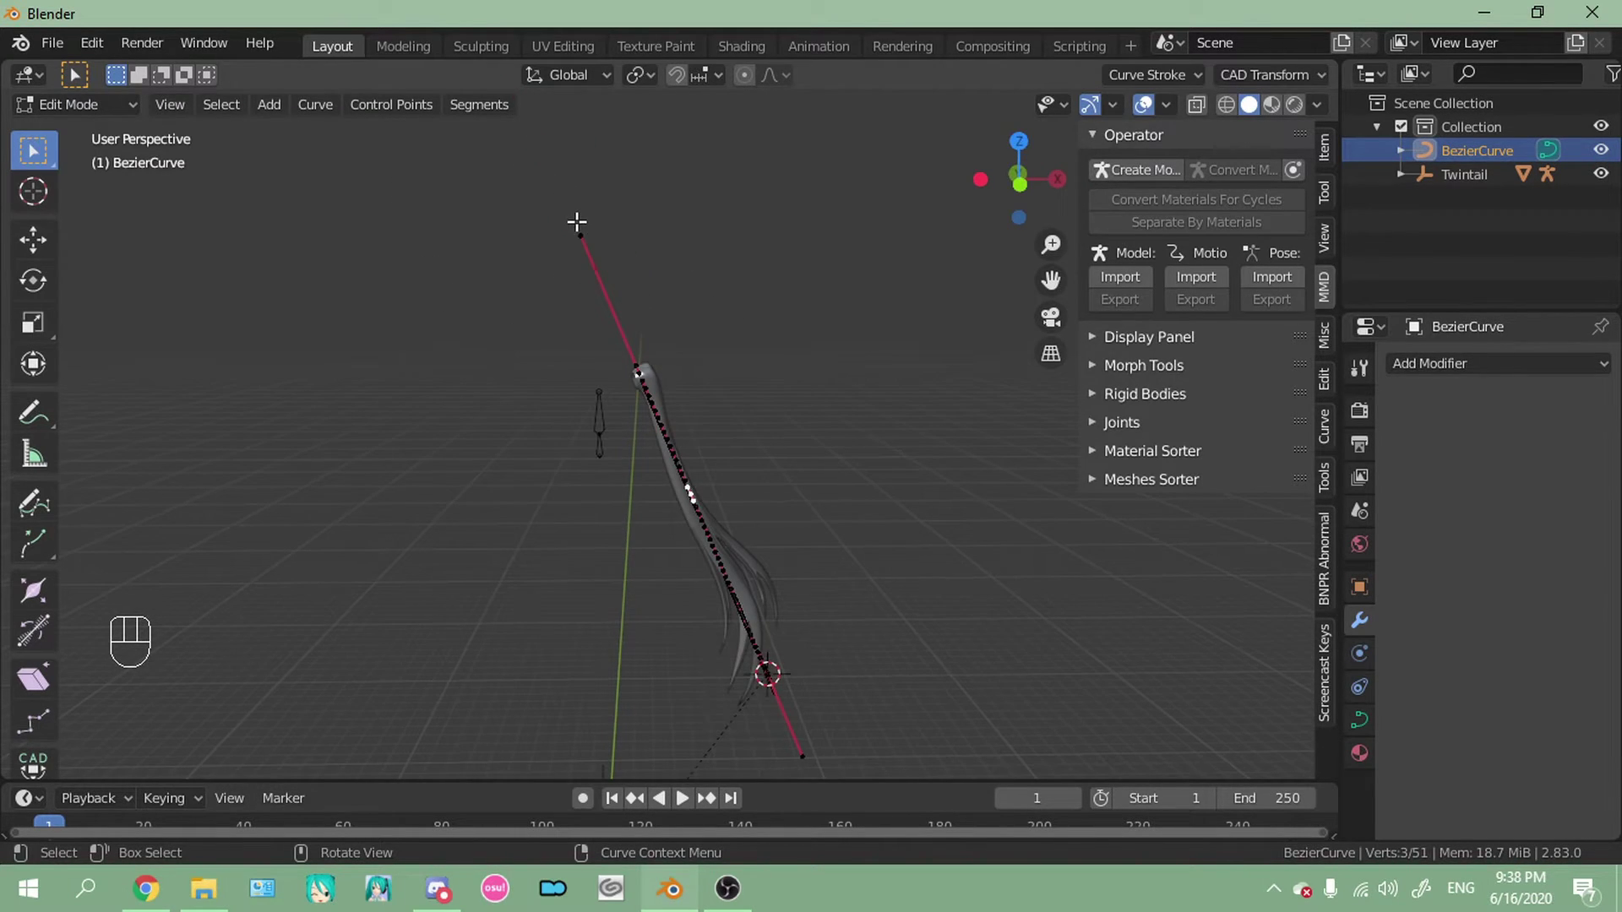
Move the curve's top control point and shrink its radius to about 0.90
{"action": "key", "text": "g"}
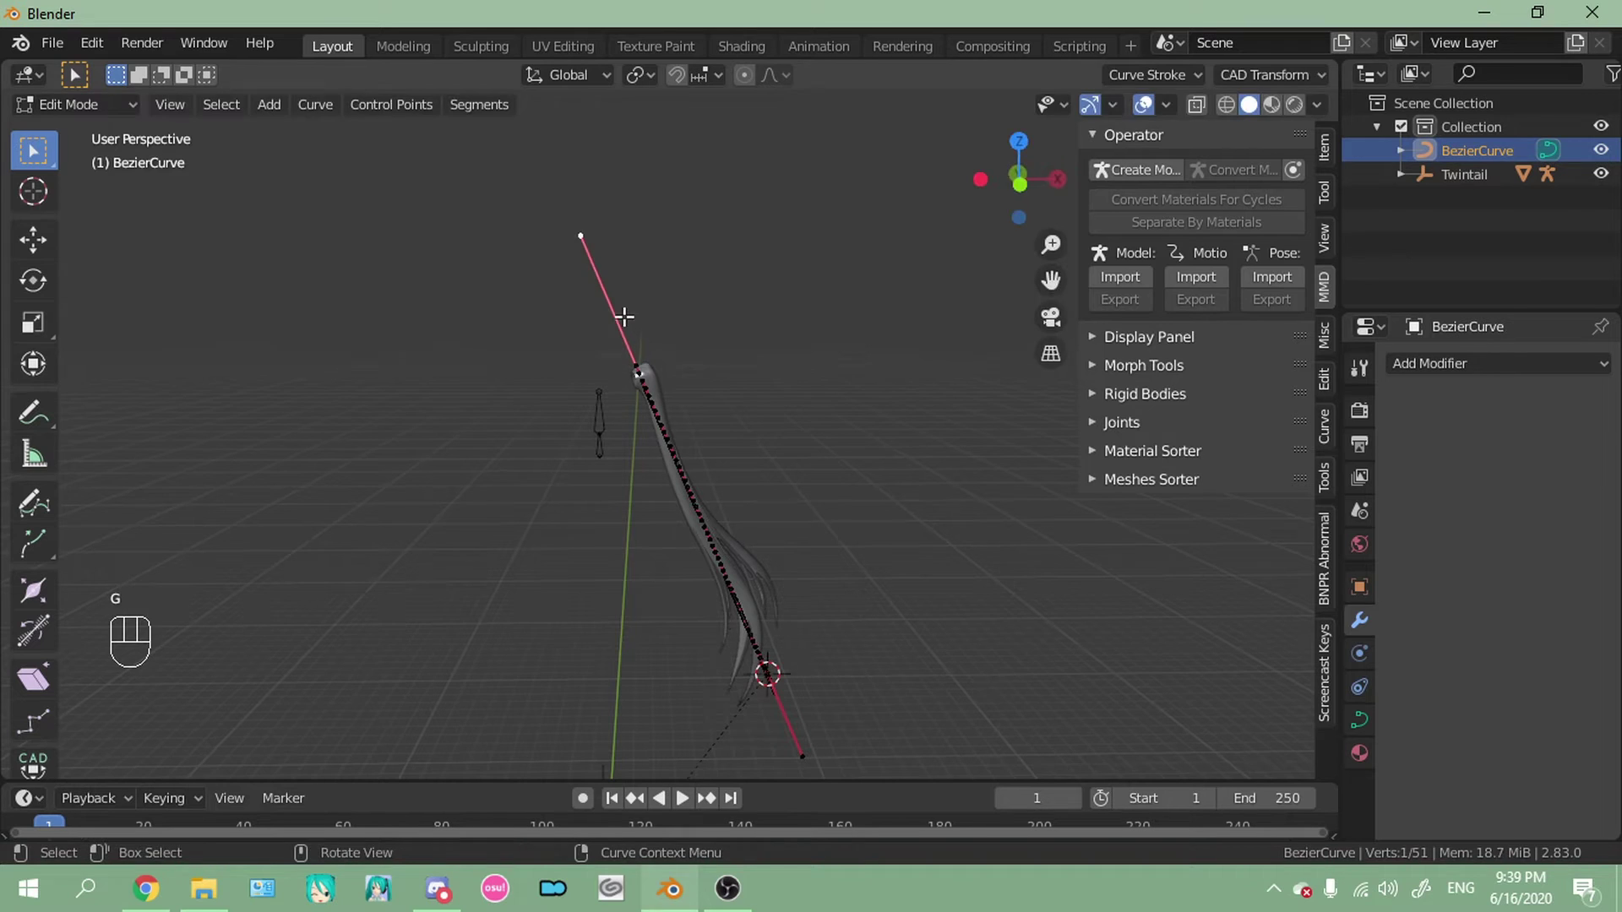
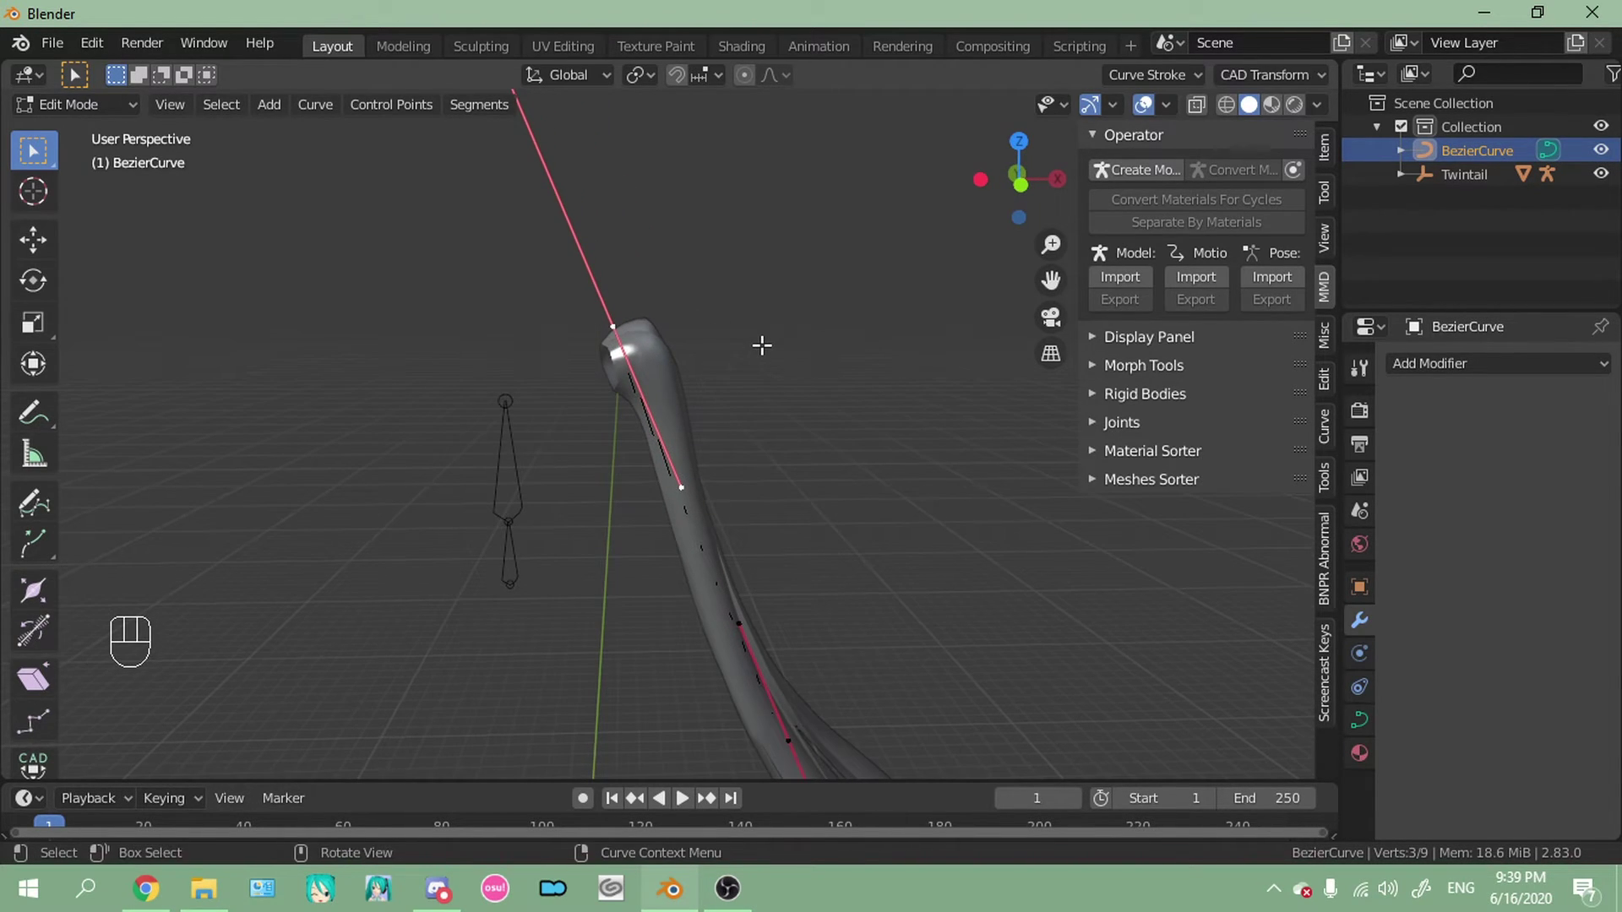
{"action": "key", "text": "alt+s"}
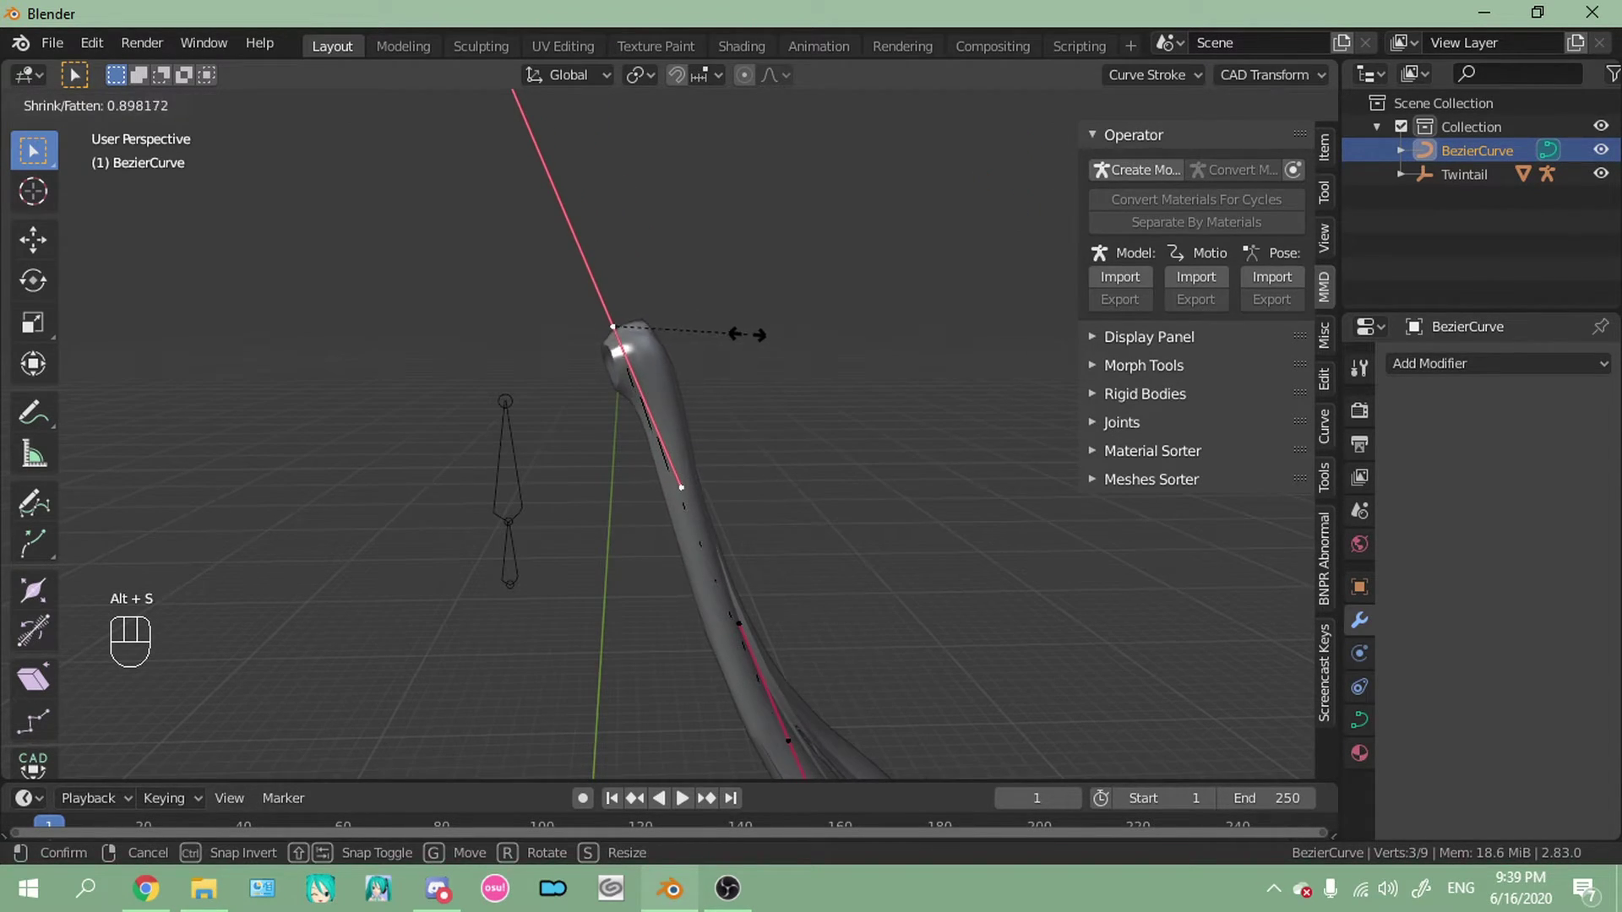
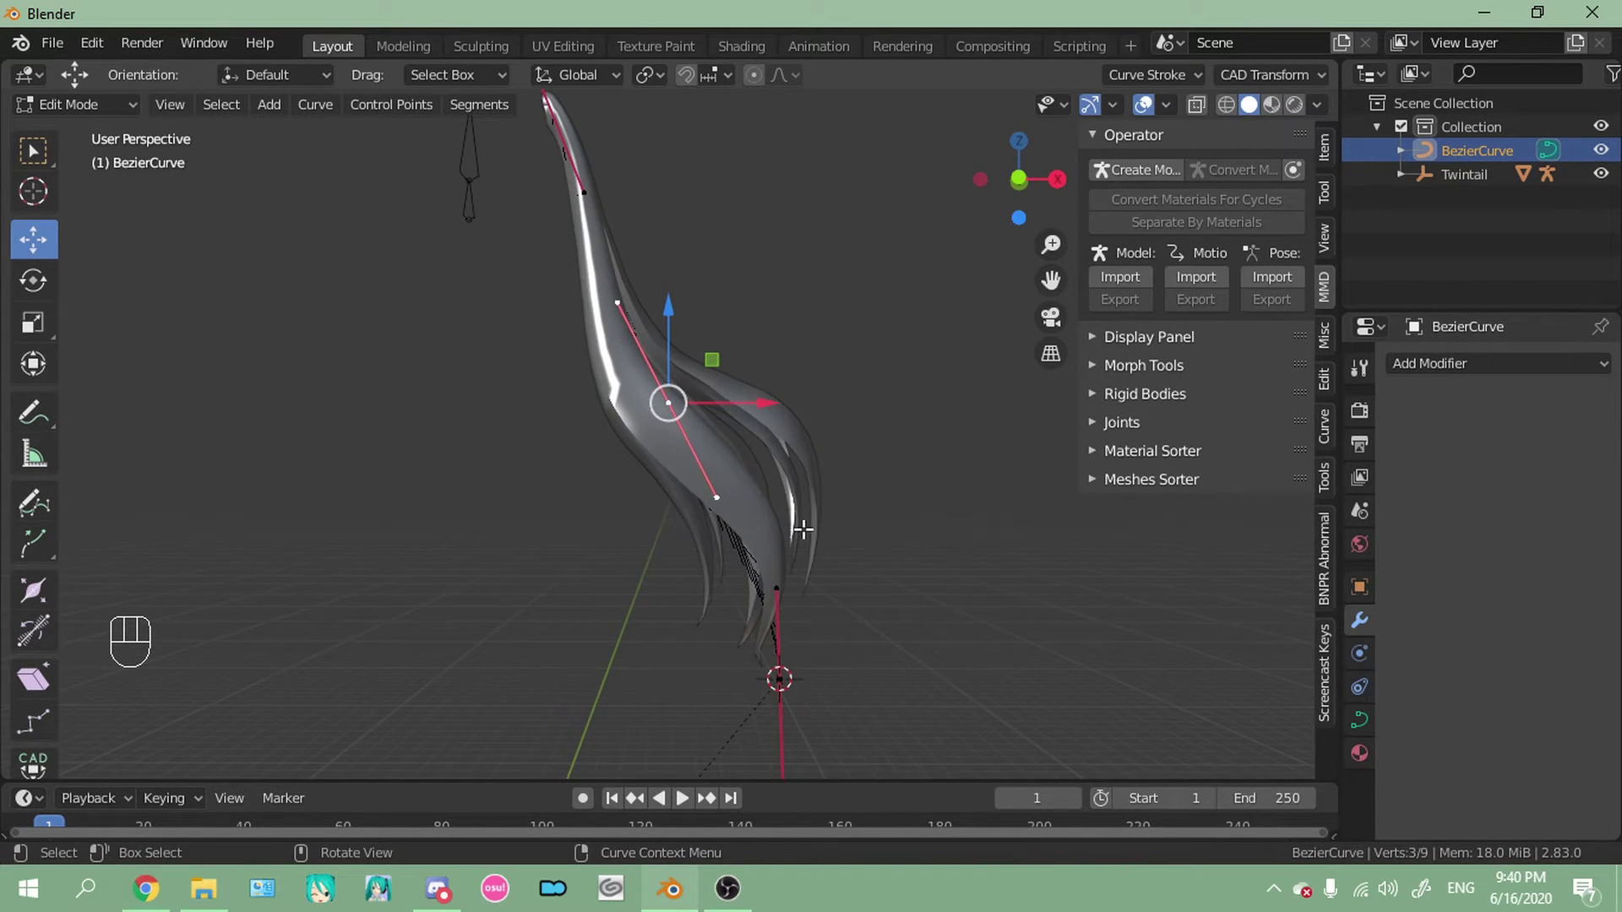
Tilt a middle curve point, then tilt the bottom point the other way to about -83°
{"action": "key", "text": "ctrl+t"}
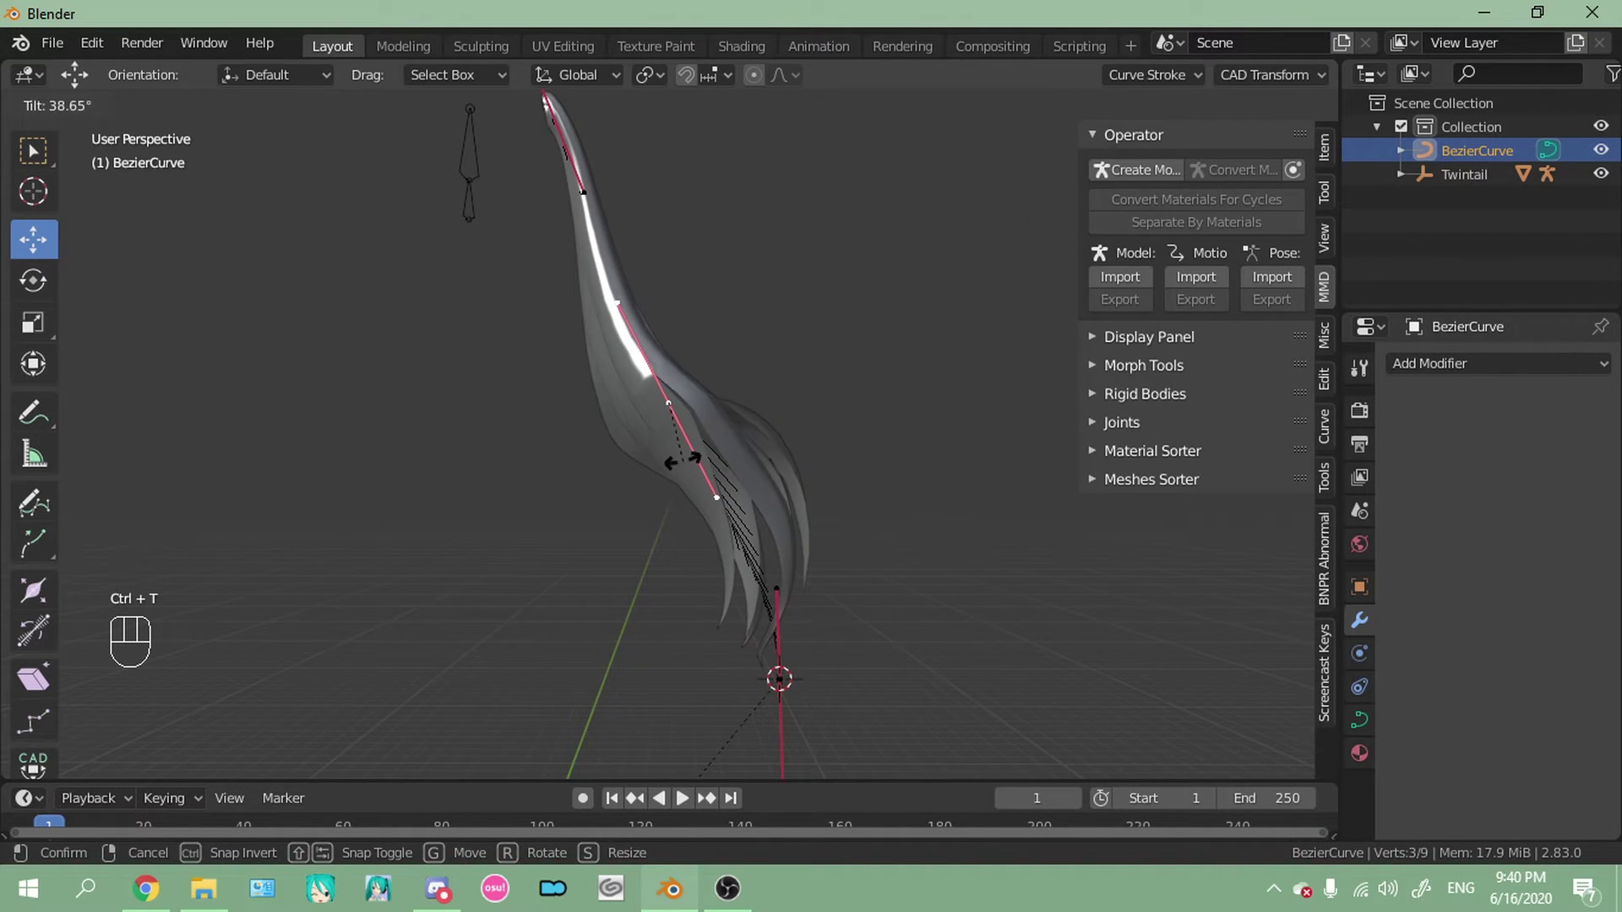
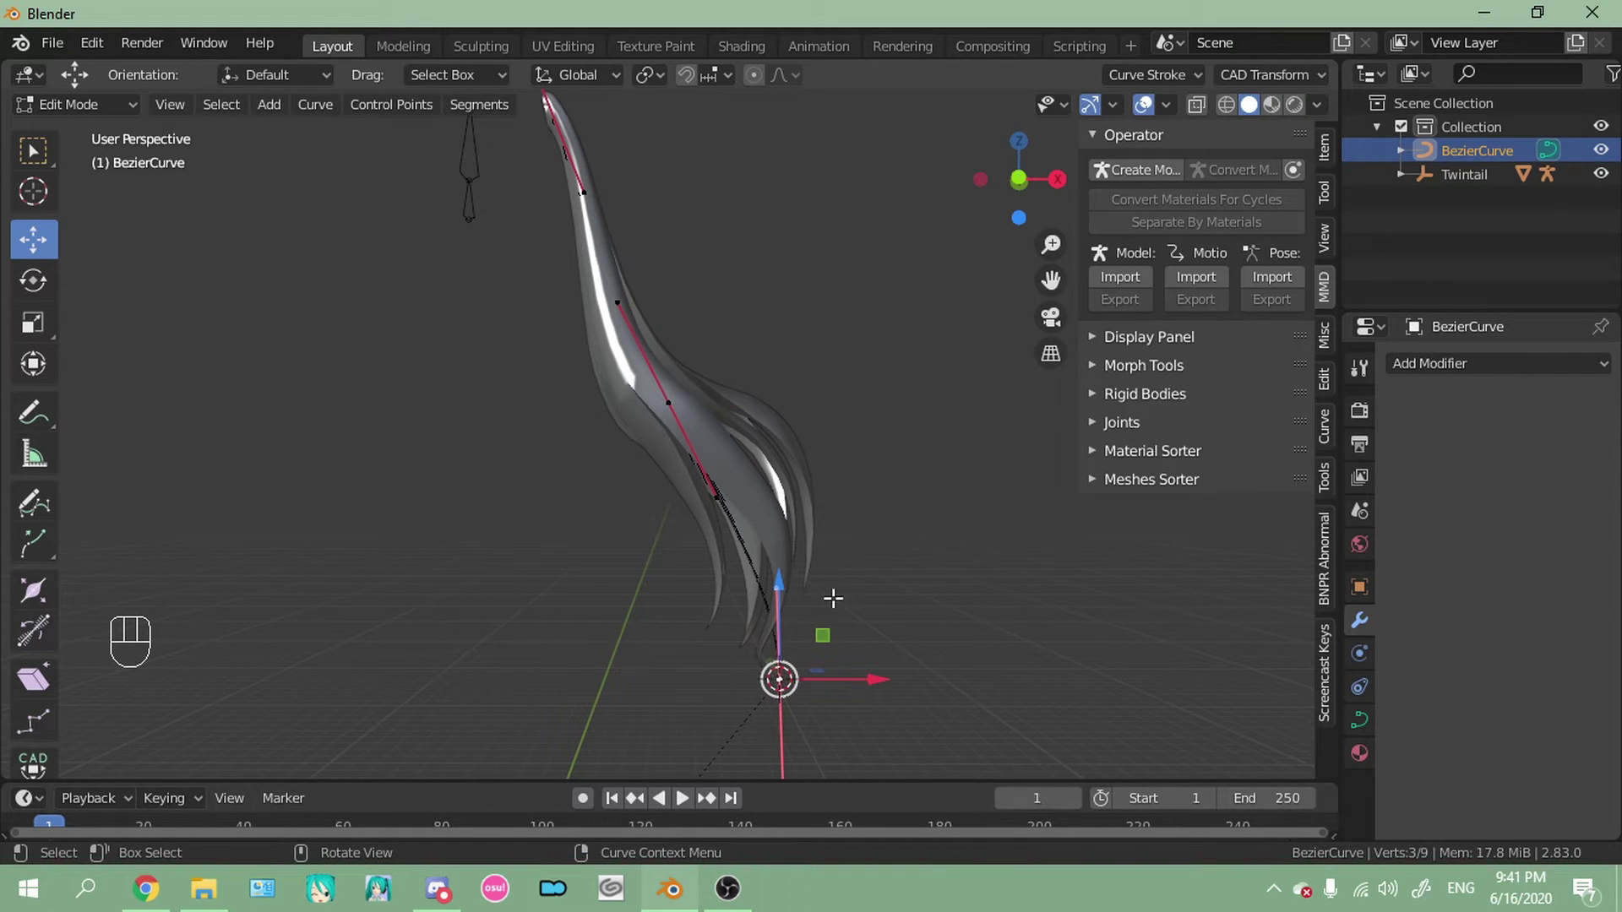
{"action": "key", "text": "ctrl+t"}
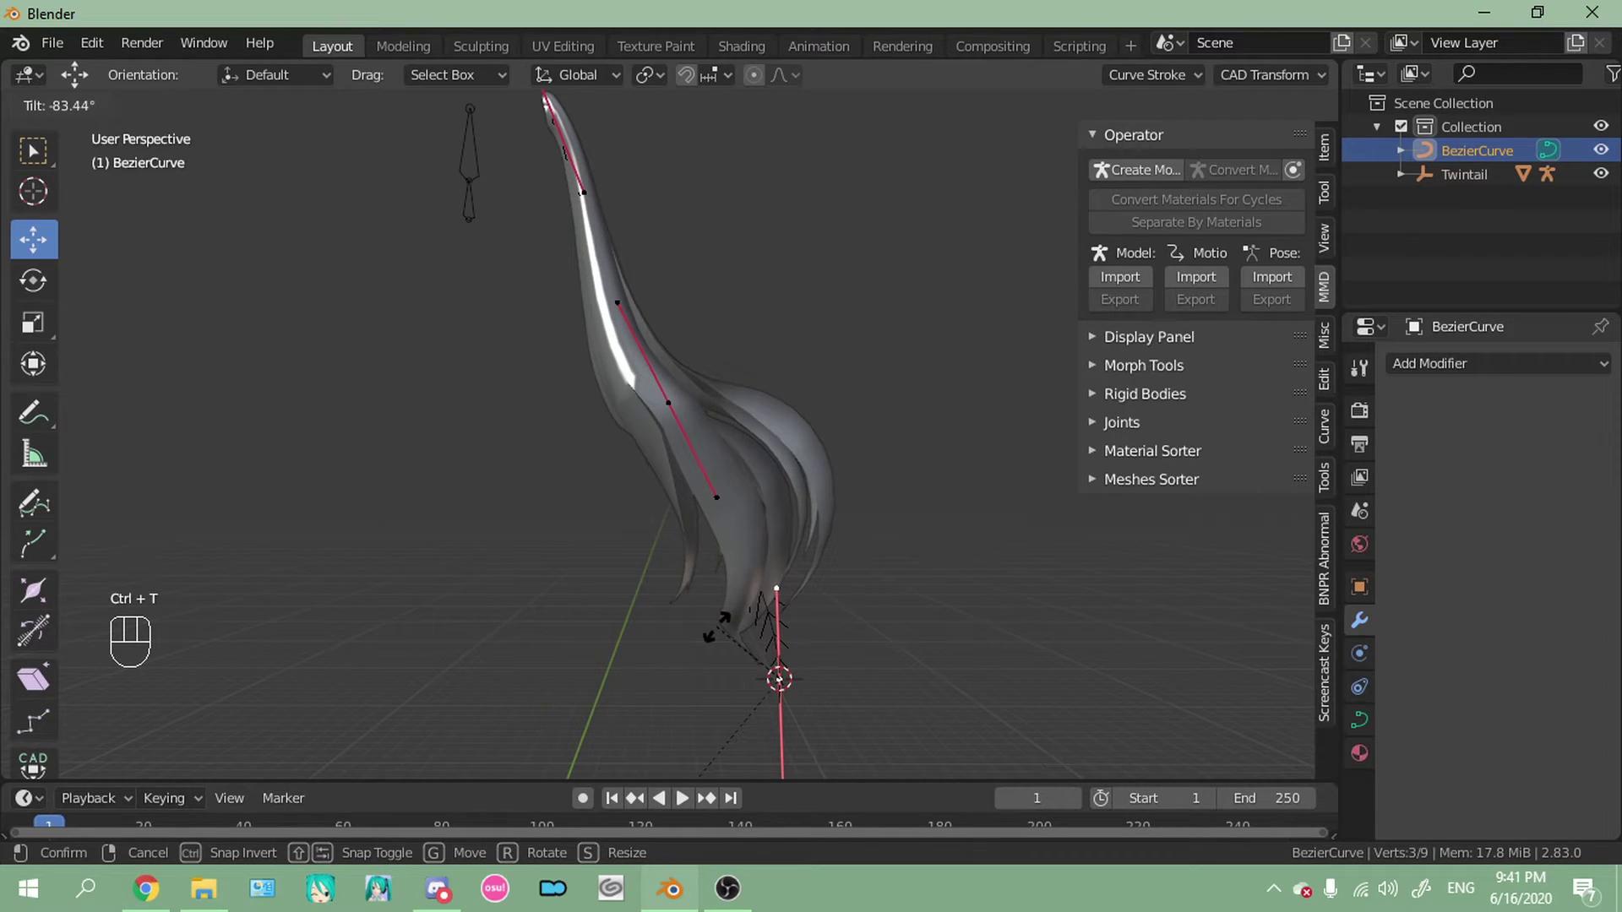
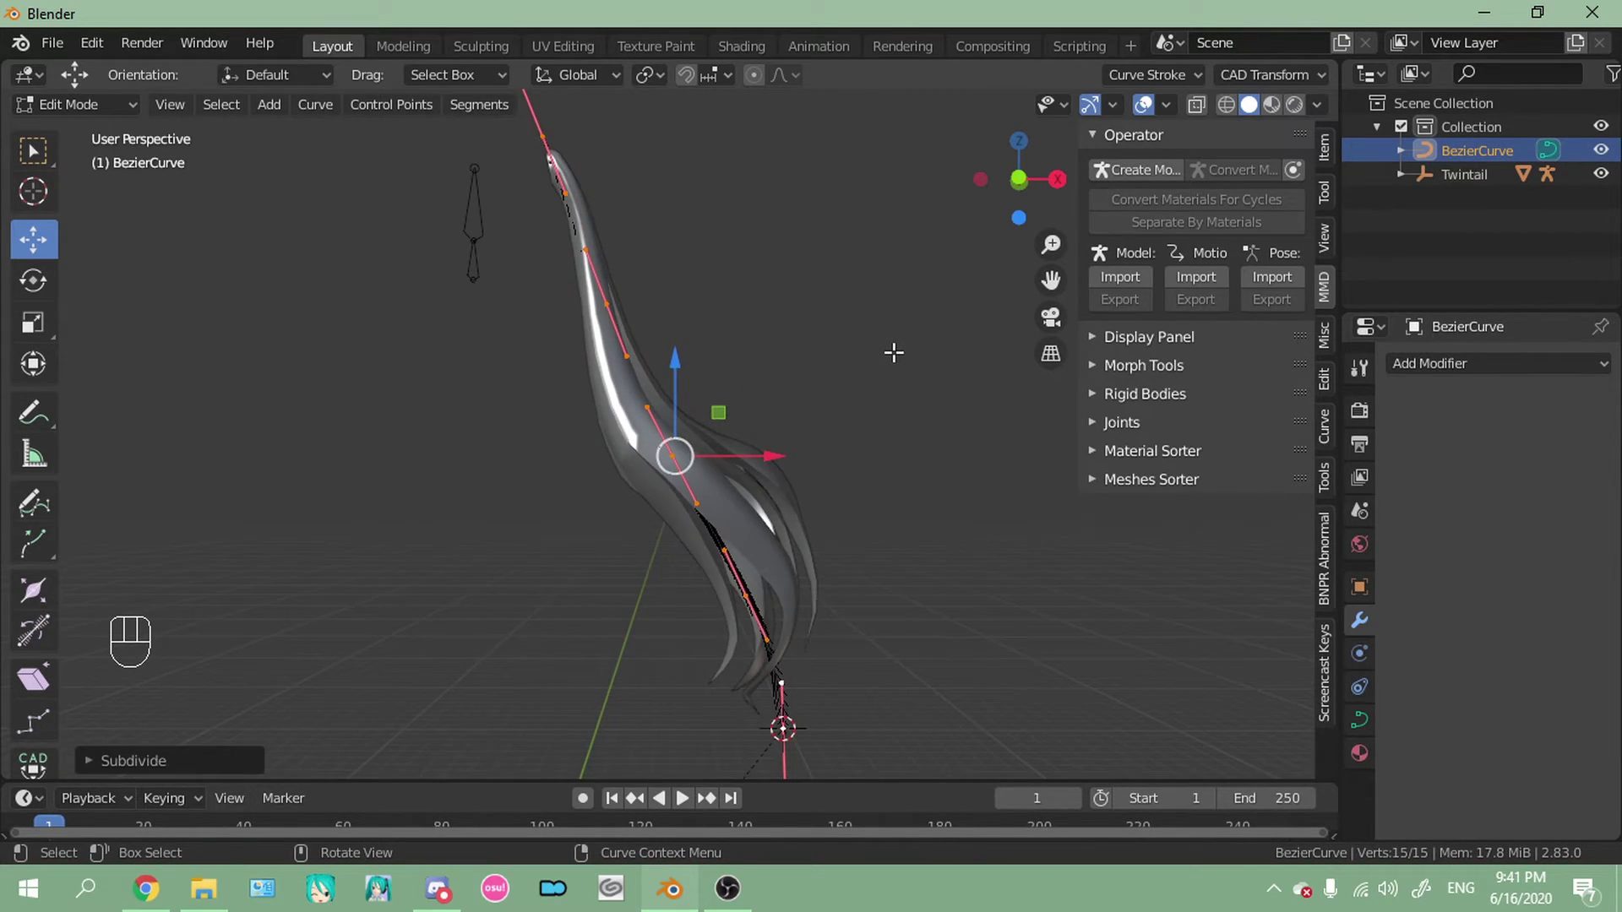
Undo the last tilt and orbit around the twintail to inspect the curve
{"action": "key", "text": "ctrl+z"}
{"action": "left_click", "coordinate": [35, 595]}
{"action": "middle_click", "coordinate": [35, 595]}
{"action": "left_click_drag", "start_coordinate": [35, 595], "coordinate": [34, 594]}
{"action": "middle_click", "coordinate": [35, 595]}
{"action": "middle_click", "coordinate": [34, 595]}
{"action": "middle_click", "coordinate": [34, 594]}
{"action": "middle_click", "coordinate": [34, 594]}
{"action": "middle_click", "coordinate": [35, 594]}
{"action": "middle_click", "coordinate": [35, 595]}
{"action": "middle_click", "coordinate": [34, 595]}
{"action": "middle_click", "coordinate": [35, 594]}
Twist a middle control point with the Tilt tool so the twintail bends smoothly
{"action": "left_click", "coordinate": [34, 594]}
{"action": "left_click_drag", "start_coordinate": [52, 638], "coordinate": [13, 635]}
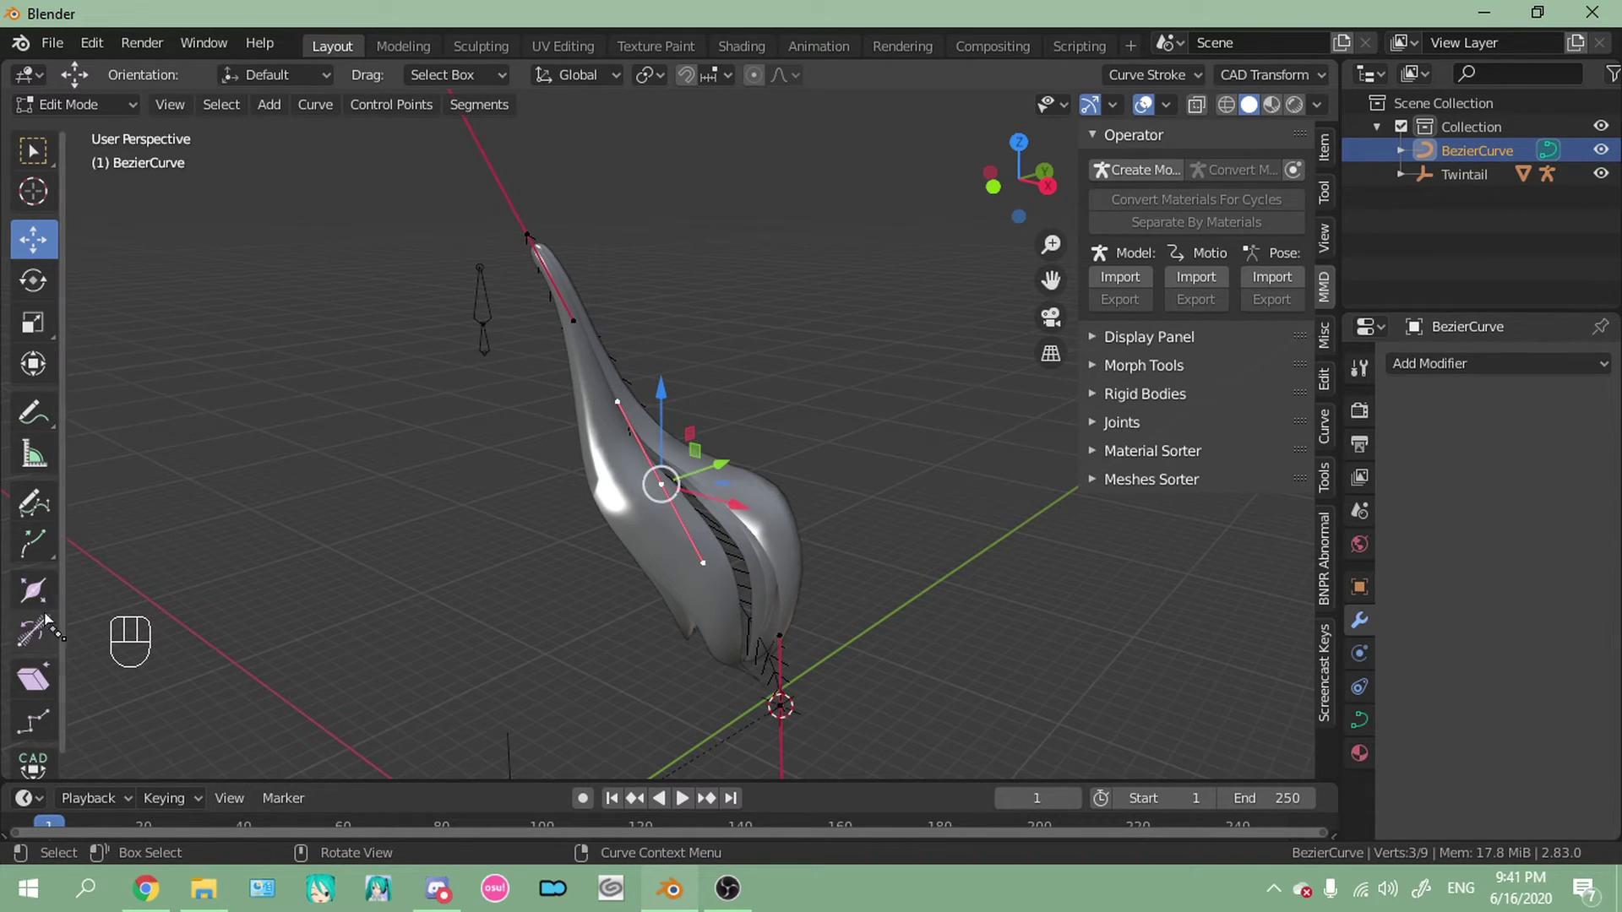
{"action": "left_click_drag", "start_coordinate": [36, 640], "coordinate": [35, 595]}
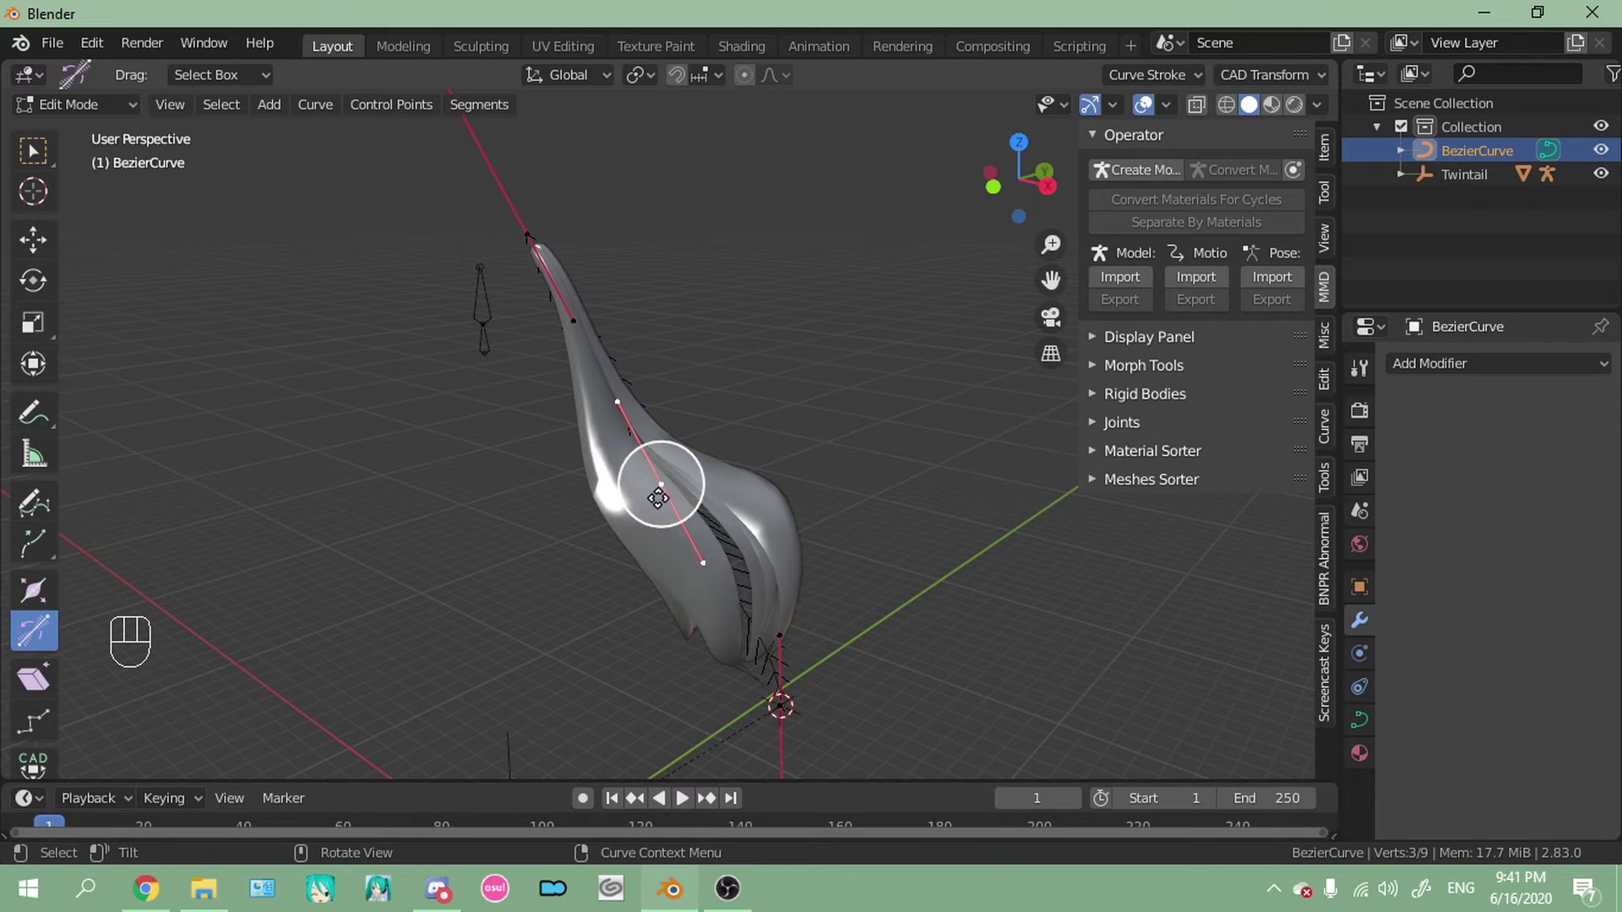
{"action": "left_click", "coordinate": [34, 595]}
{"action": "middle_click", "coordinate": [35, 594]}
{"action": "key", "text": "ctrl+z"}
{"action": "left_click", "coordinate": [35, 594]}
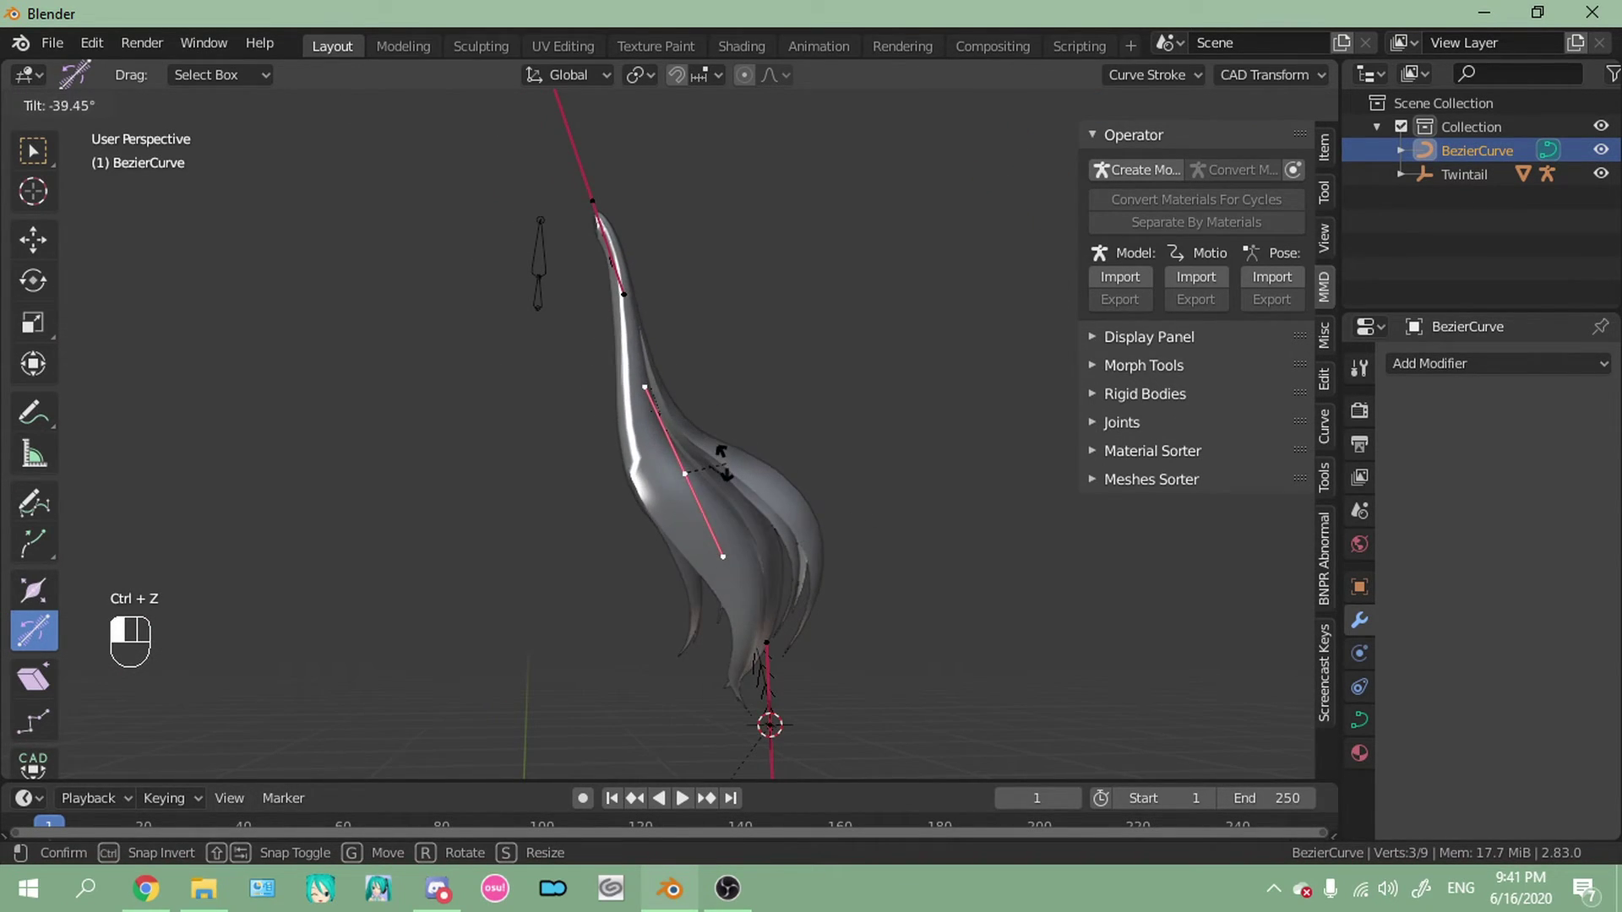
{"action": "middle_click", "coordinate": [34, 595]}
{"action": "middle_click", "coordinate": [34, 595]}
{"action": "middle_click", "coordinate": [35, 595]}
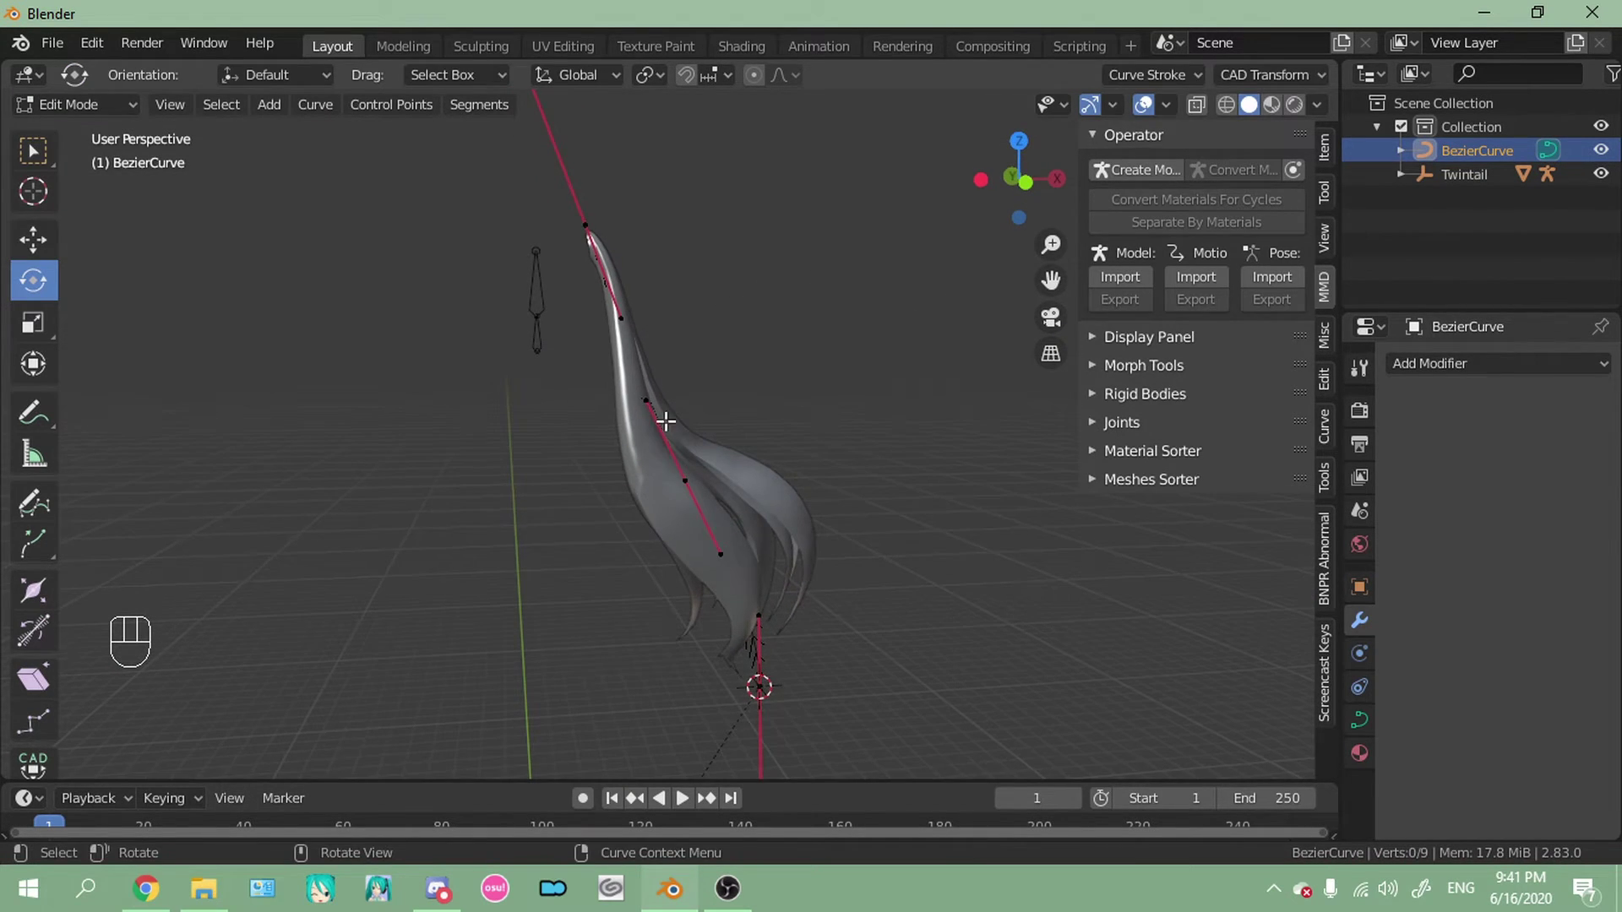
{"action": "middle_click", "coordinate": [34, 594]}
{"action": "middle_click", "coordinate": [35, 595]}
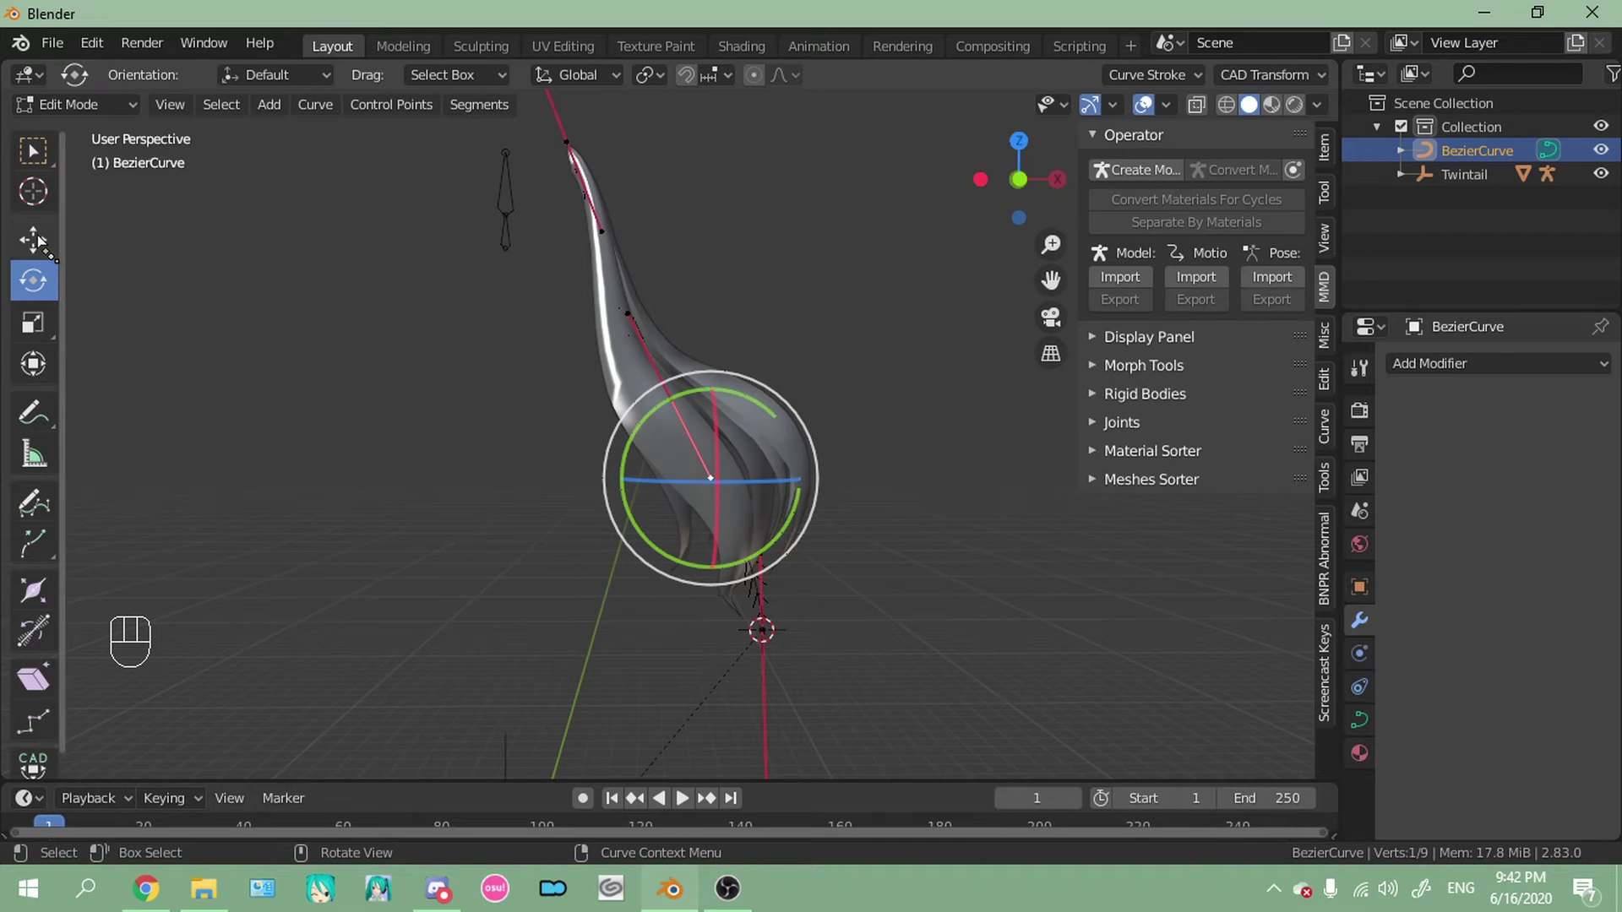
Move the lower-bend and bottom control points outward, then leave Edit Mode
{"action": "left_click", "coordinate": [34, 595]}
{"action": "left_click", "coordinate": [34, 595]}
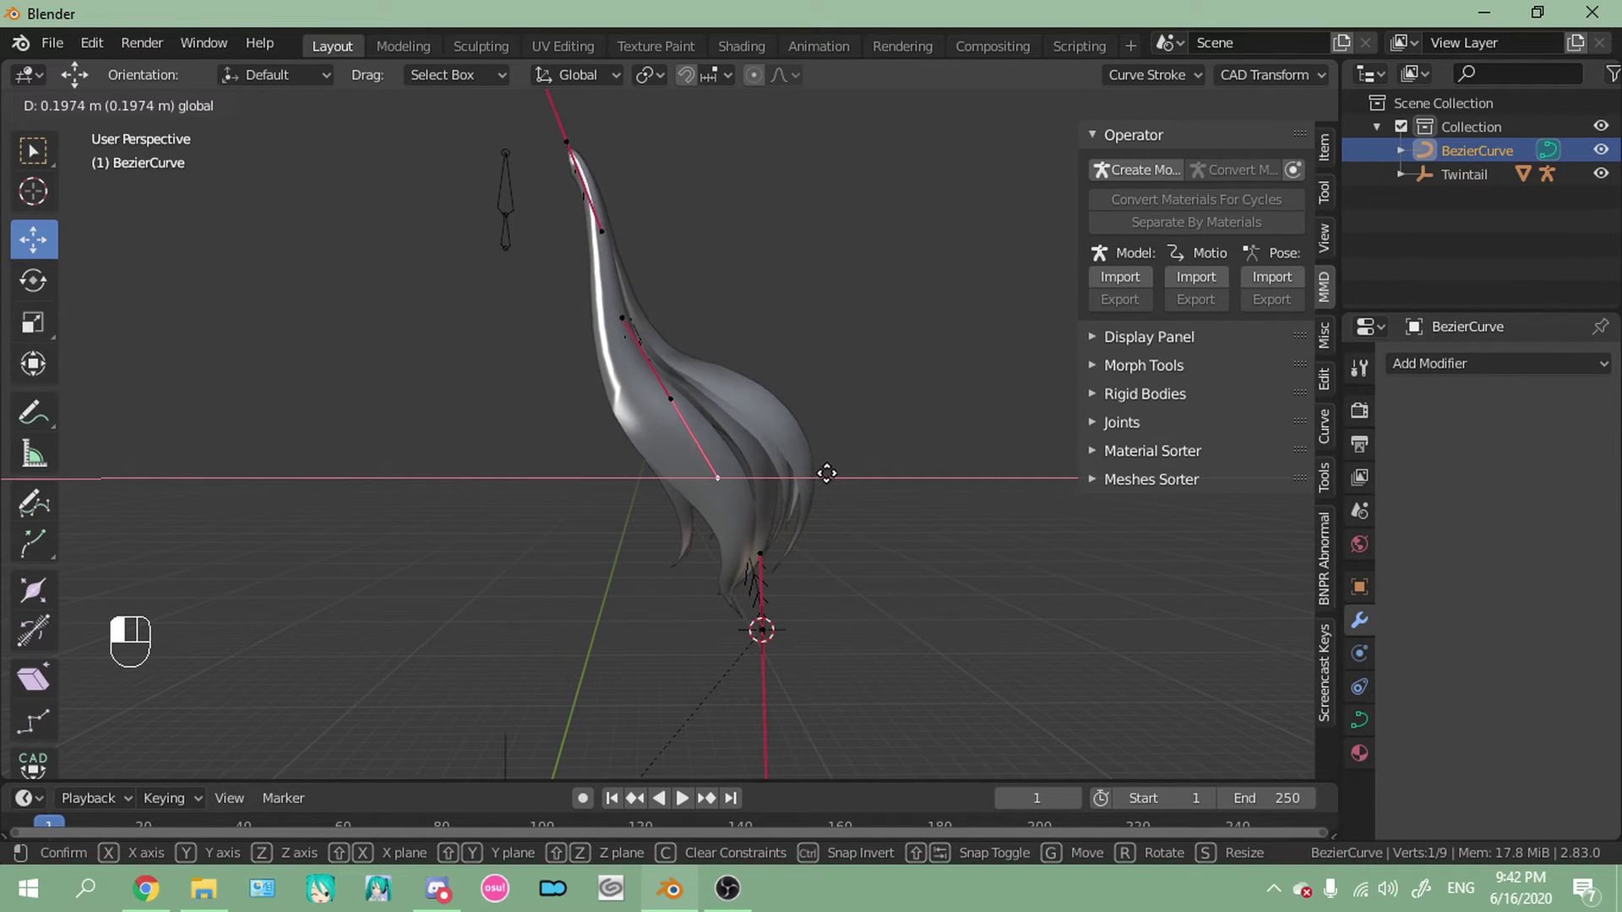
{"action": "middle_click", "coordinate": [35, 595]}
{"action": "left_click", "coordinate": [35, 594]}
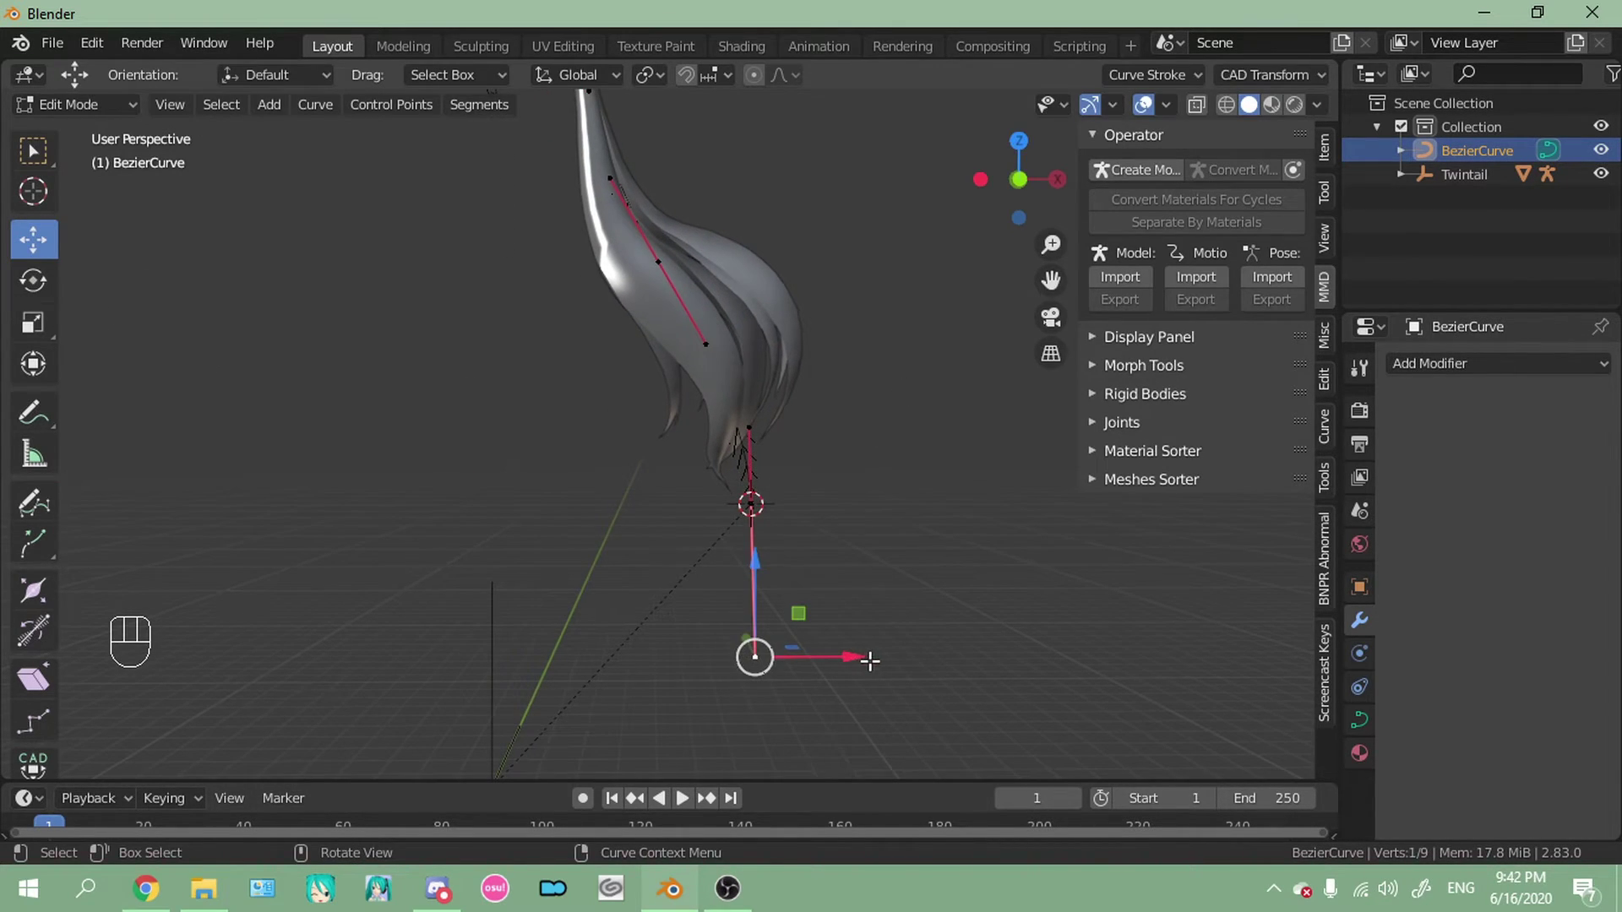
{"action": "left_click", "coordinate": [35, 595]}
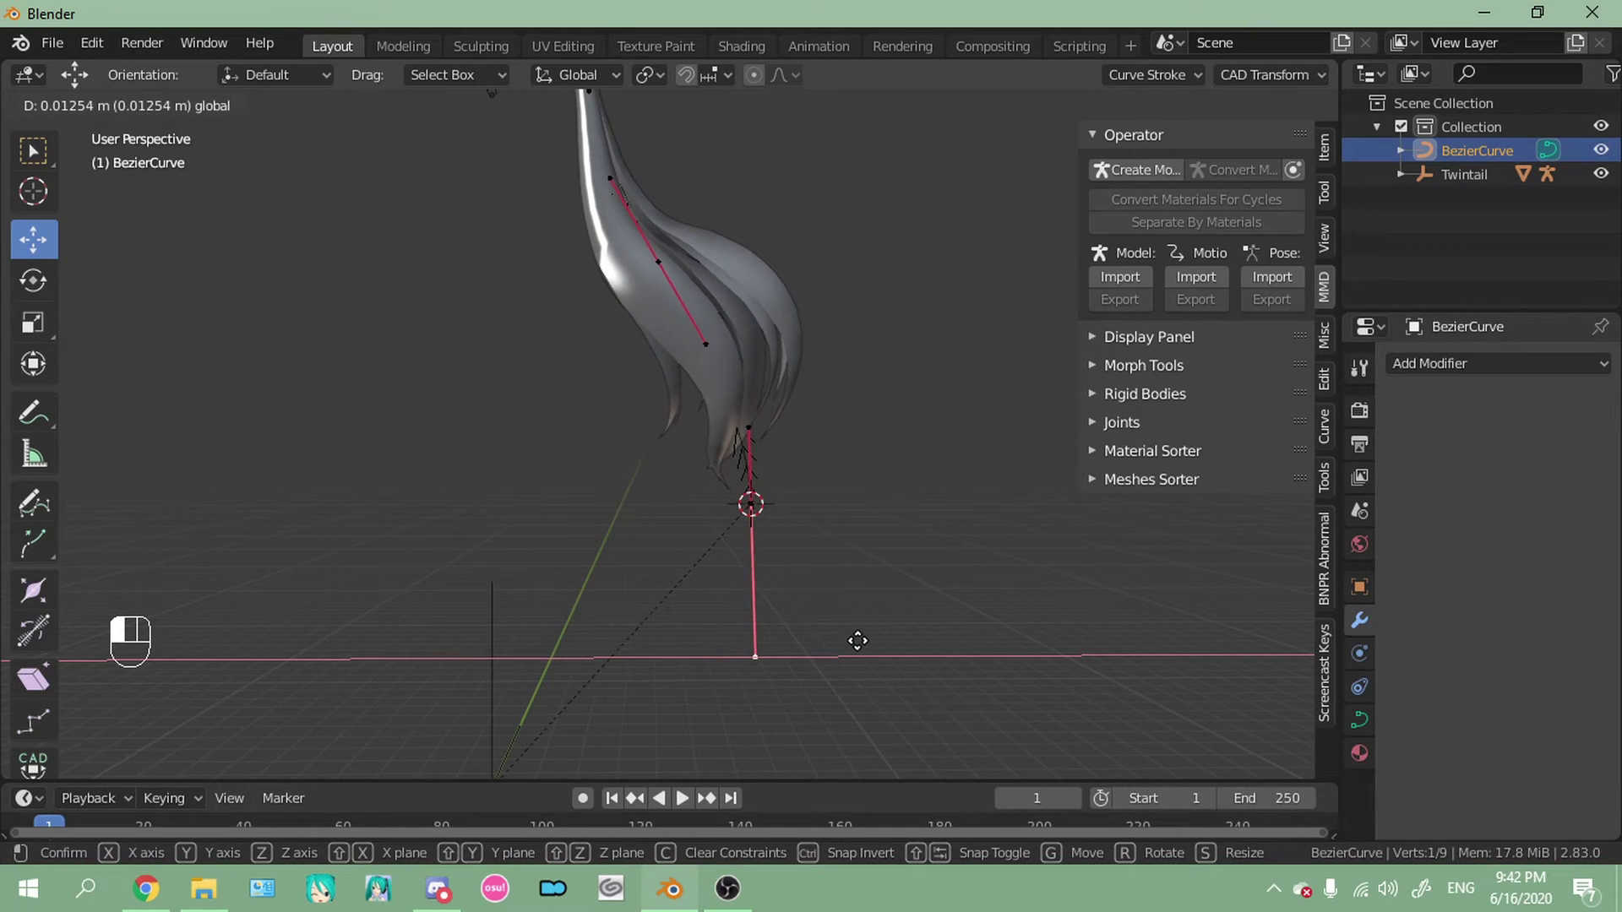
{"action": "middle_click", "coordinate": [35, 594]}
{"action": "left_click_drag", "start_coordinate": [110, 113], "coordinate": [112, 140]}
{"action": "left_click_drag", "start_coordinate": [452, 401], "coordinate": [466, 468]}
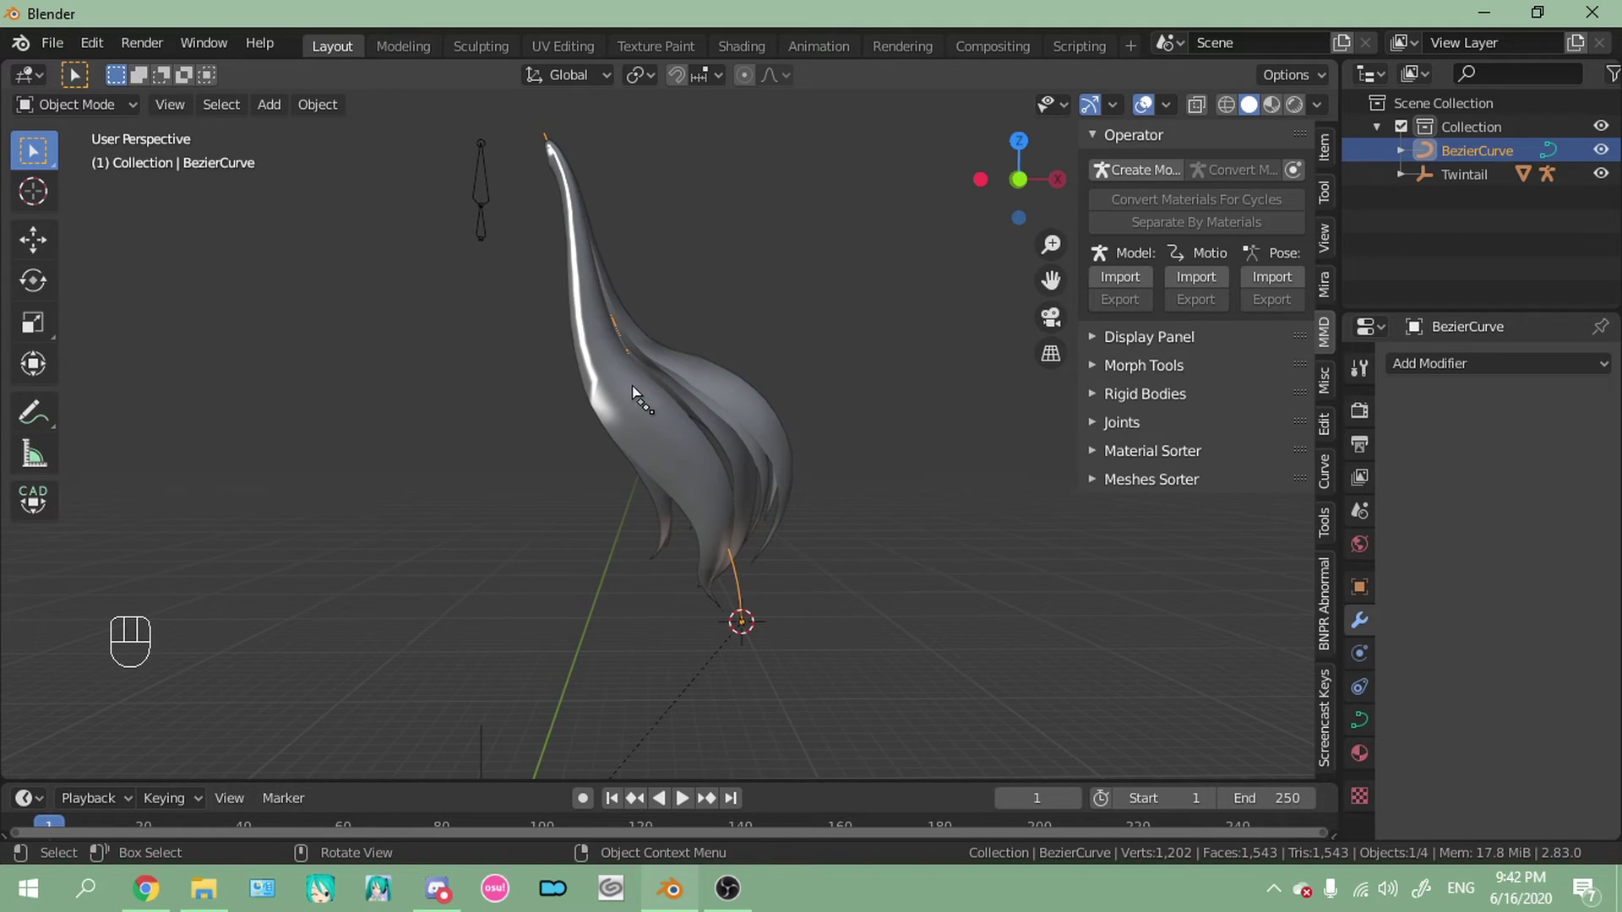
Remove Twintail_mesh's Basis shape key and apply its Curve modifier permanently
{"action": "left_click_drag", "start_coordinate": [1446, 650], "coordinate": [1306, 772]}
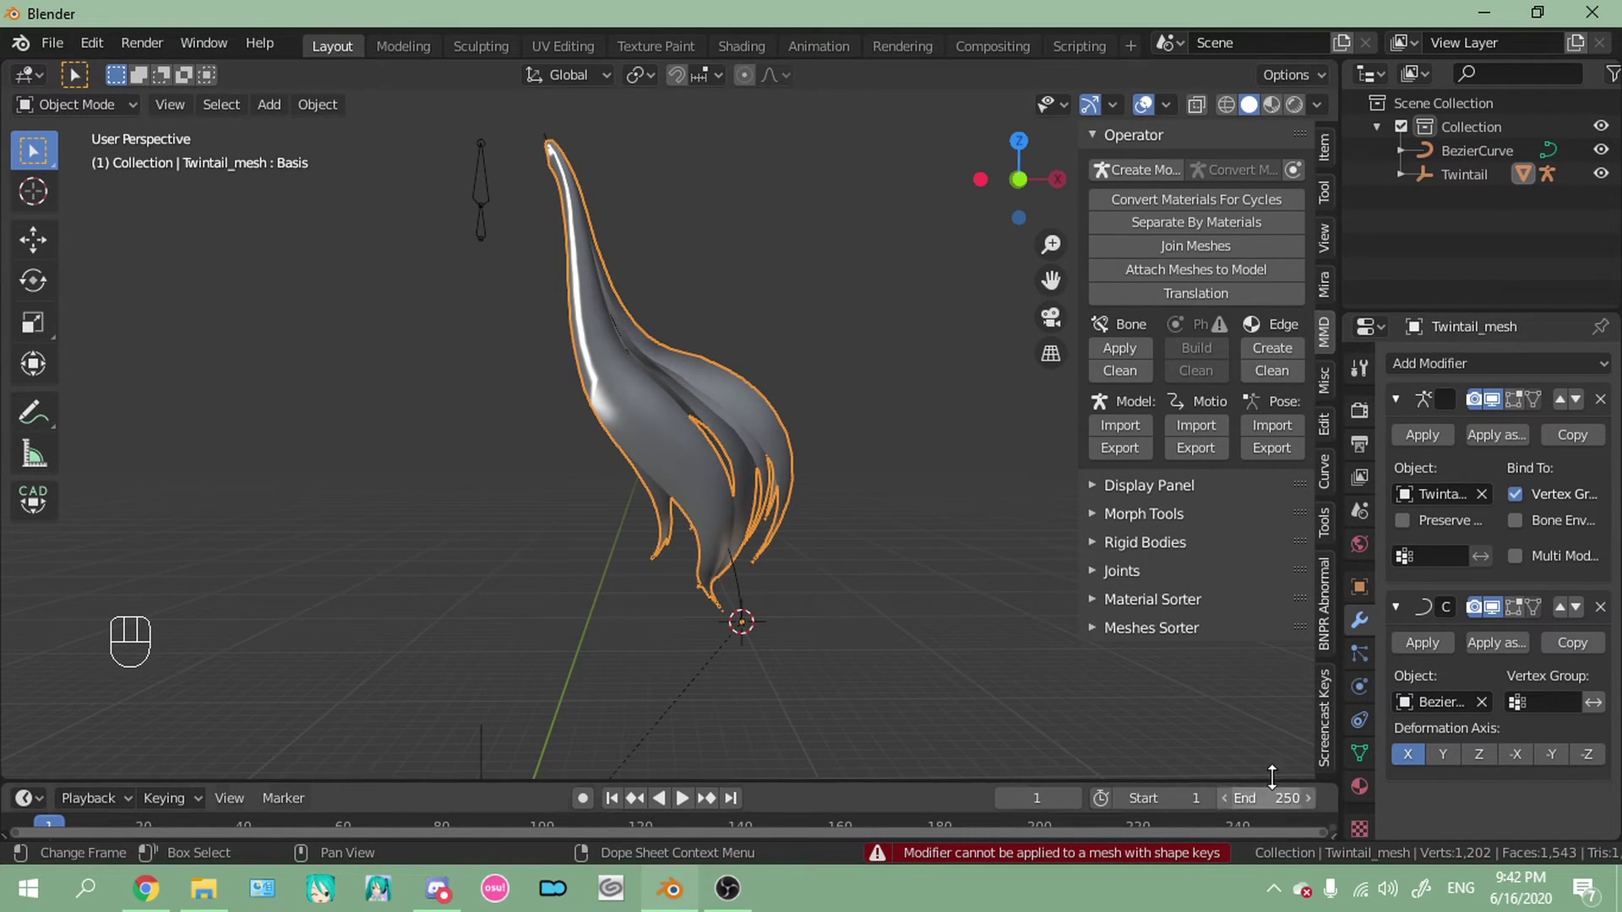
{"action": "left_click", "coordinate": [1369, 762]}
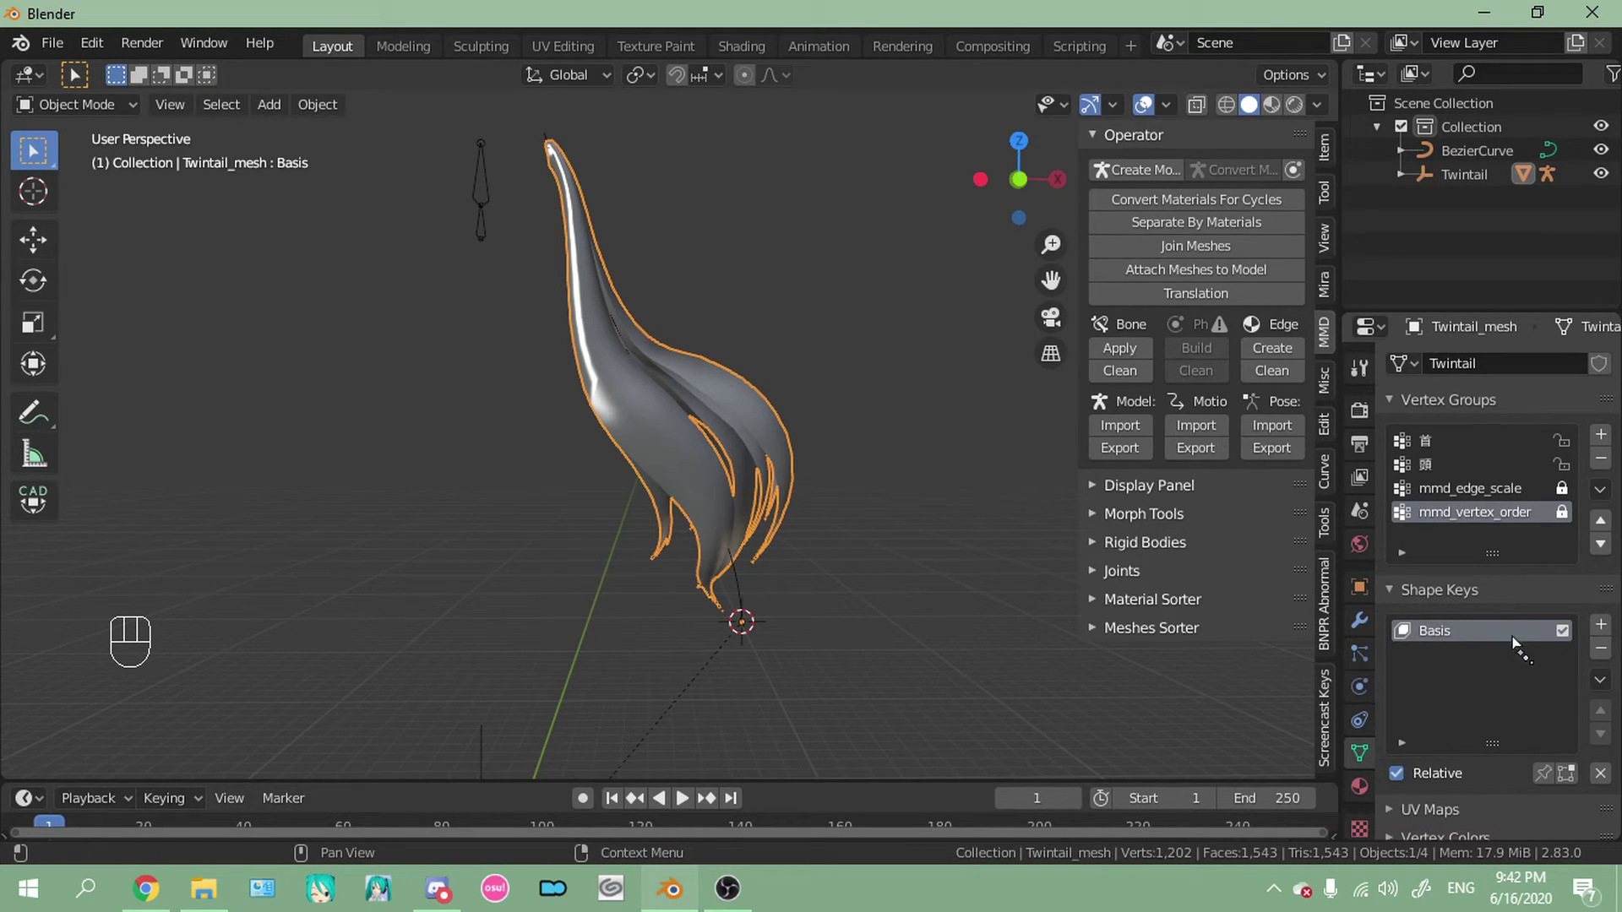
{"action": "left_click", "coordinate": [1615, 653]}
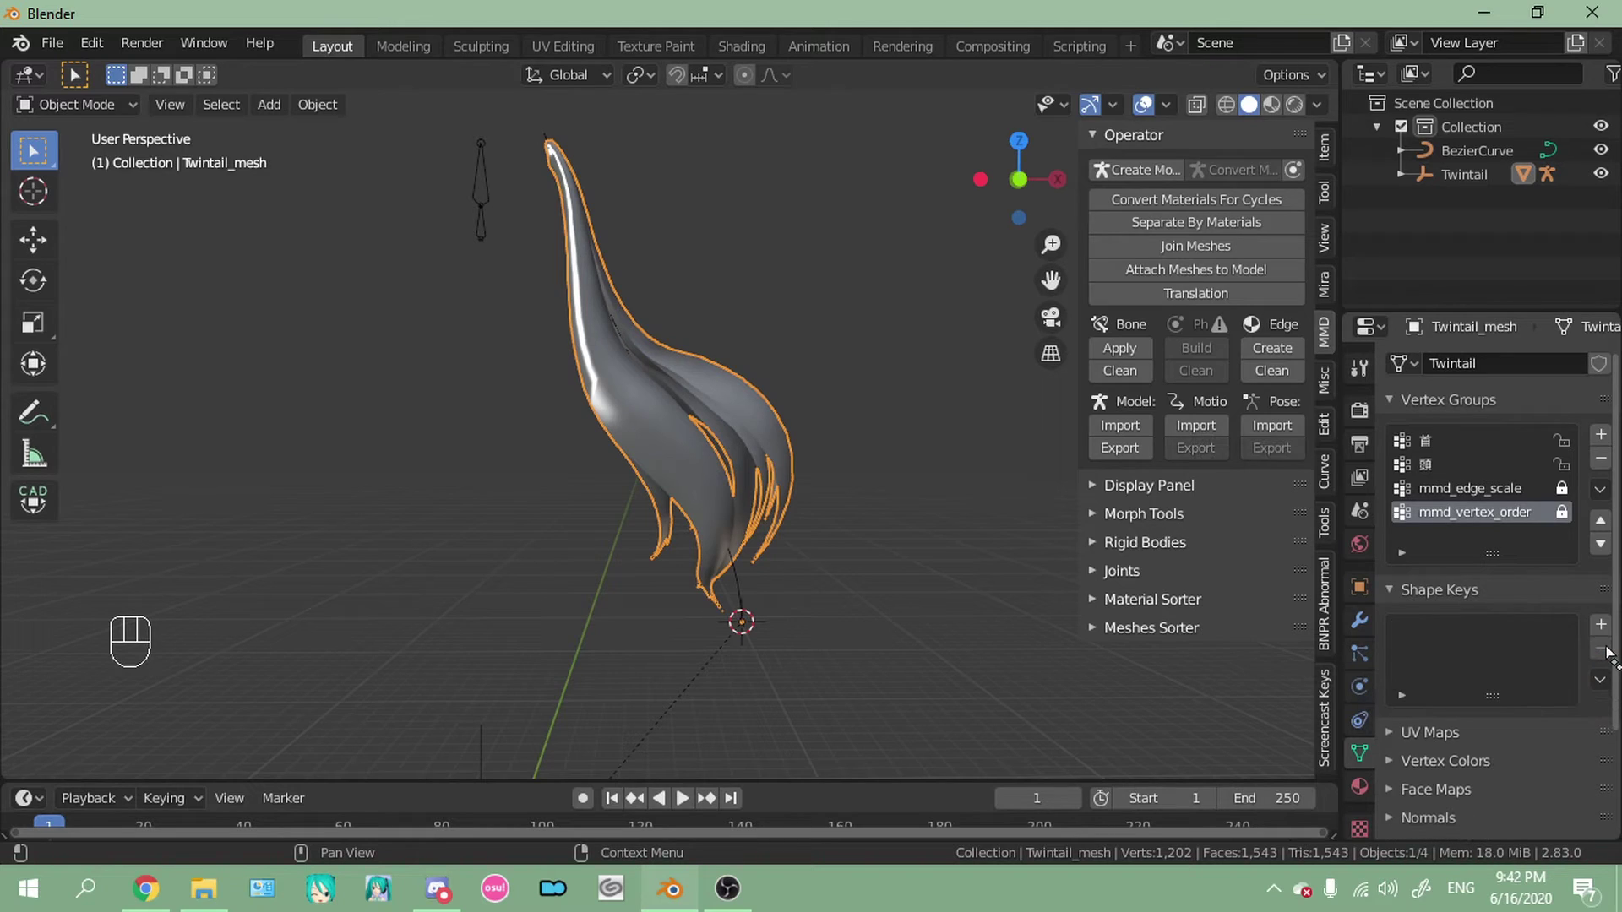
{"action": "left_click", "coordinate": [1376, 619]}
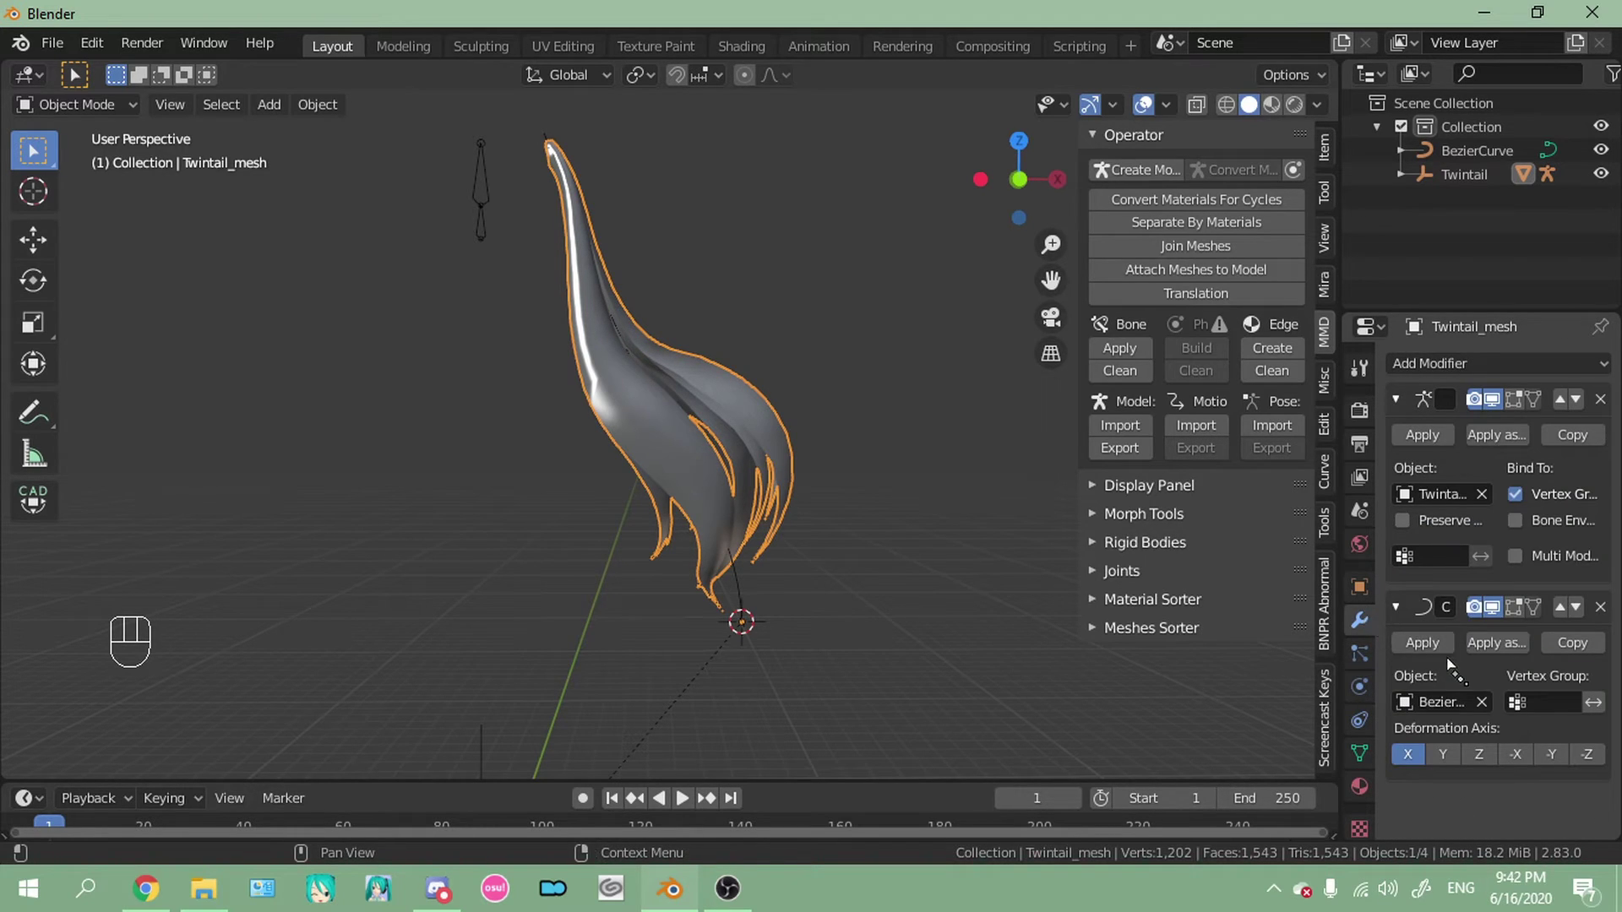
{"action": "left_click", "coordinate": [1449, 649]}
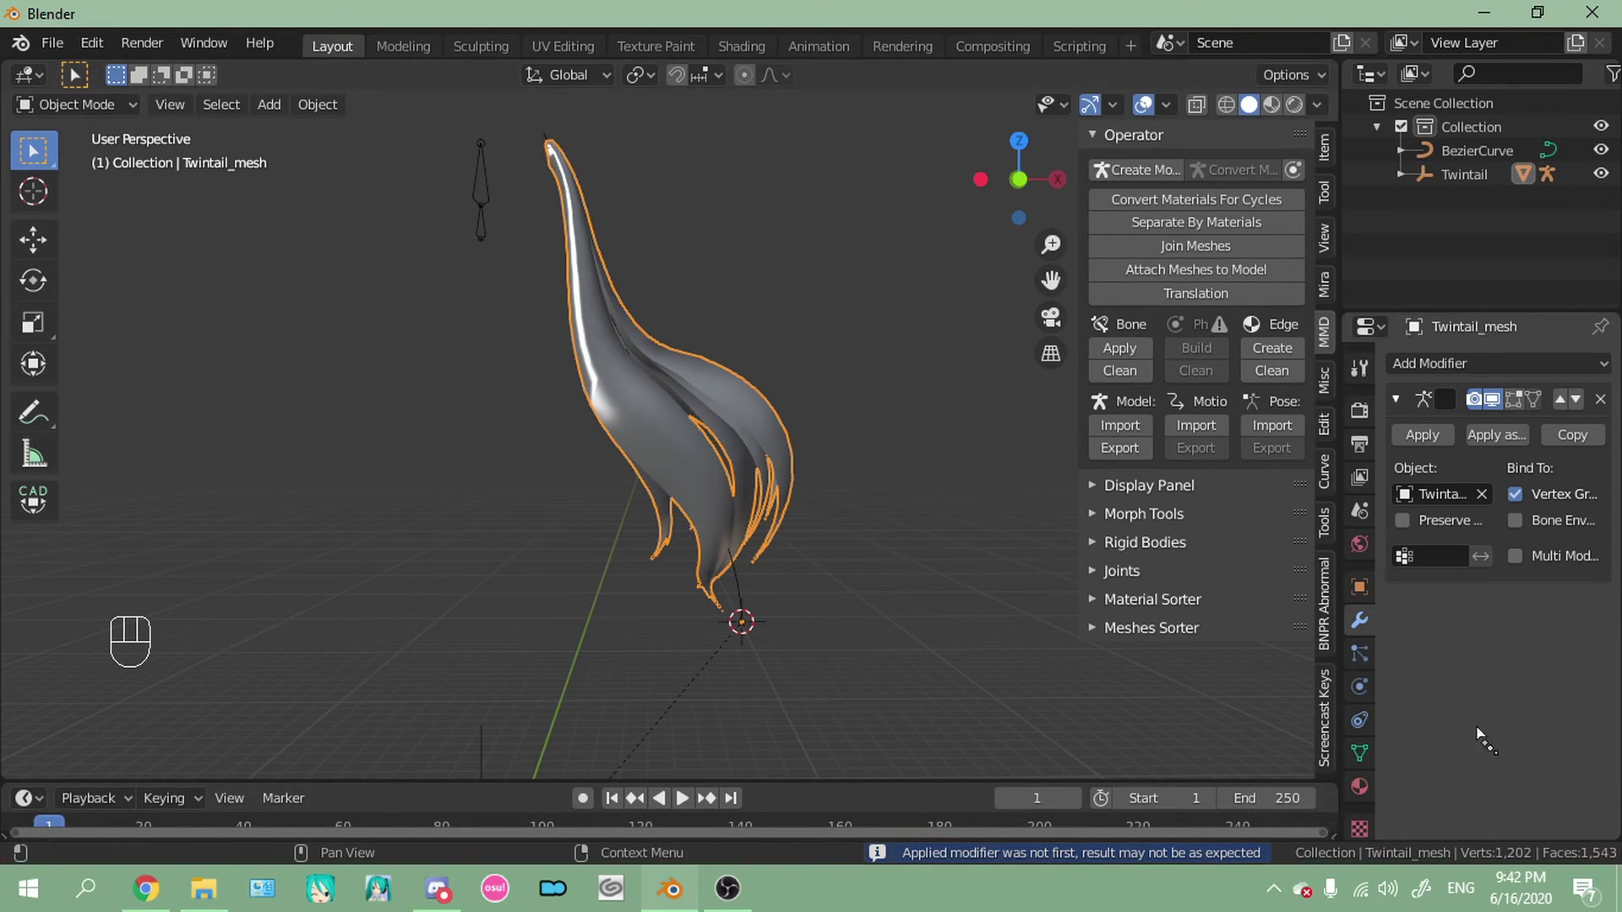
Add a fresh Basis shape key to the mesh and select the BezierCurve
{"action": "left_click", "coordinate": [1358, 752]}
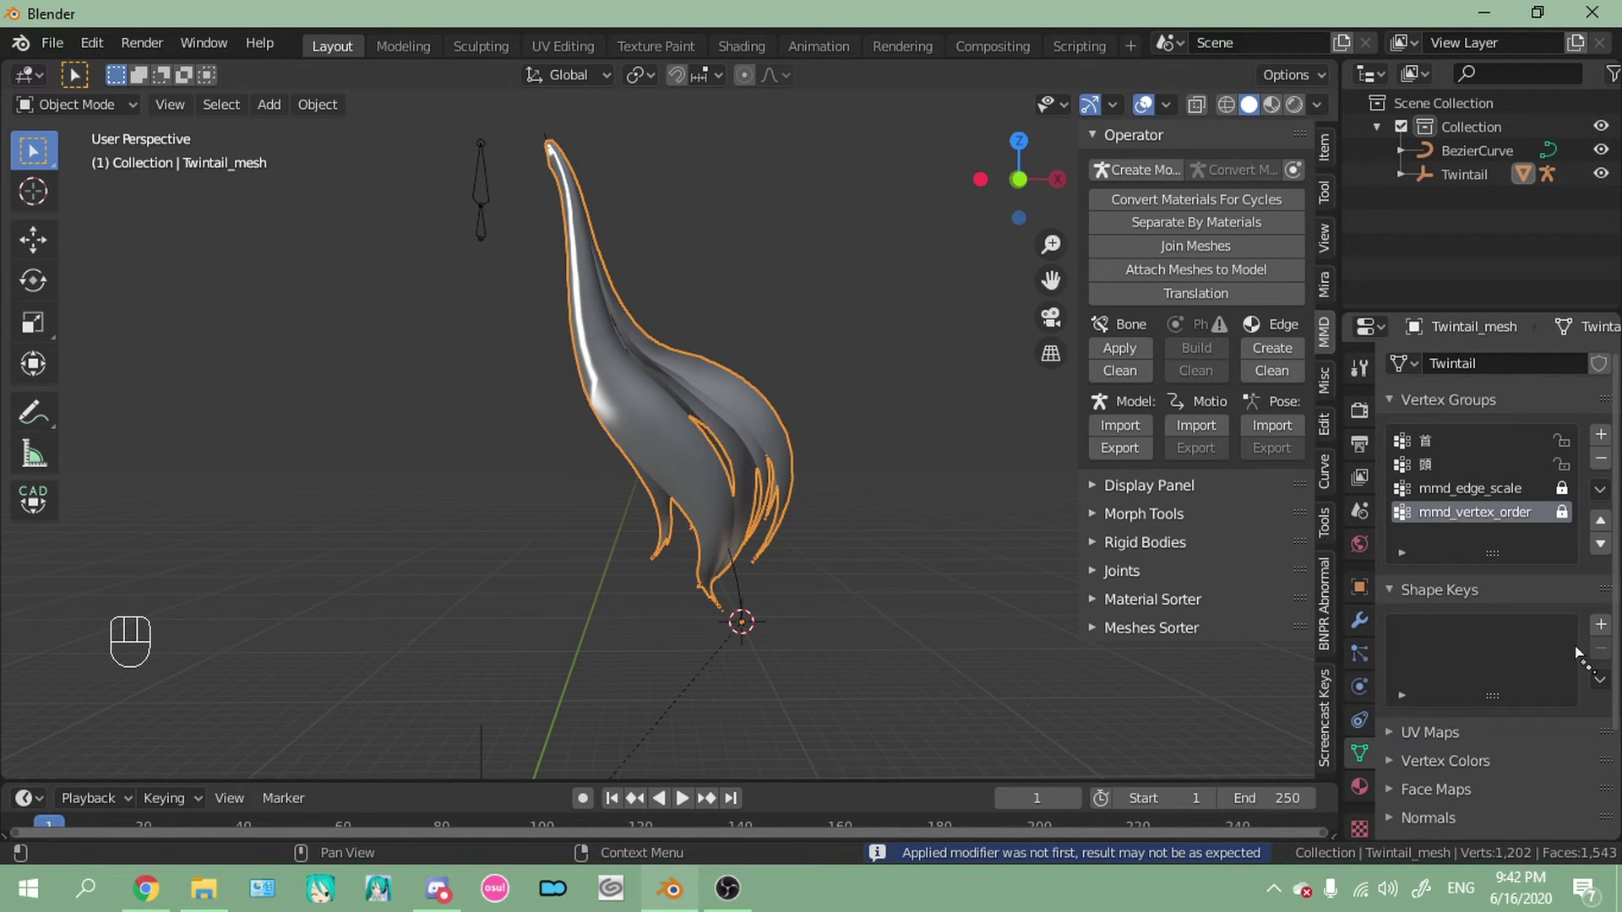
{"action": "left_click", "coordinate": [1606, 634]}
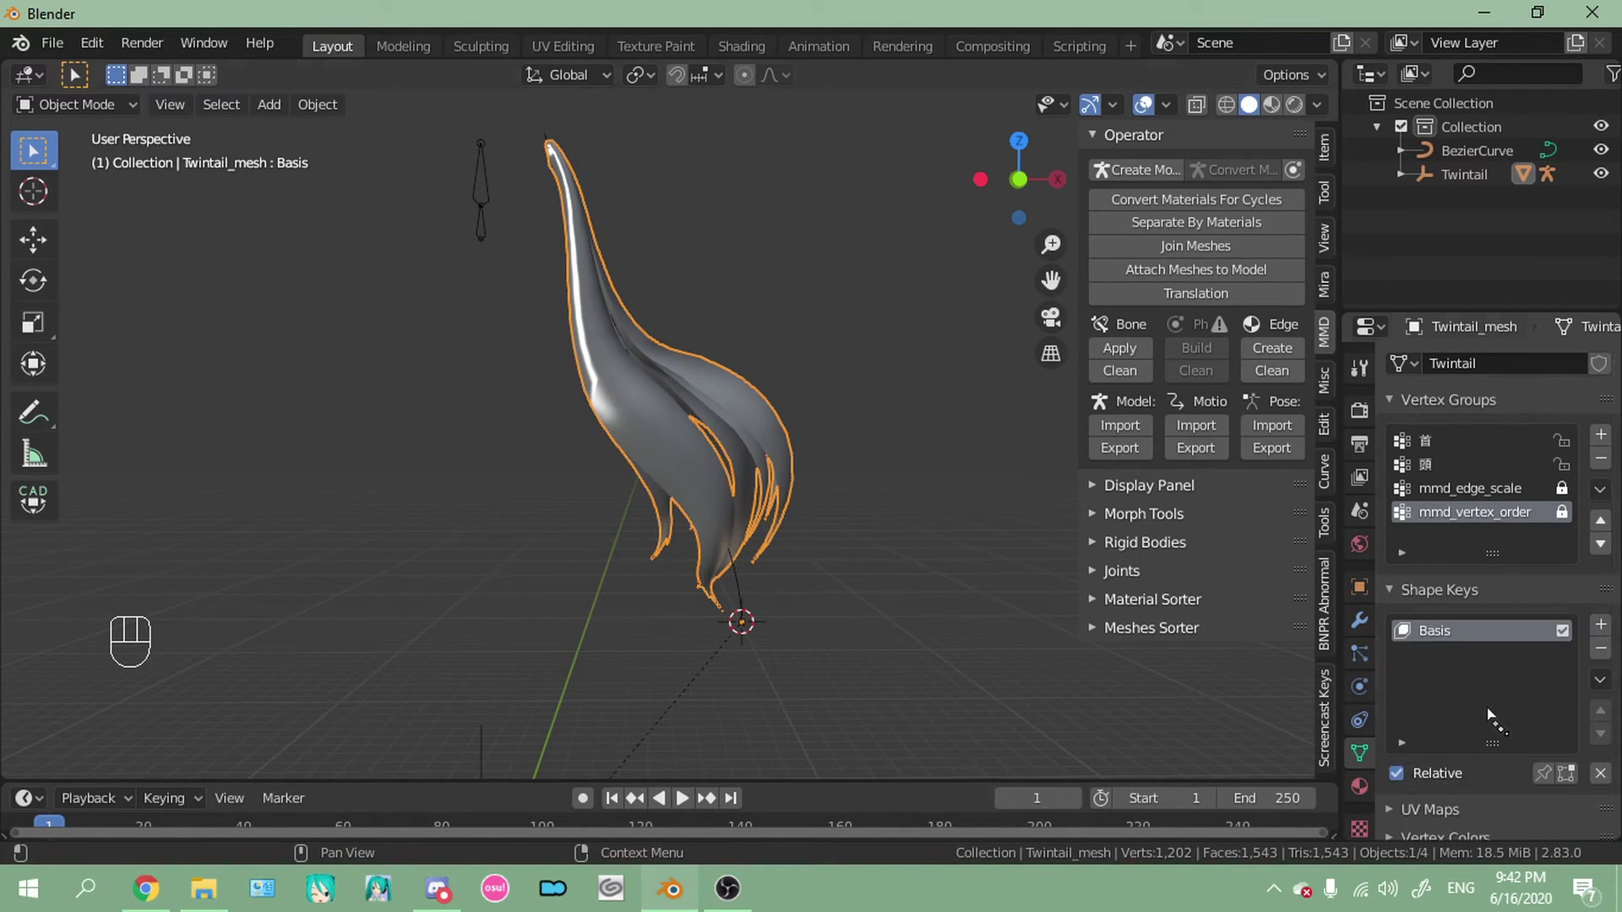
{"action": "left_click", "coordinate": [731, 561]}
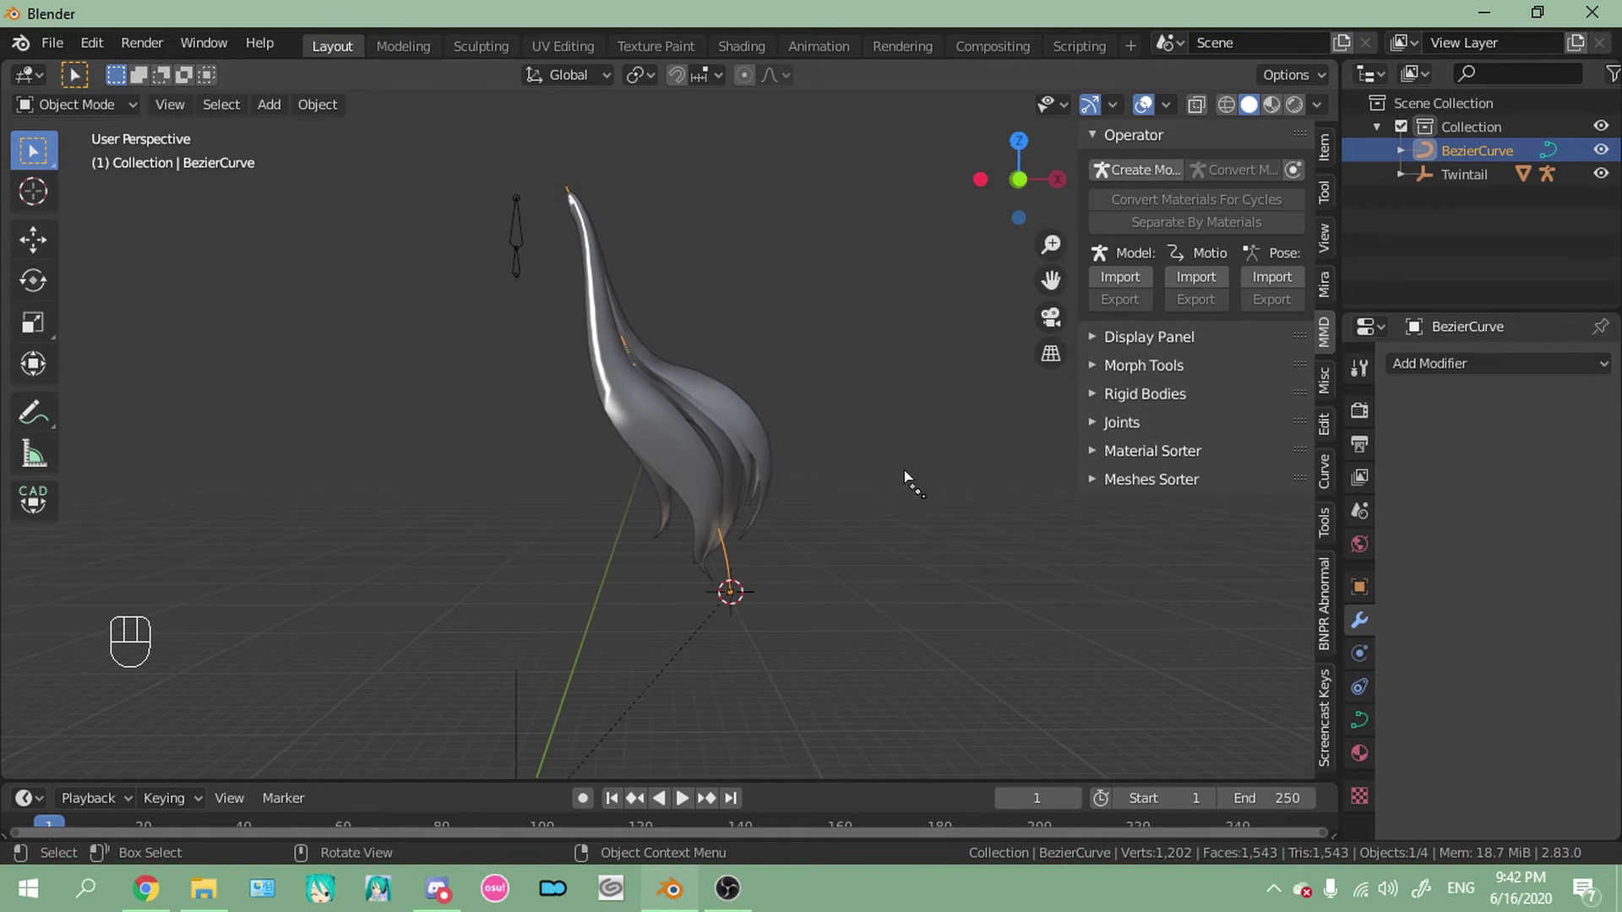
Delete the BezierCurve, undoing and redoing the deletion after a mis-selection
{"action": "key", "text": "Delete"}
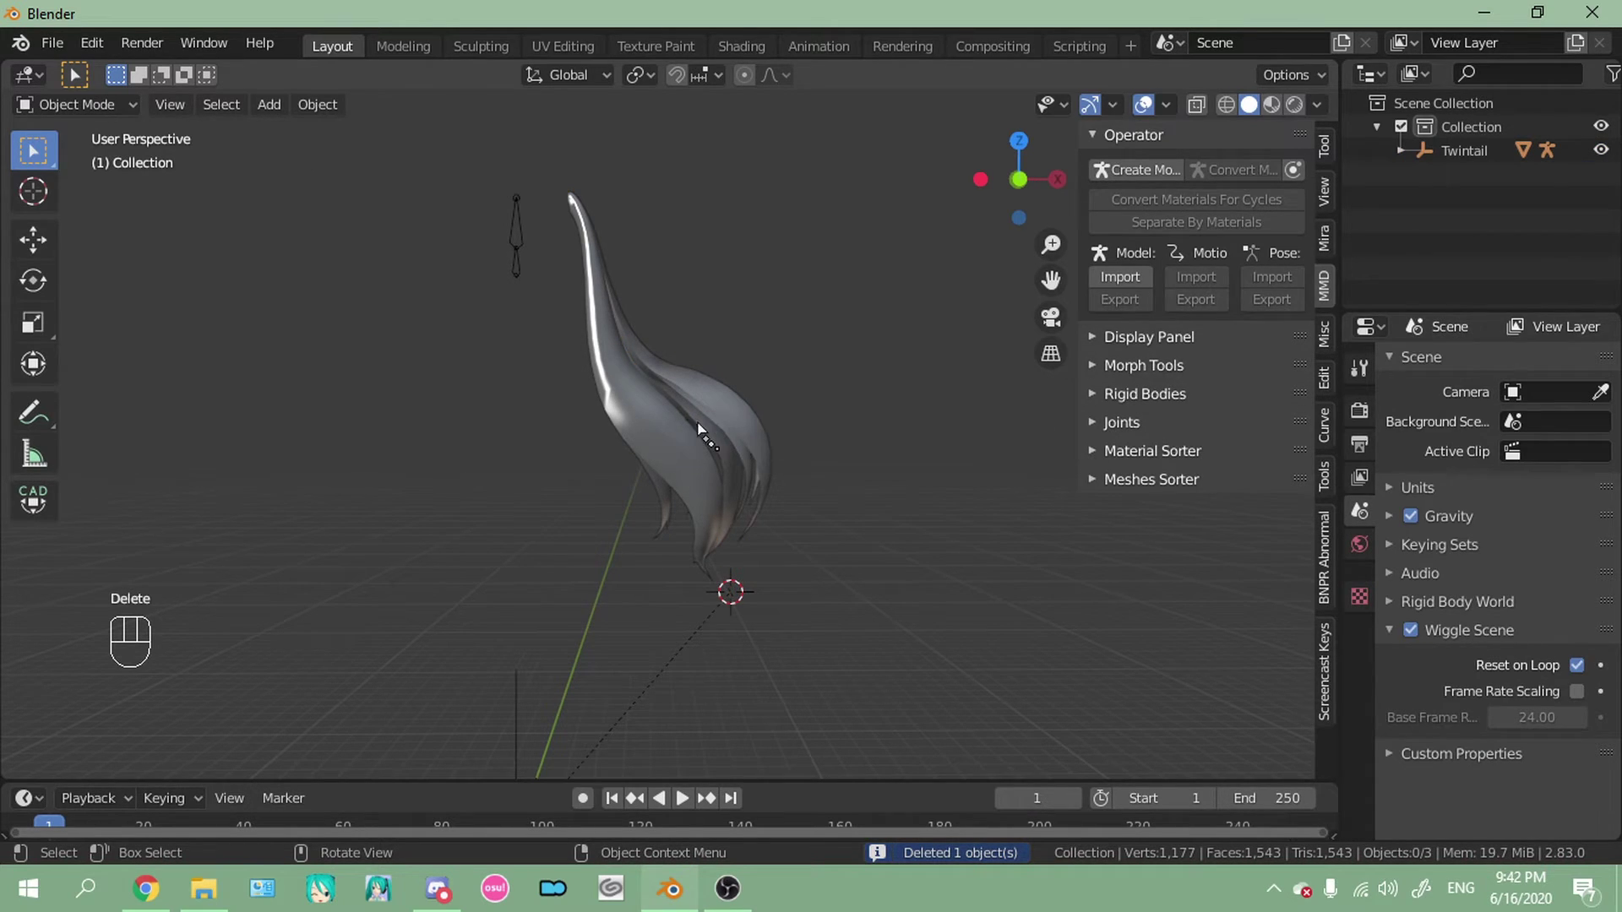
{"action": "left_click", "coordinate": [695, 431]}
{"action": "key", "text": "ctrl+z"}
{"action": "key", "text": "ctrl+z"}
{"action": "left_click", "coordinate": [734, 565]}
{"action": "key", "text": "Delete"}
Start the MMD PMX export for the twintail mesh with file name tutorialexport
{"action": "left_click", "coordinate": [791, 472]}
{"action": "left_click_drag", "start_coordinate": [1123, 452], "coordinate": [922, 501]}
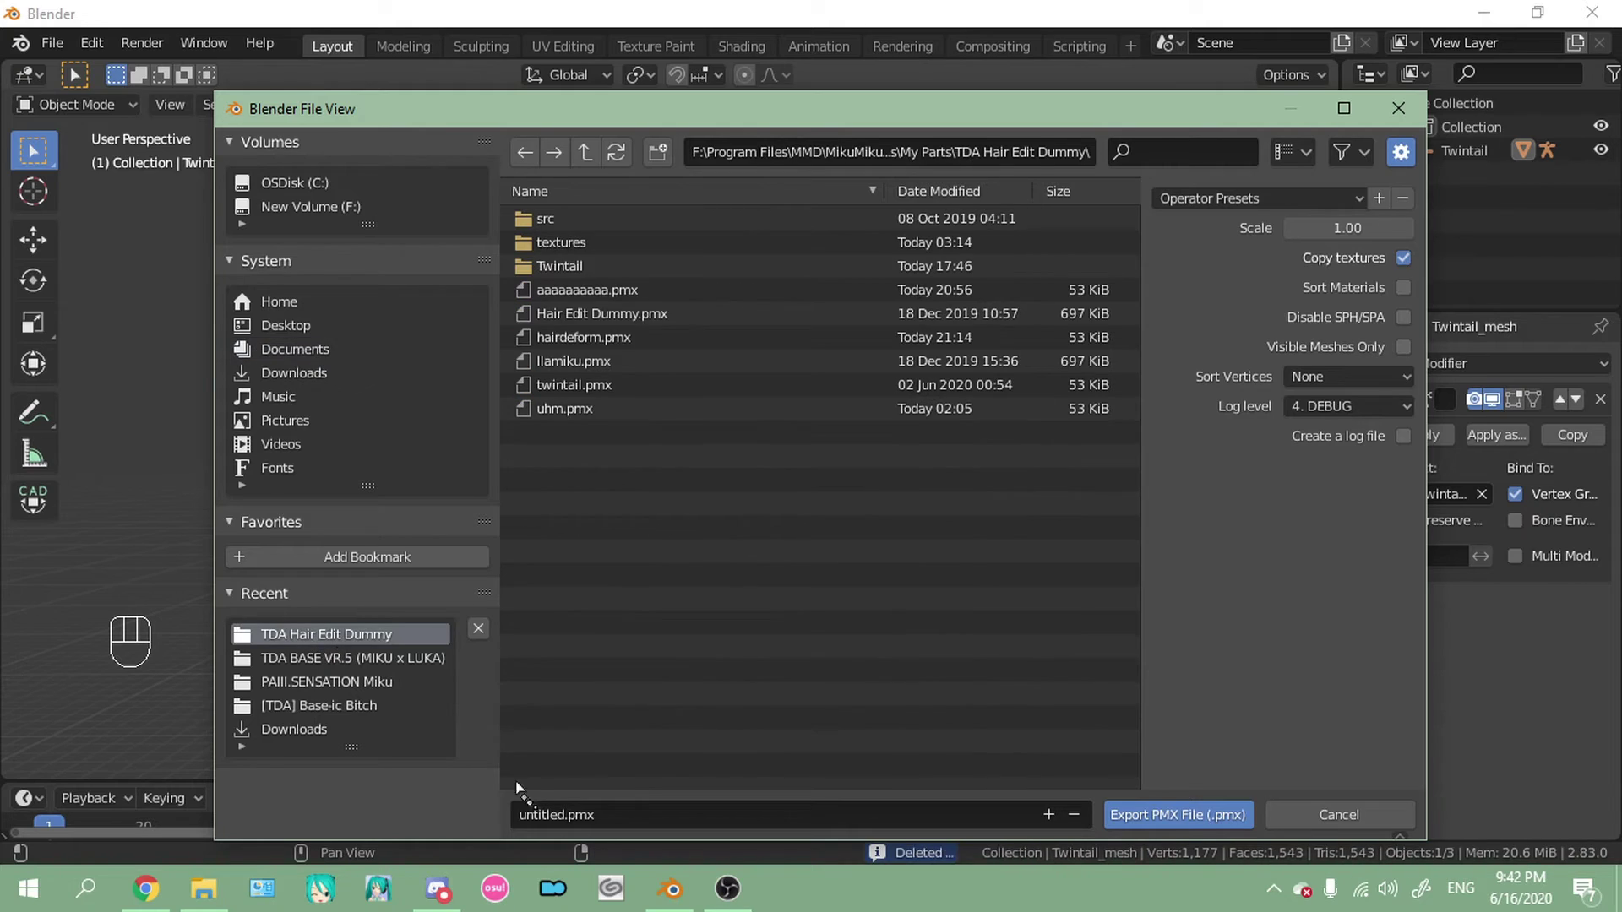